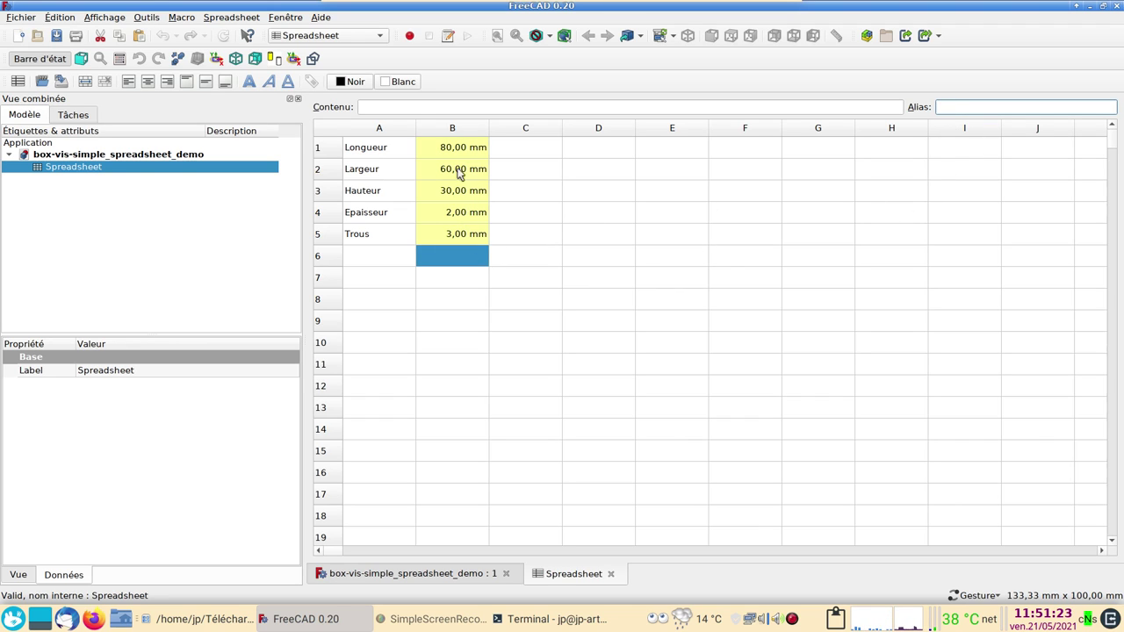
Check the aliases of the length 80, width 60, height 30, thickness 2 and holes 3 mm cells
click(464, 145)
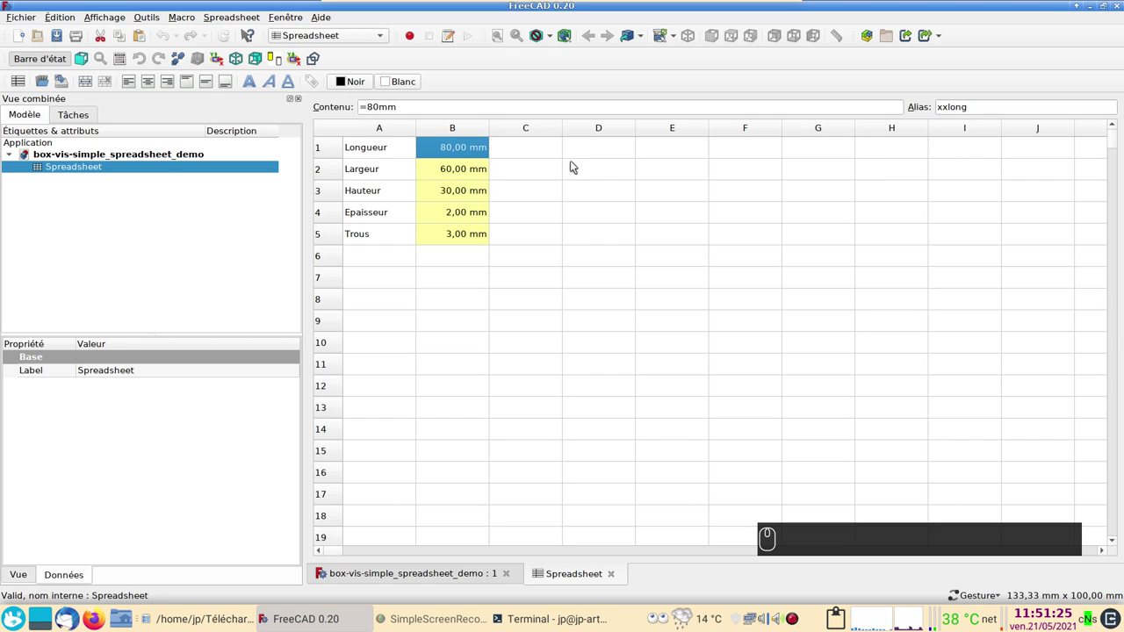
click(449, 179)
click(459, 194)
click(462, 214)
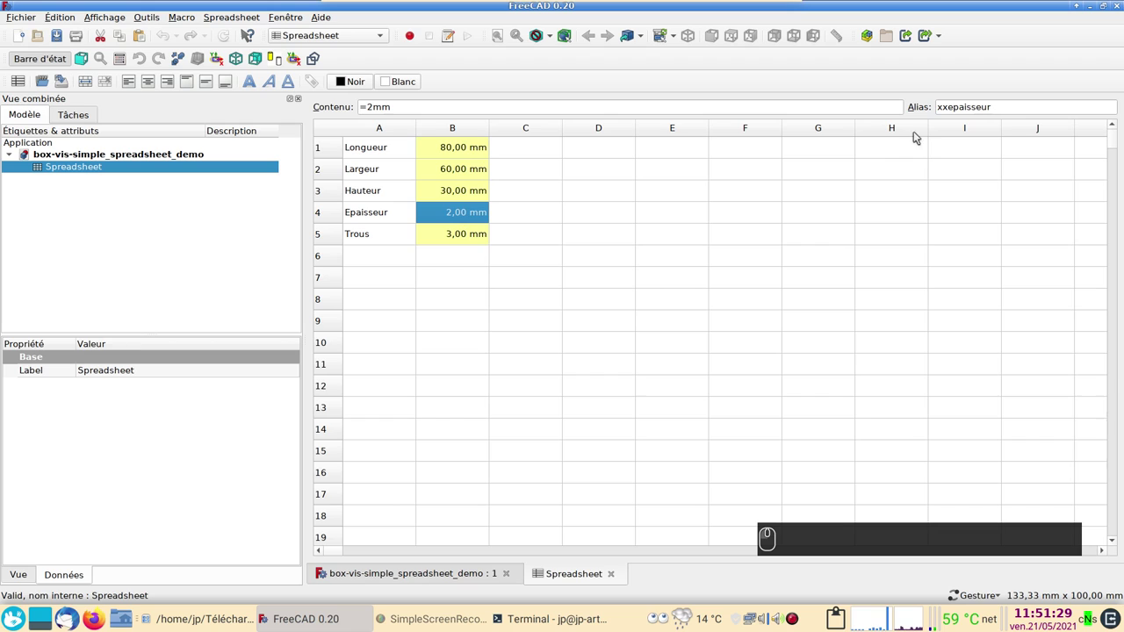
click(472, 238)
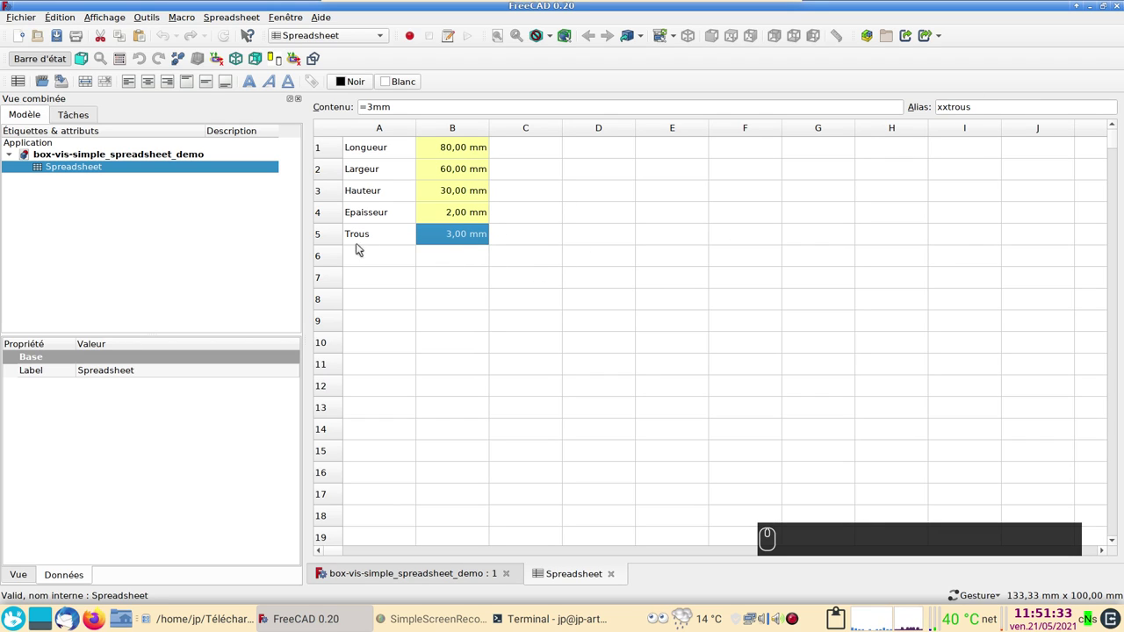
click(442, 263)
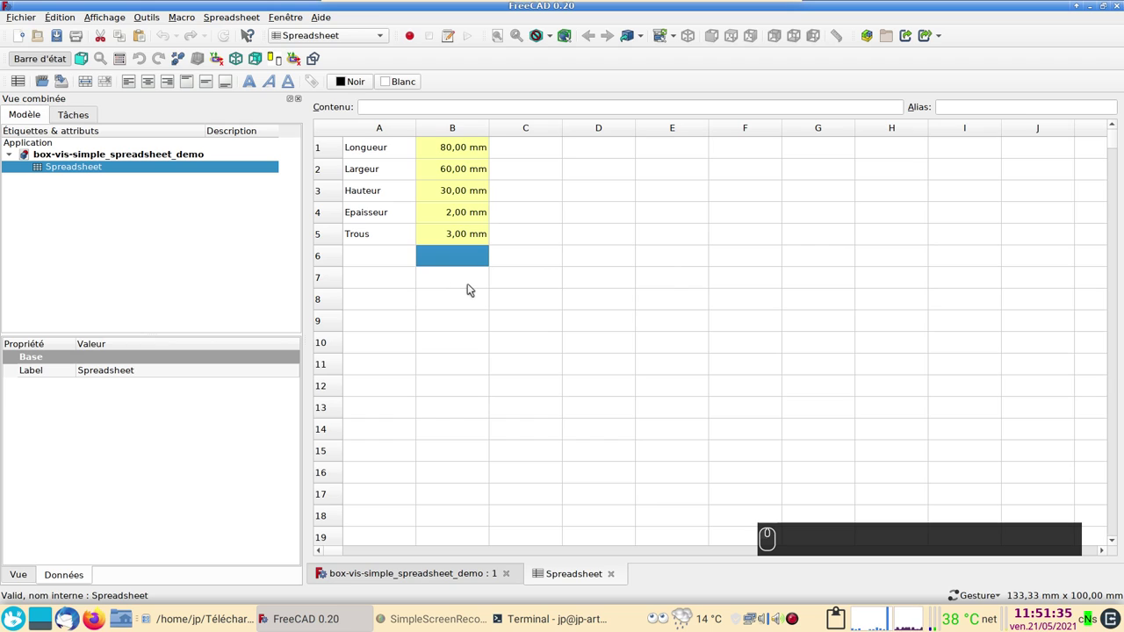
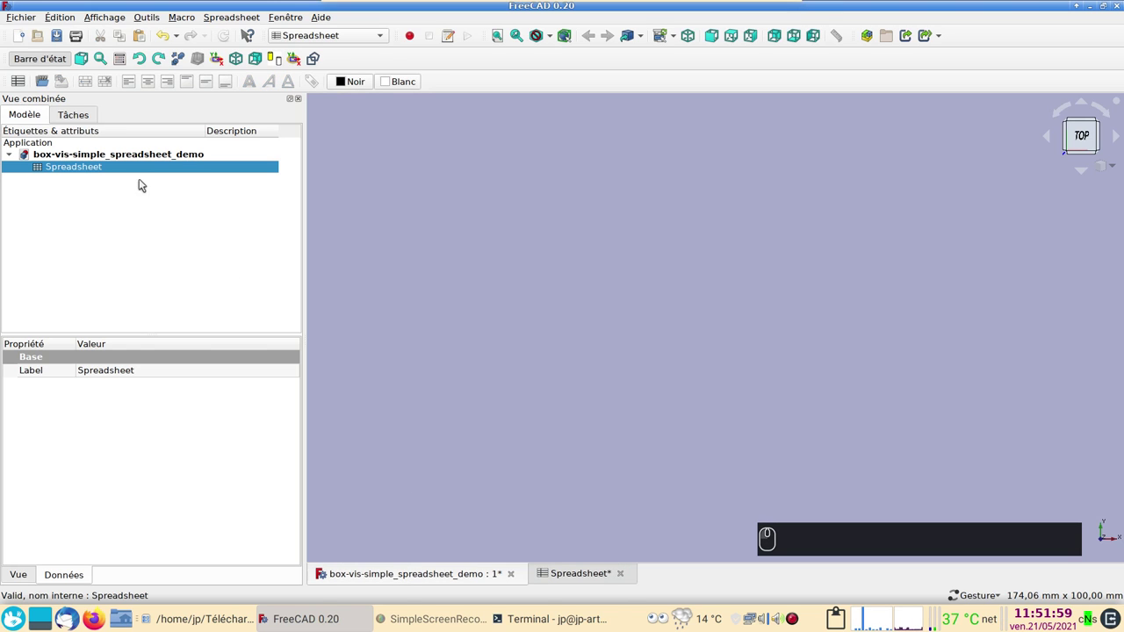
In Part Design, create a body with a new sketch on the XY plane
click(384, 37)
click(374, 44)
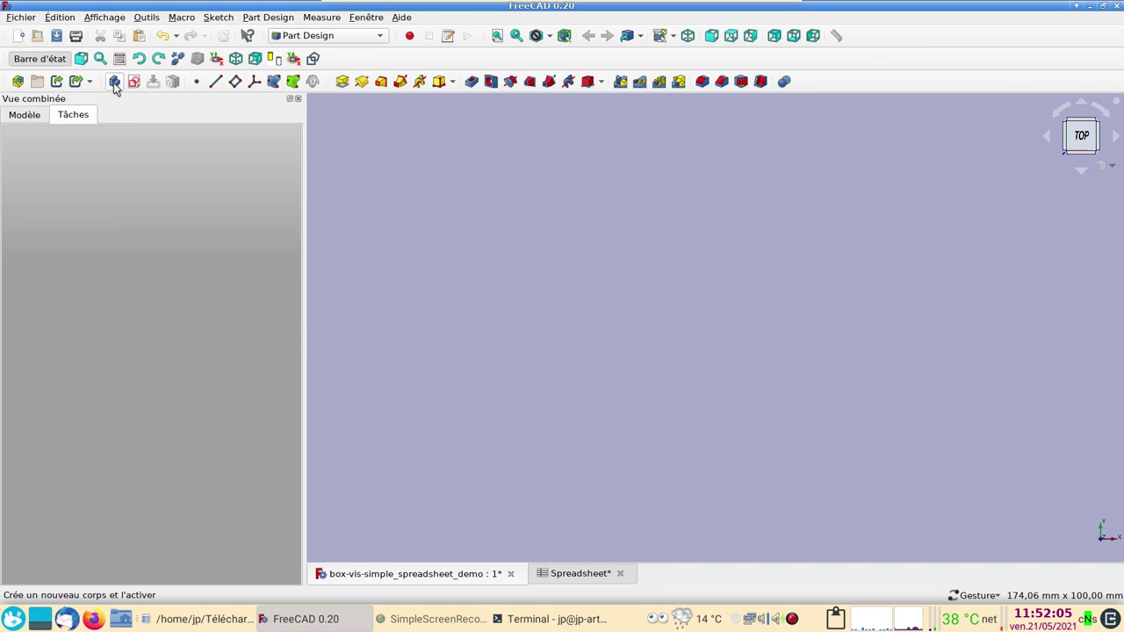
click(118, 87)
click(100, 163)
click(77, 194)
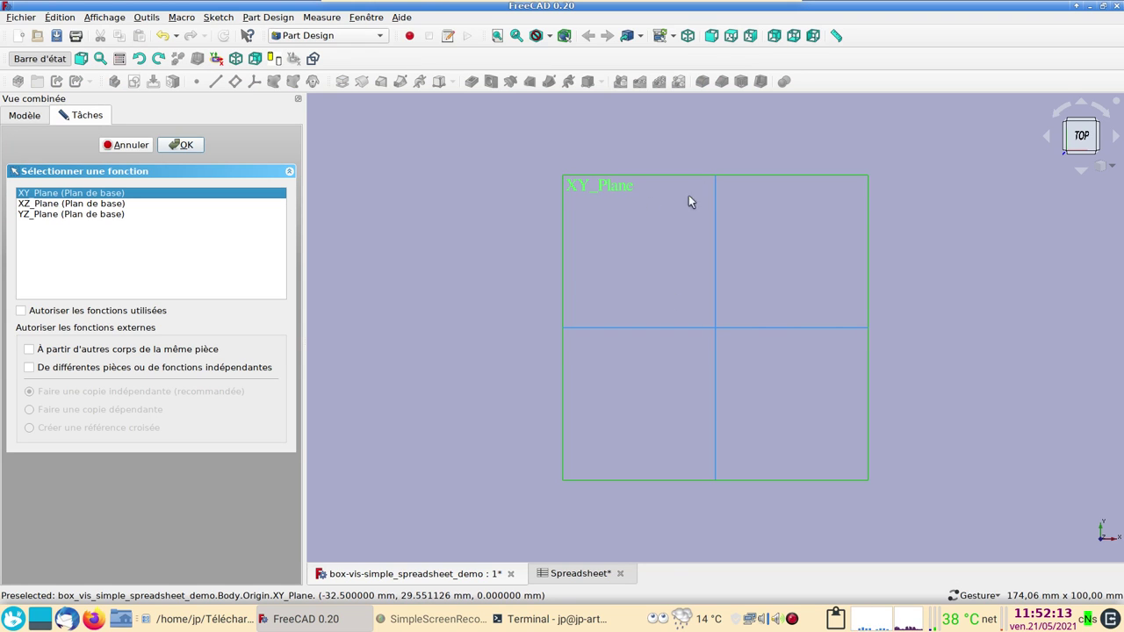
click(178, 147)
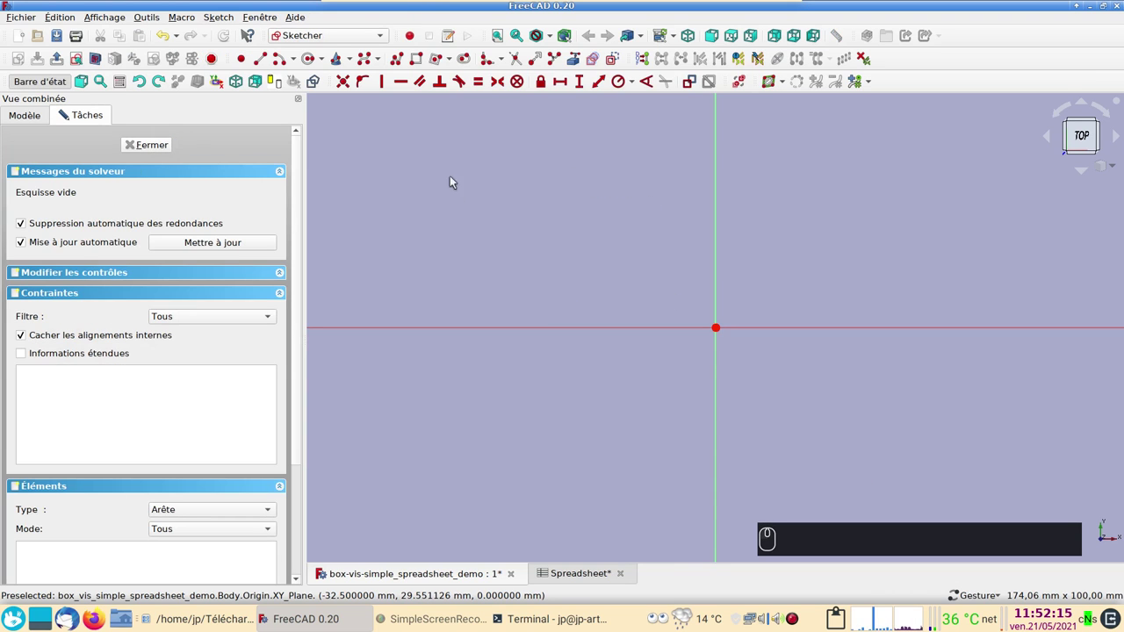
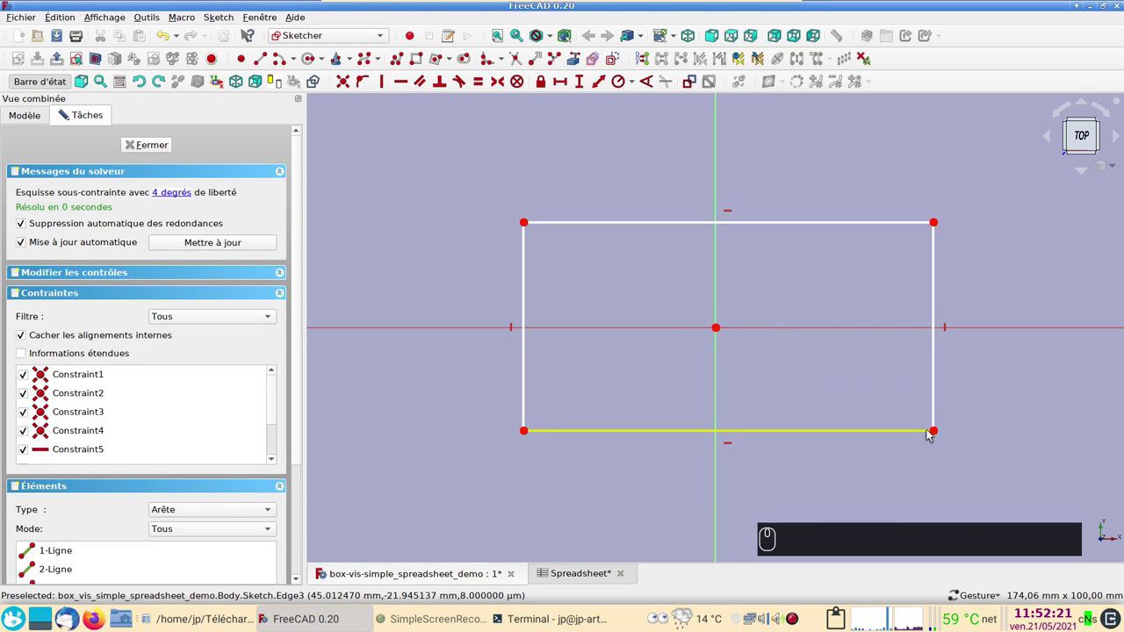
Draw a rectangle and make its opposite corners symmetric about the origin
click(936, 433)
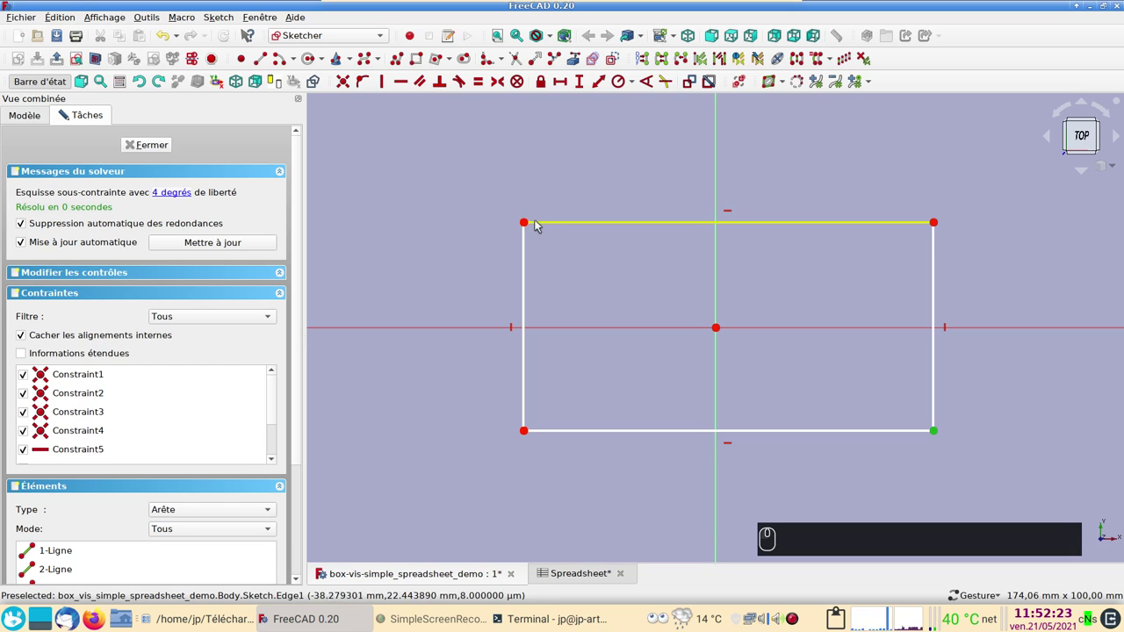
click(527, 225)
click(722, 330)
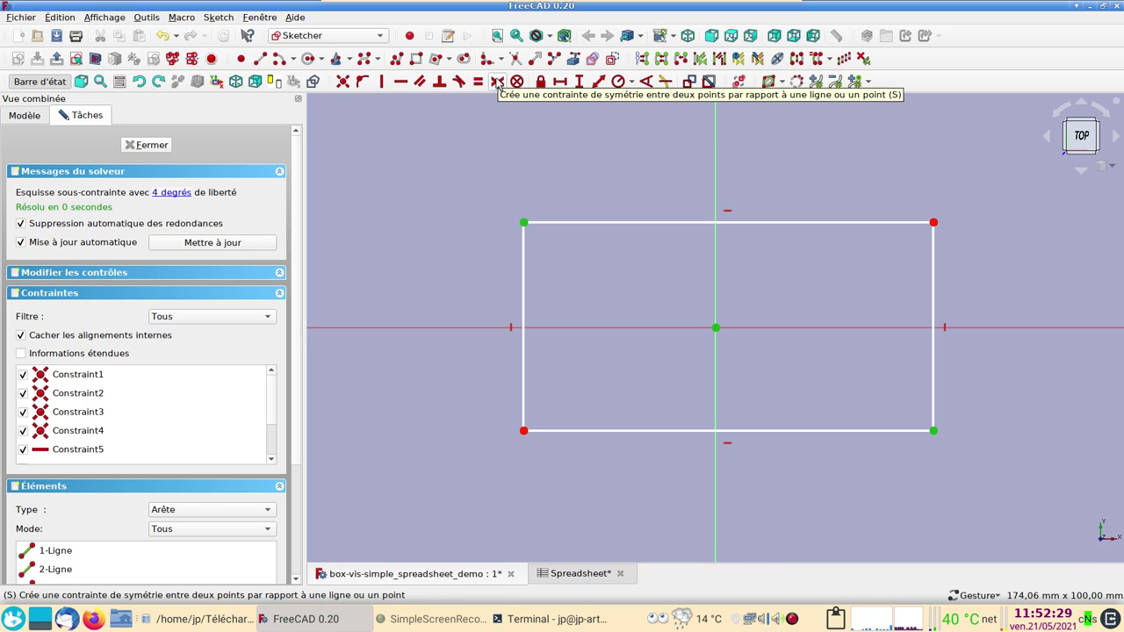
key(s)
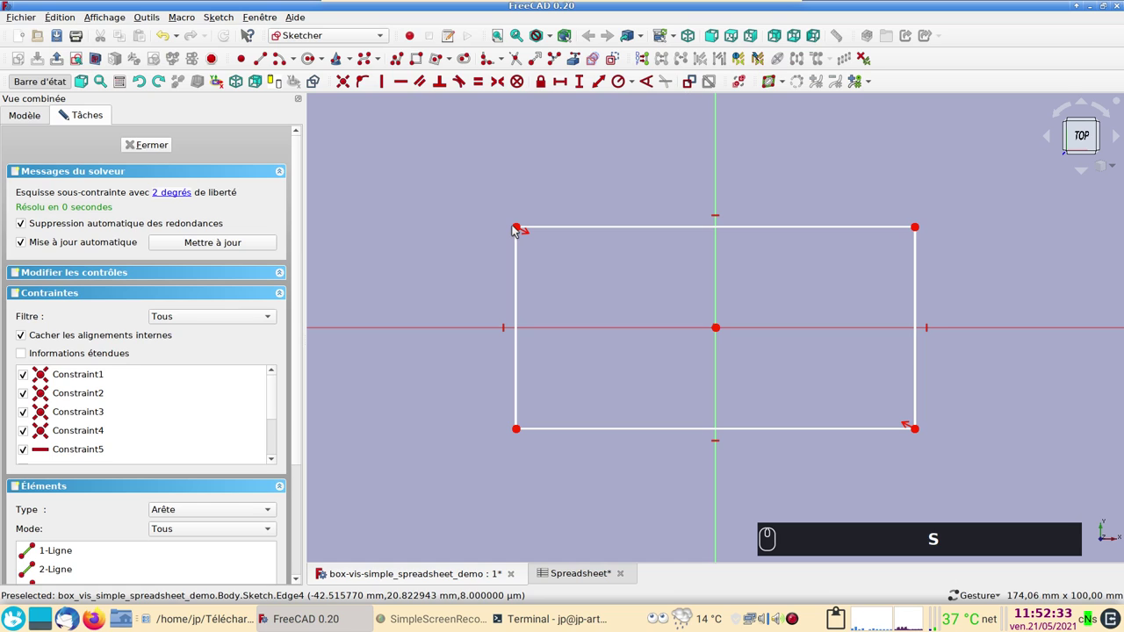
drag(525, 226, 602, 214)
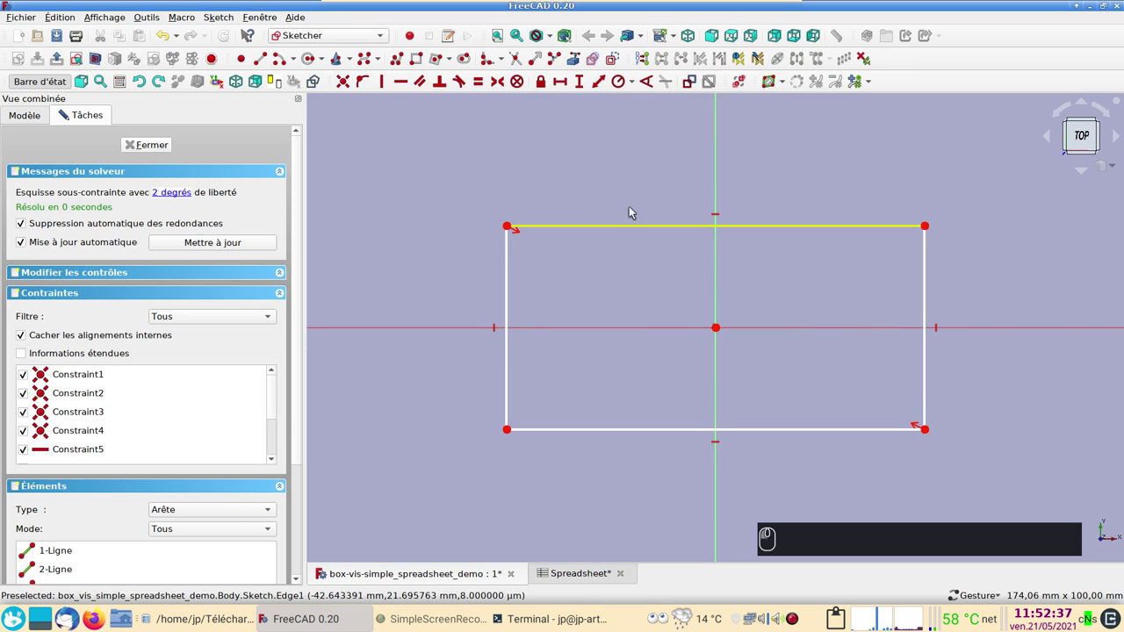
click(650, 224)
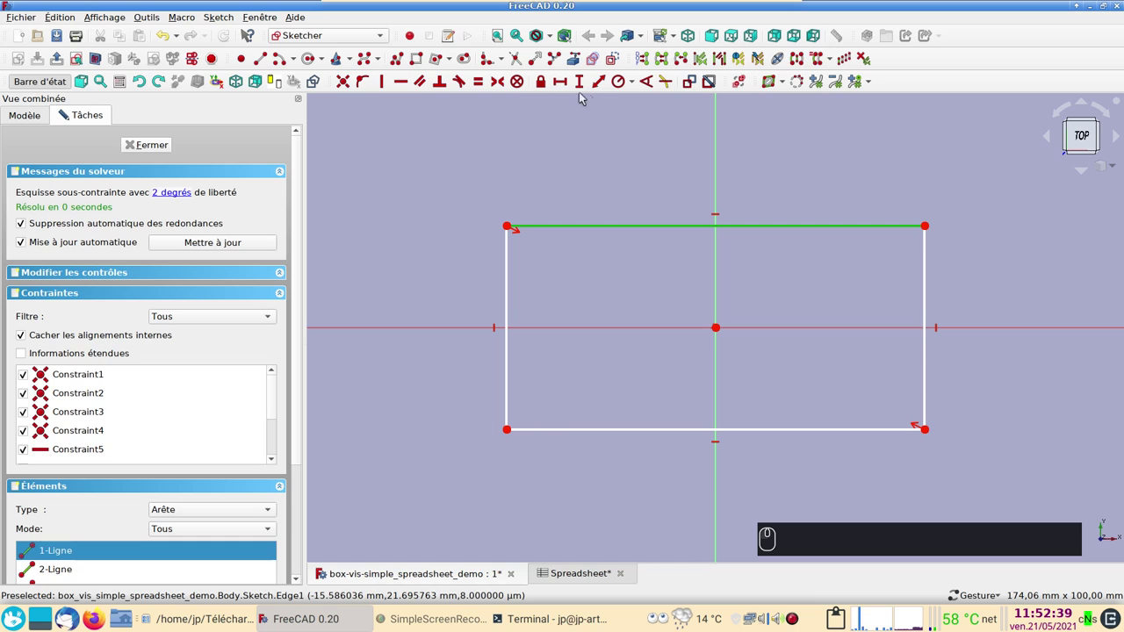
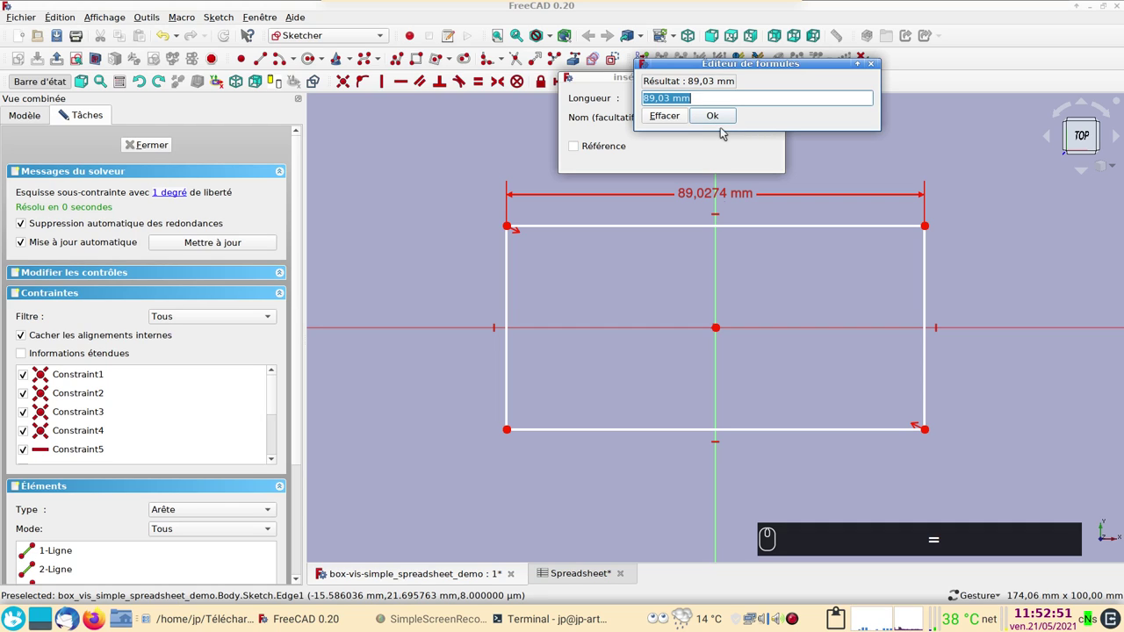
Constrain the top edge to Spreadsheet.xxlong (80 mm), copying the spreadsheet reference
text(sp)
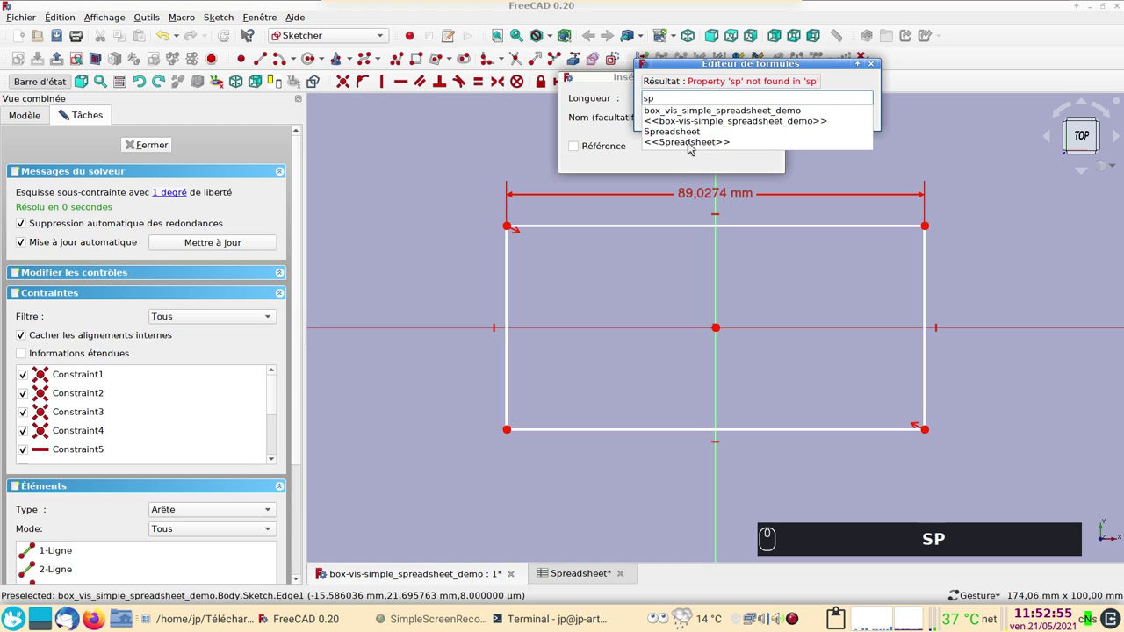
click(690, 135)
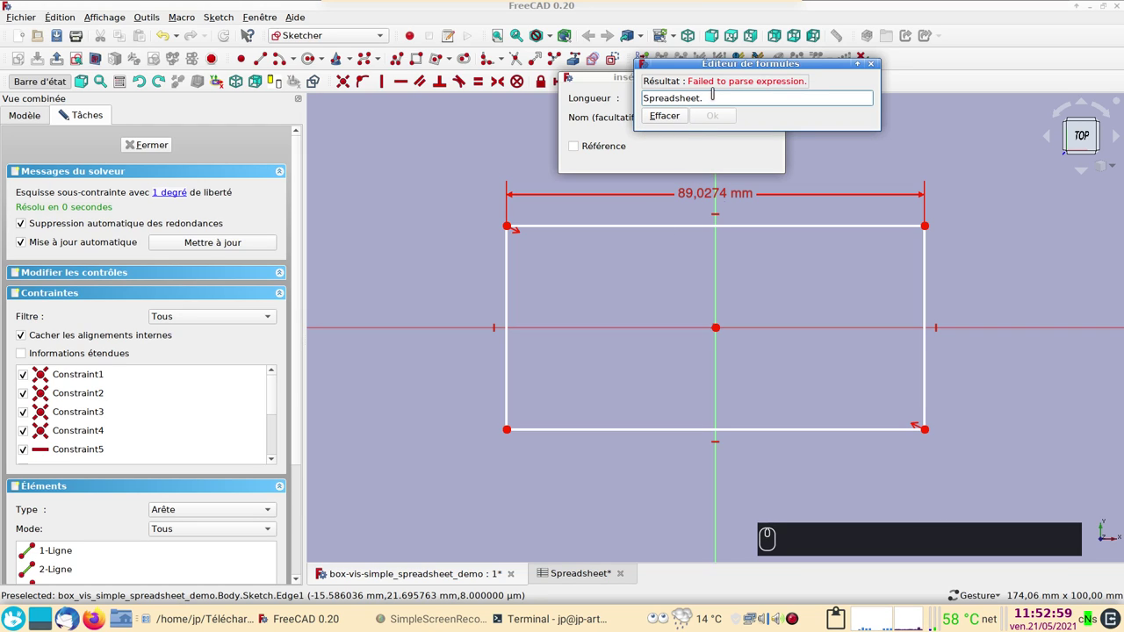
click(731, 34)
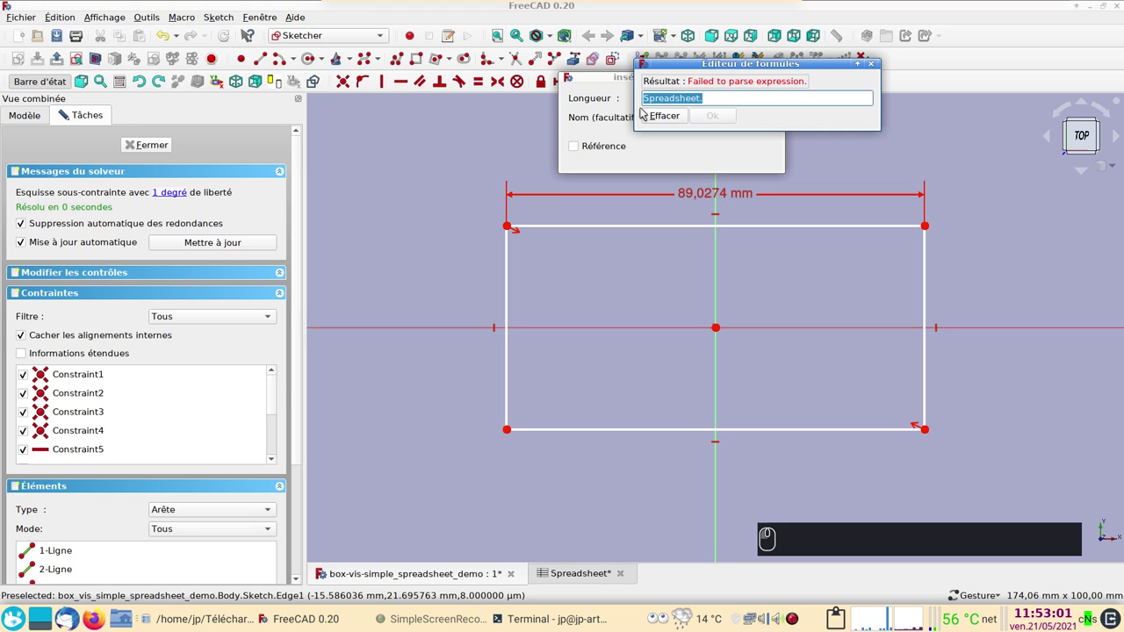
key(ctrl+c)
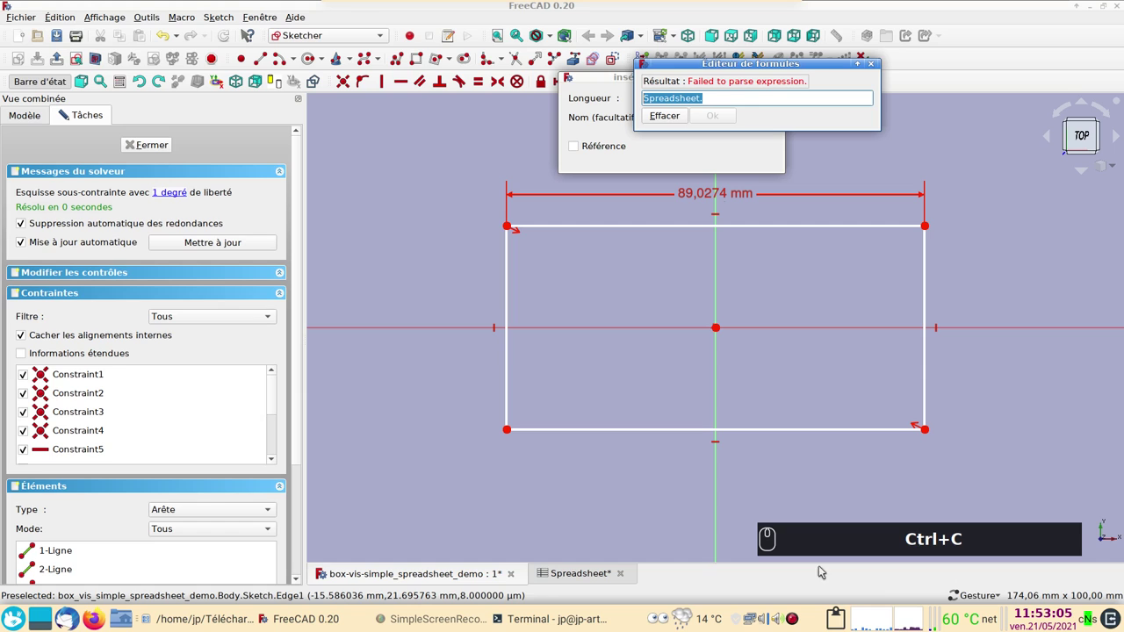
click(706, 61)
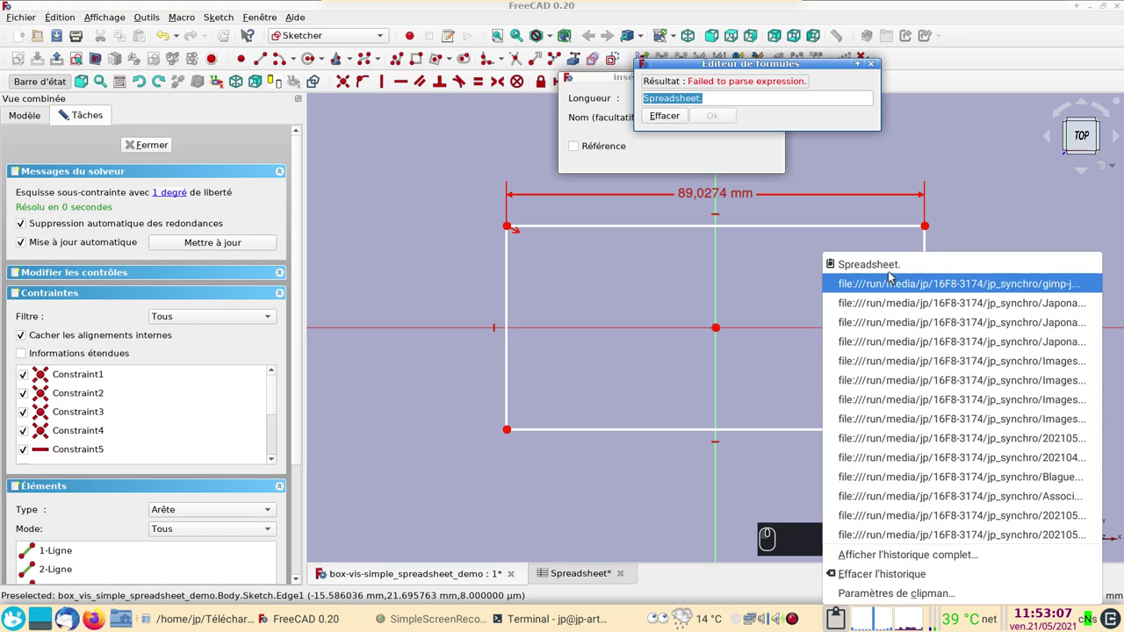
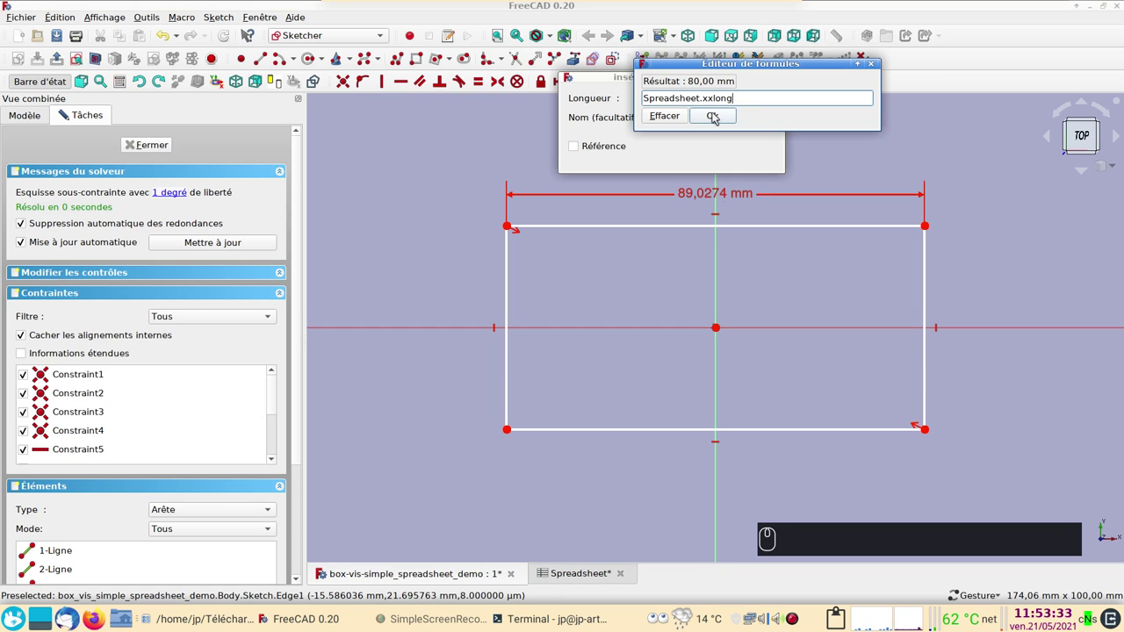
click(717, 116)
click(753, 152)
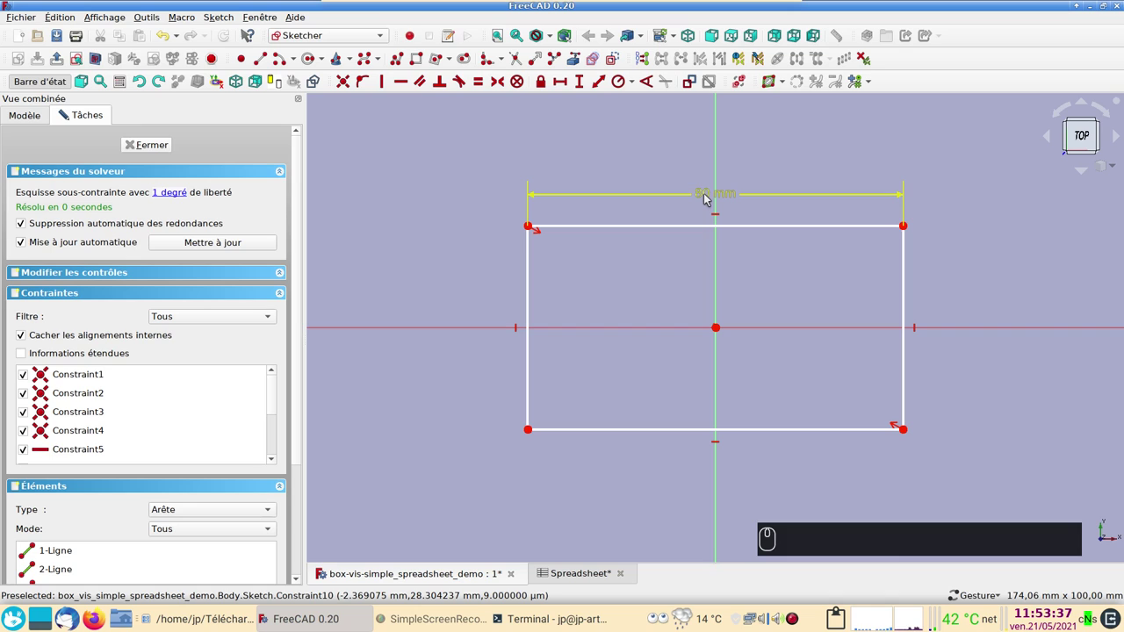
Constrain the rectangle's vertical side to Spreadsheet.xxlarge (60 mm), fully constraining the sketch
drag(708, 198, 678, 180)
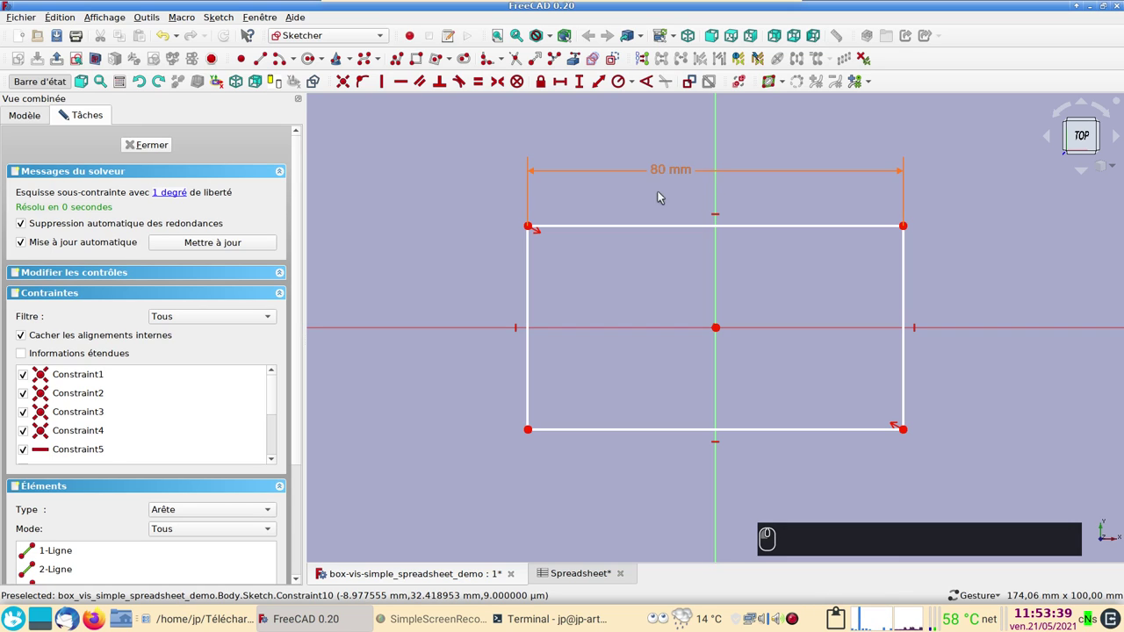
click(659, 196)
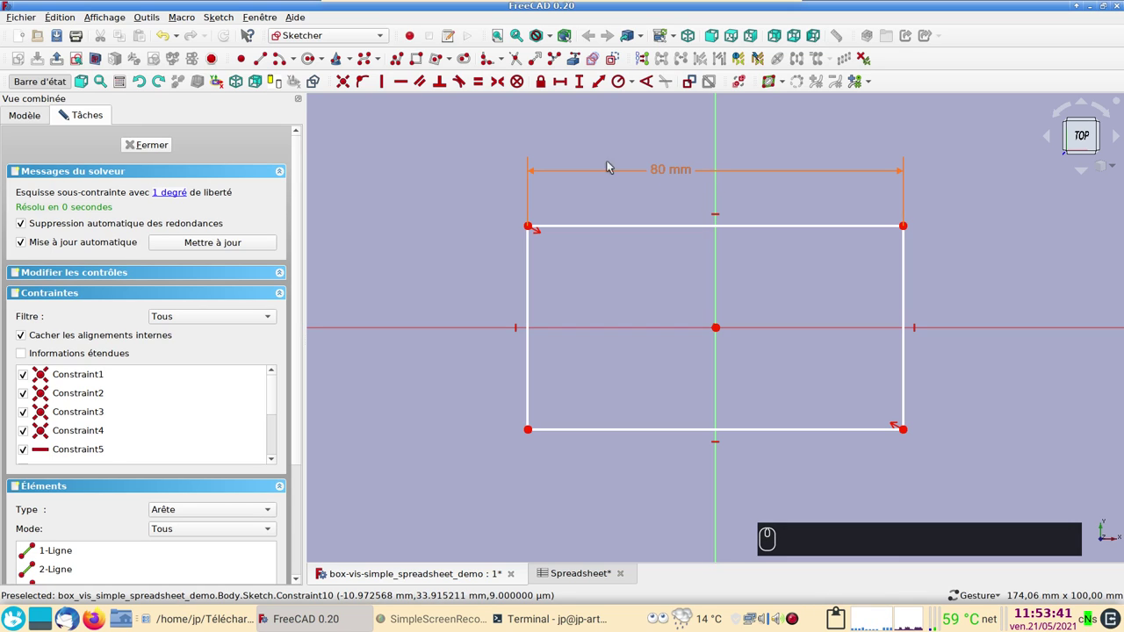
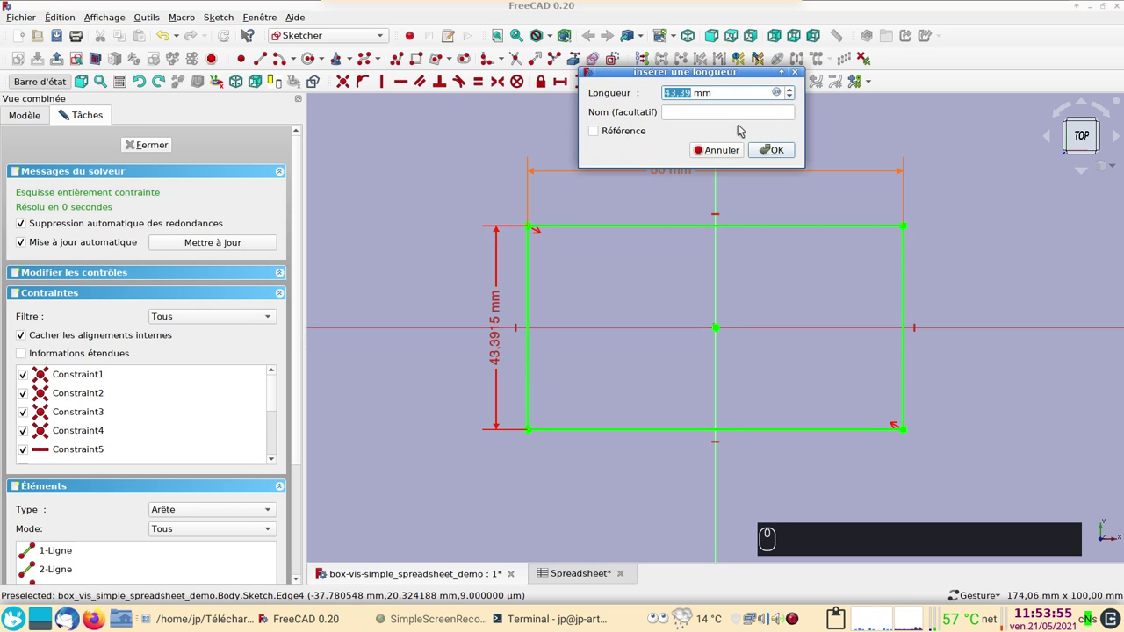
click(778, 94)
key(ctrl+v)
text(xx)
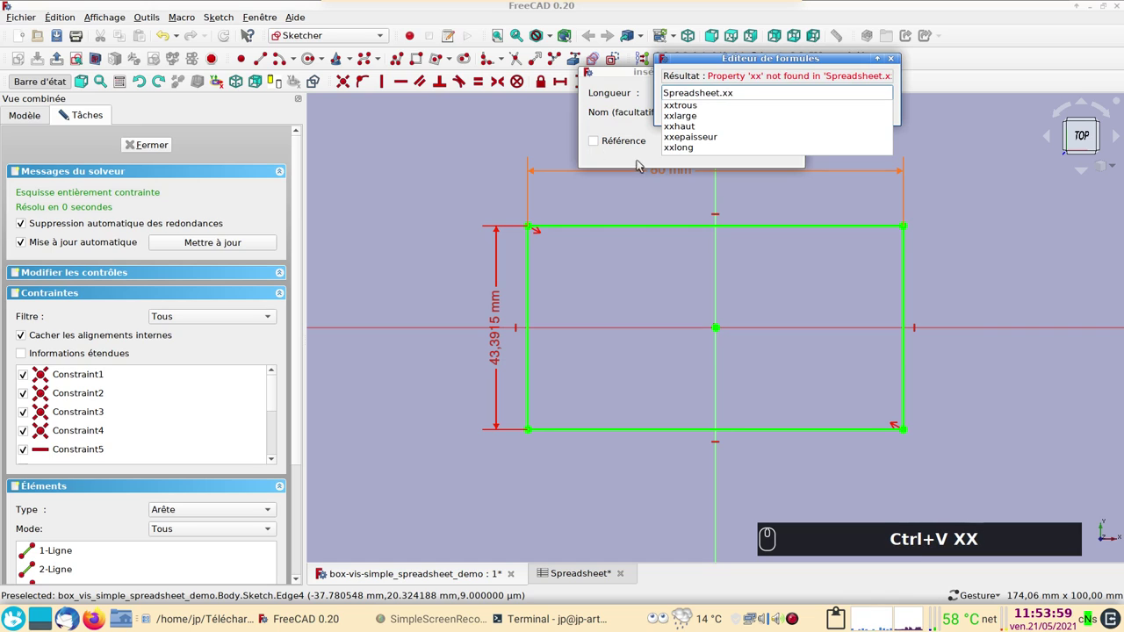
click(686, 114)
click(745, 113)
click(780, 149)
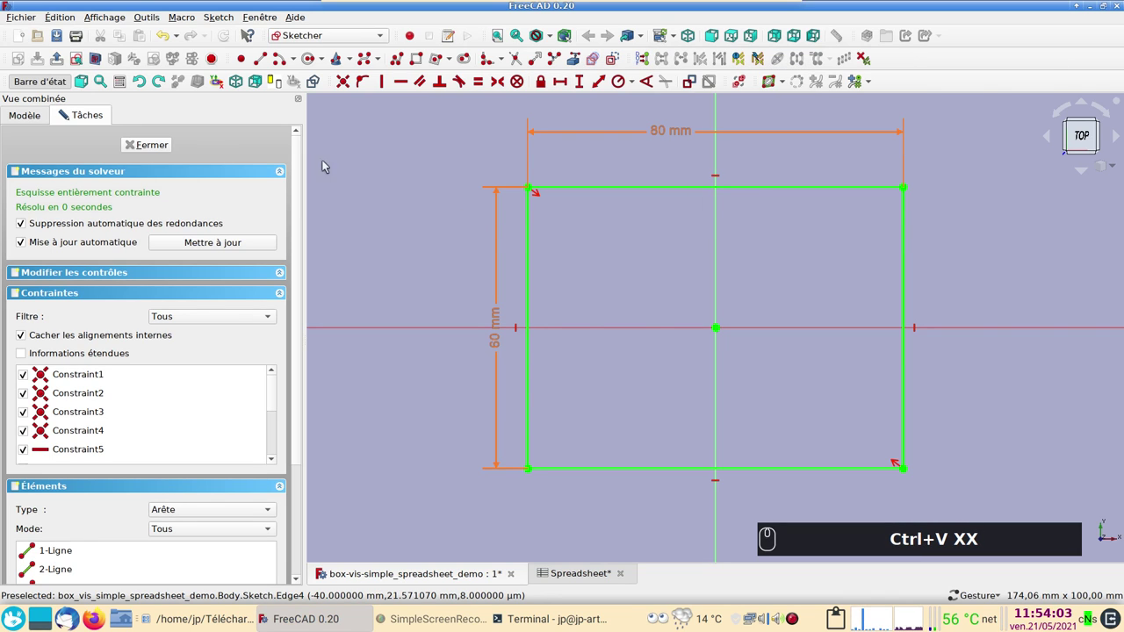
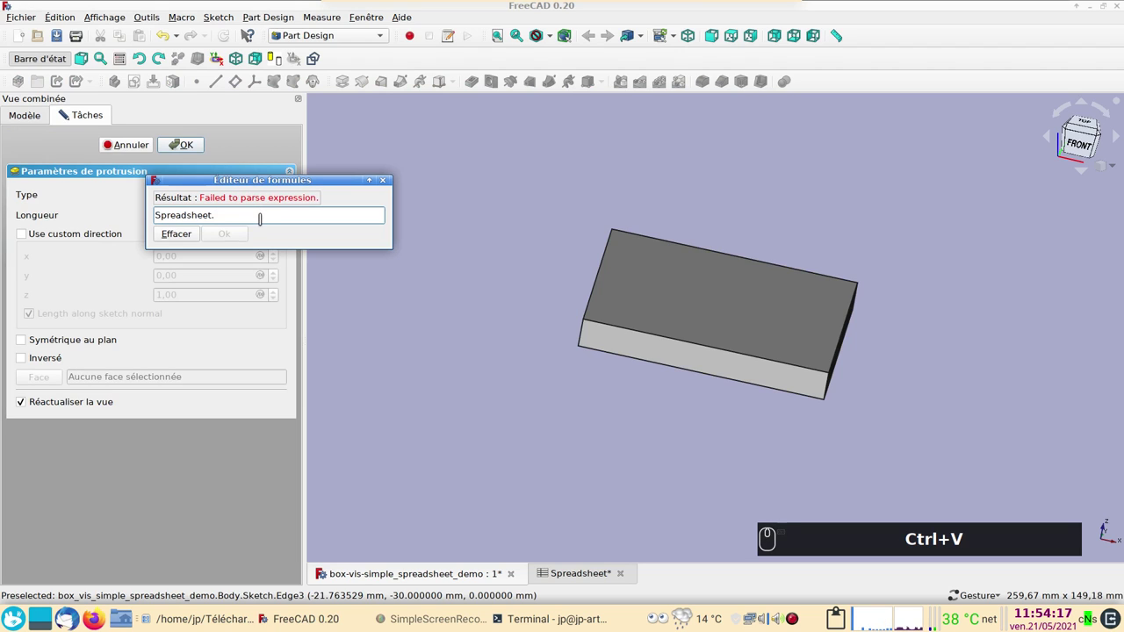
Pad the sketch to a solid box with length Spreadsheet.xxhaut (30 mm)
text(xx)
click(184, 255)
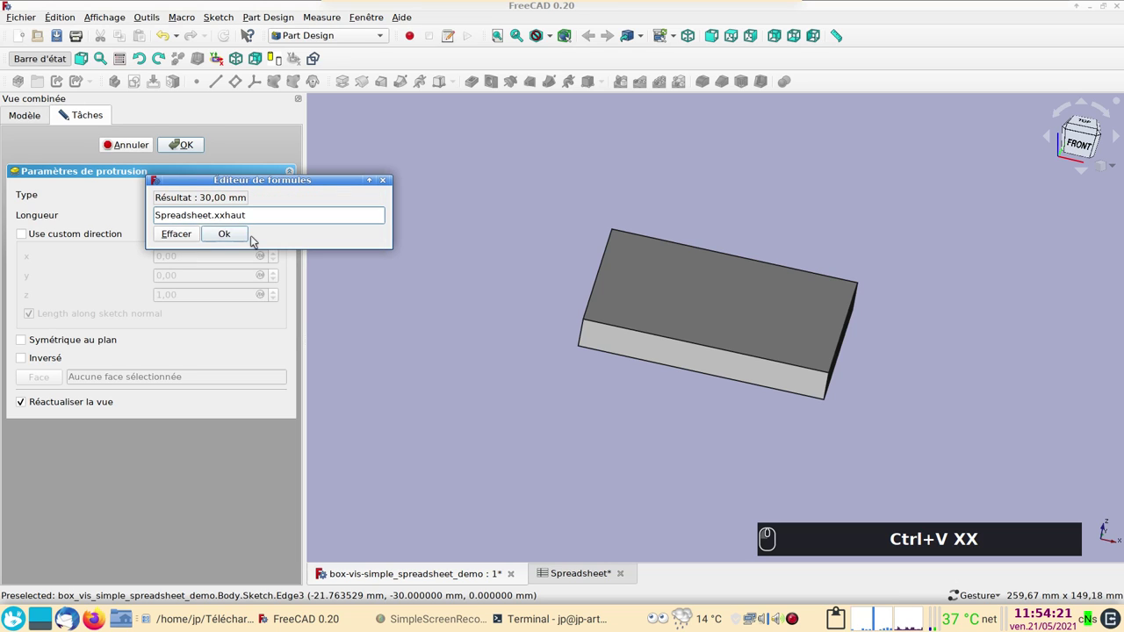
click(239, 231)
key(Return)
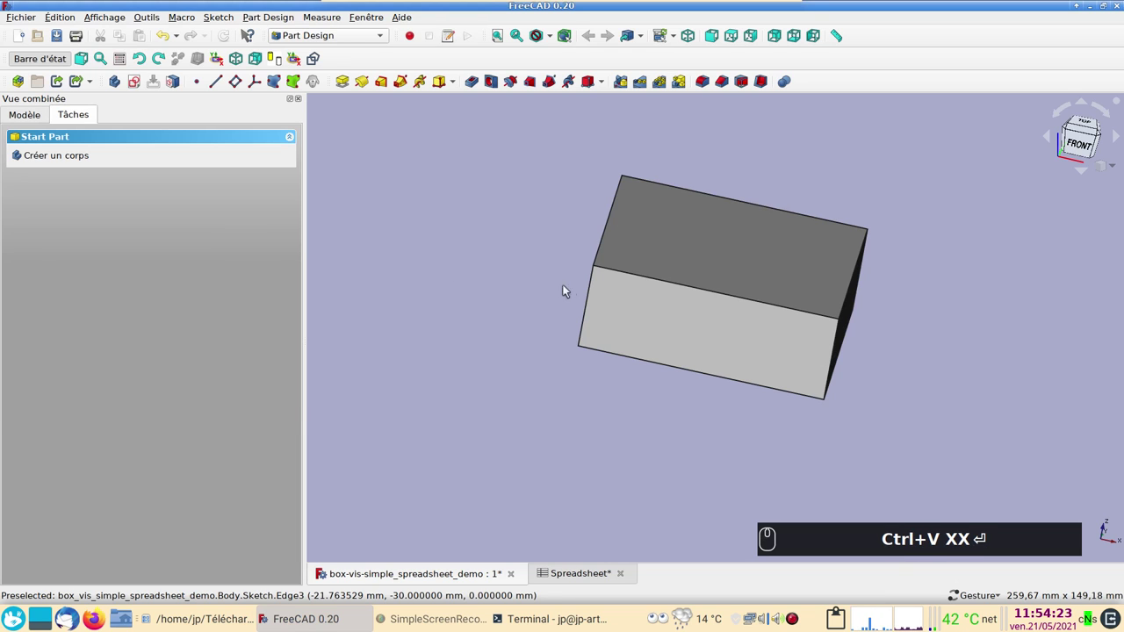
Apply Thickness on the top face with wall thickness Spreadsheet.xxepaisseur (2 mm)
click(26, 121)
click(466, 268)
drag(748, 251, 766, 81)
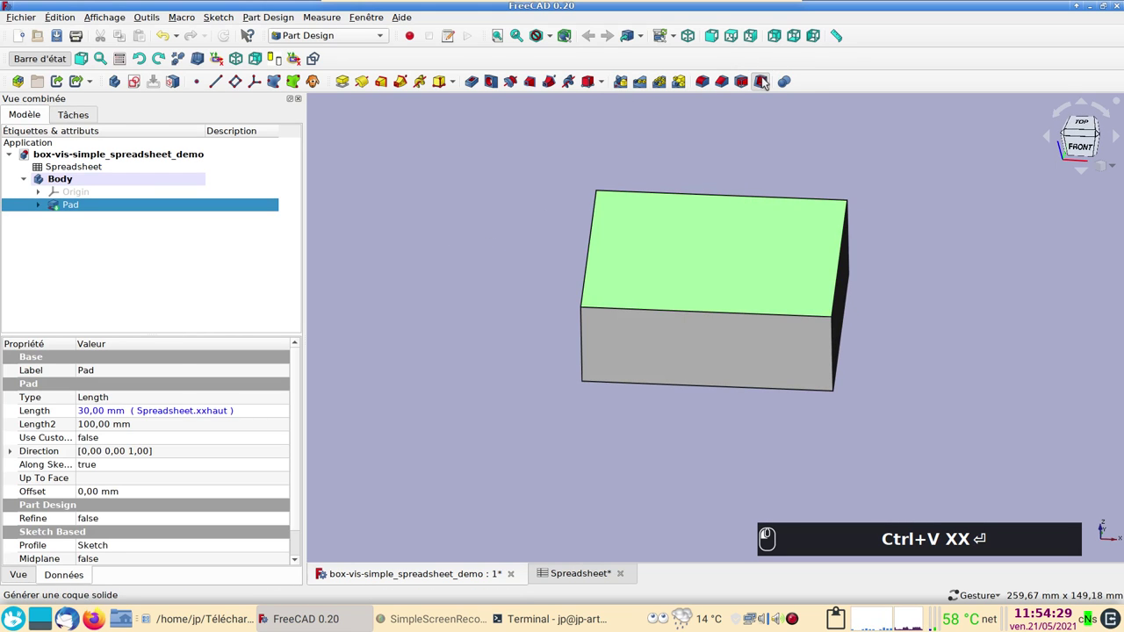
drag(766, 82, 202, 407)
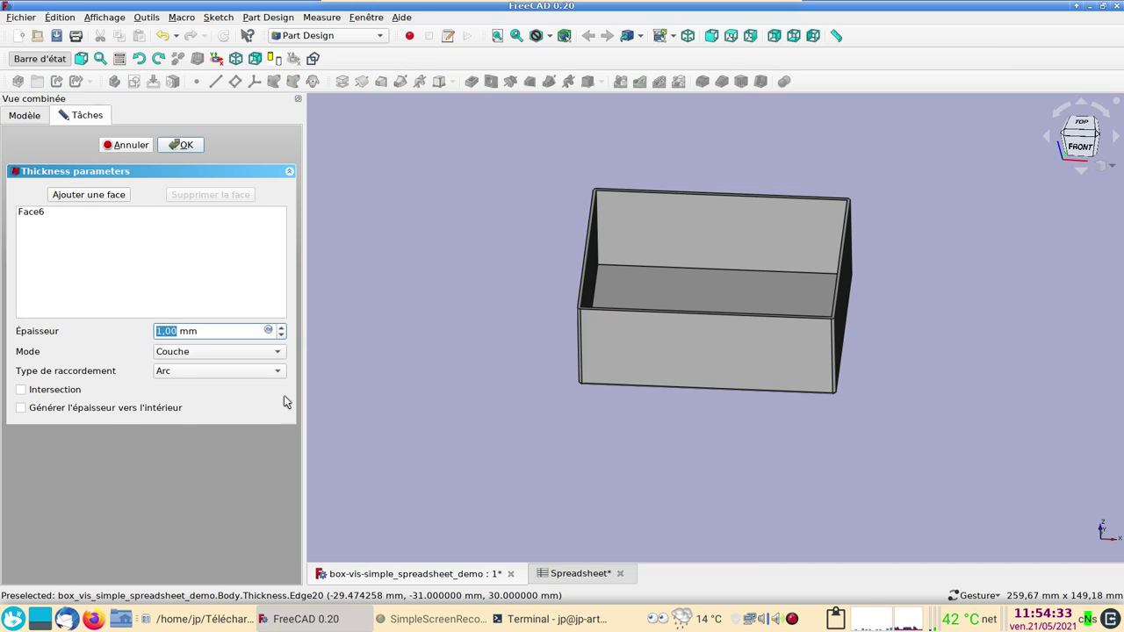
scroll(up, 3)
drag(436, 347, 403, 348)
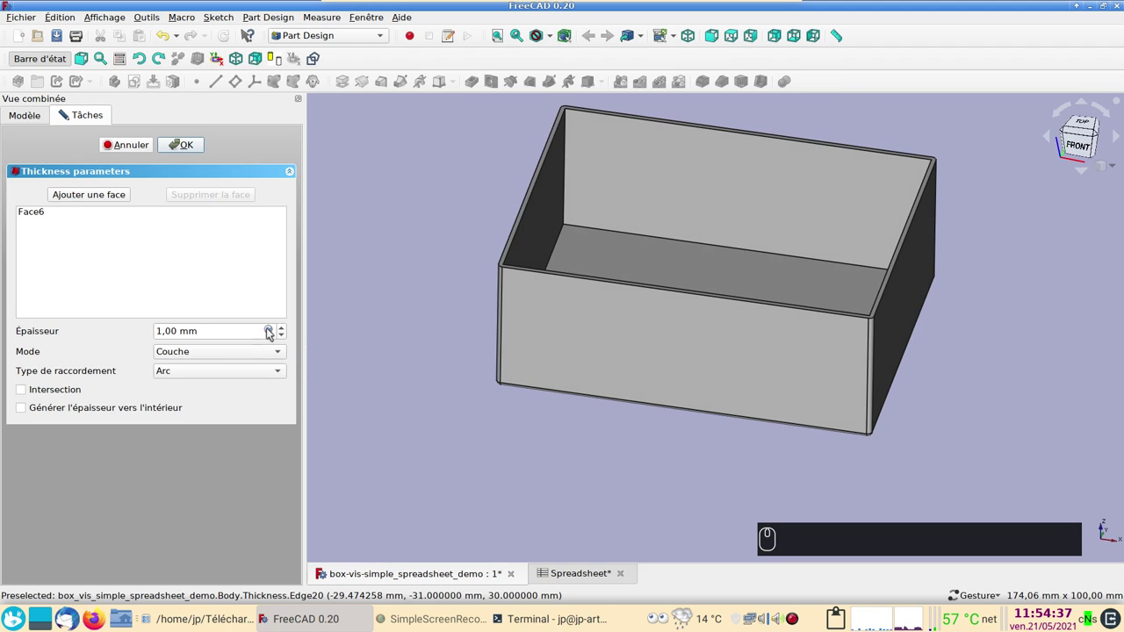
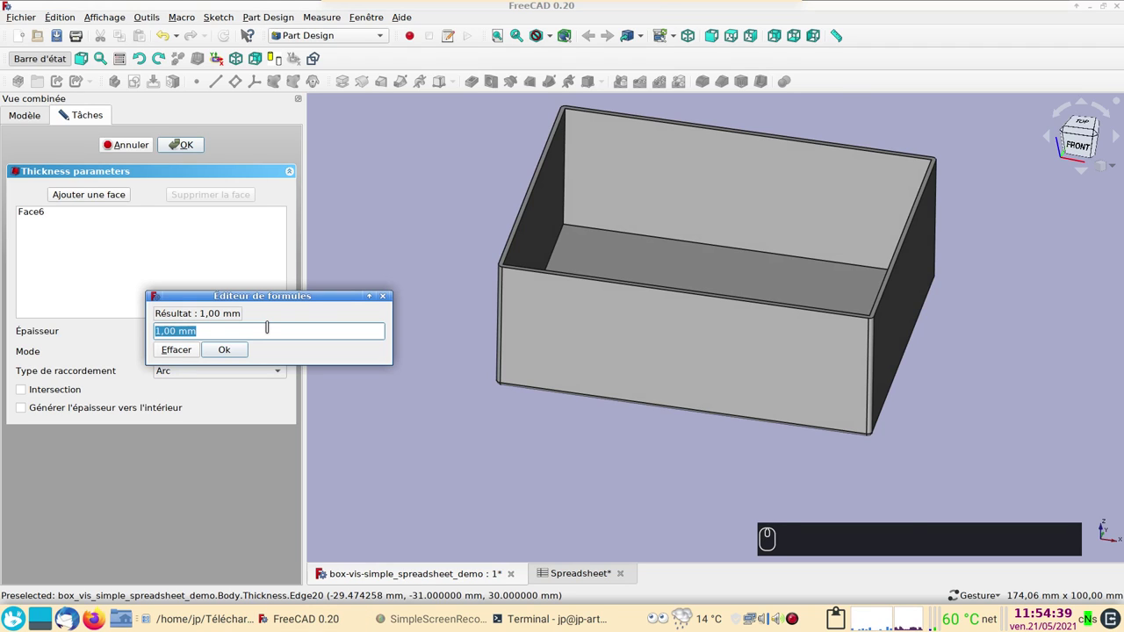
key(ctrl+v)
text(xx)
click(204, 379)
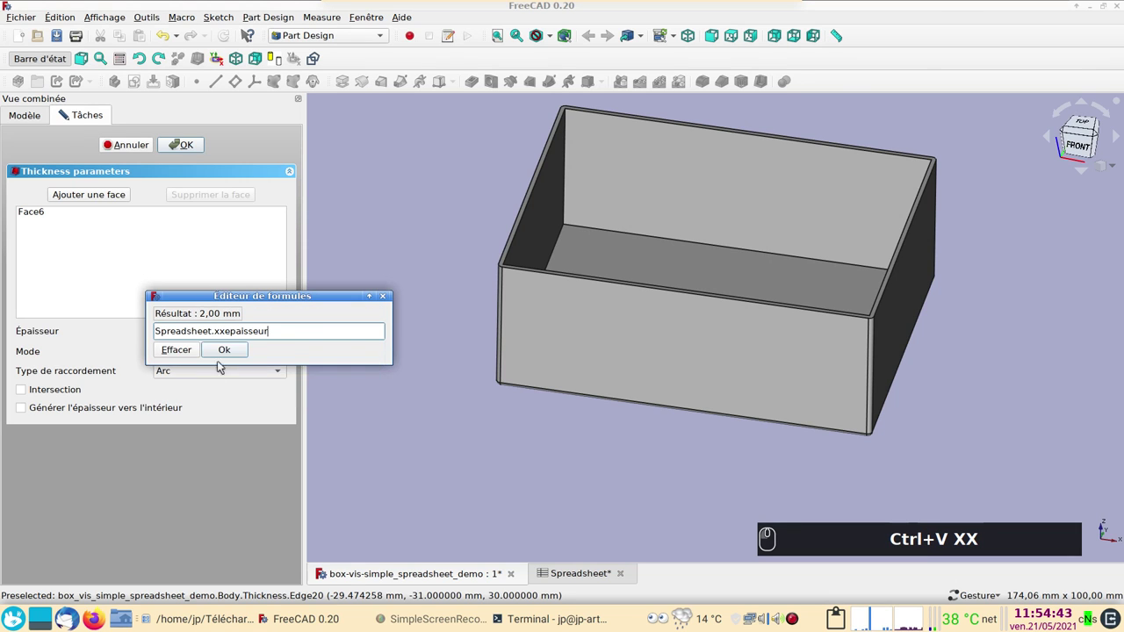
View the hollowed shell from above and select its inner floor
drag(235, 354, 624, 400)
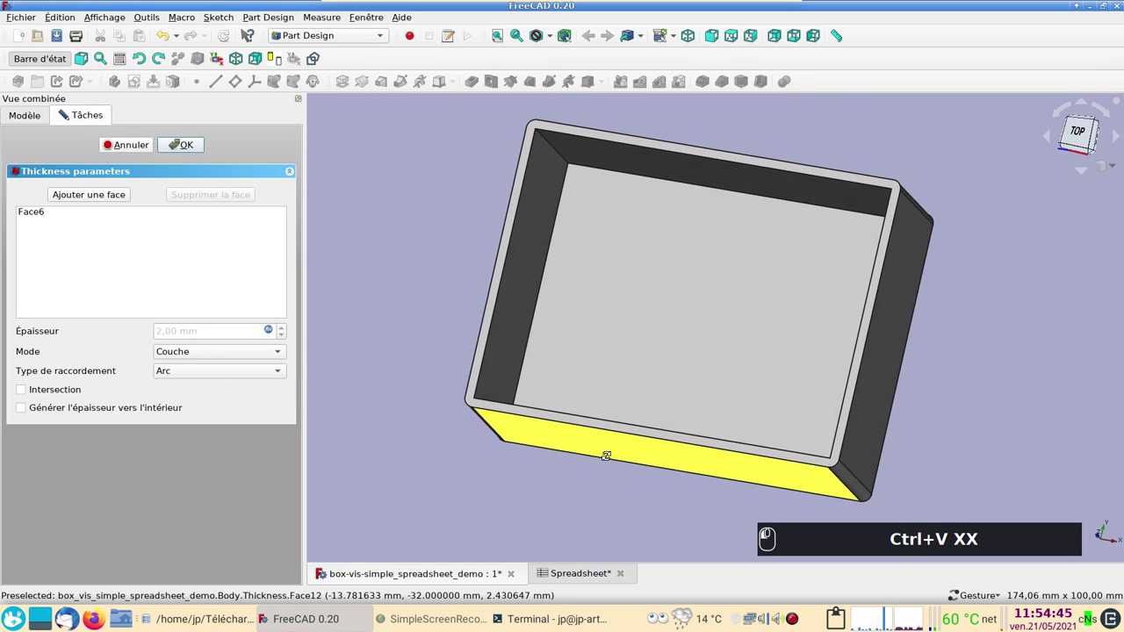
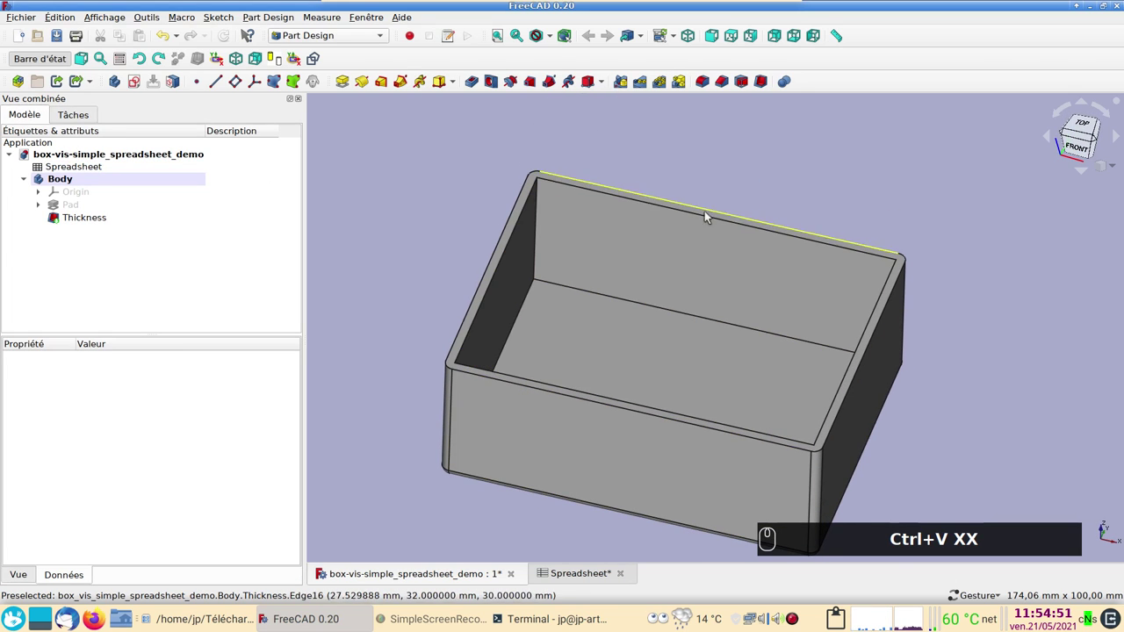
click(683, 288)
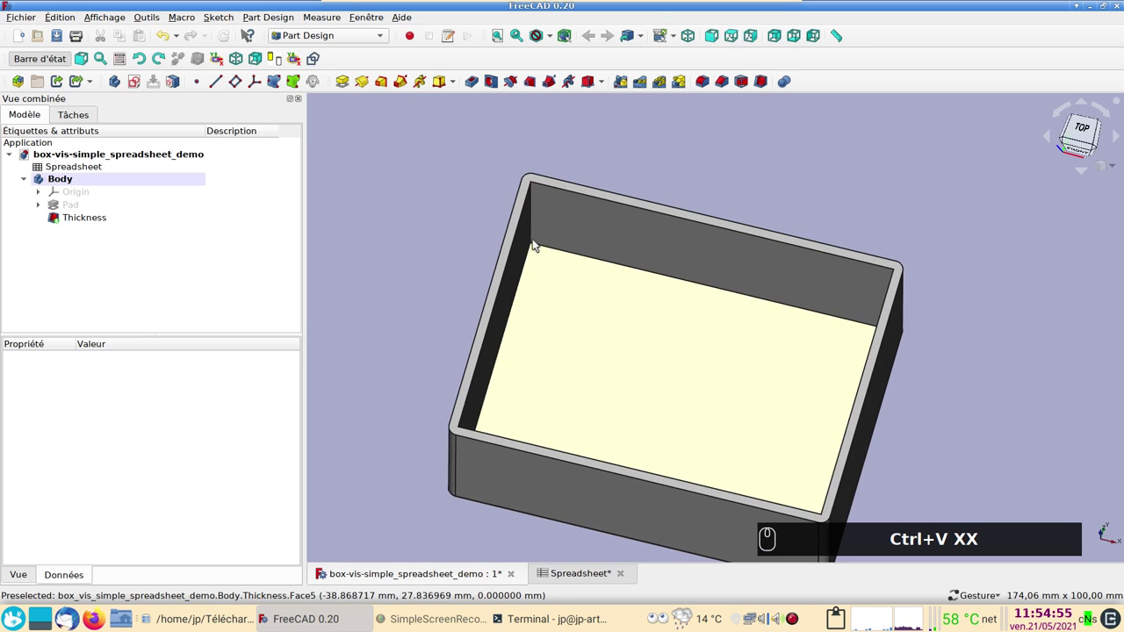
click(583, 292)
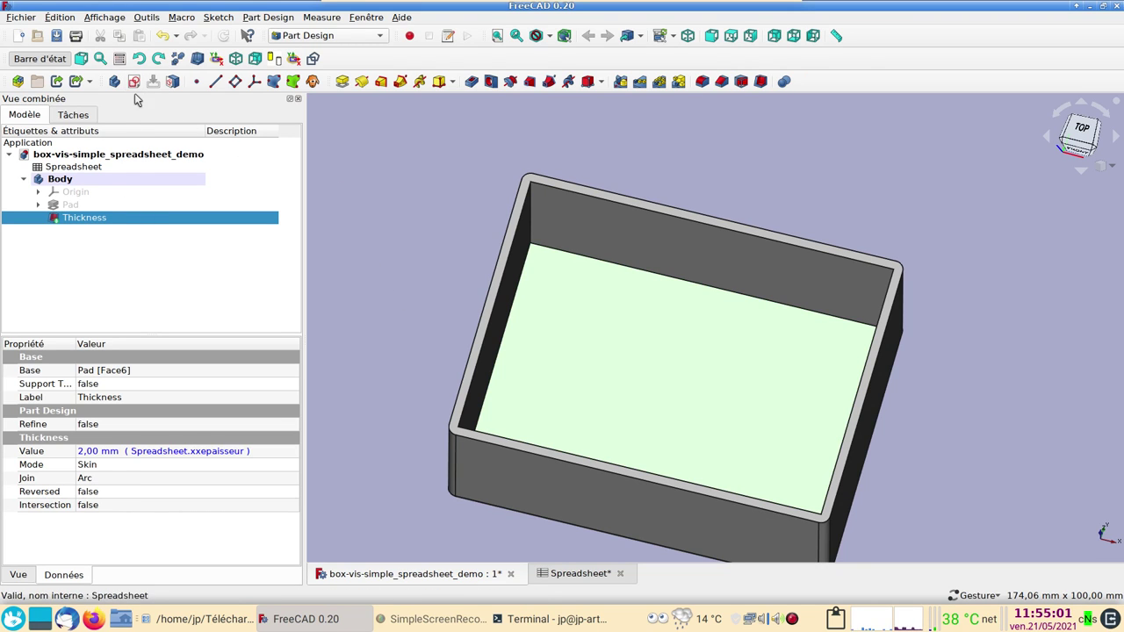
Start a new sketch on the shell's inner floor face
click(142, 84)
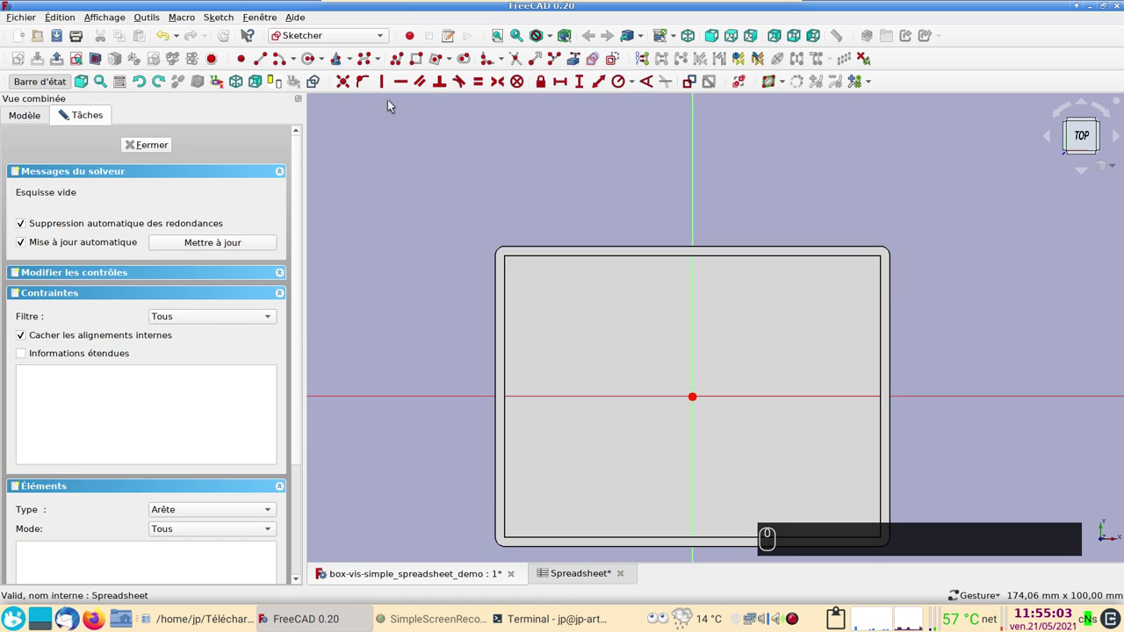
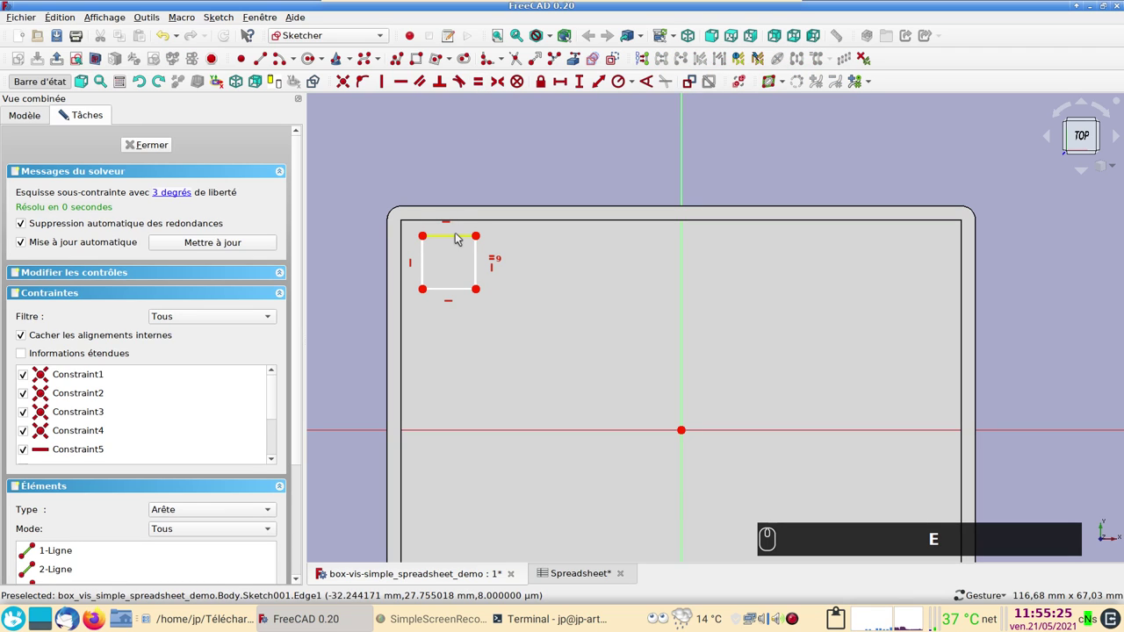
Constrain the small square's top edge to Spreadsheet.xxtrous*2 (6 mm)
click(459, 237)
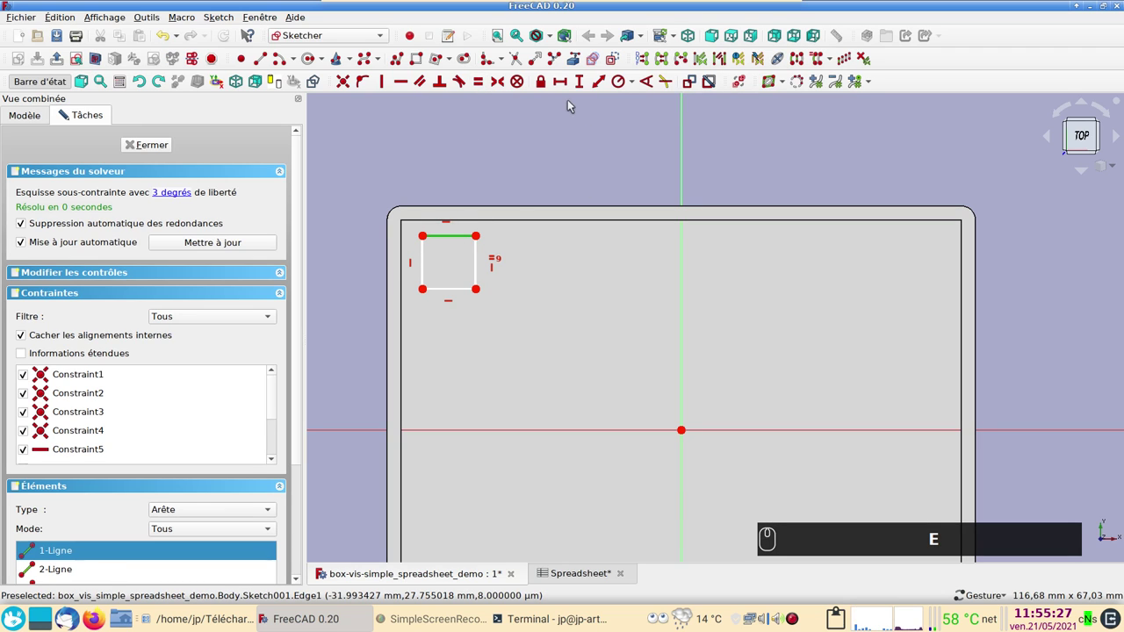
click(565, 85)
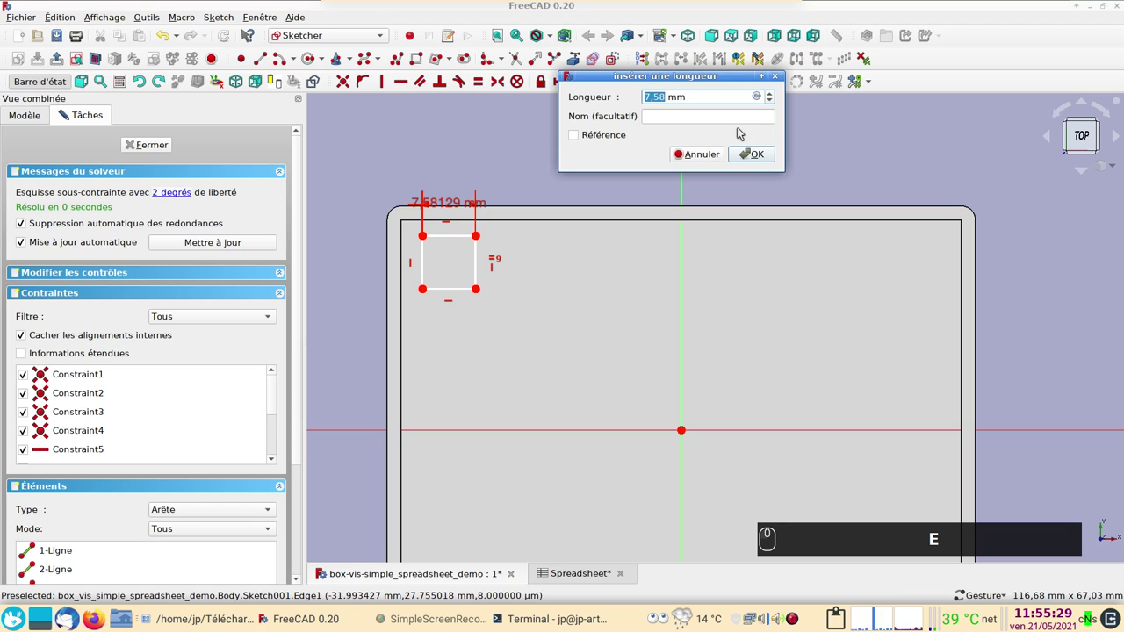
click(758, 98)
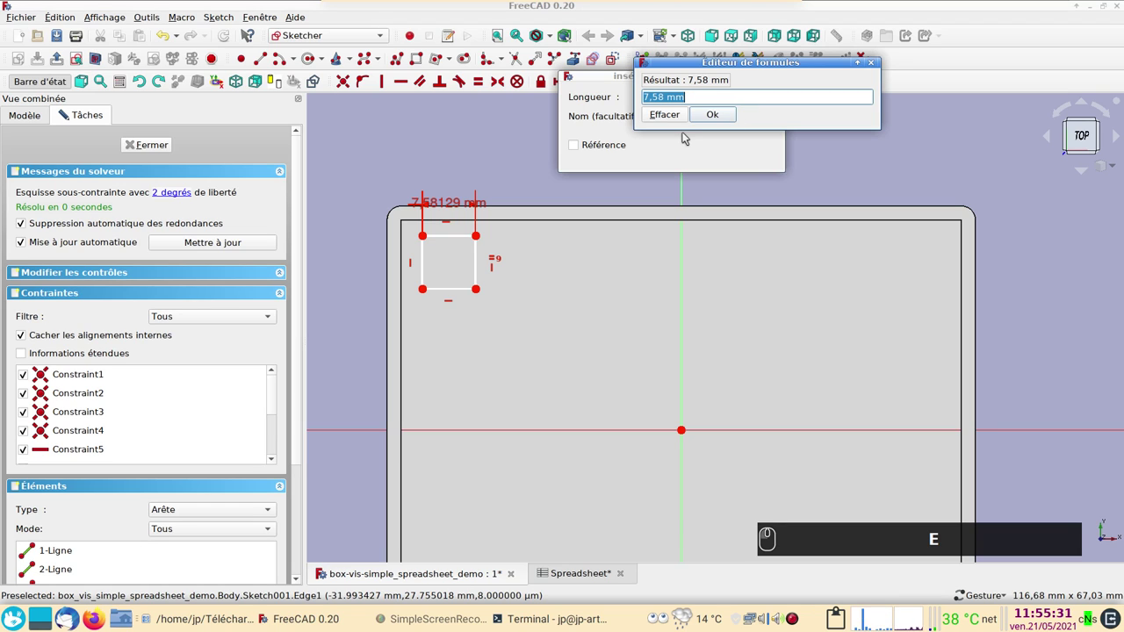
key(ctrl+v)
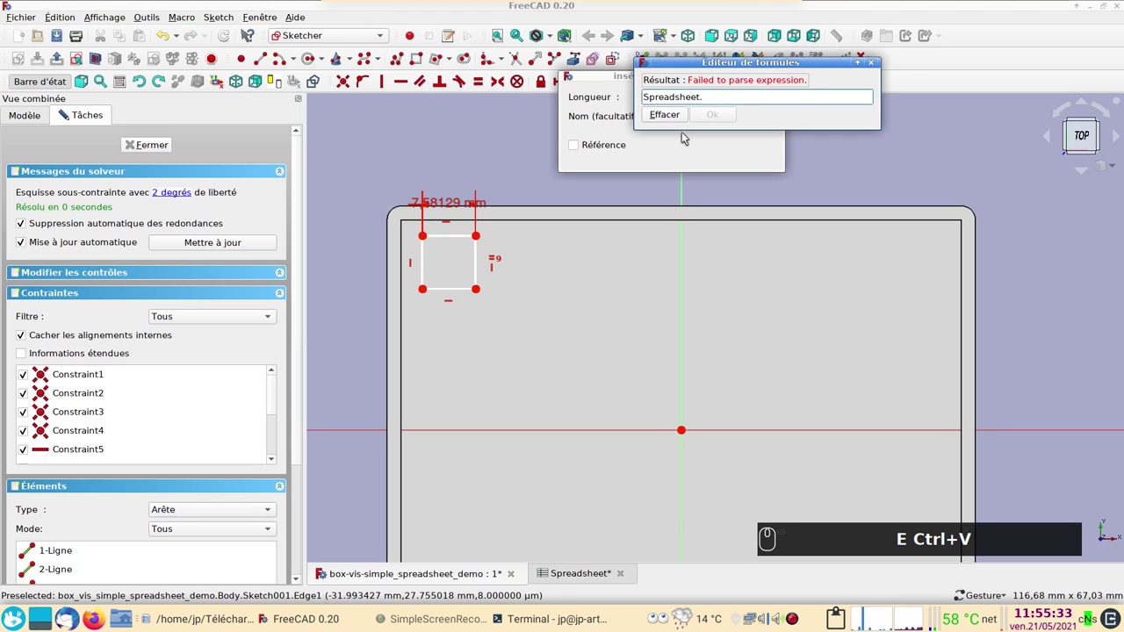
key(x)
text(xx)
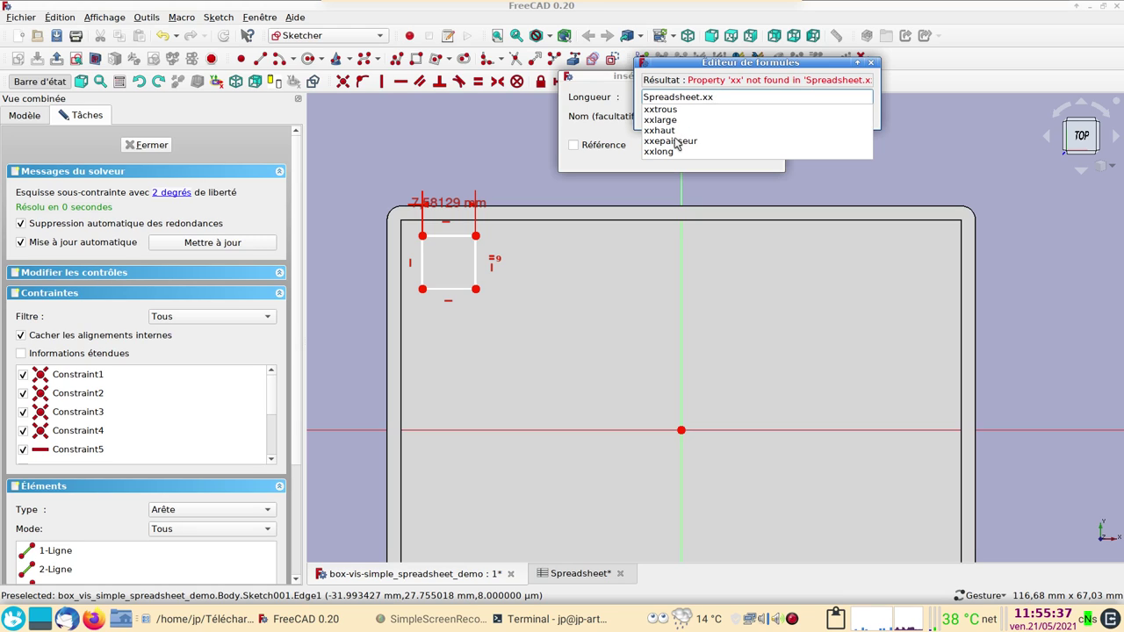
click(675, 111)
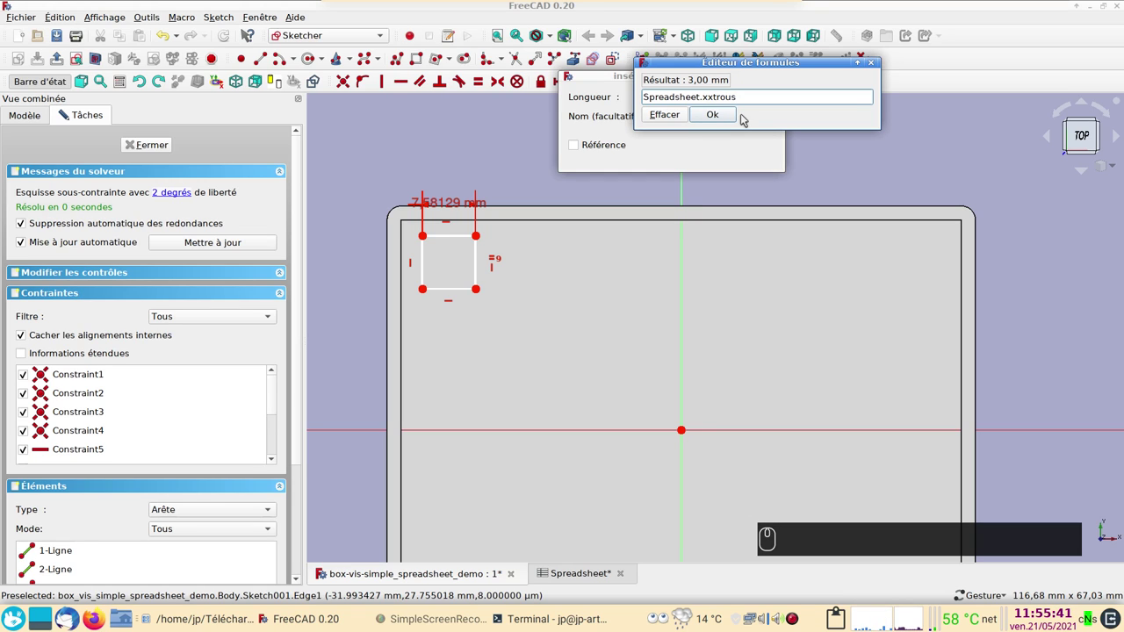
key(*)
key(2)
key(Return)
text((2))
key(Return)
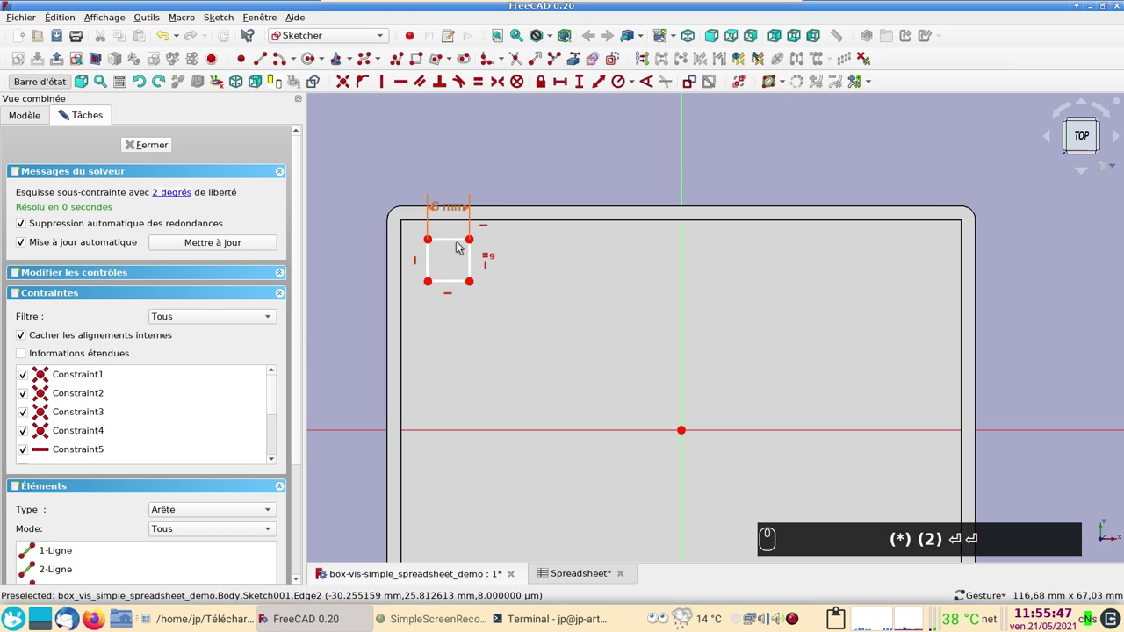
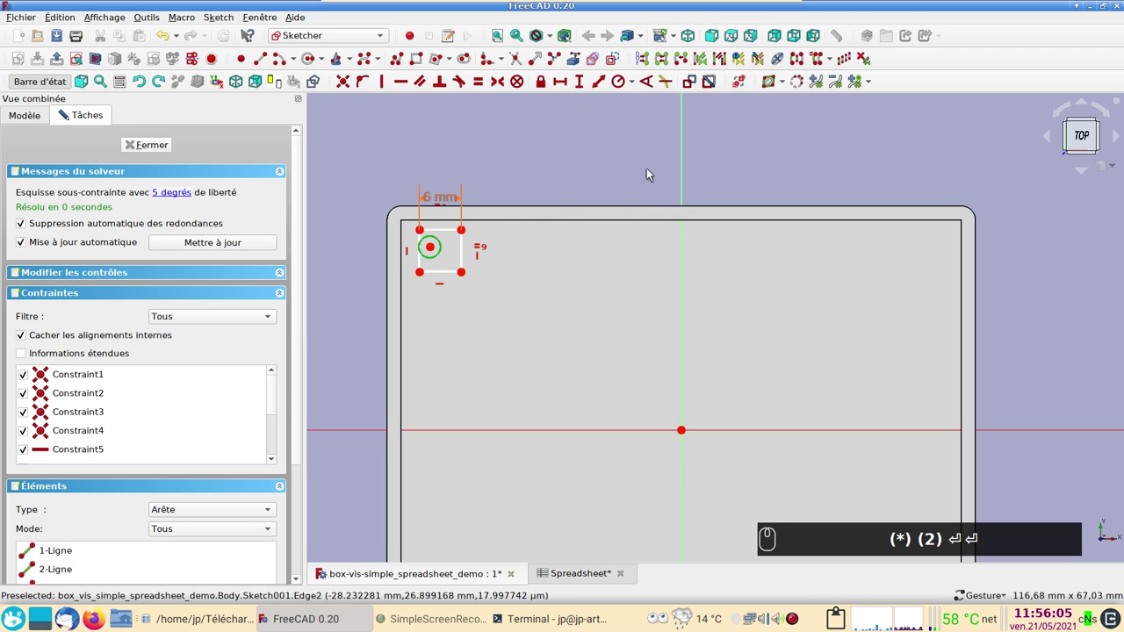
Give the circle a diameter of Spreadsheet.xxtrous (3 mm) and zoom onto the small square
drag(636, 89, 647, 256)
key(ctrl+v)
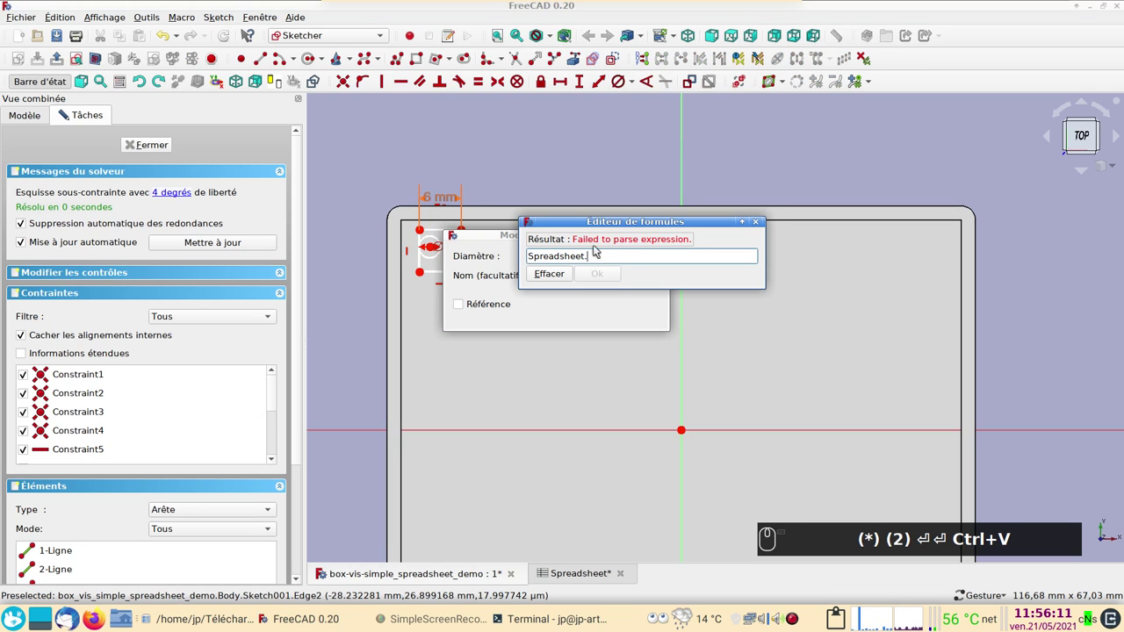
key(x)
text(x)
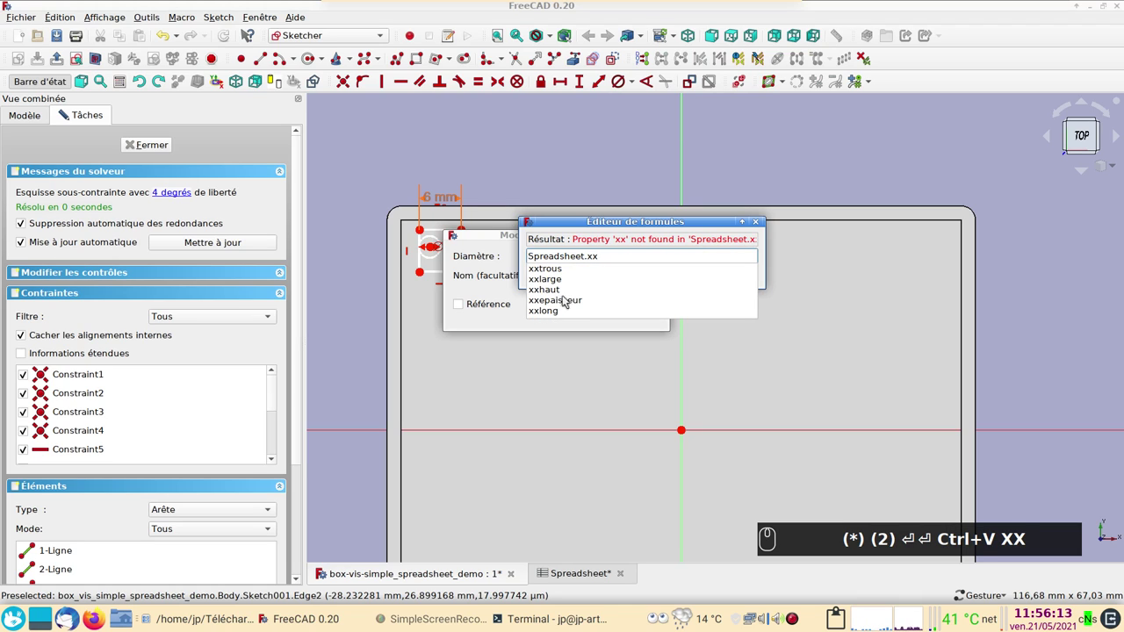
drag(569, 270, 552, 288)
scroll(up, 3)
middle_click(552, 289)
drag(555, 248, 476, 190)
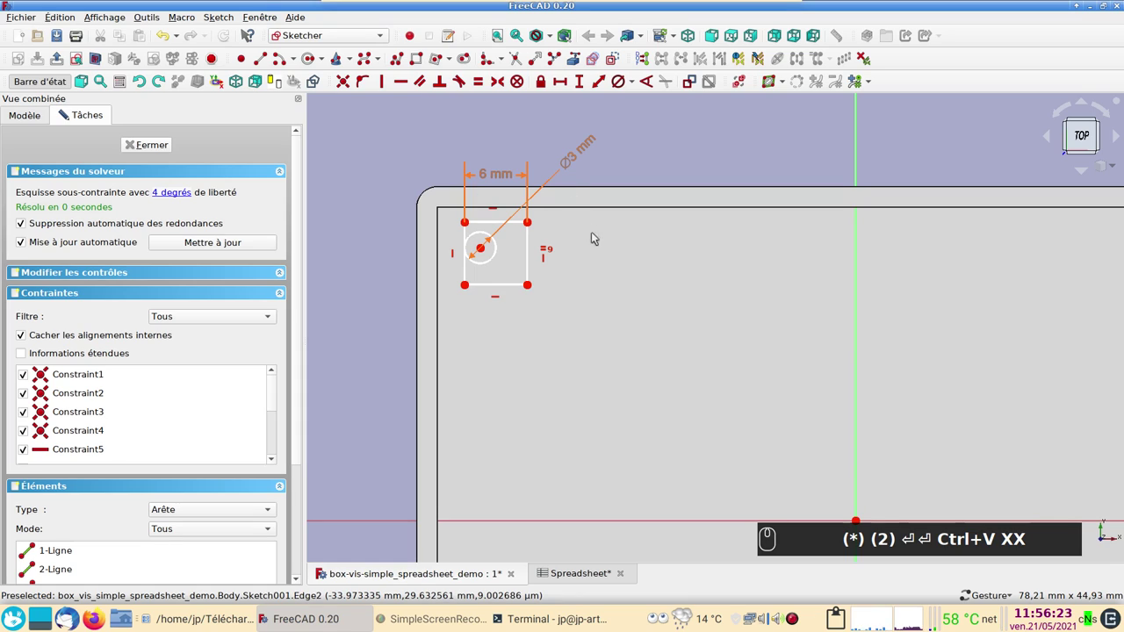
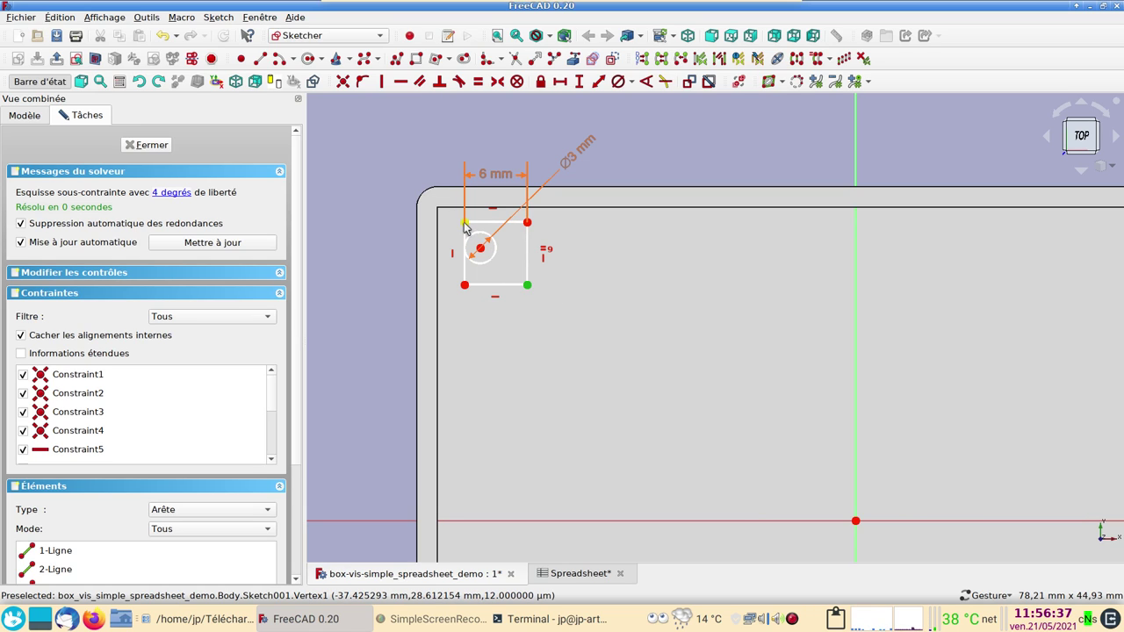
Make the circle centre symmetric between two opposite square corners, then select the horizontal distance constraint
click(469, 224)
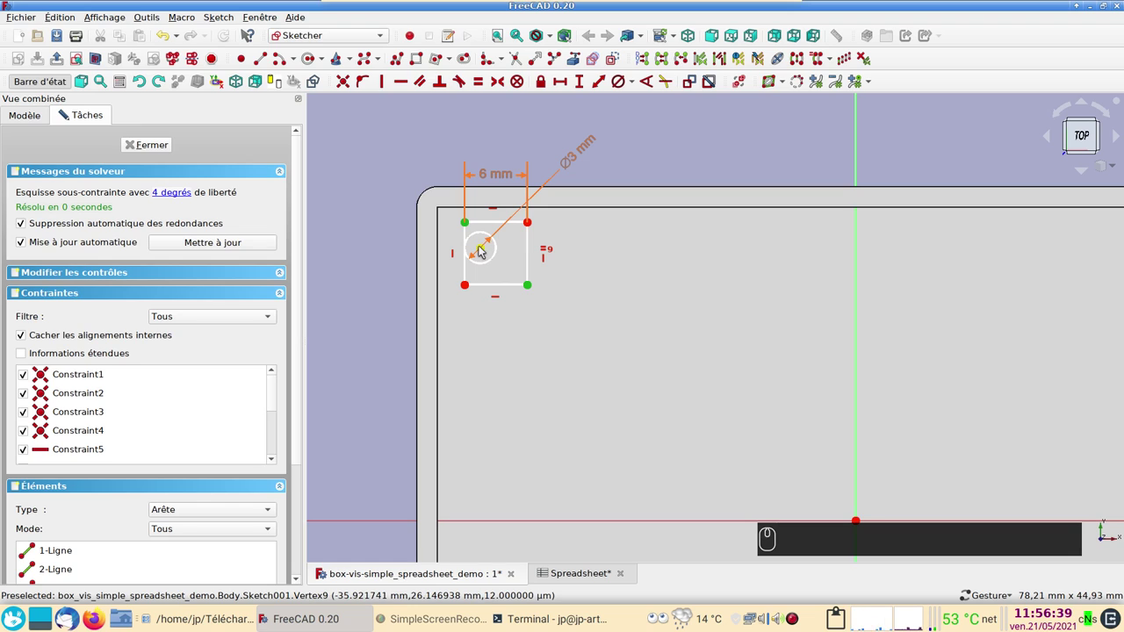
click(483, 248)
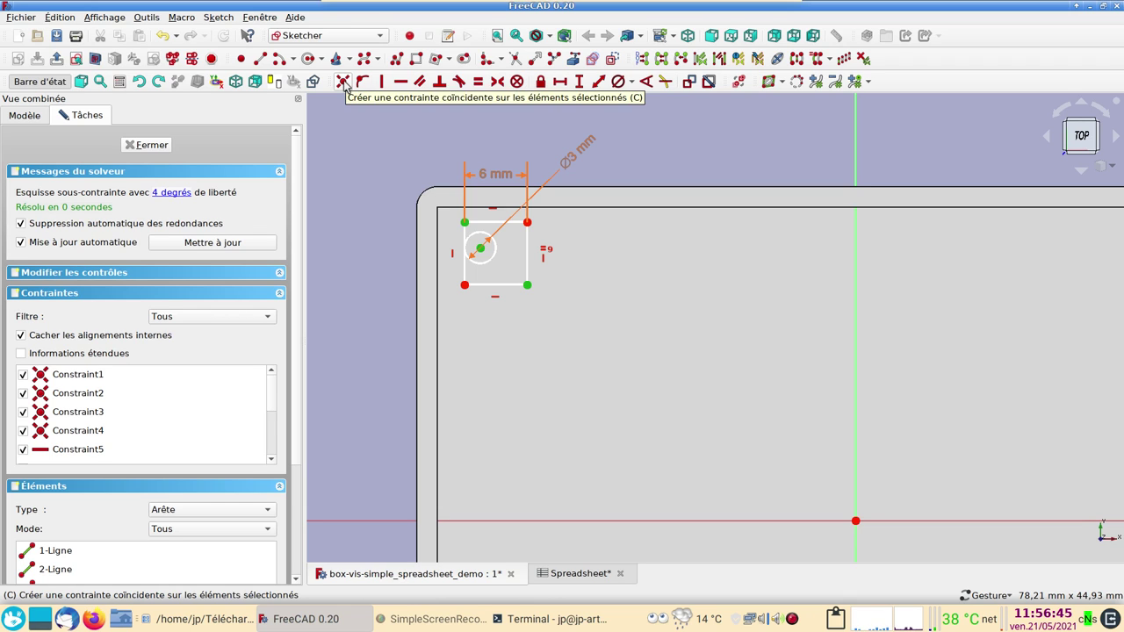
click(348, 84)
drag(349, 85, 250, 121)
drag(532, 285, 504, 89)
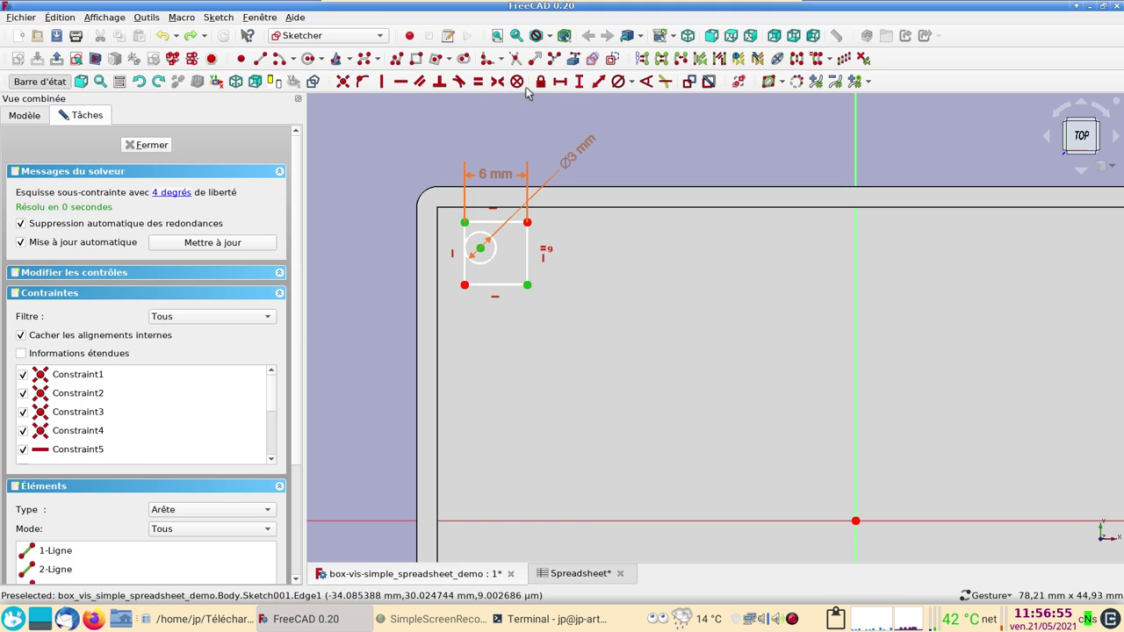
key(s)
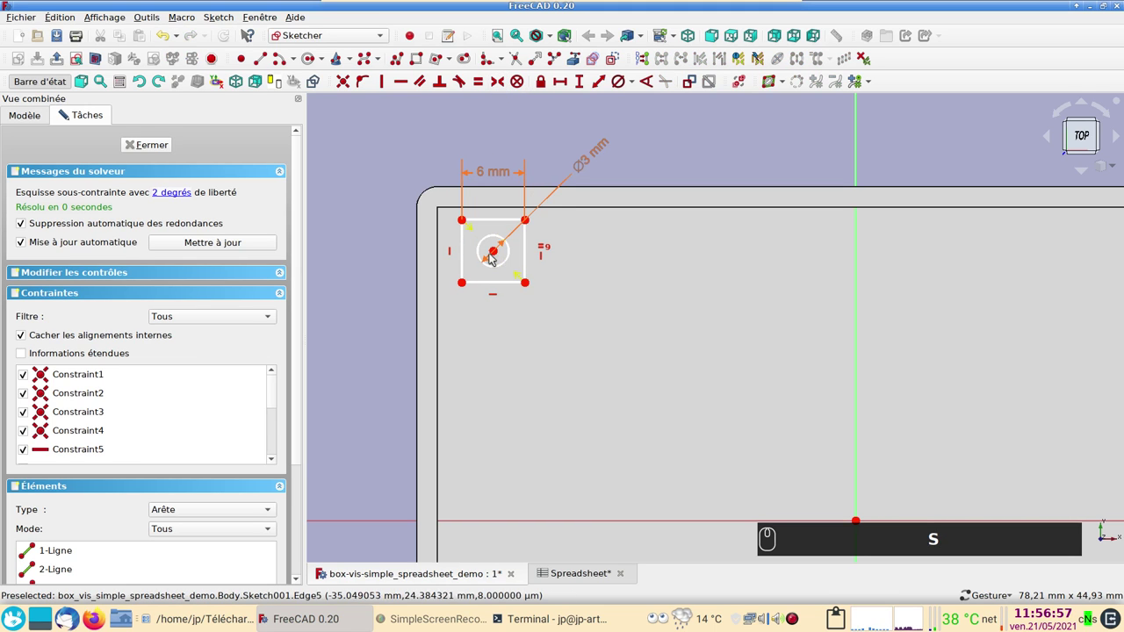
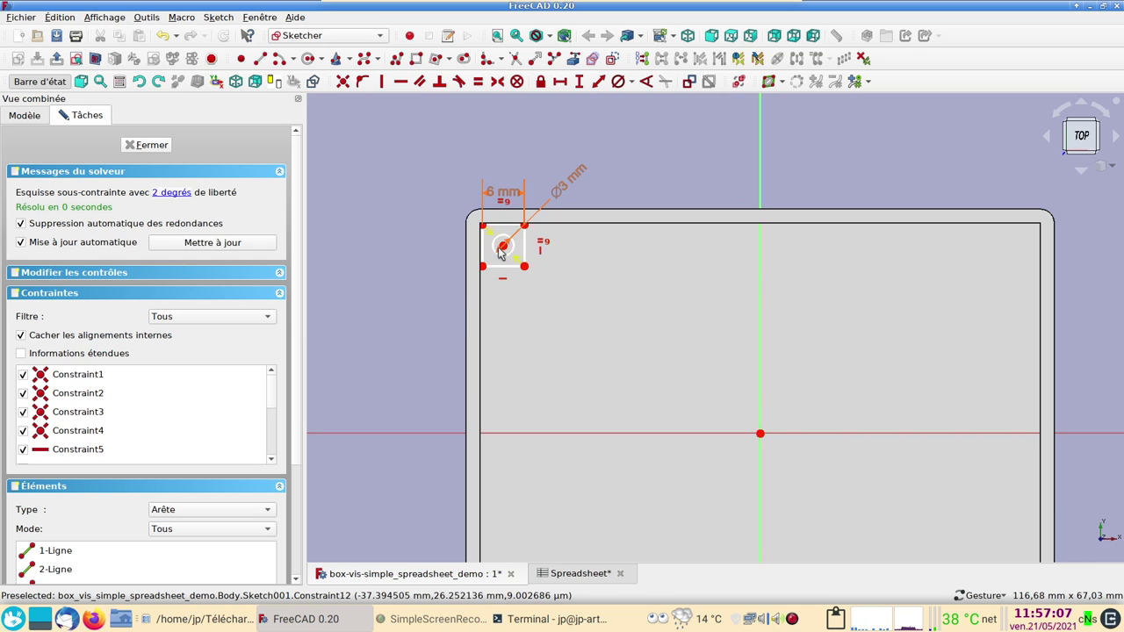
click(509, 247)
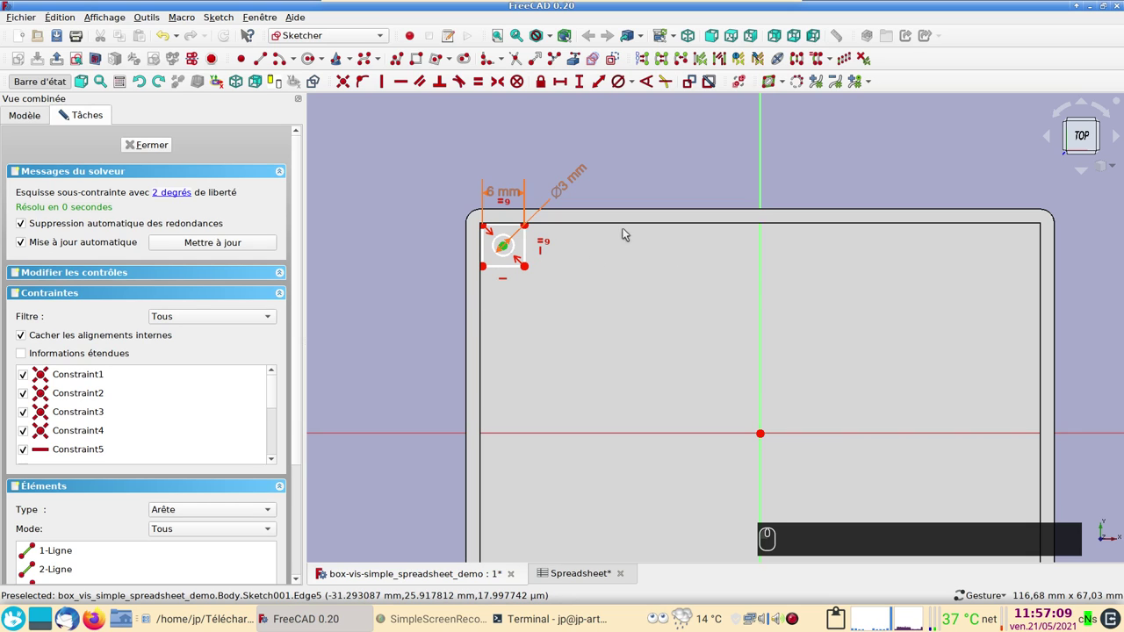
click(542, 83)
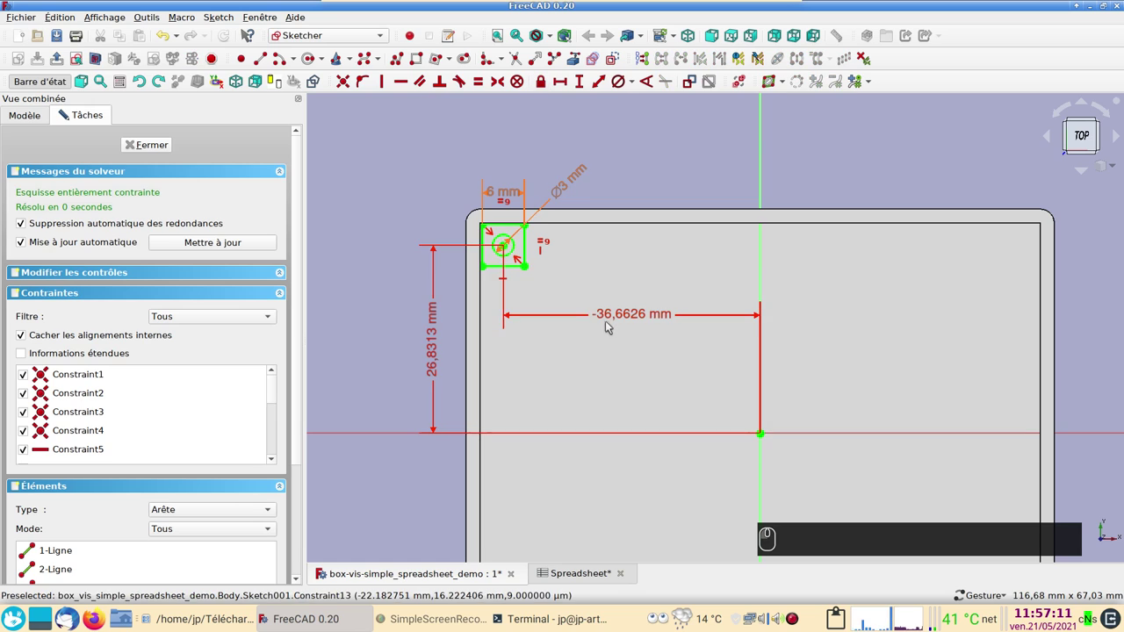
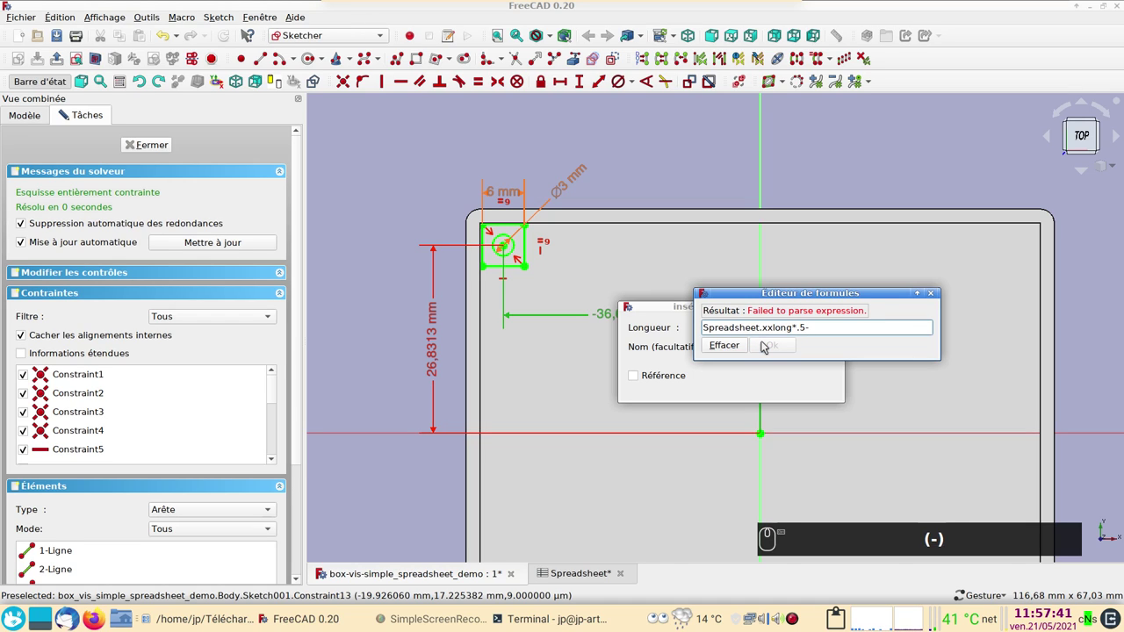
Finish the horizontal distance formula Spreadsheet.xxlong*.5 minus the xxtrous alias, giving 37 mm
key(ctrl+v)
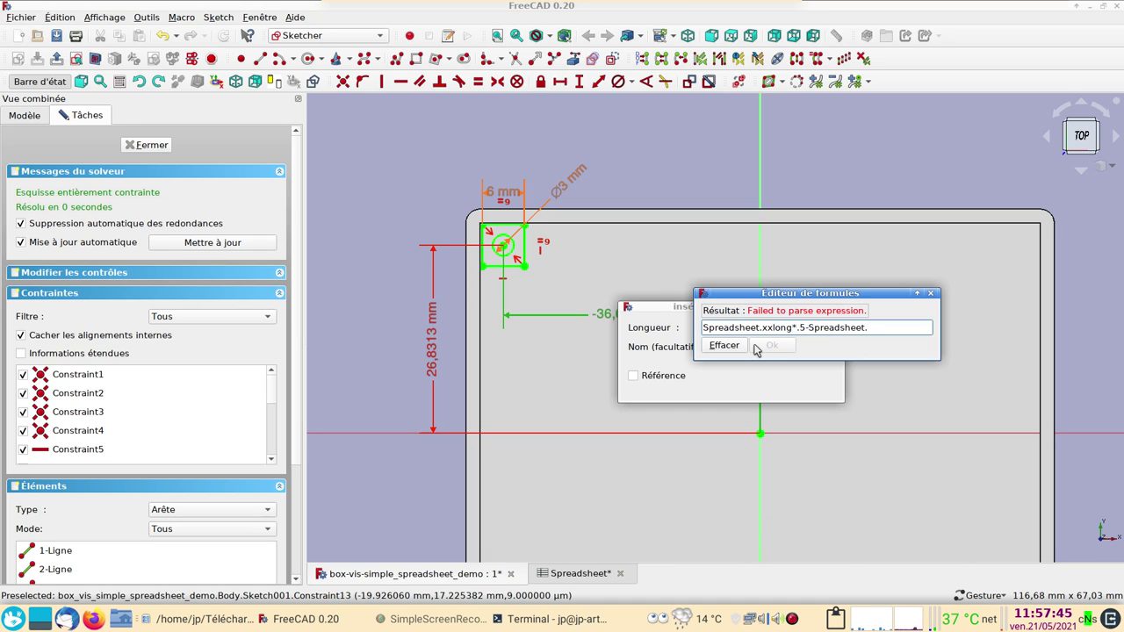
text(xx)
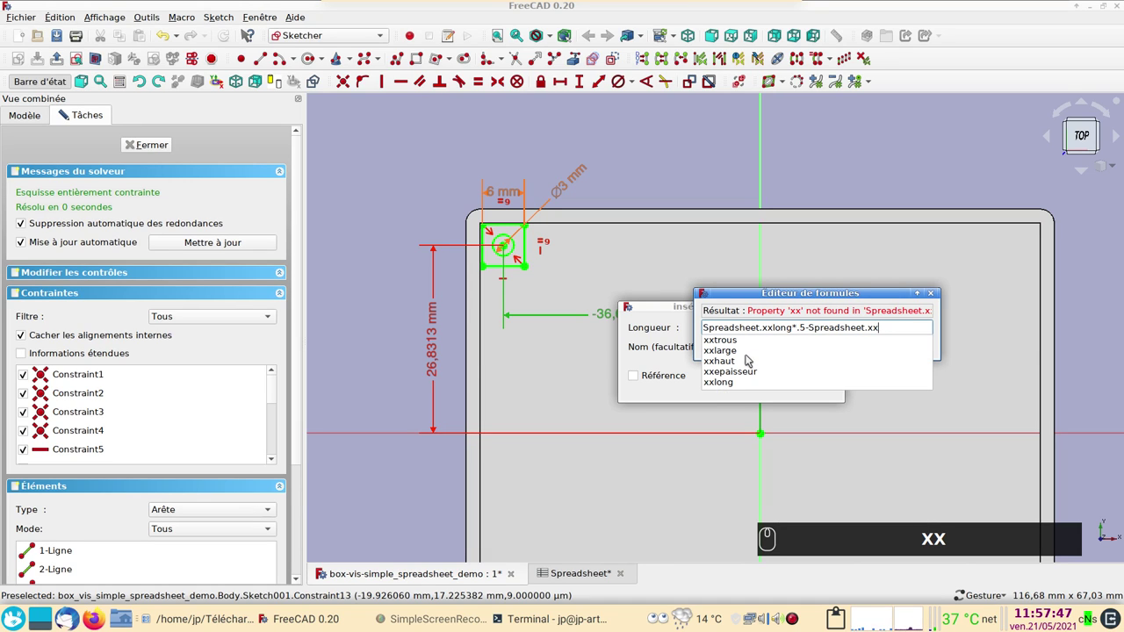
drag(747, 347, 508, 309)
click(817, 384)
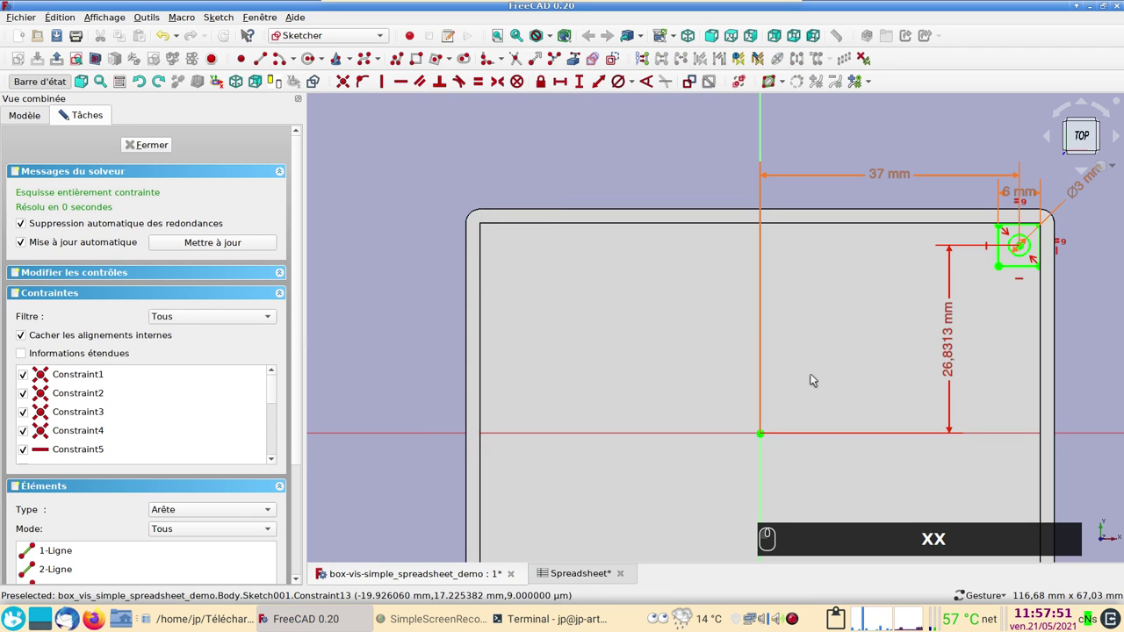
middle_click(795, 362)
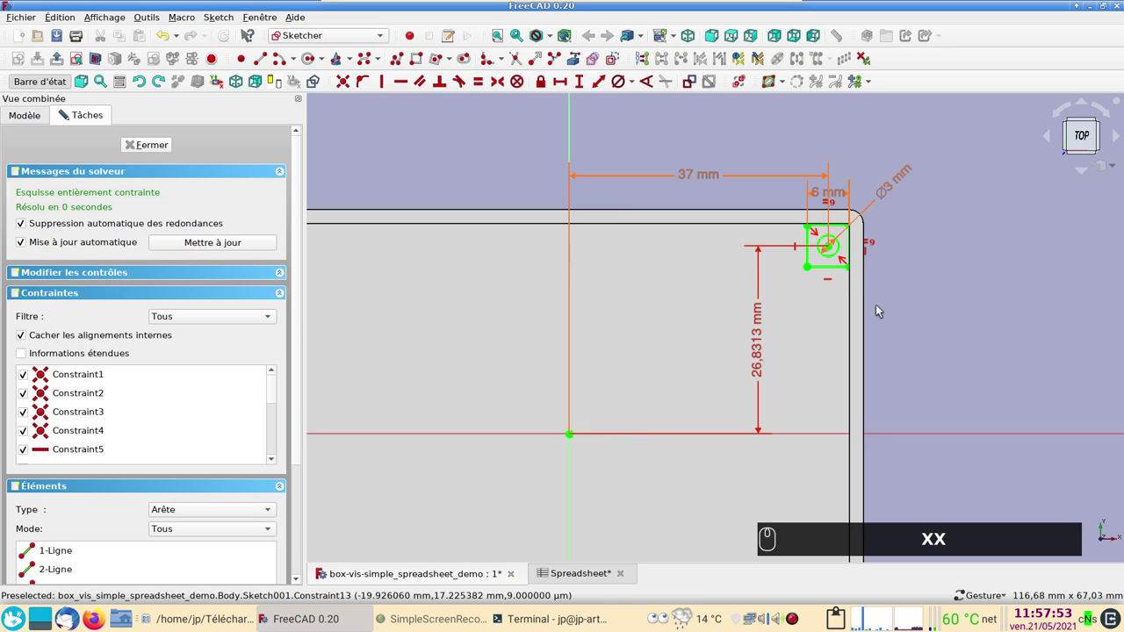
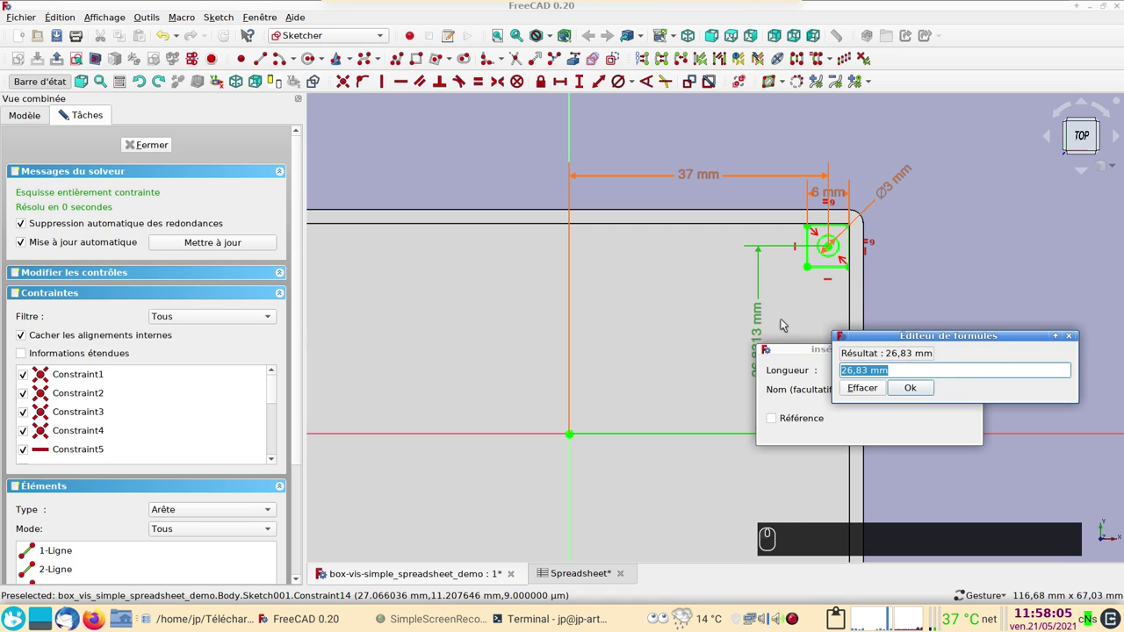
Enter Spreadsheet.xxlarge*.5-Spreadsheet.xxtrous as the vertical distance, yielding 27 mm
key(ctrl+v)
text(xx)
drag(877, 399, 946, 382)
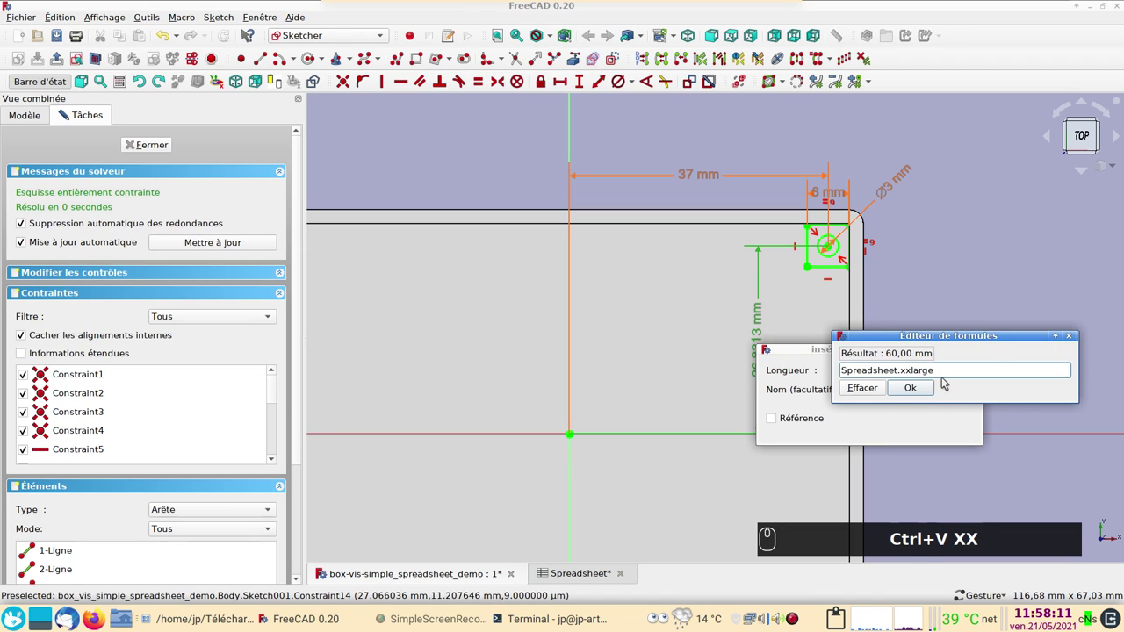
key(shift+8)
key(.)
text((*) (.) (5))
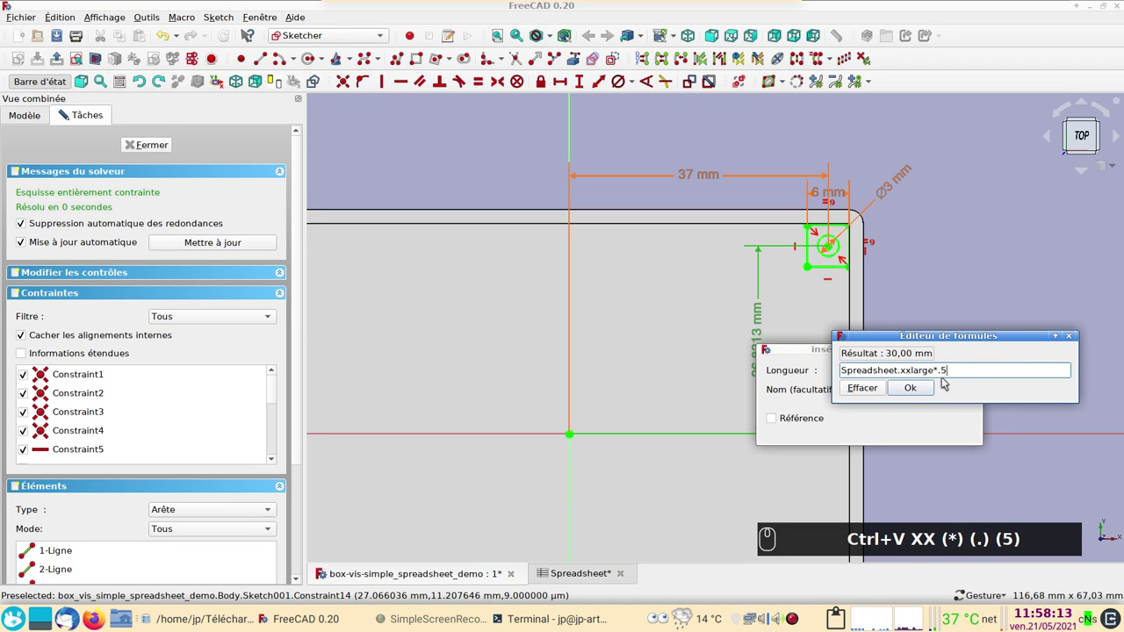
key(KP_Subtract)
key(ctrl+v)
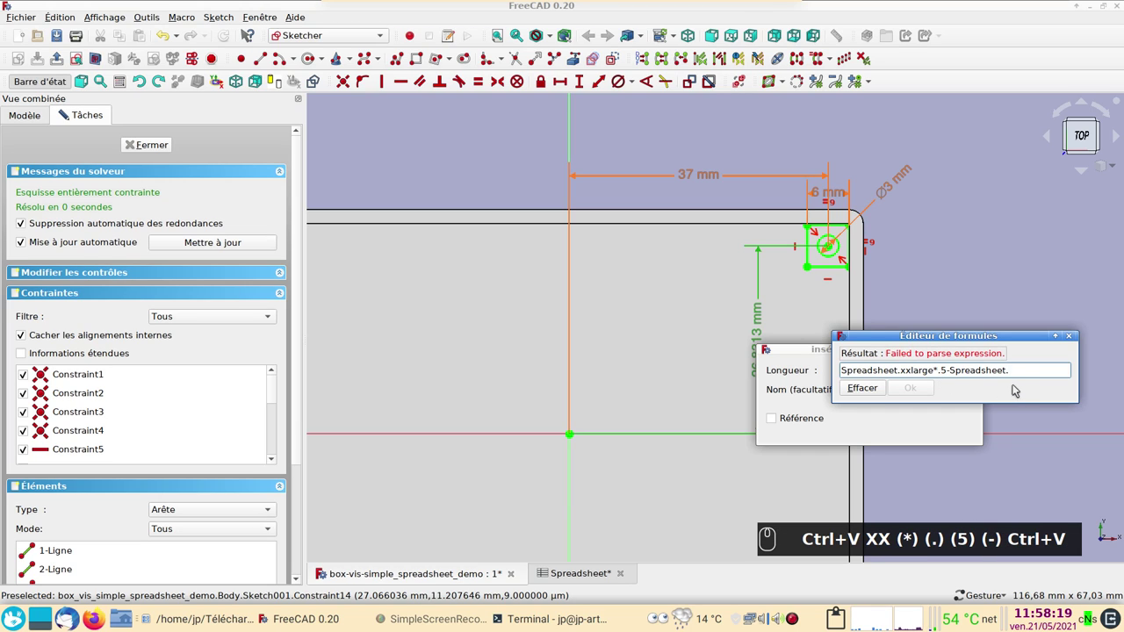
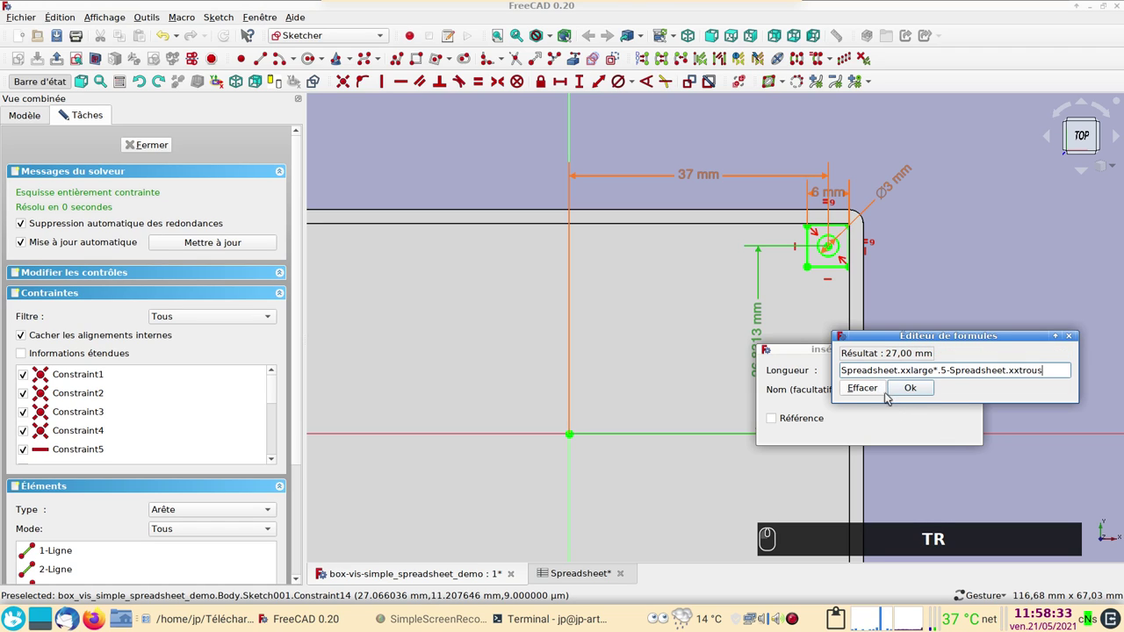
click(920, 389)
click(960, 436)
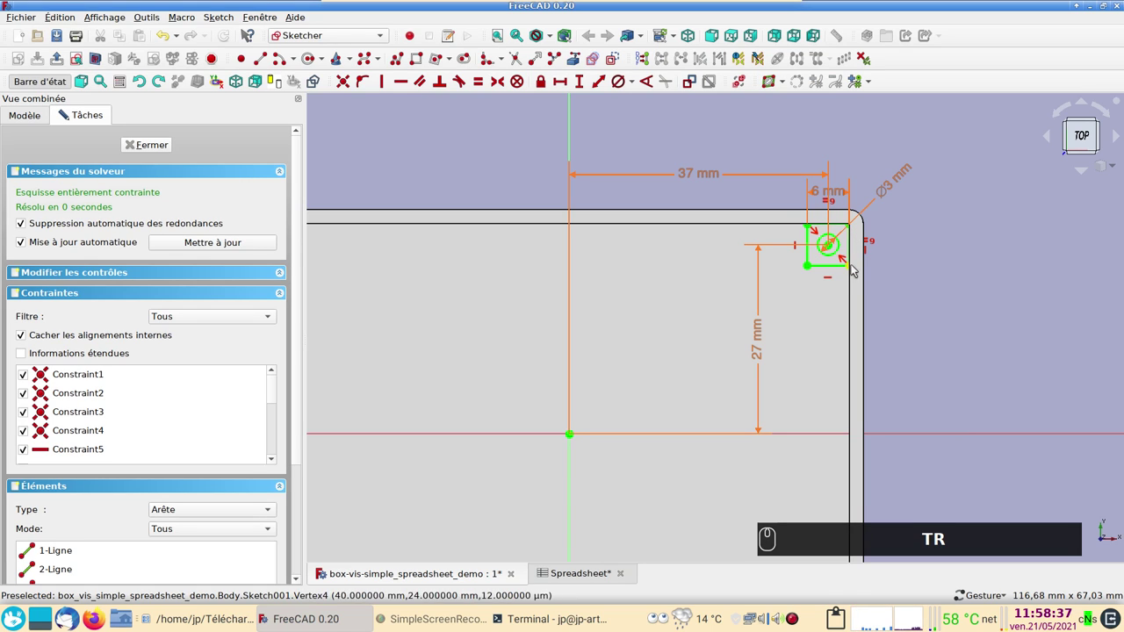
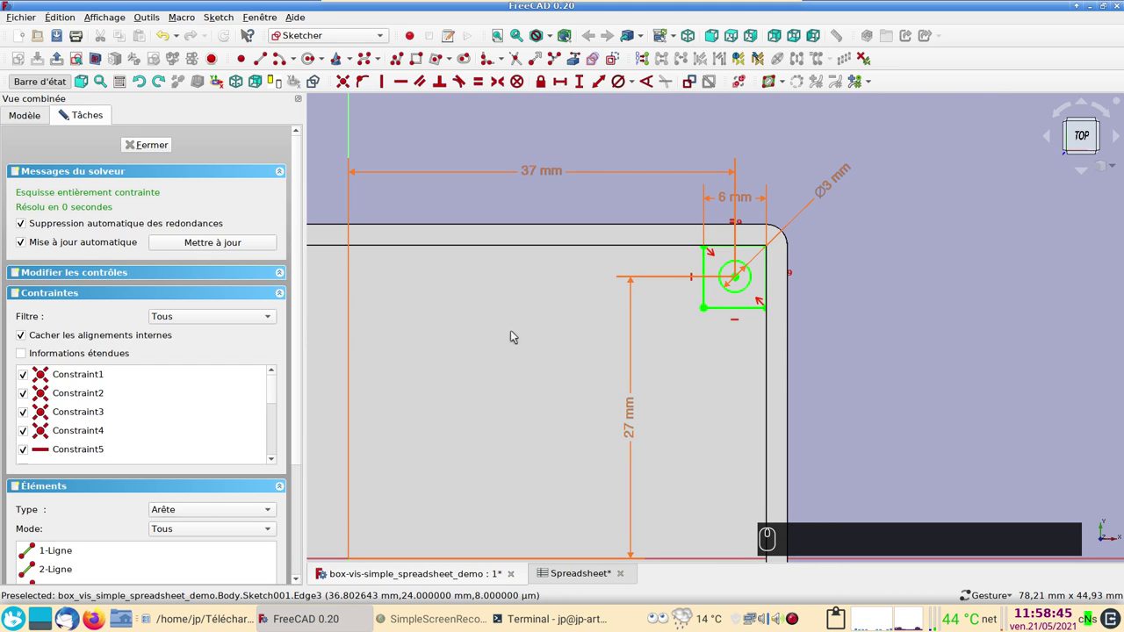
Fillet the square's lower-left corner with the constraint-preserving fillet
scroll(up, 3)
drag(506, 336, 505, 64)
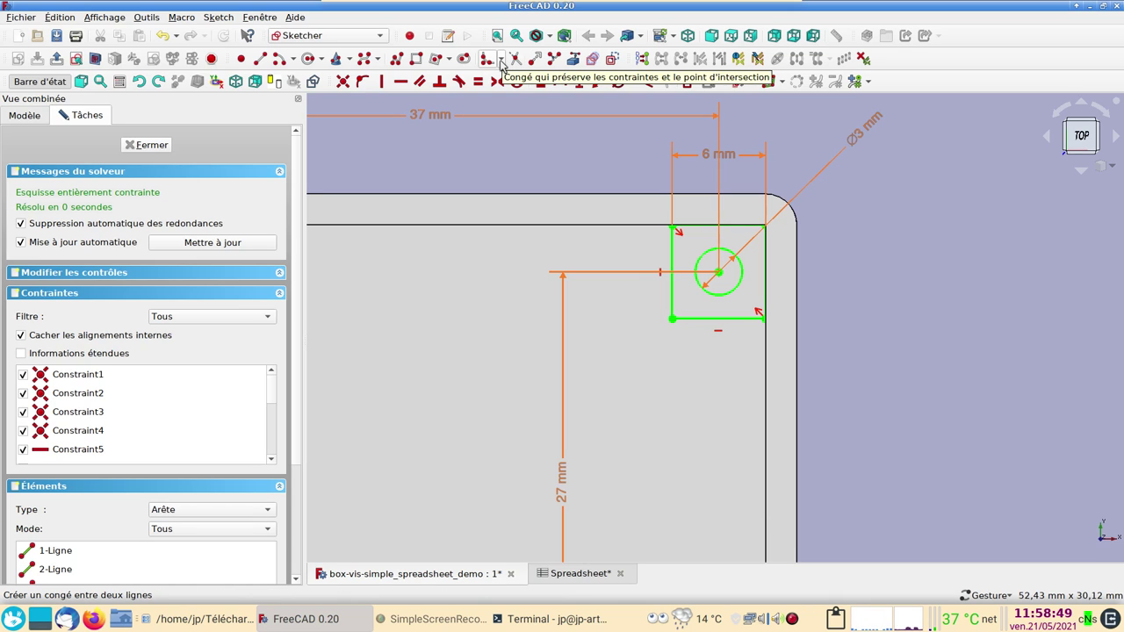
click(505, 64)
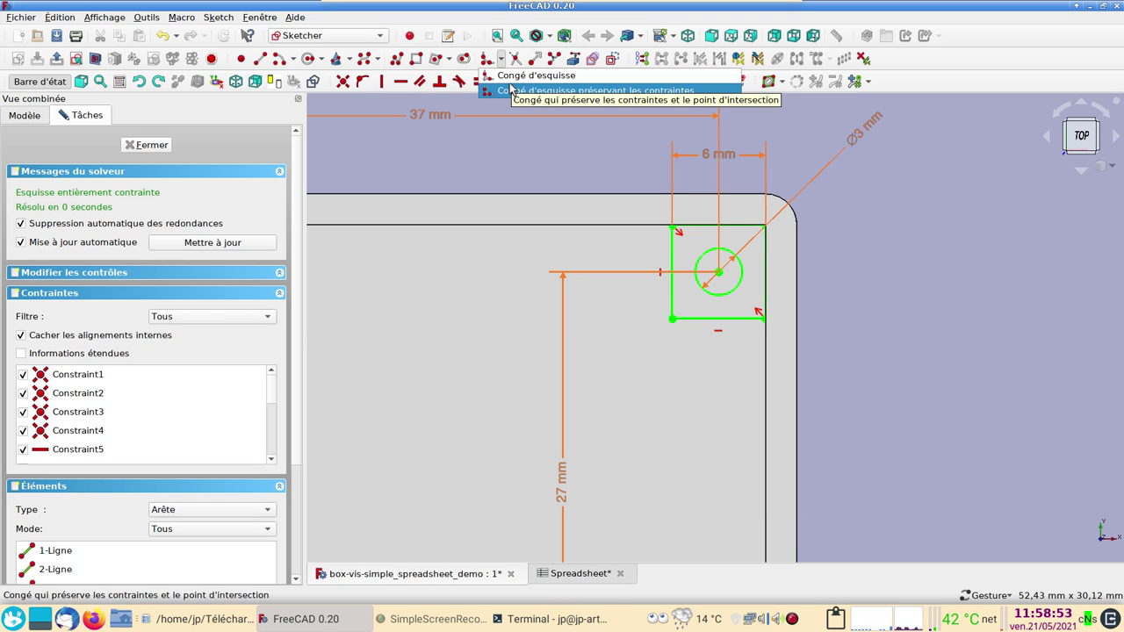
click(514, 87)
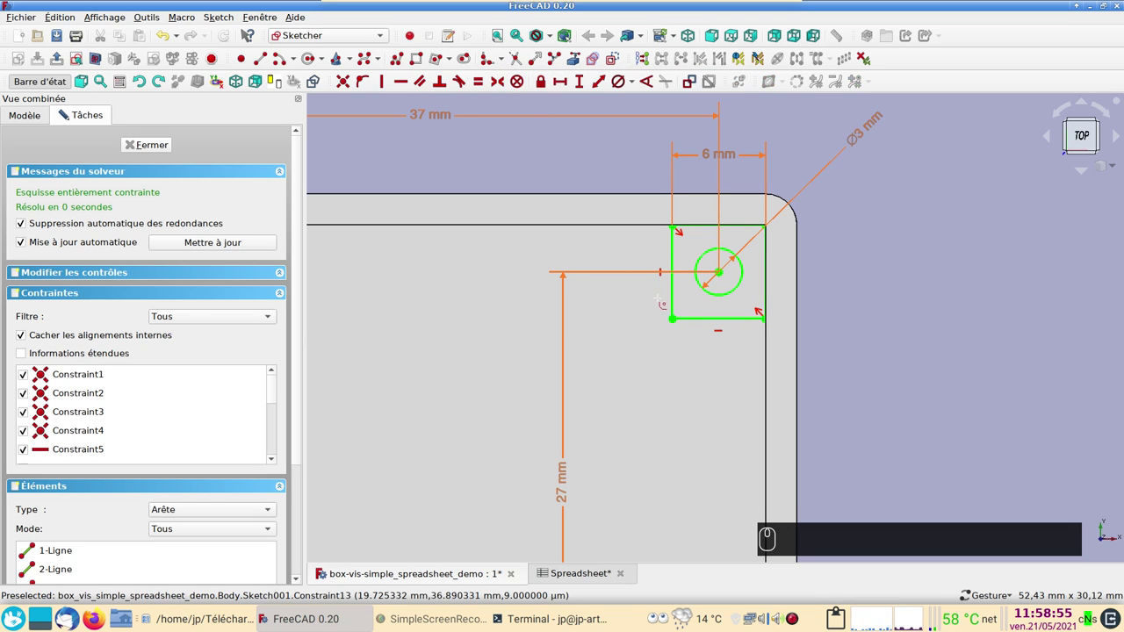
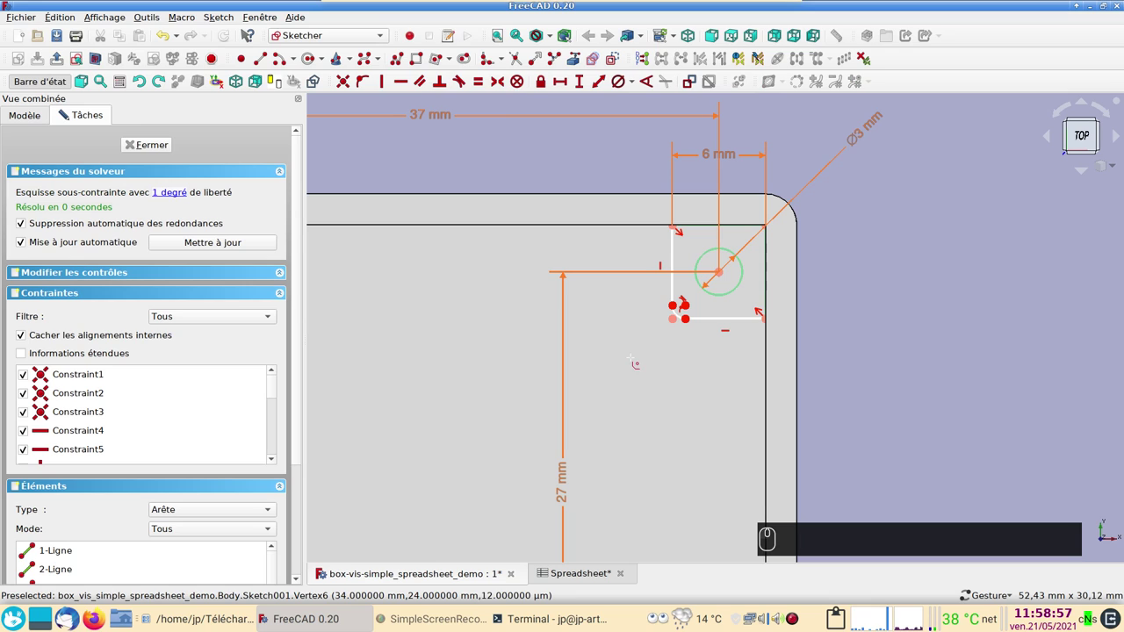
right_click(763, 312)
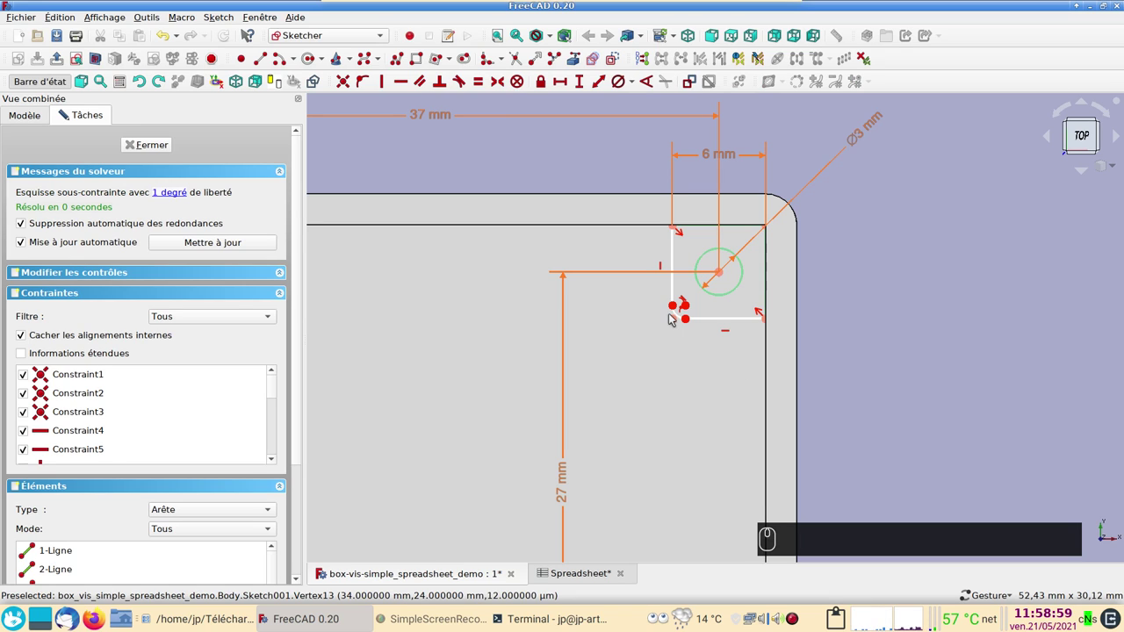
Select the new fillet arc and add a radius constraint to it
click(680, 315)
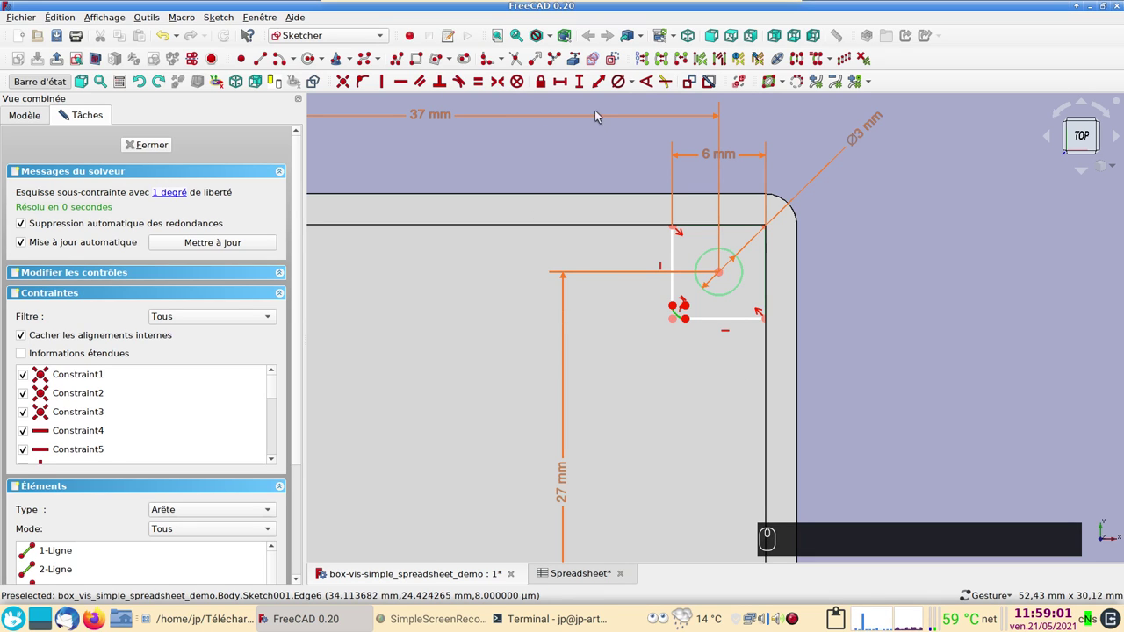
click(636, 87)
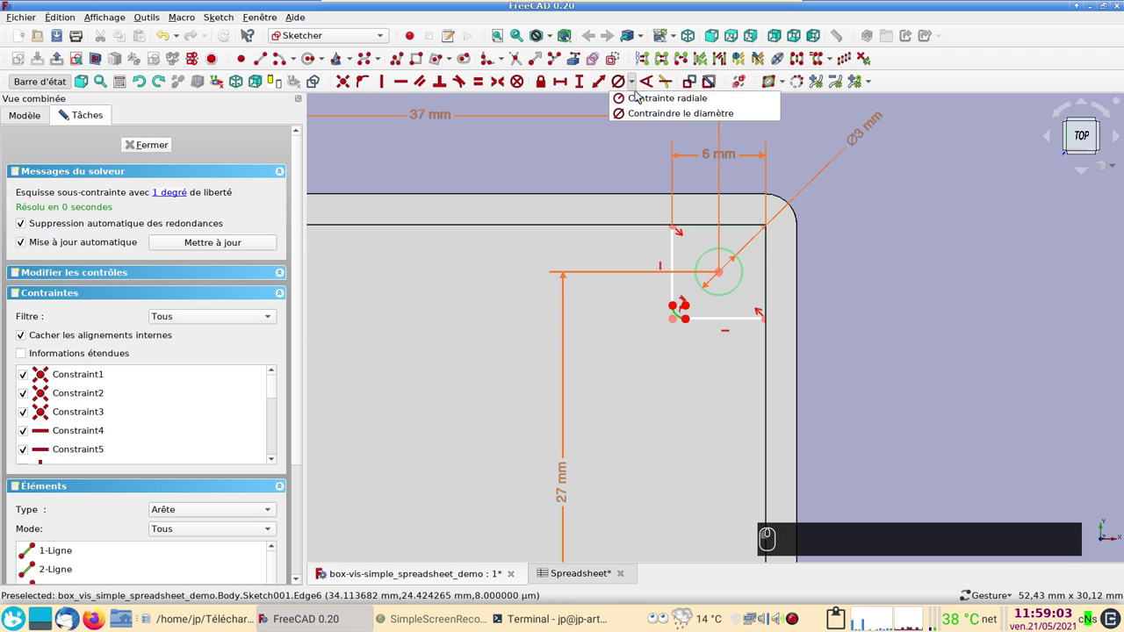
drag(639, 98, 591, 220)
Drive the fillet radius with the formula Spreadsheet.xxtrous
key(ctrl+v)
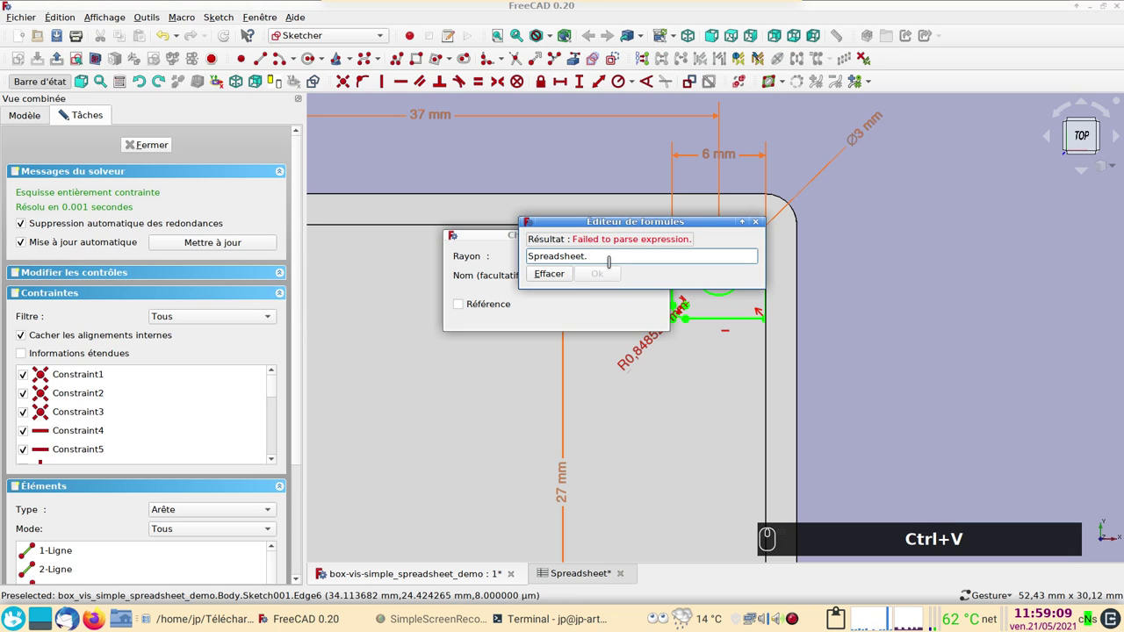
key(t)
text(tr)
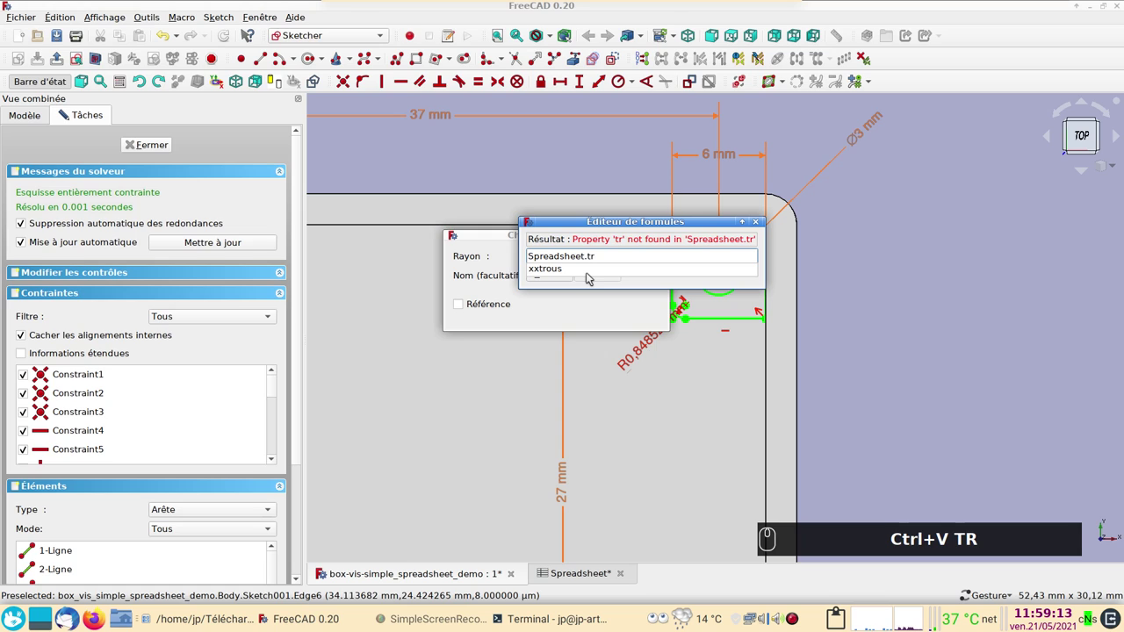
drag(589, 274, 602, 279)
click(647, 316)
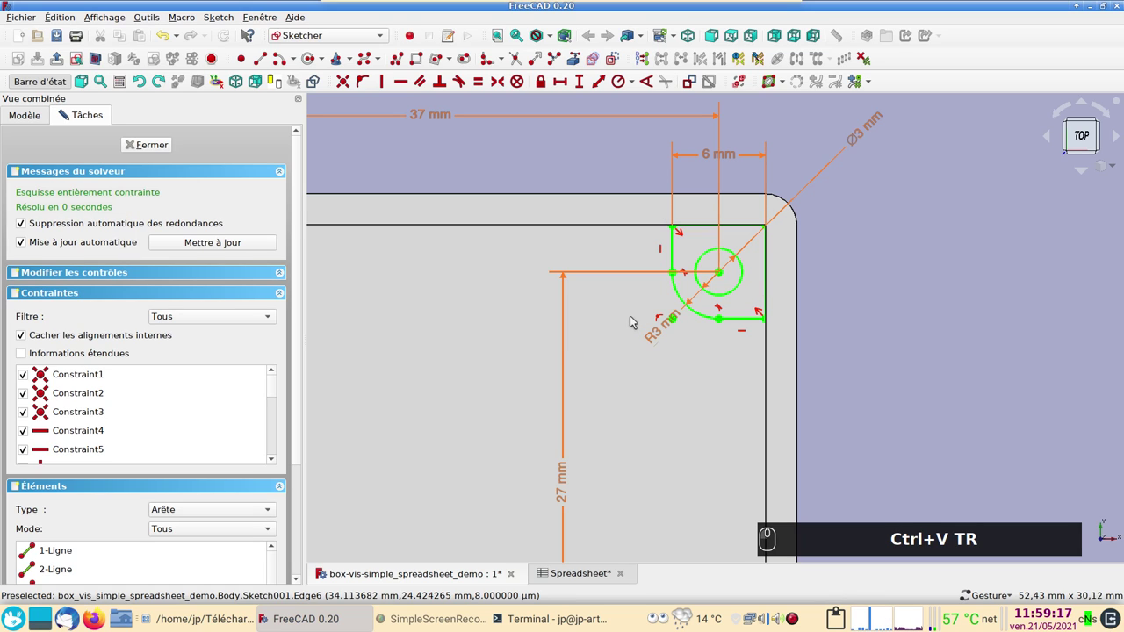
Re-edit the radius to Spreadsheet.xxtrous*.8, giving 2.4 mm
scroll(up, 3)
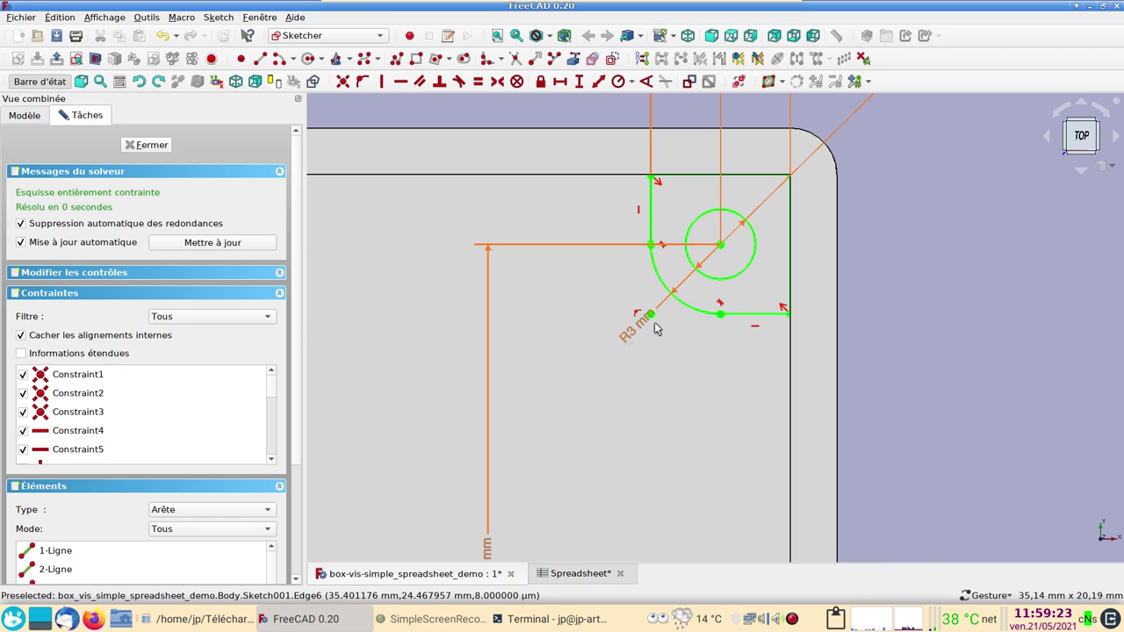
click(644, 325)
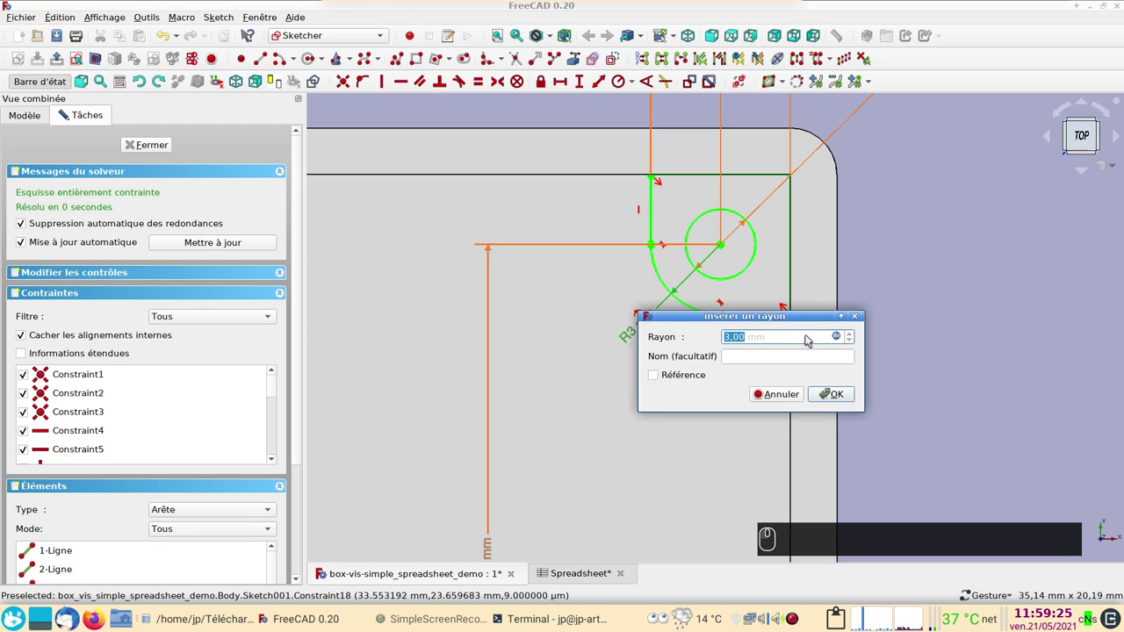
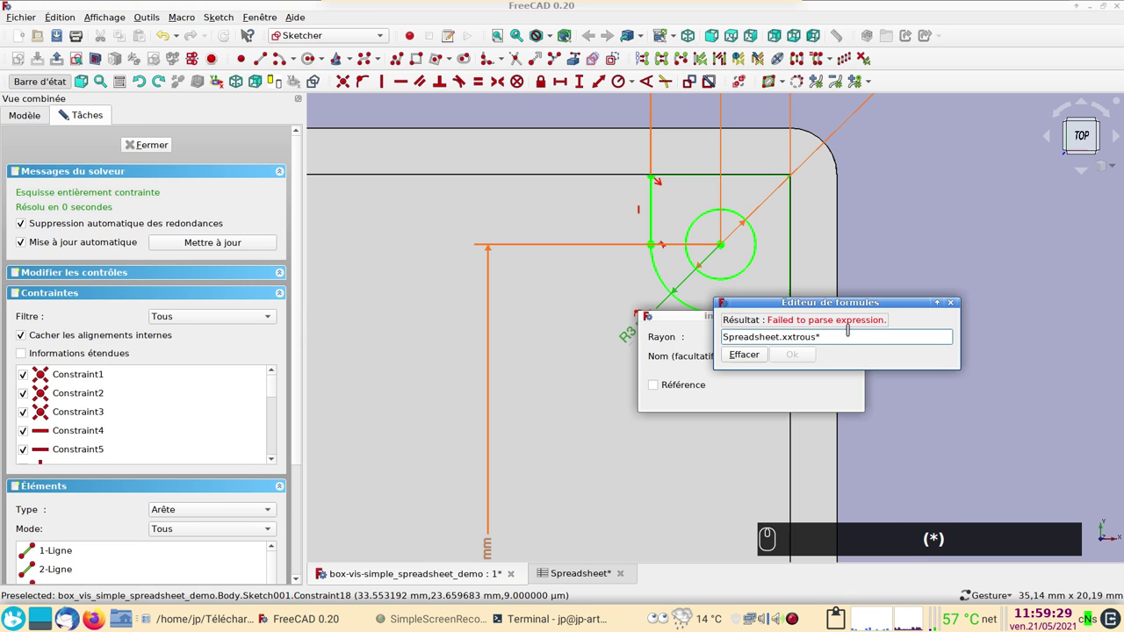
key(KP_Decimal)
key(KP_8)
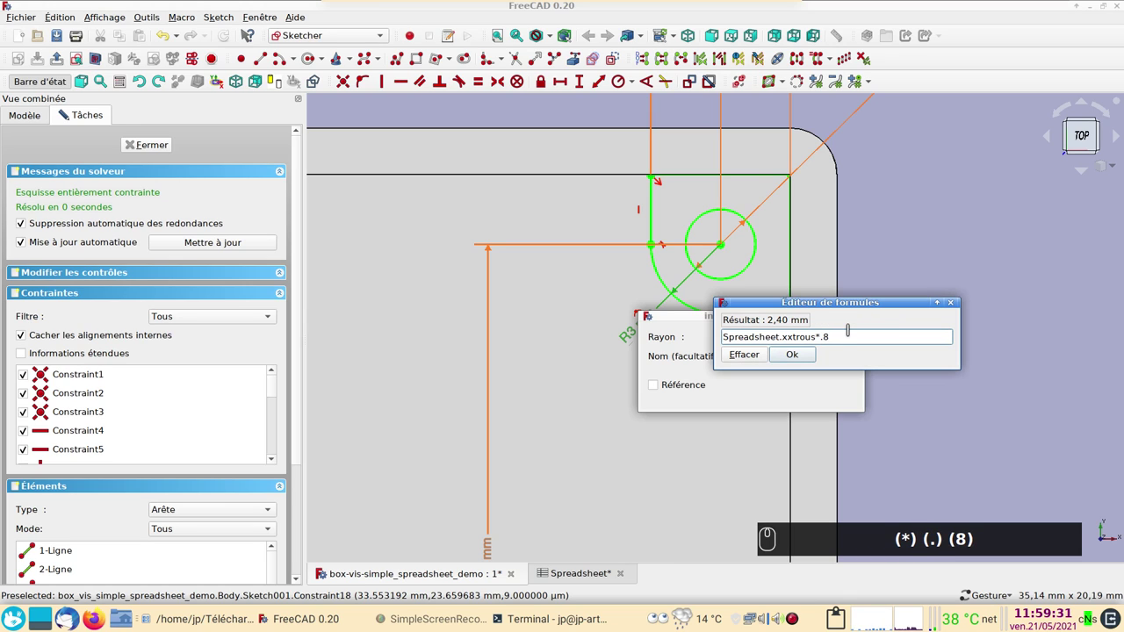
key(Return)
click(848, 399)
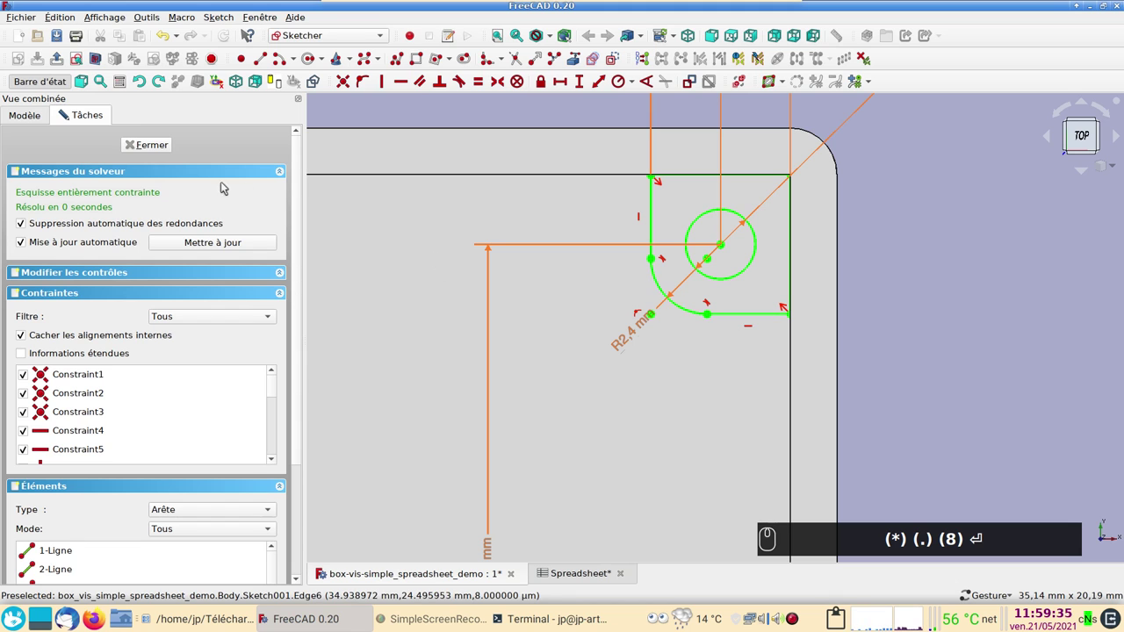
Close the hole sketch and select Sketch001 on the tray floor for extrusion
click(152, 145)
drag(570, 385, 693, 365)
click(698, 338)
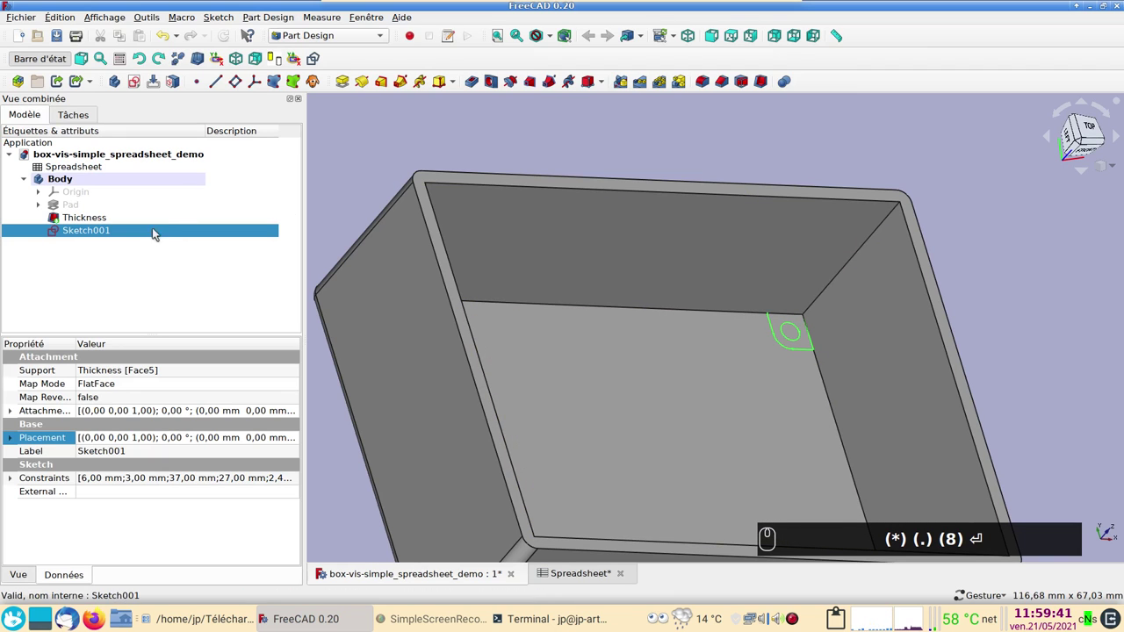
click(350, 81)
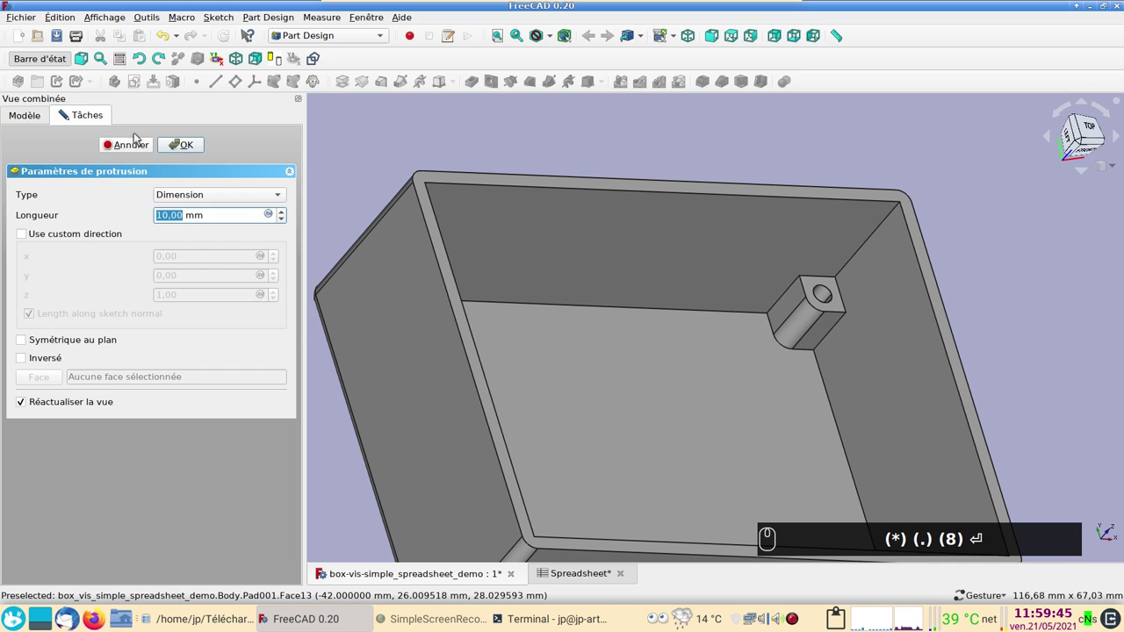
click(137, 142)
Start a new Part Design sketch, bringing up the base-plane selection panel
drag(787, 373, 965, 292)
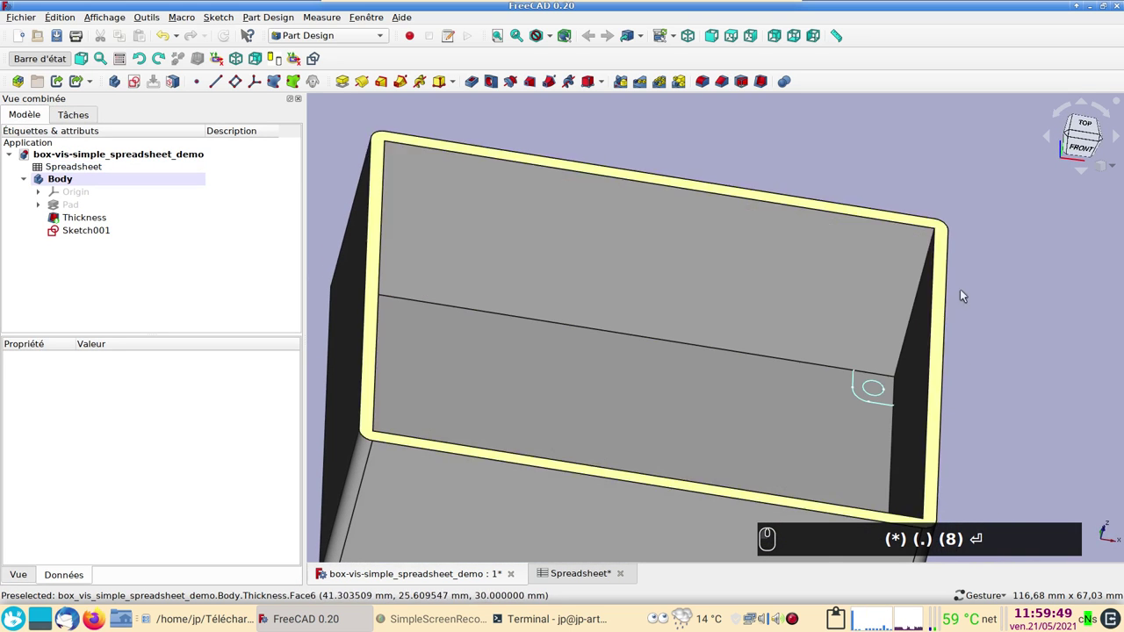
scroll(down, 3)
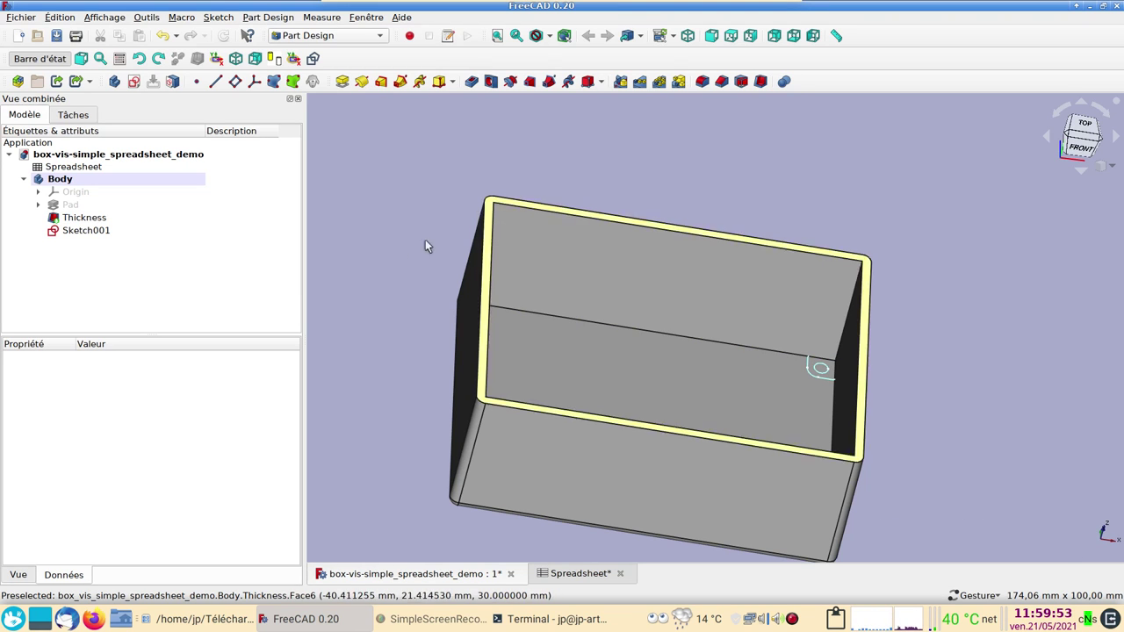
click(419, 286)
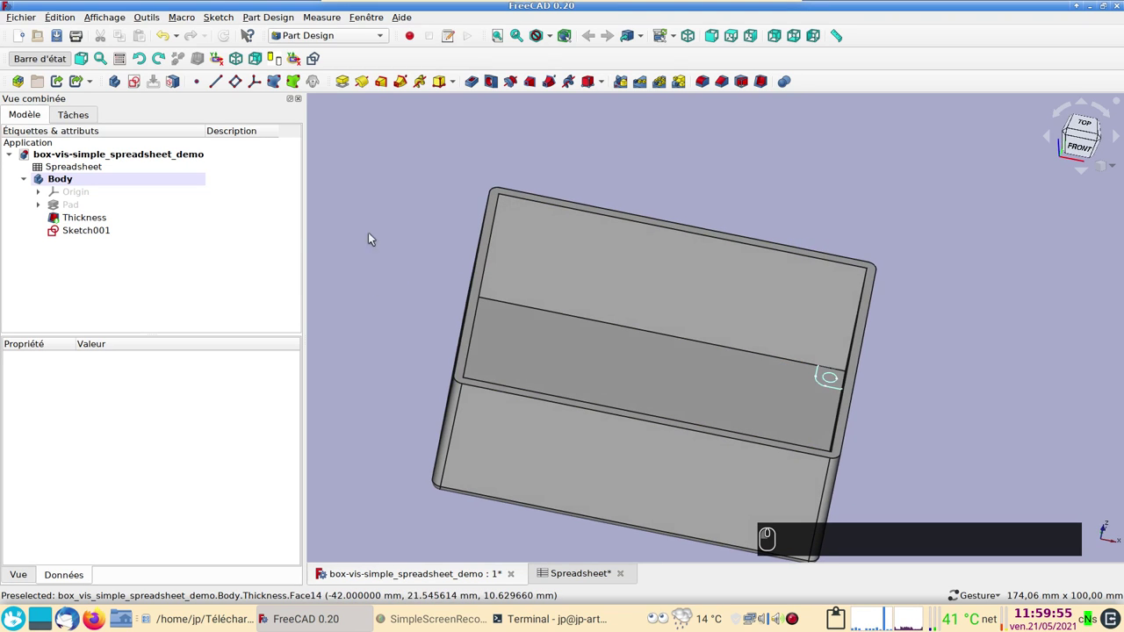
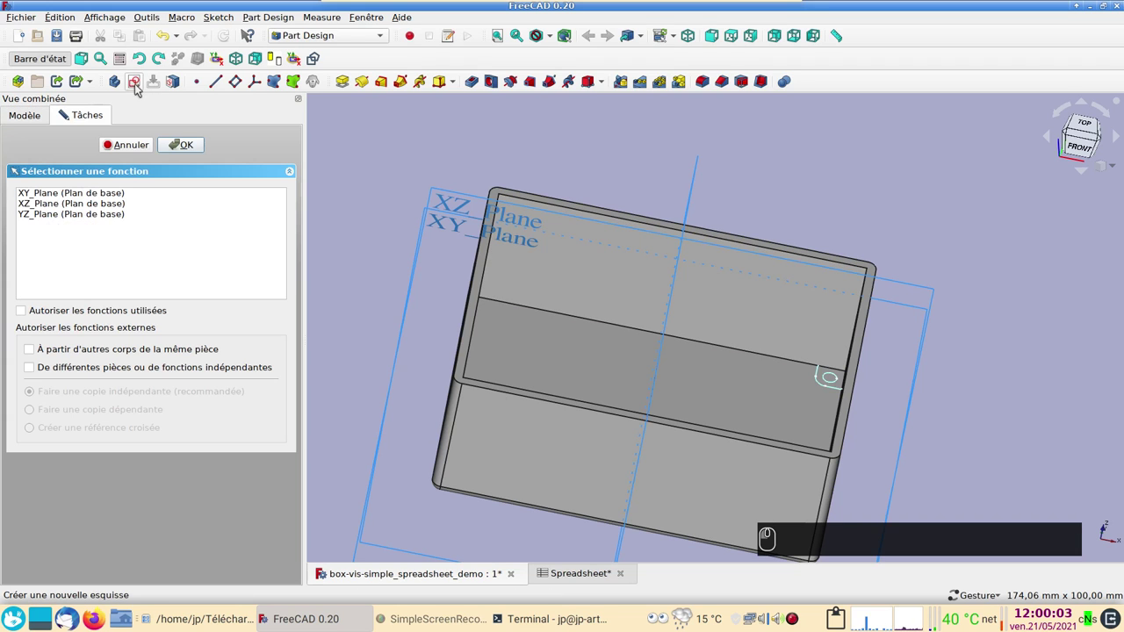
Attach the new empty sketch Sketch002 to the XZ_Plane and enter the Sketcher
scroll(down, 3)
click(447, 328)
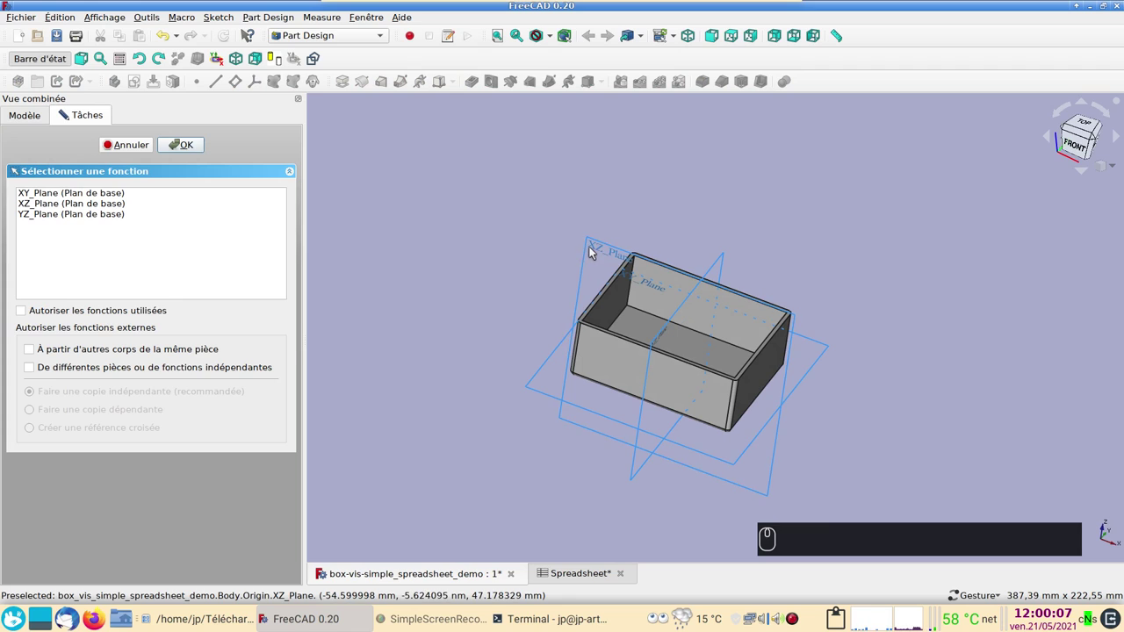
click(591, 249)
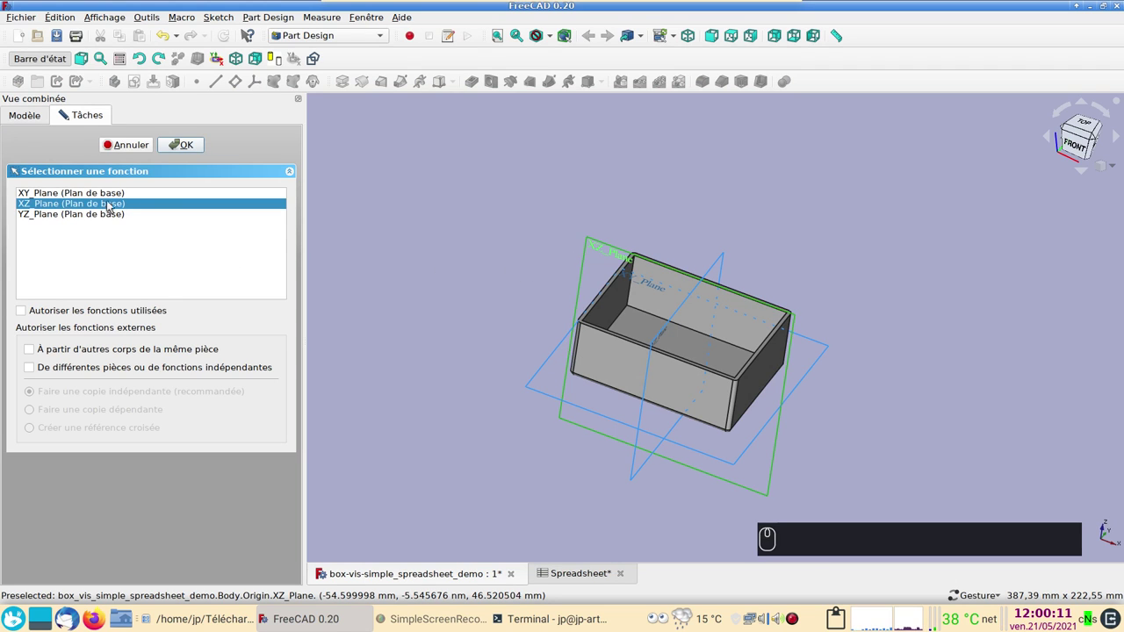
click(178, 143)
scroll(up, 3)
drag(572, 218, 842, 284)
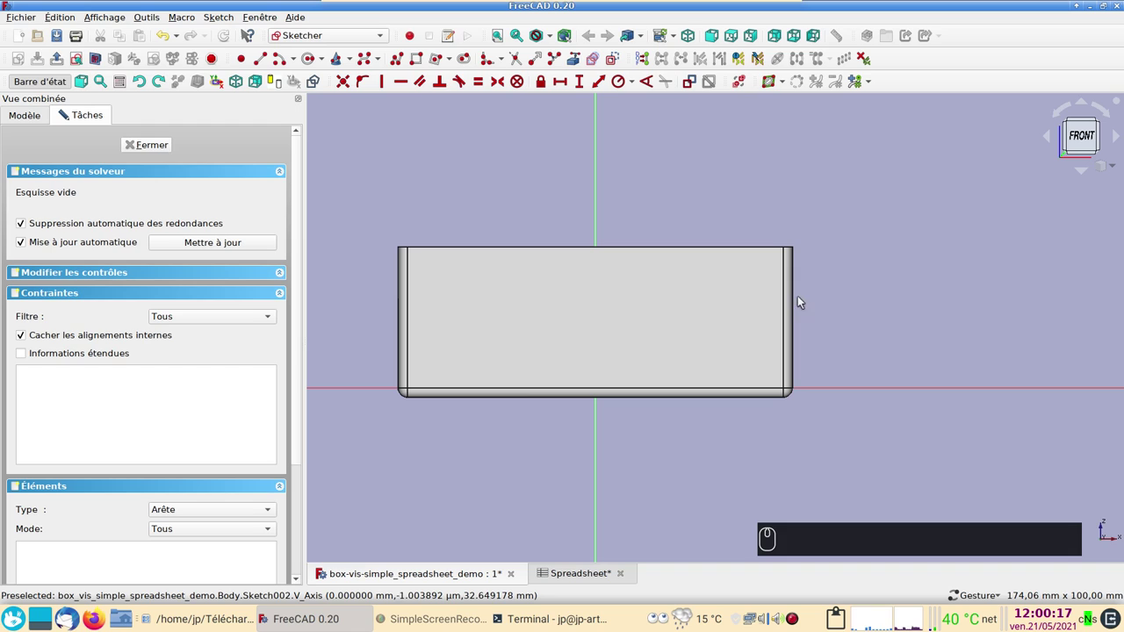
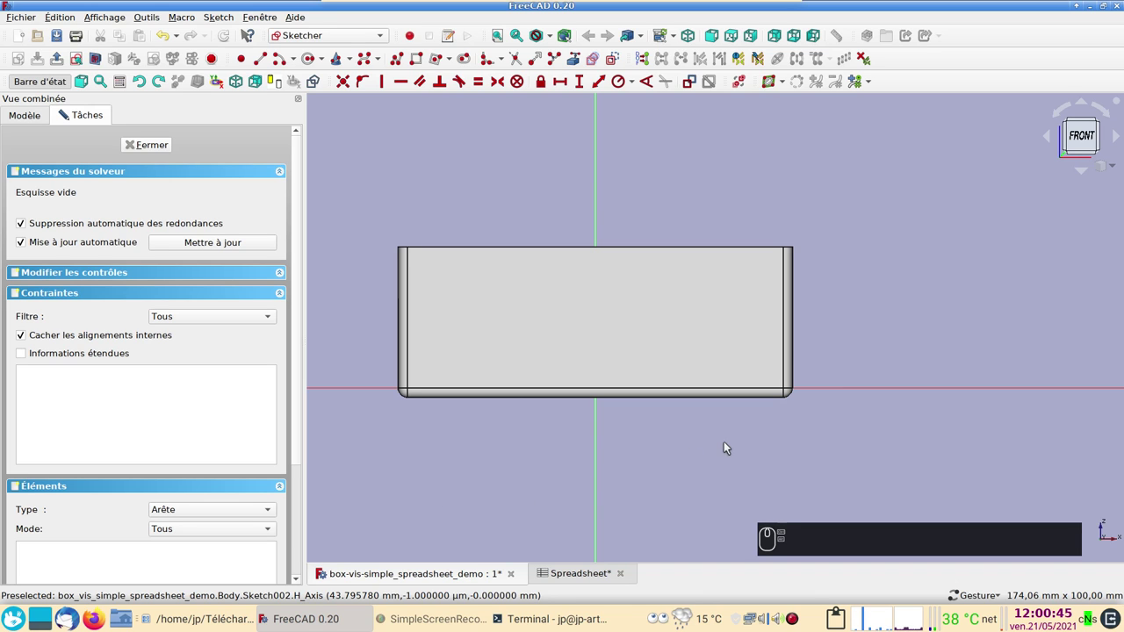
Link the rim's top edge (Thickness Edge12) into Sketch002 as external geometry and close it
click(769, 437)
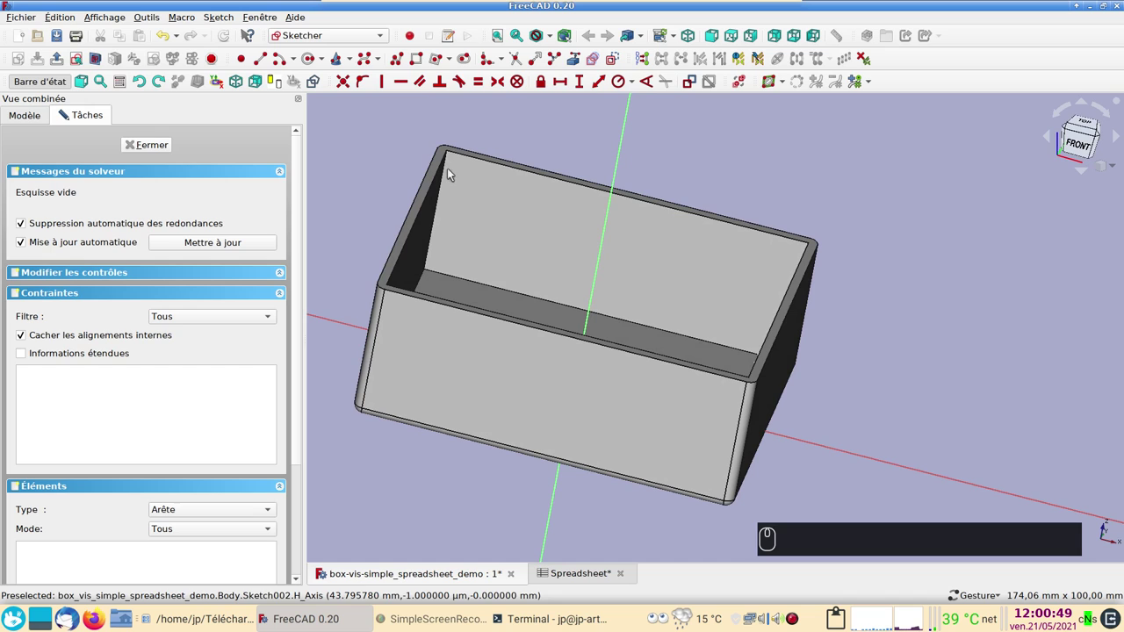
click(577, 58)
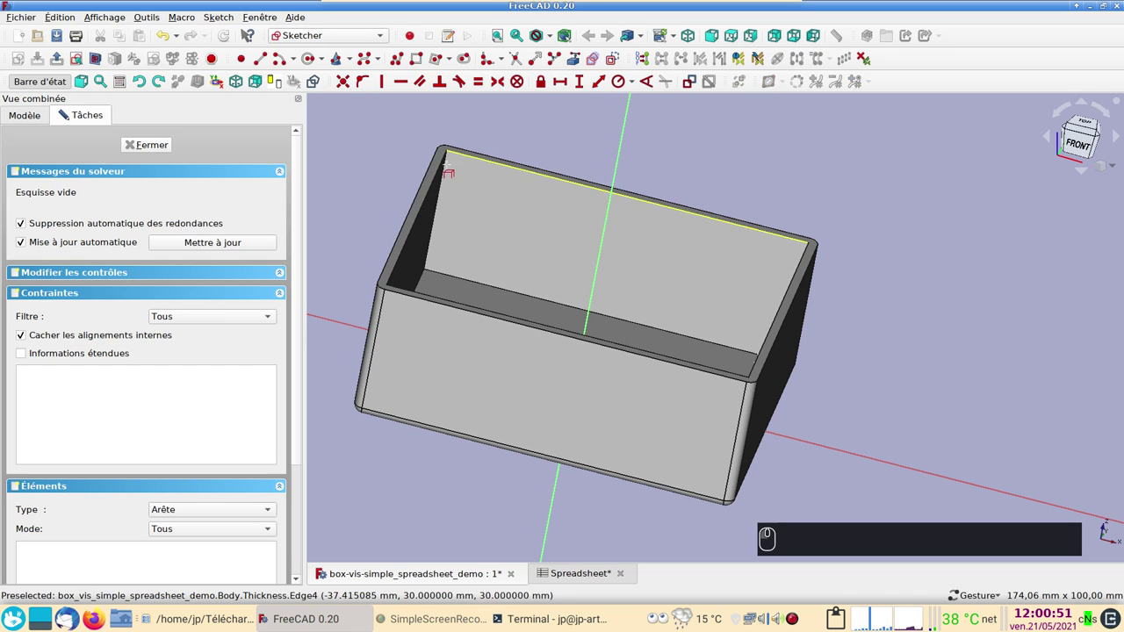
click(65, 114)
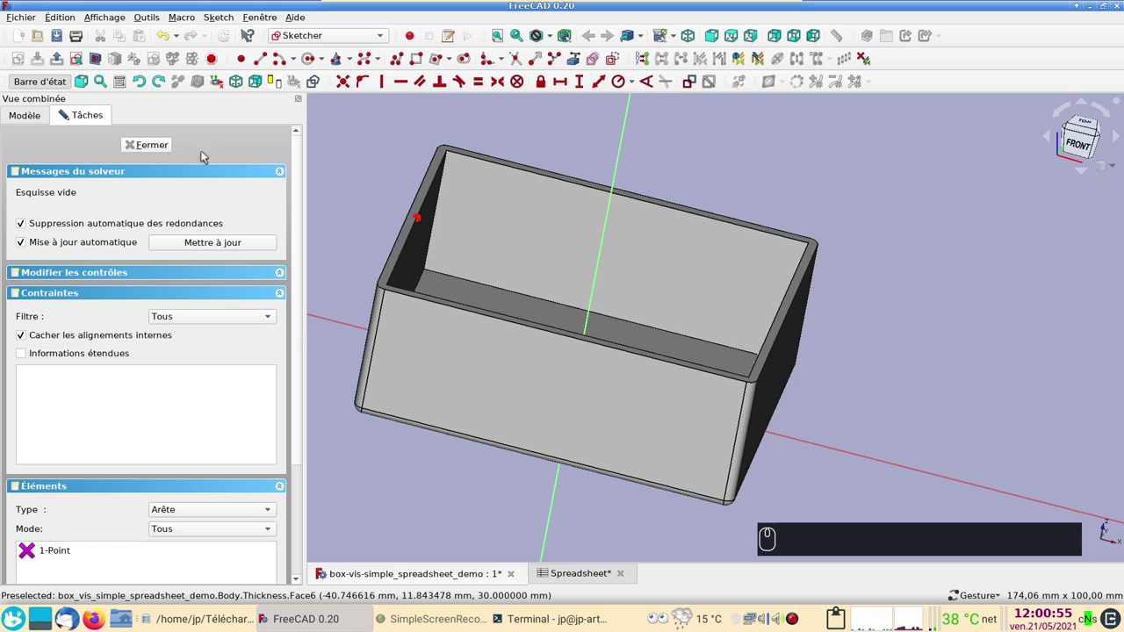
click(158, 144)
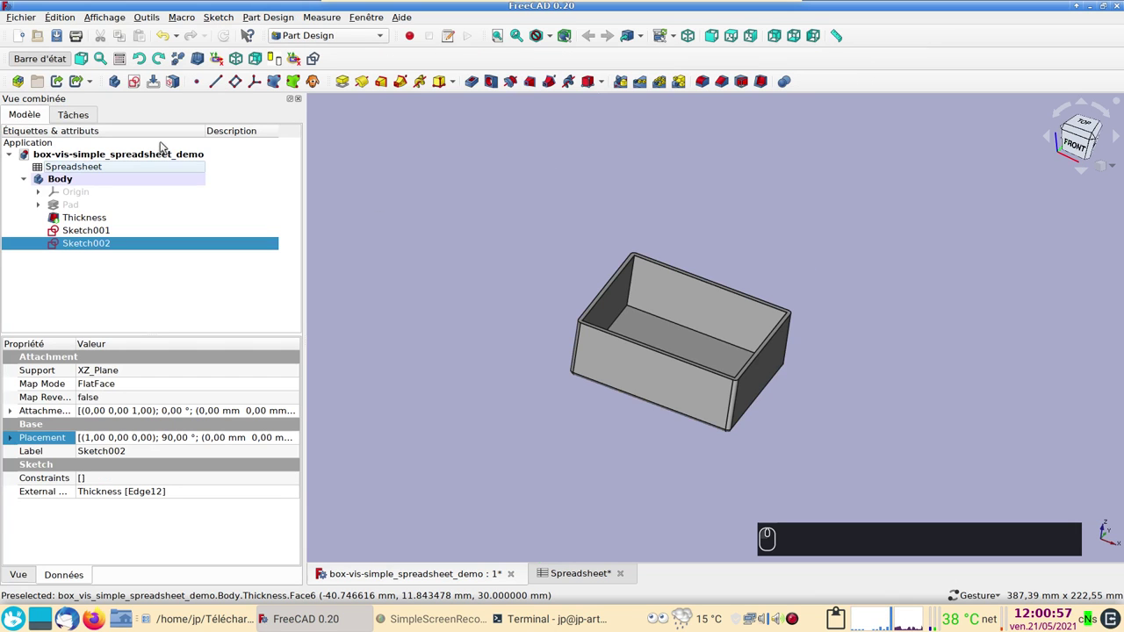
Reopen Sketch002 briefly and close it again without changes
double_click(88, 249)
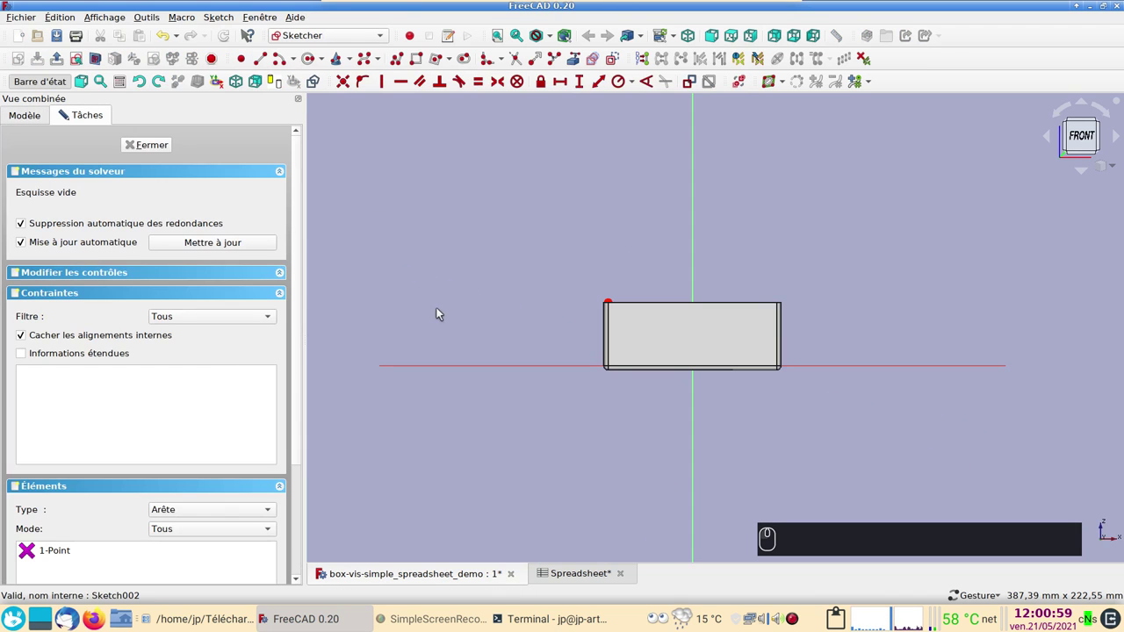
click(642, 246)
click(147, 142)
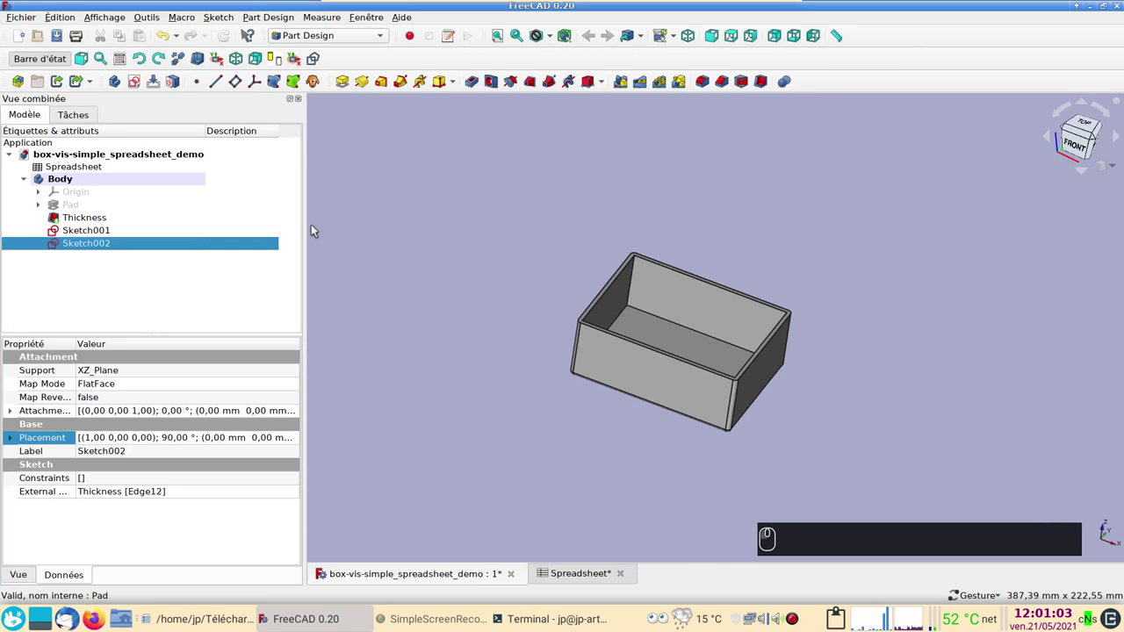
click(650, 452)
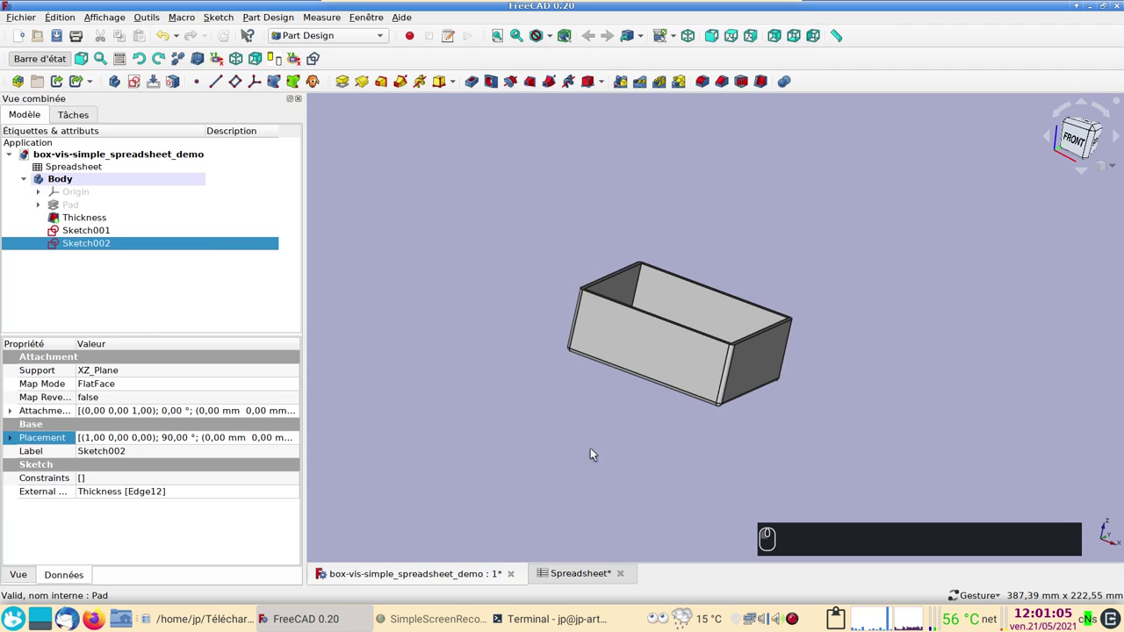
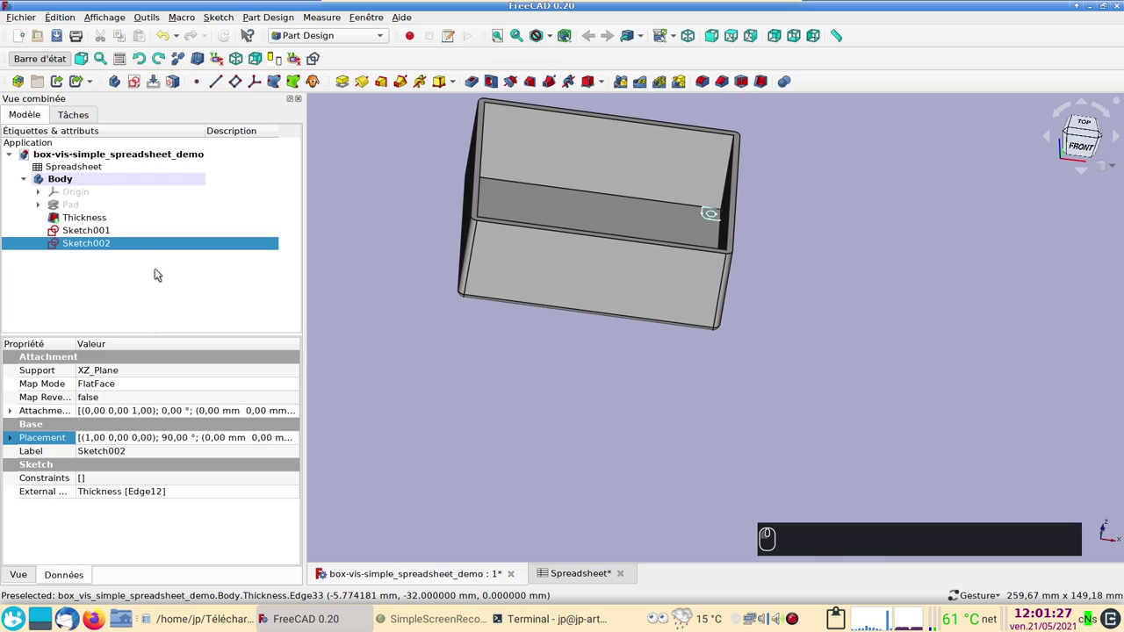
Reopen Sketch002 for editing and return to a square-on front view
click(139, 249)
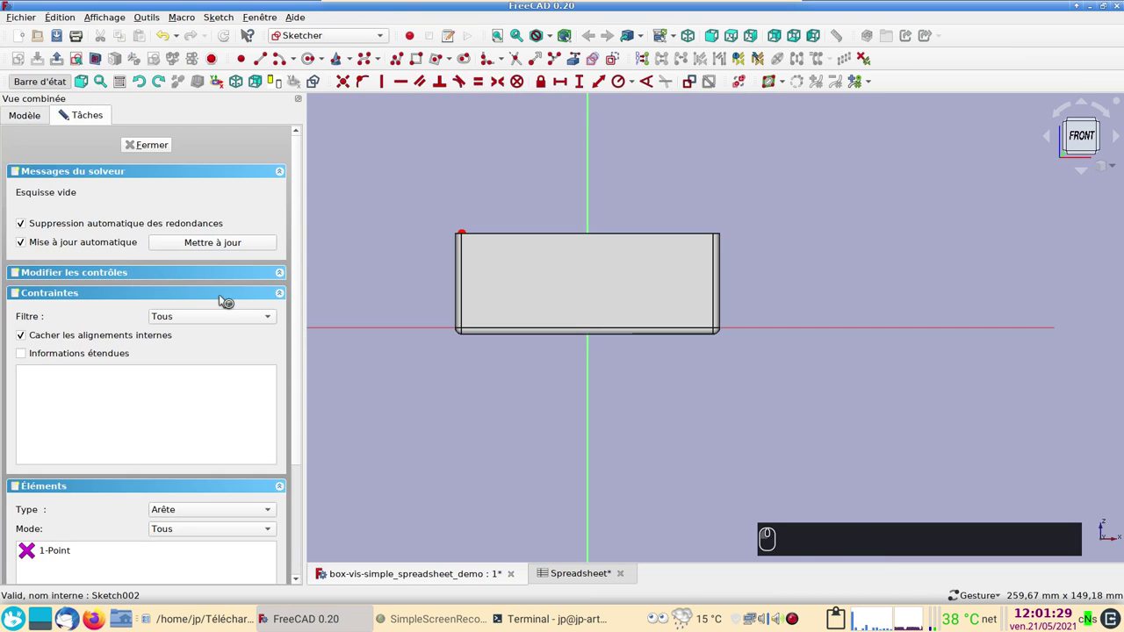
drag(722, 411, 827, 405)
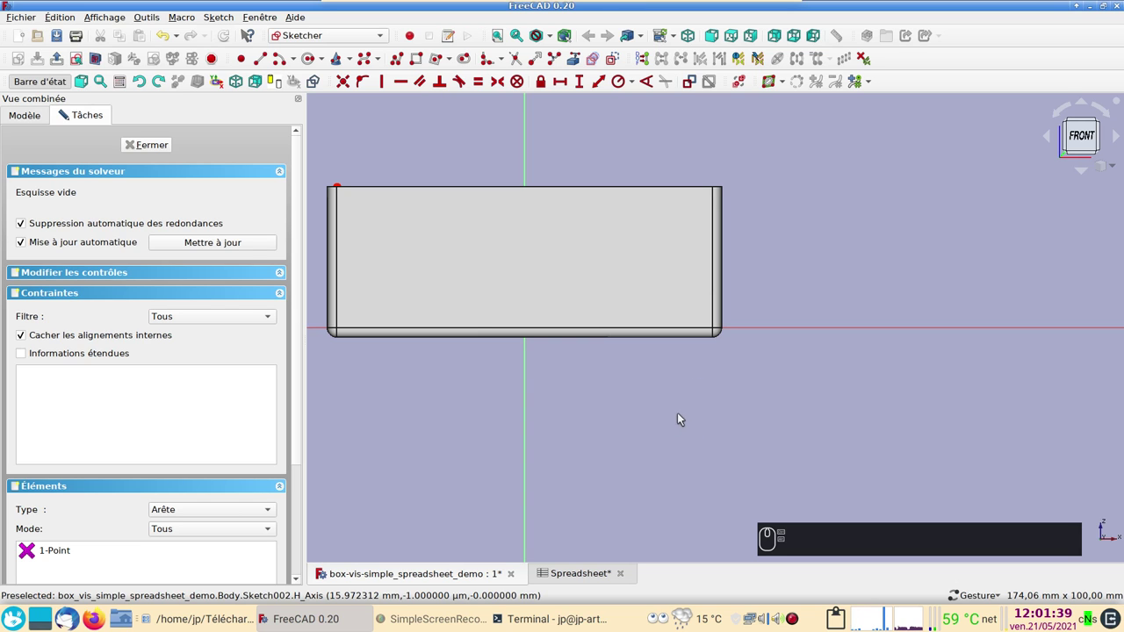
click(768, 378)
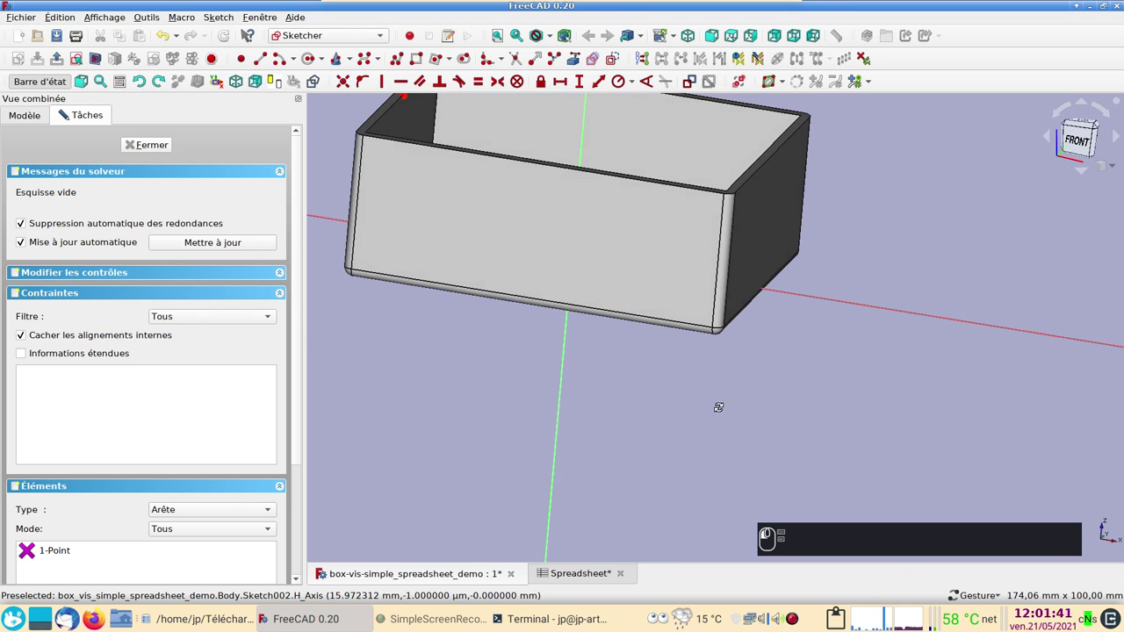
middle_click(418, 379)
drag(527, 409, 79, 62)
click(79, 62)
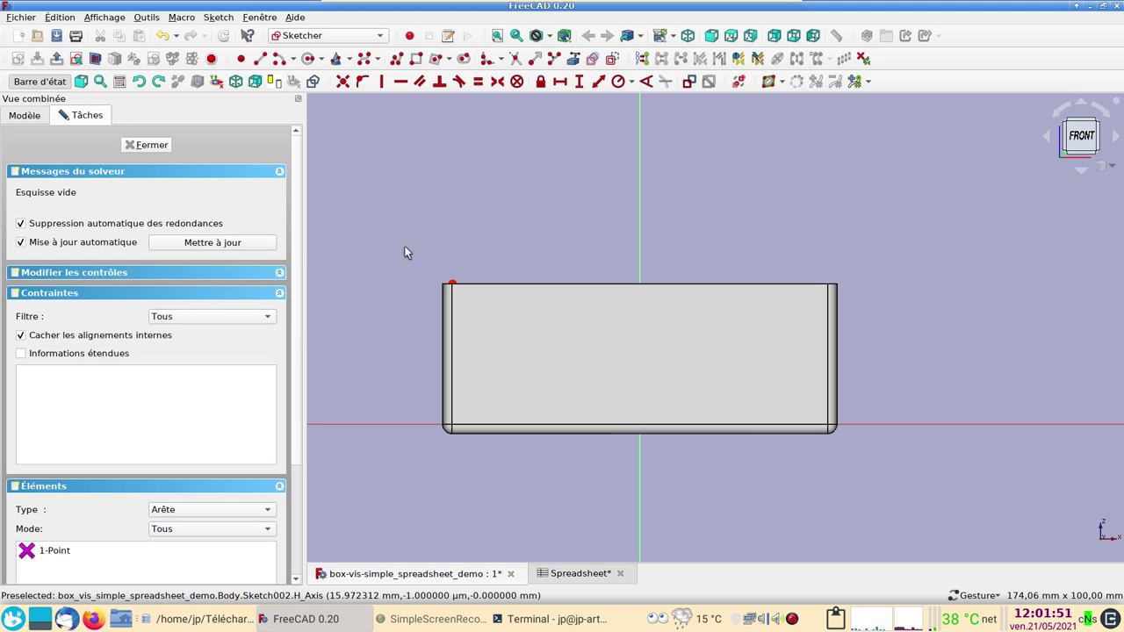
In wireframe display, draw a small rectangle at the rim's top-left corner
key(2)
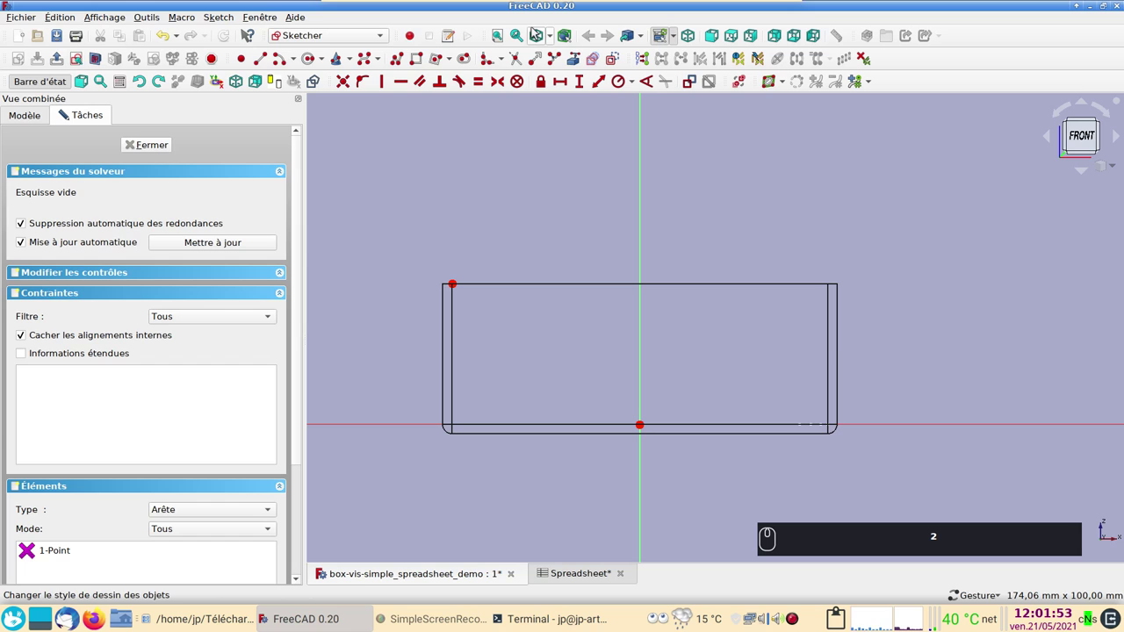
scroll(up, 3)
scroll(up, 3)
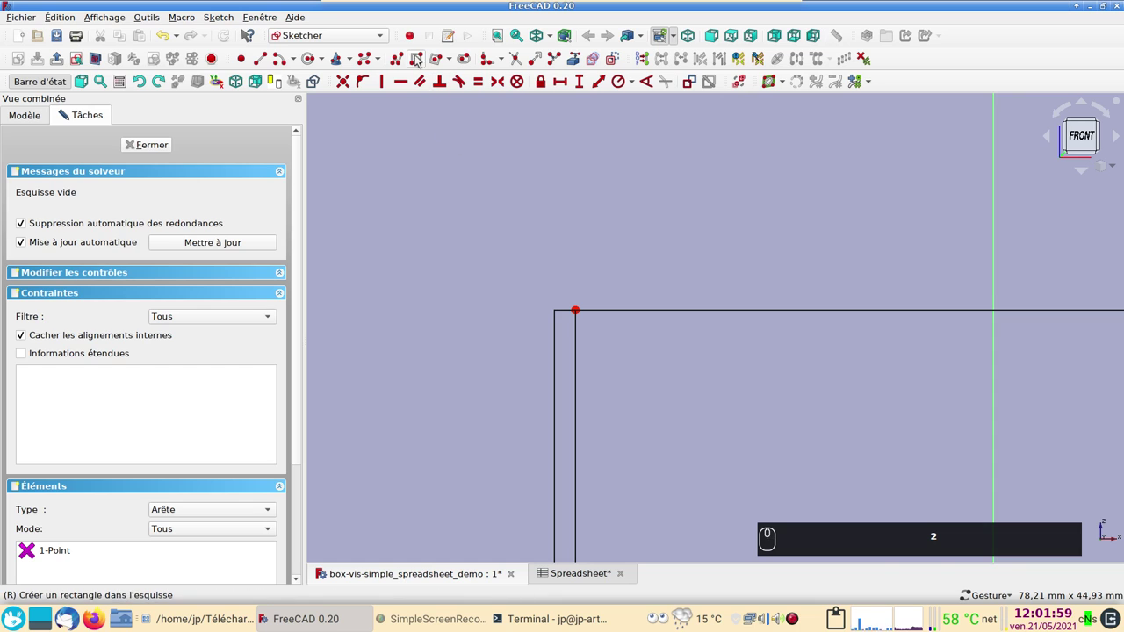
click(418, 56)
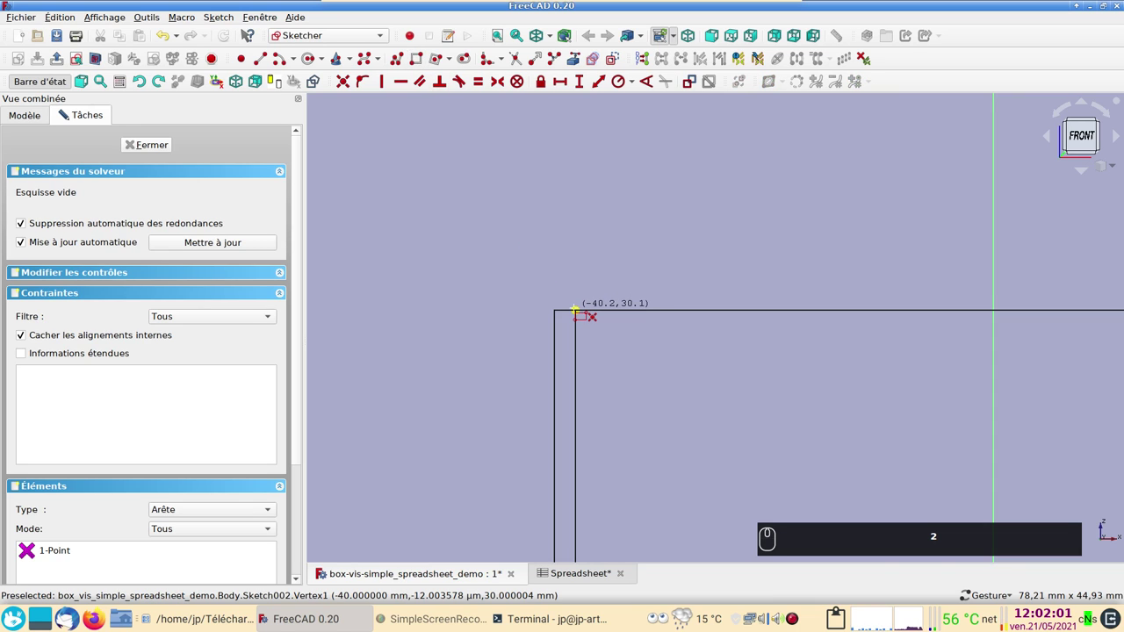
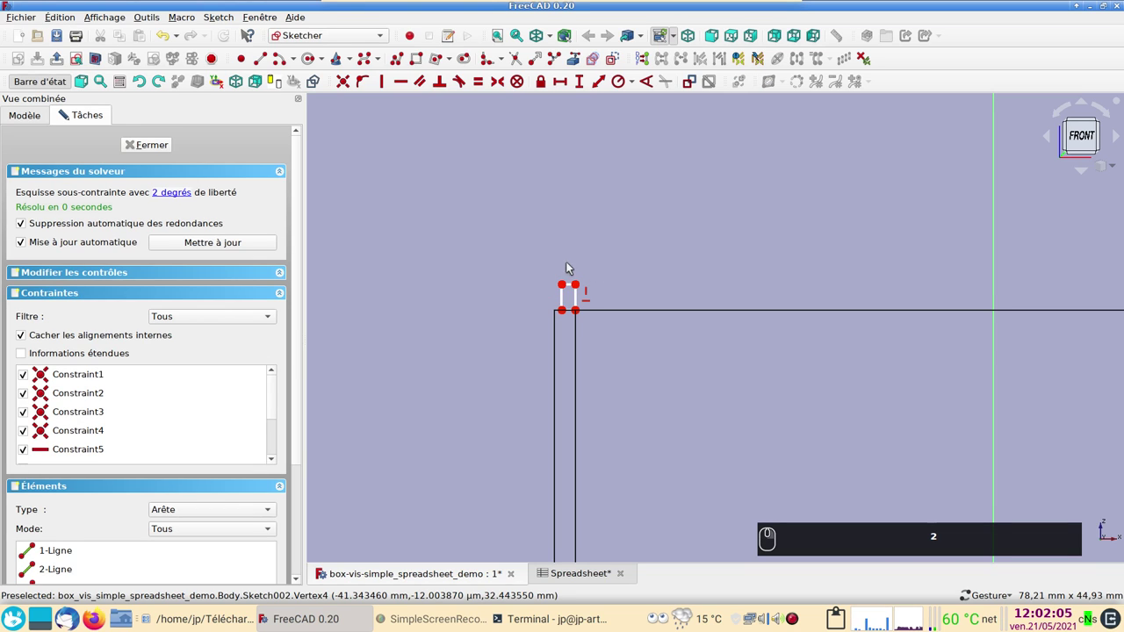
Constrain the rectangle's left side to a vertical height of 2 mm
click(567, 303)
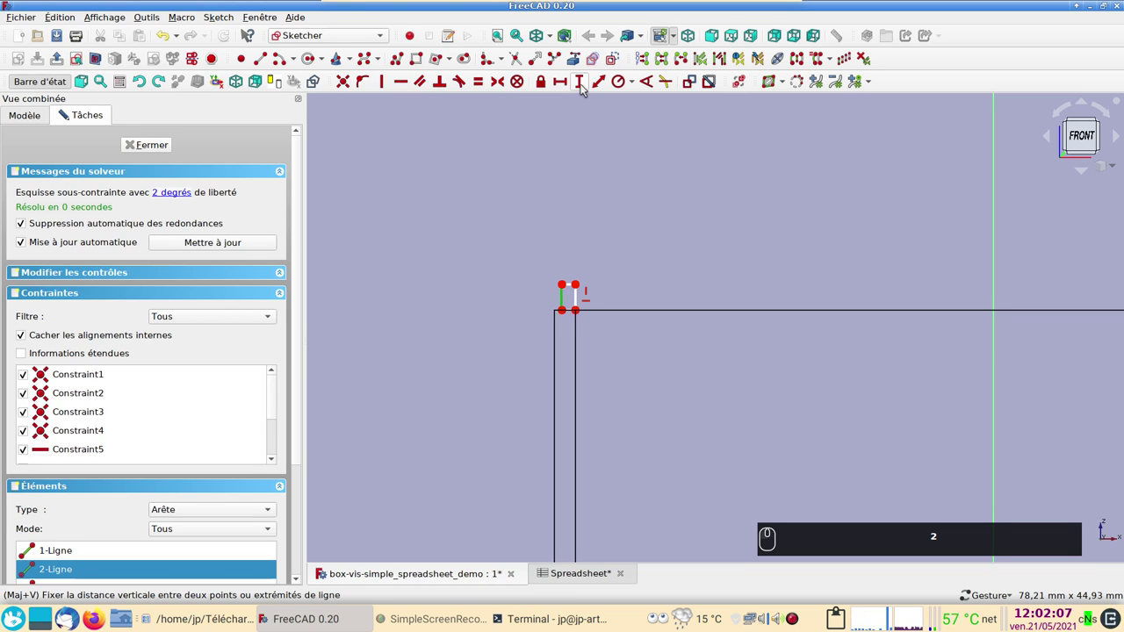
click(585, 82)
key(2)
text(² (2))
key(Return)
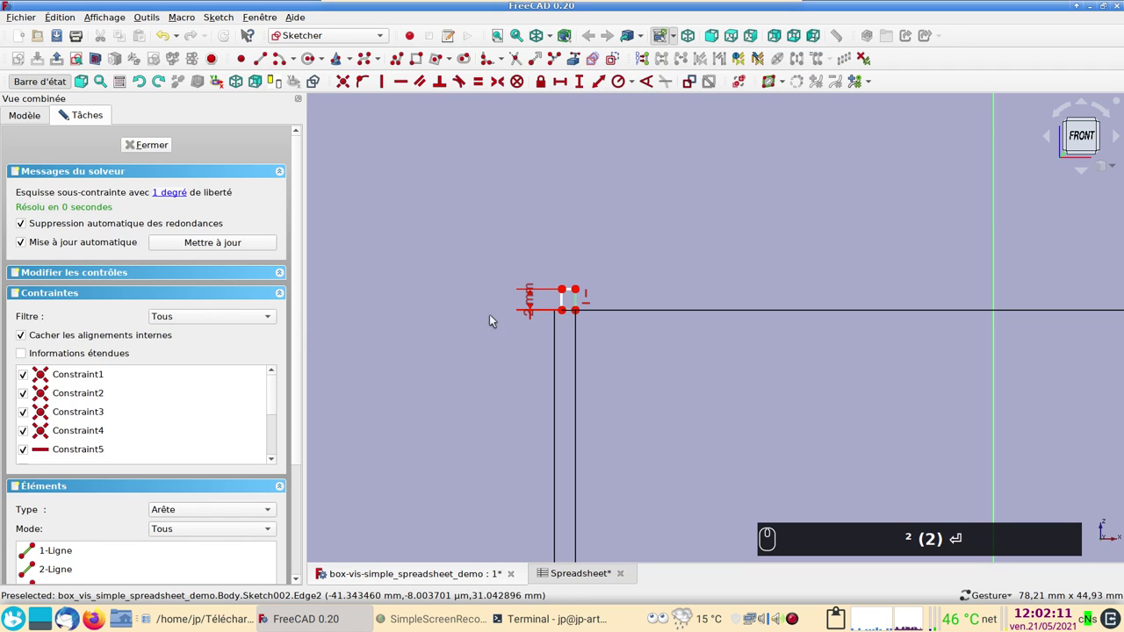
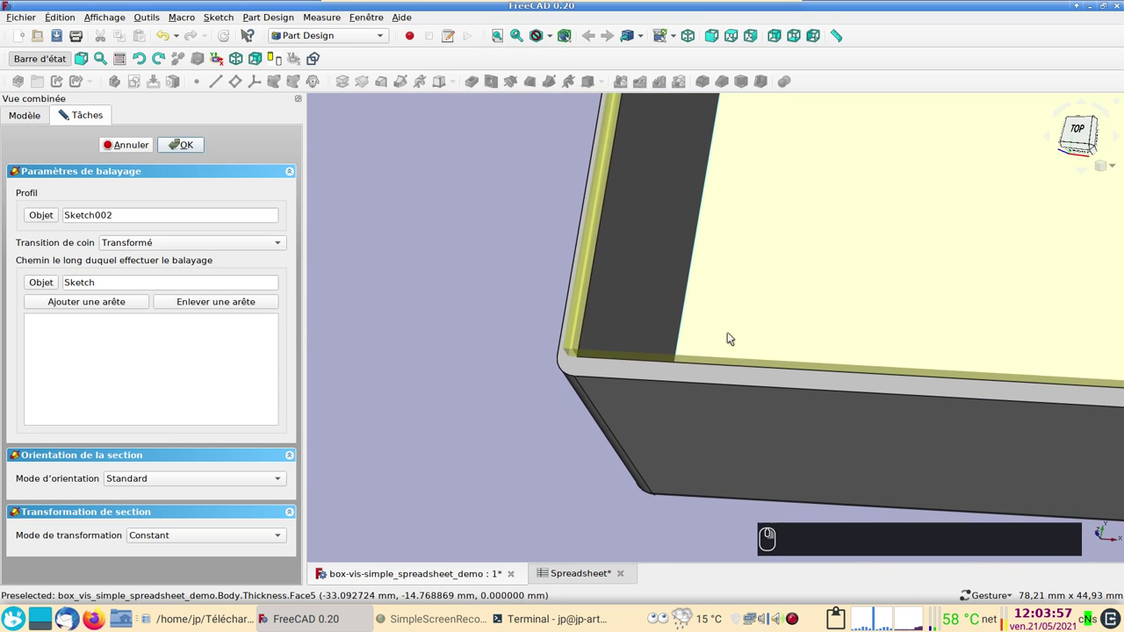
Set the sweep's corner transition to Coin arrondi and confirm the AdditivePipe rim
click(100, 454)
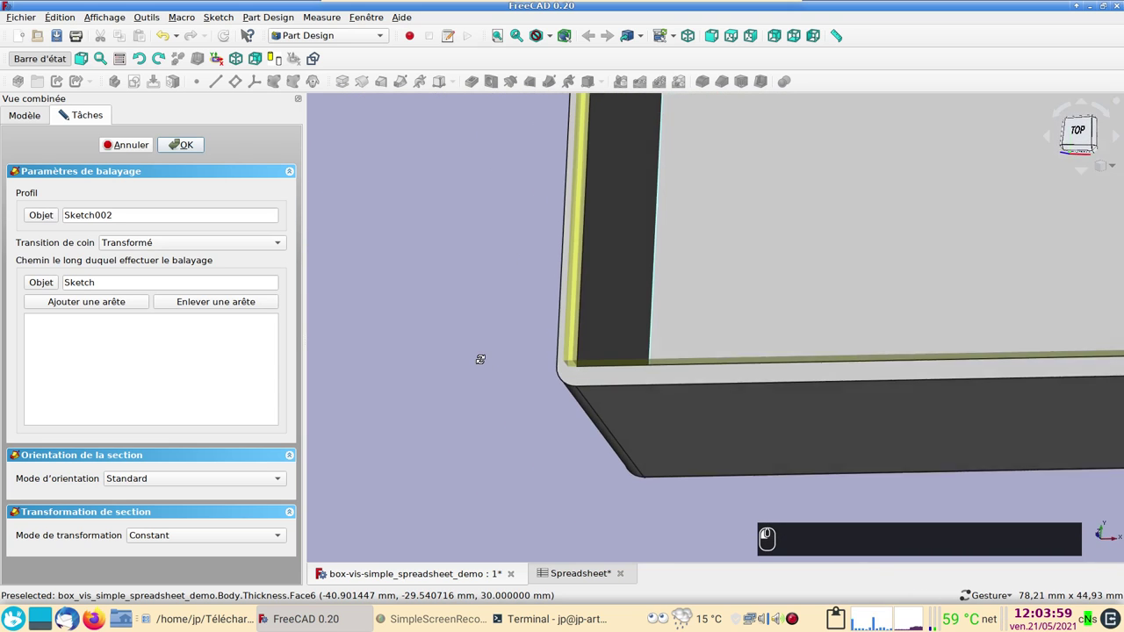
click(100, 454)
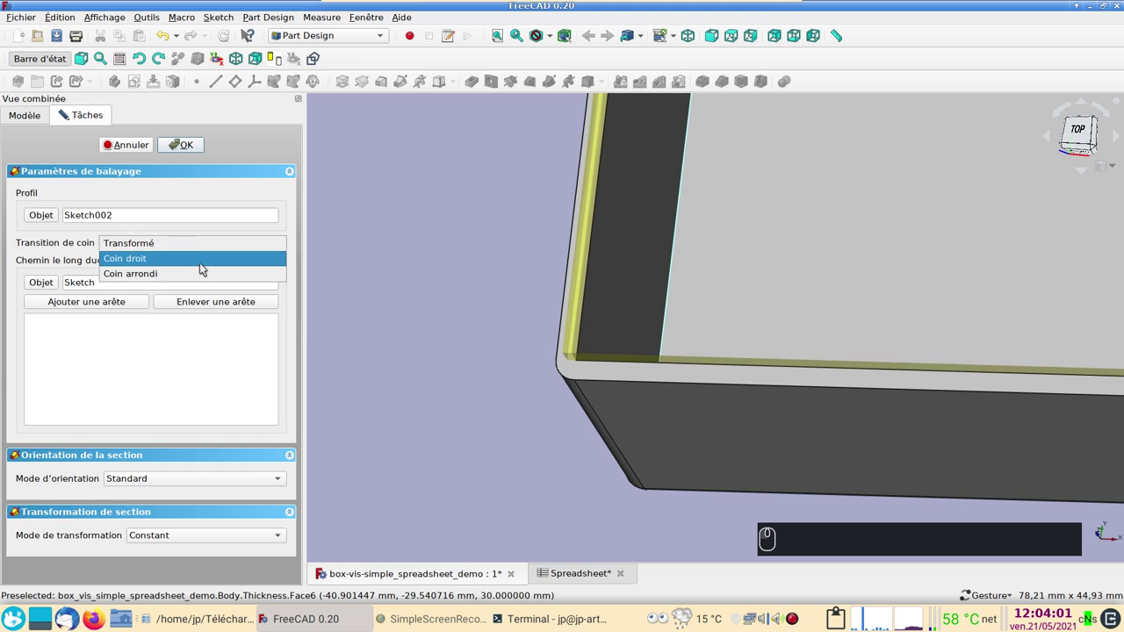
click(100, 453)
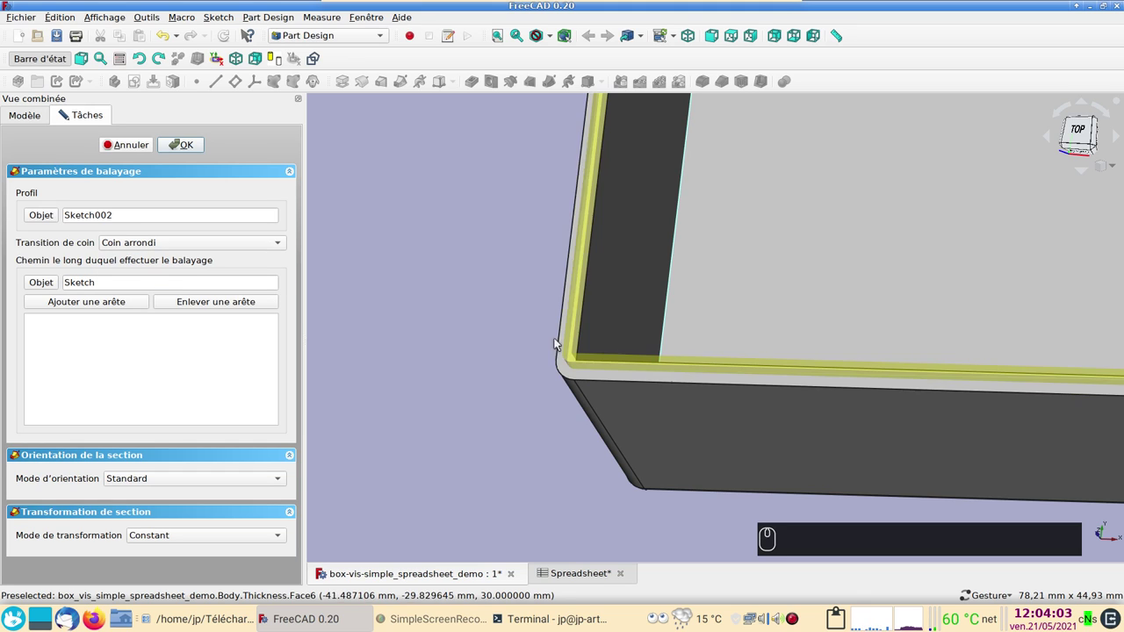
click(191, 141)
click(108, 257)
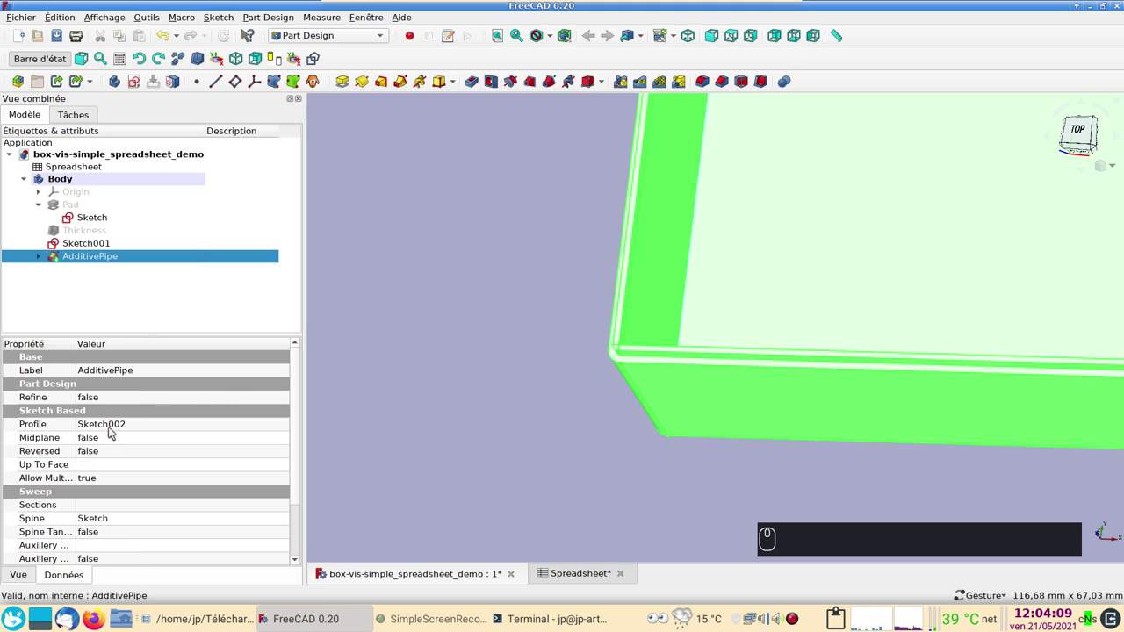
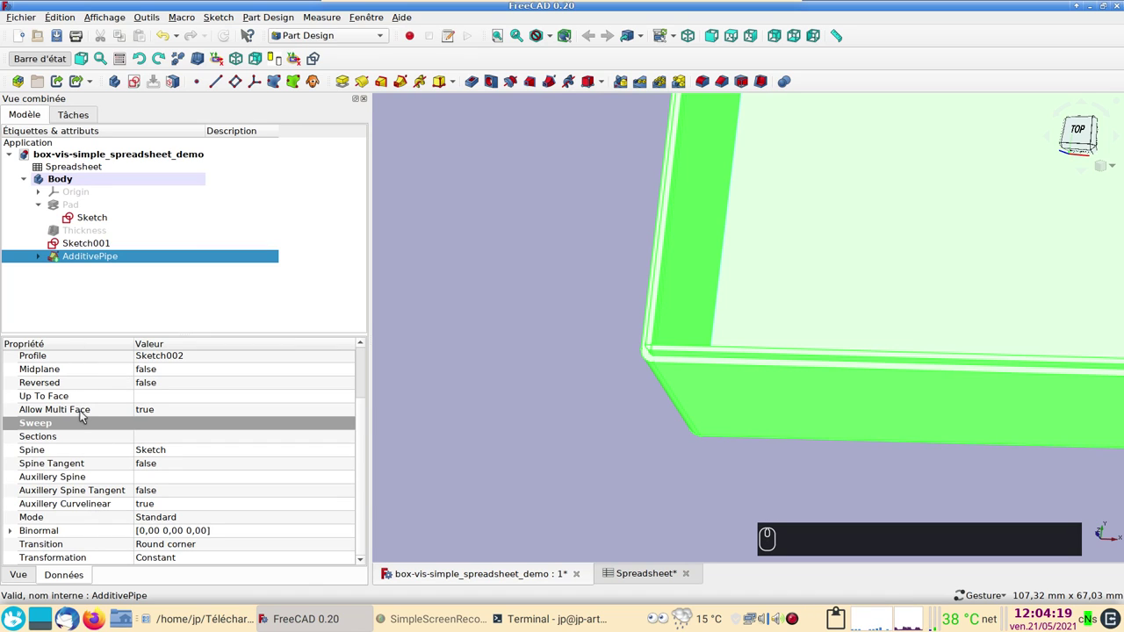
scroll(up, 3)
click(158, 395)
click(158, 398)
click(152, 414)
click(459, 380)
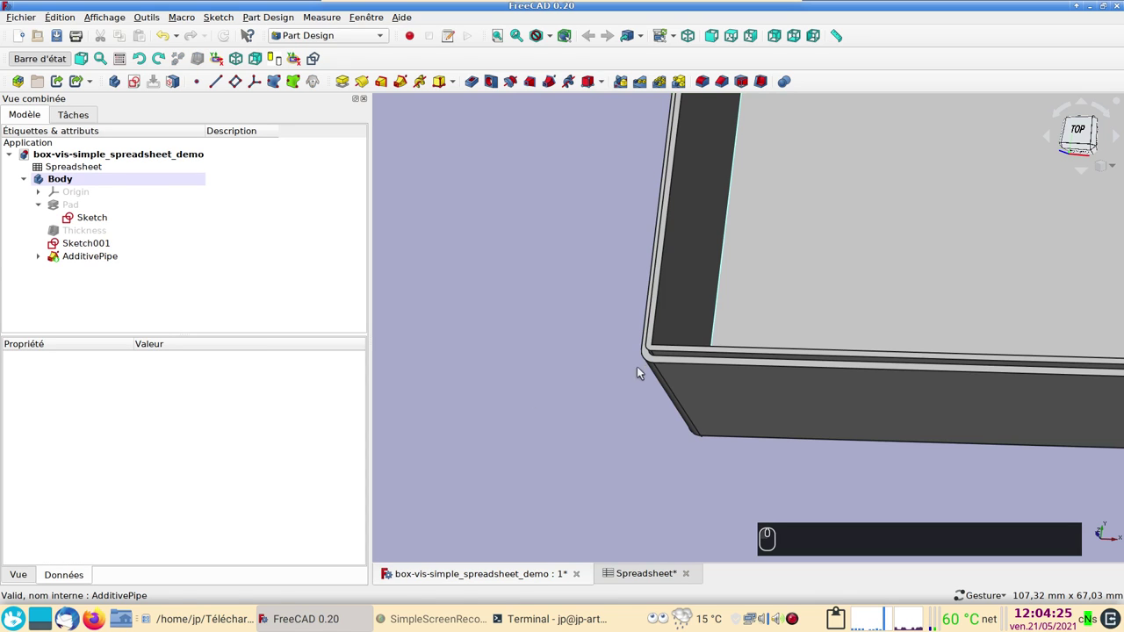
right_click(534, 396)
click(426, 354)
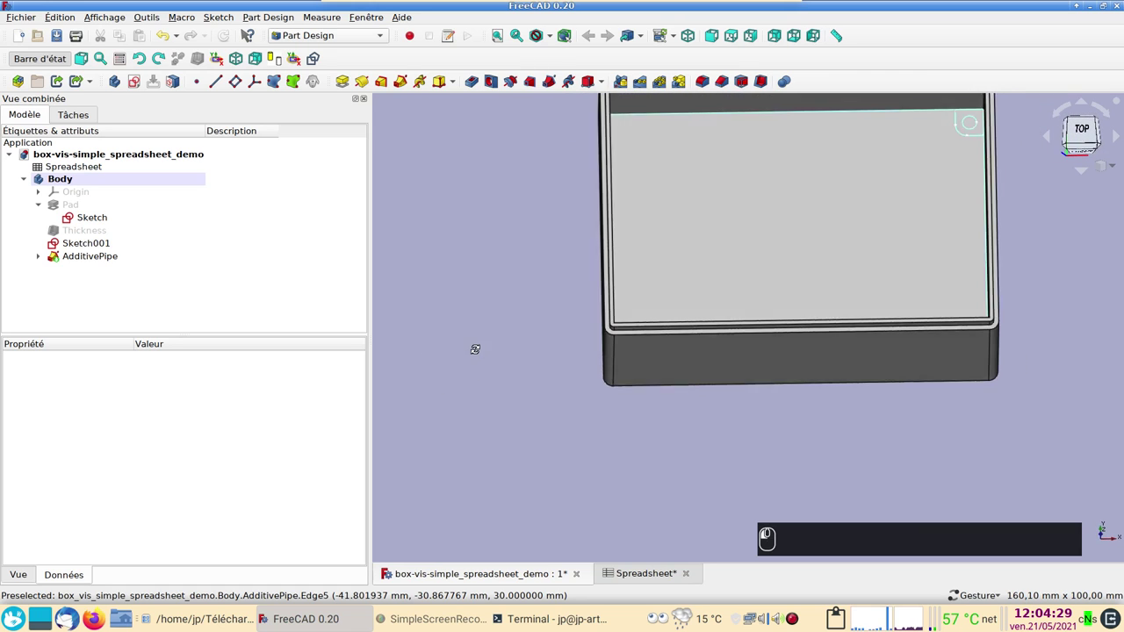
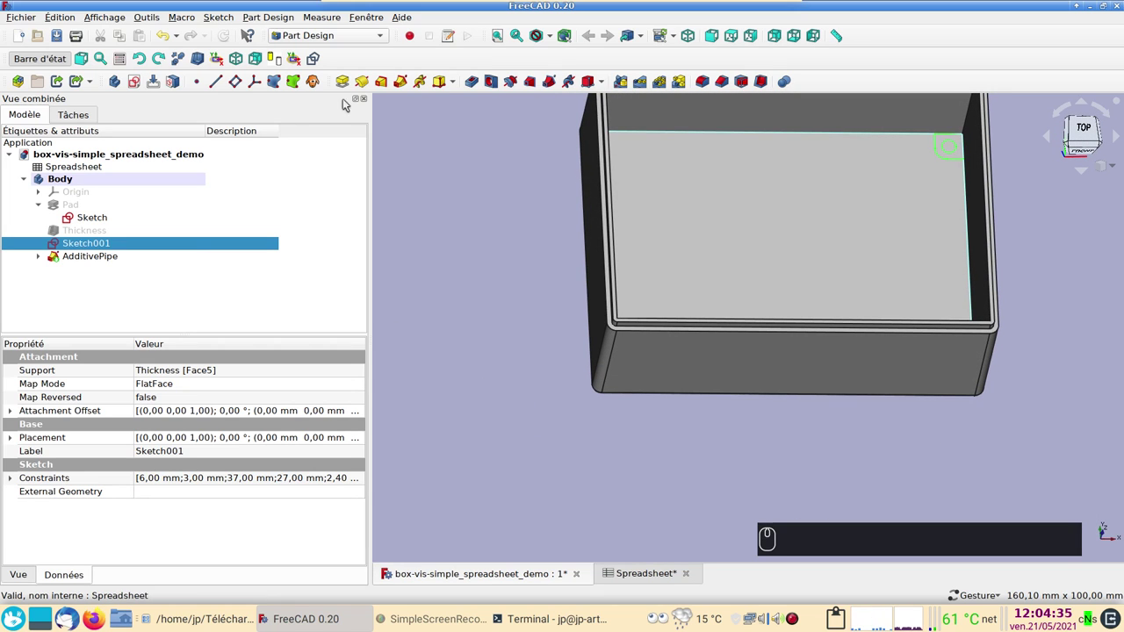
Pad Sketch001 into a 10 mm screw post using the 'Up to last' extrusion type
click(348, 83)
click(506, 198)
middle_click(507, 198)
right_click(506, 198)
click(272, 194)
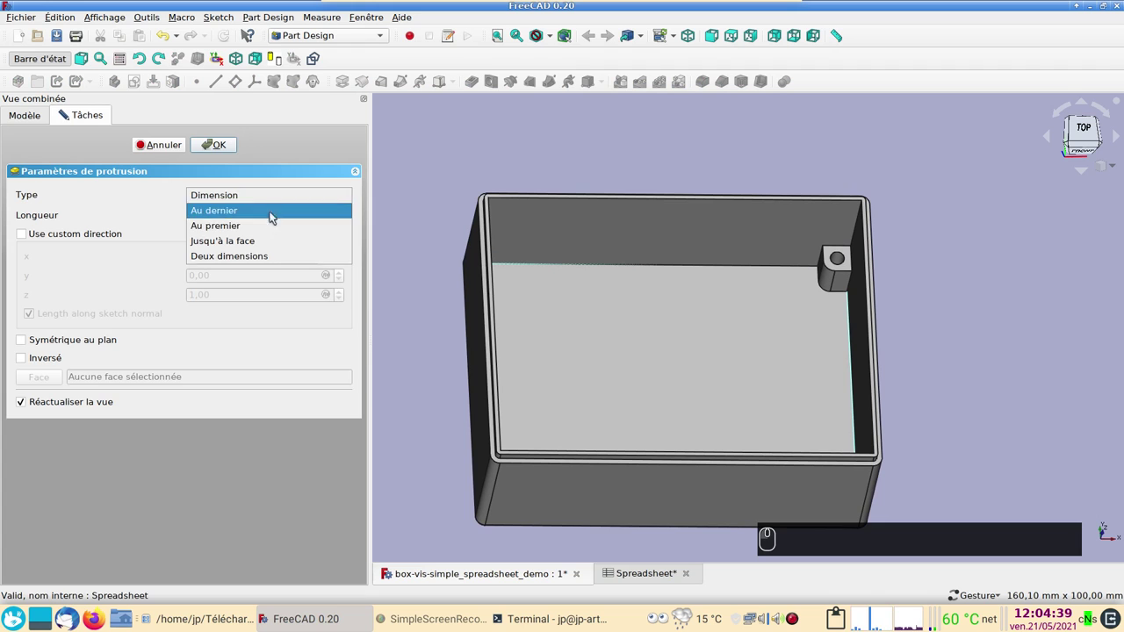
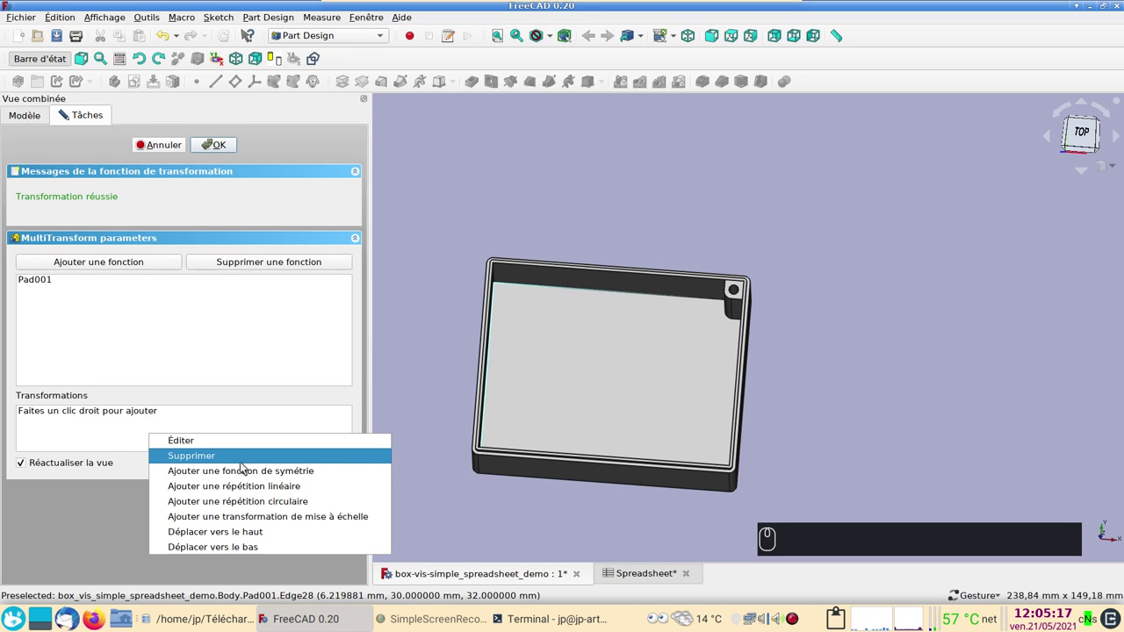
Add two mirrored transformations, the second about the XZ plane, giving four corner posts, and confirm
click(245, 472)
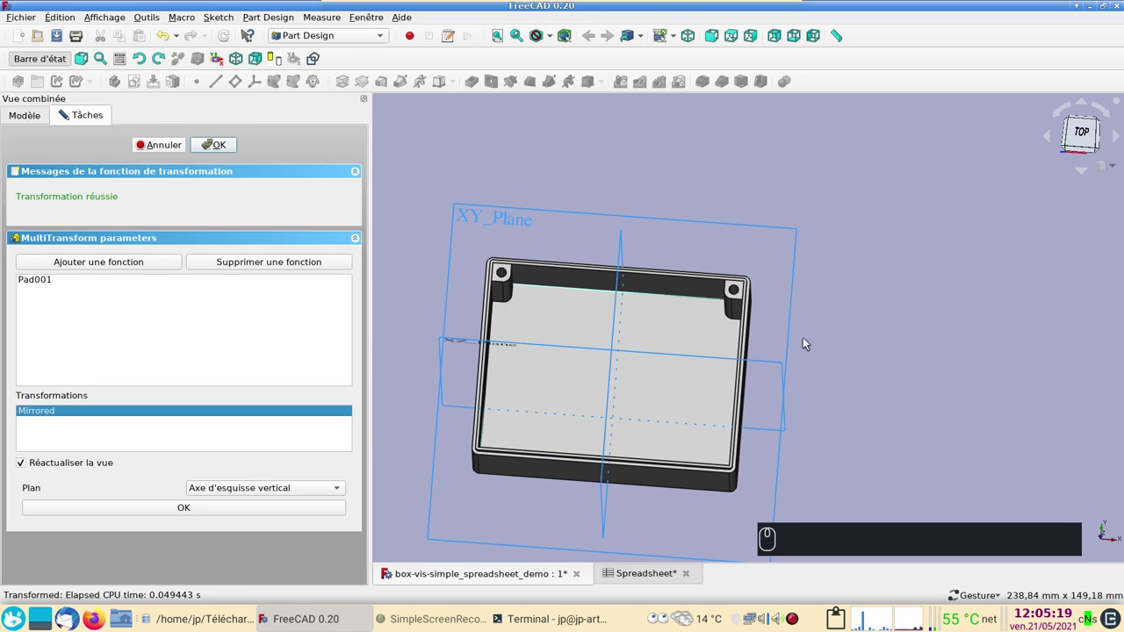
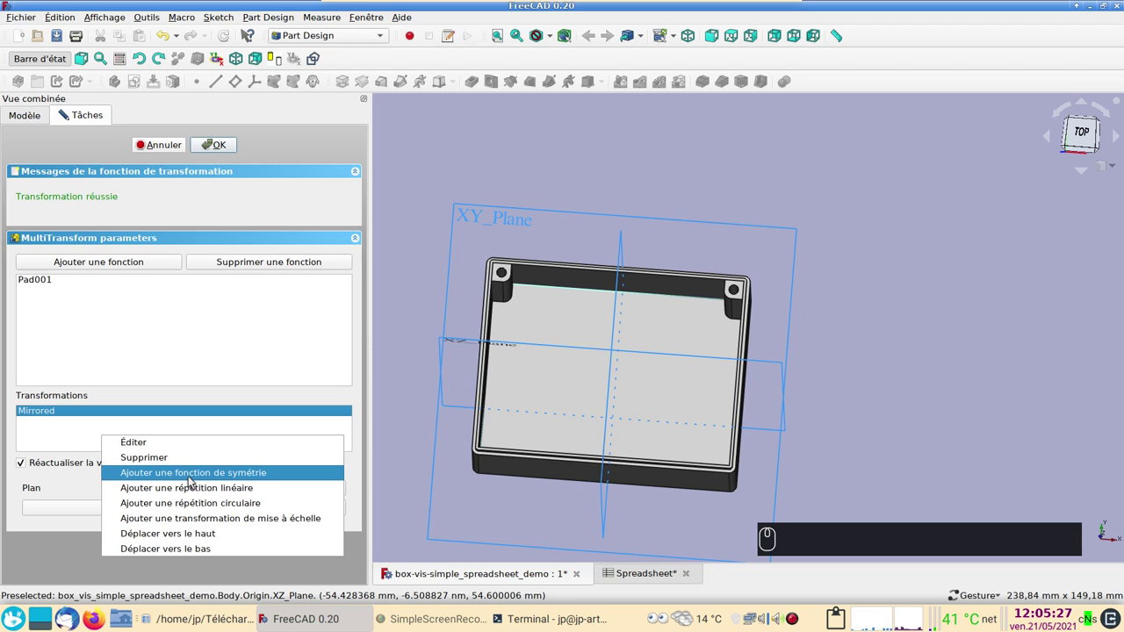
click(196, 478)
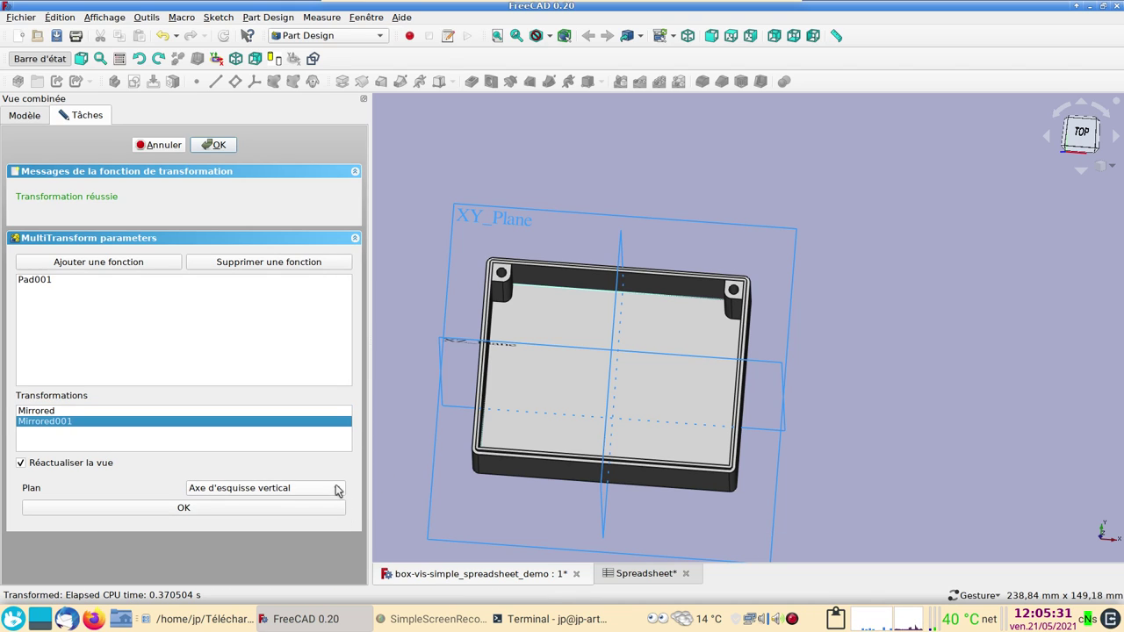
click(344, 486)
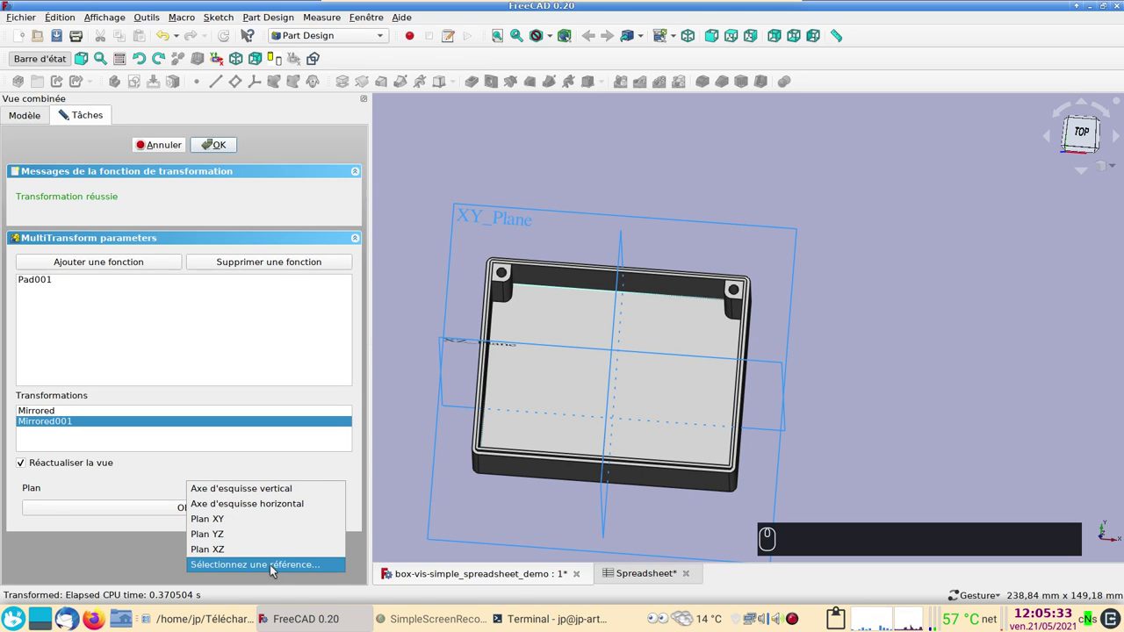
click(275, 569)
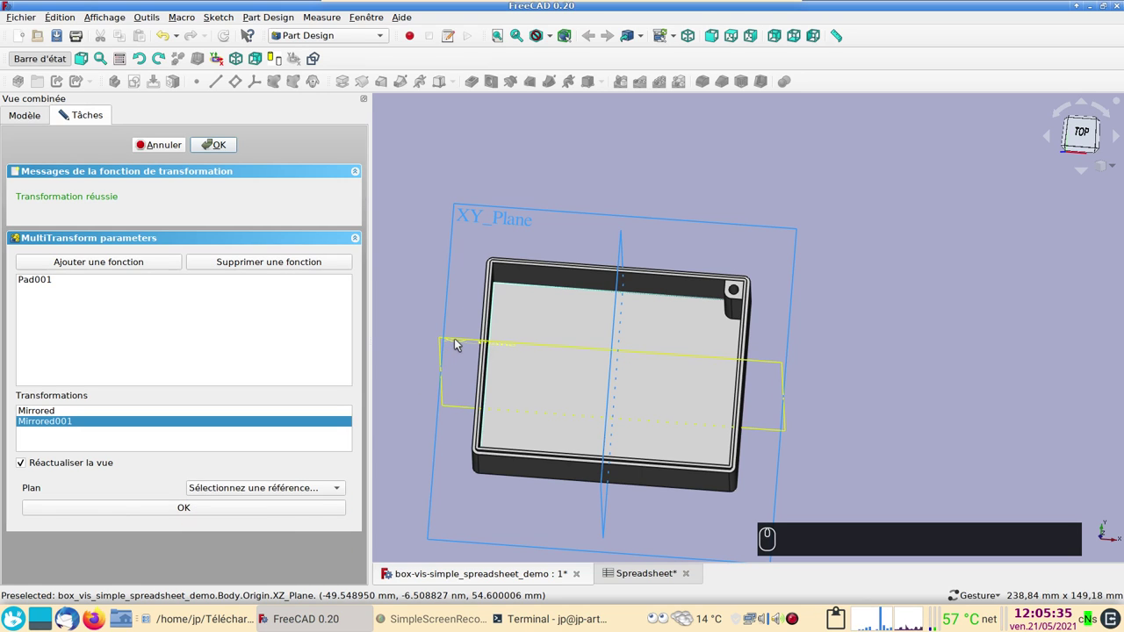
click(459, 343)
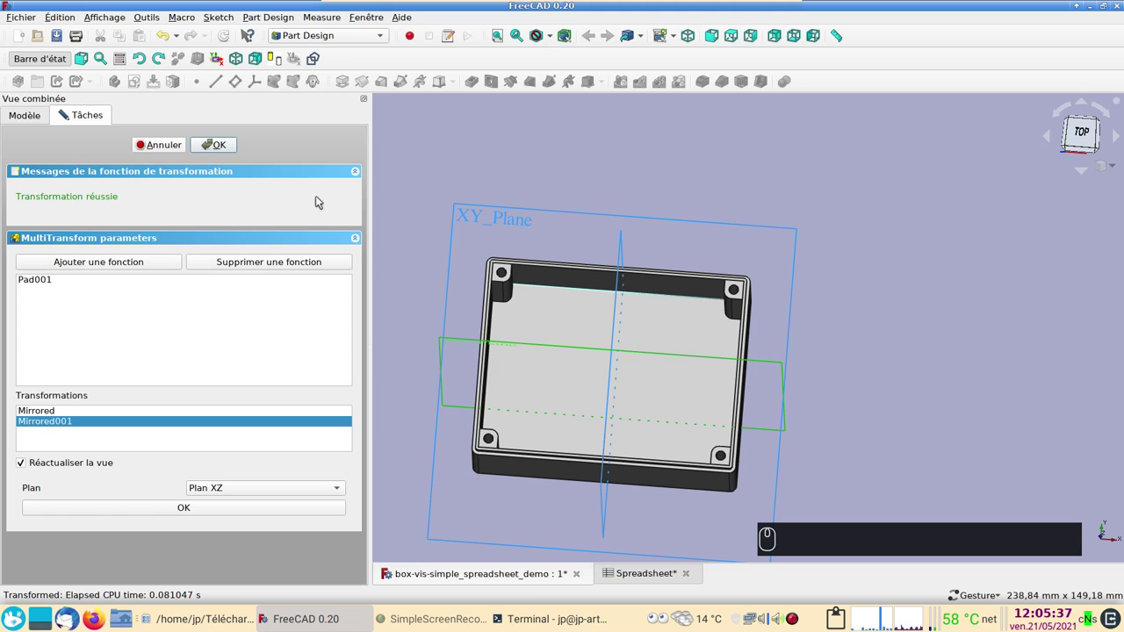
click(228, 149)
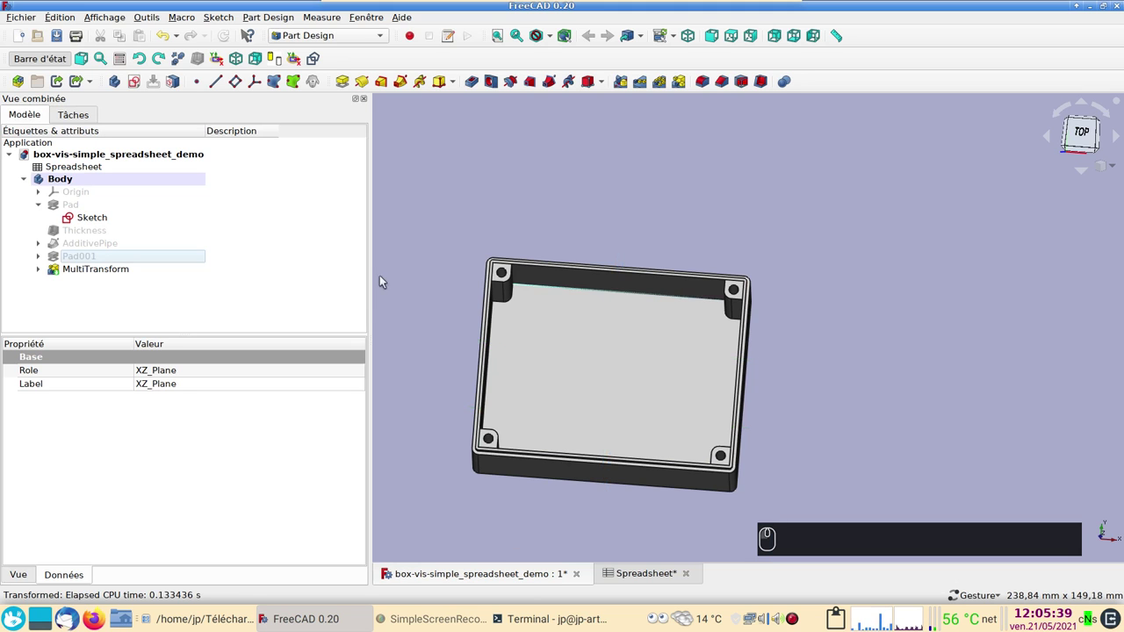
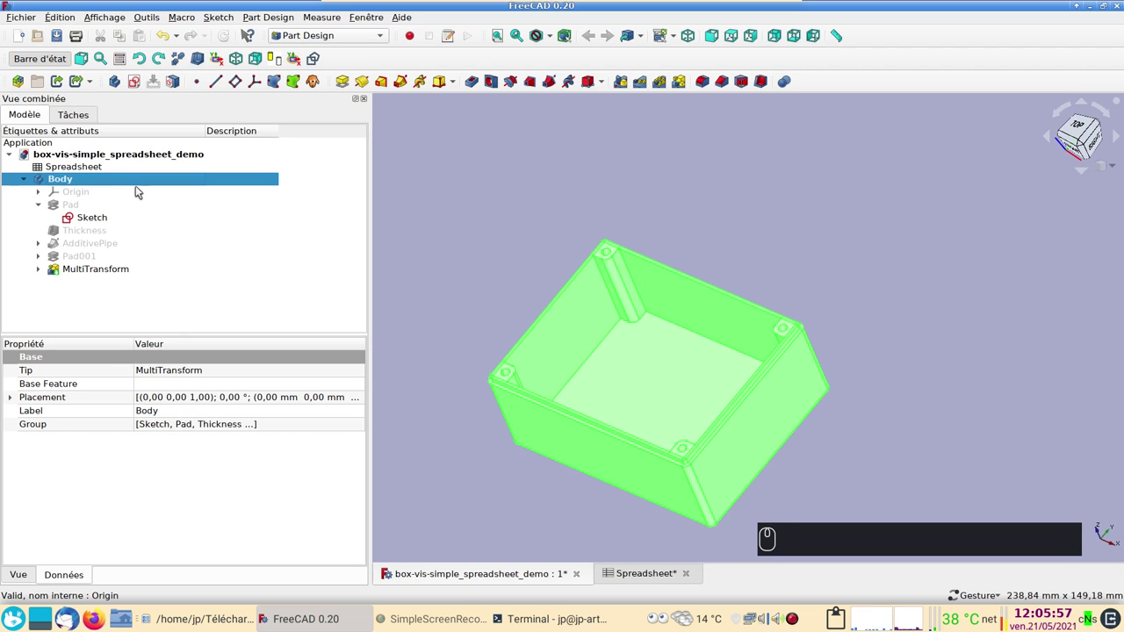
Copy Body without the Spreadsheet dependency and paste it as Body001
key(ctrl+c)
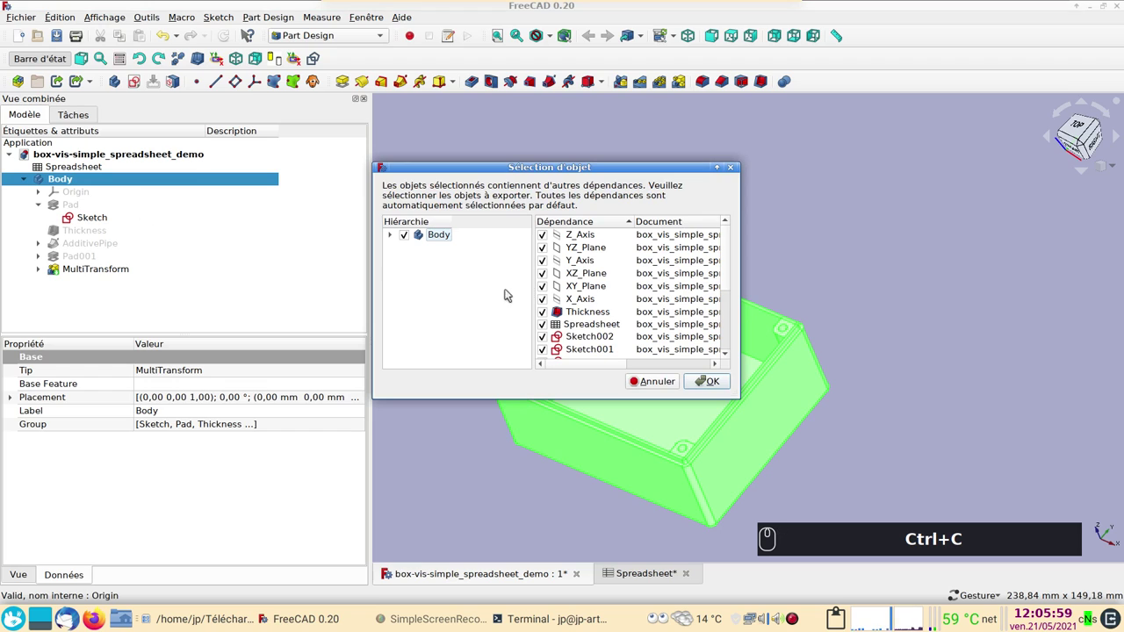
click(544, 326)
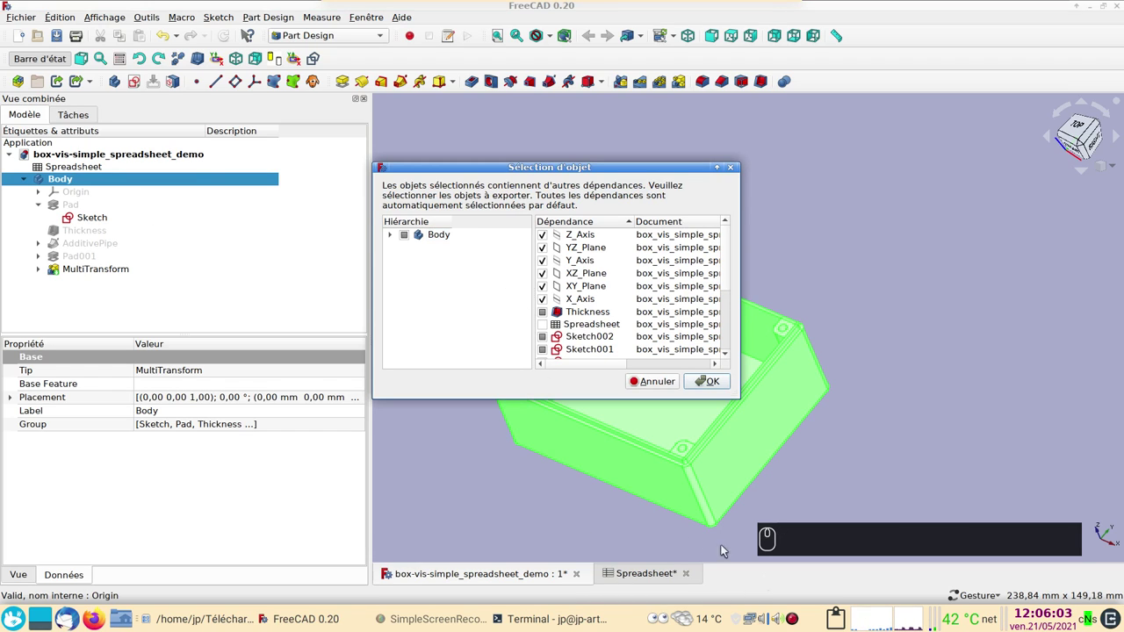
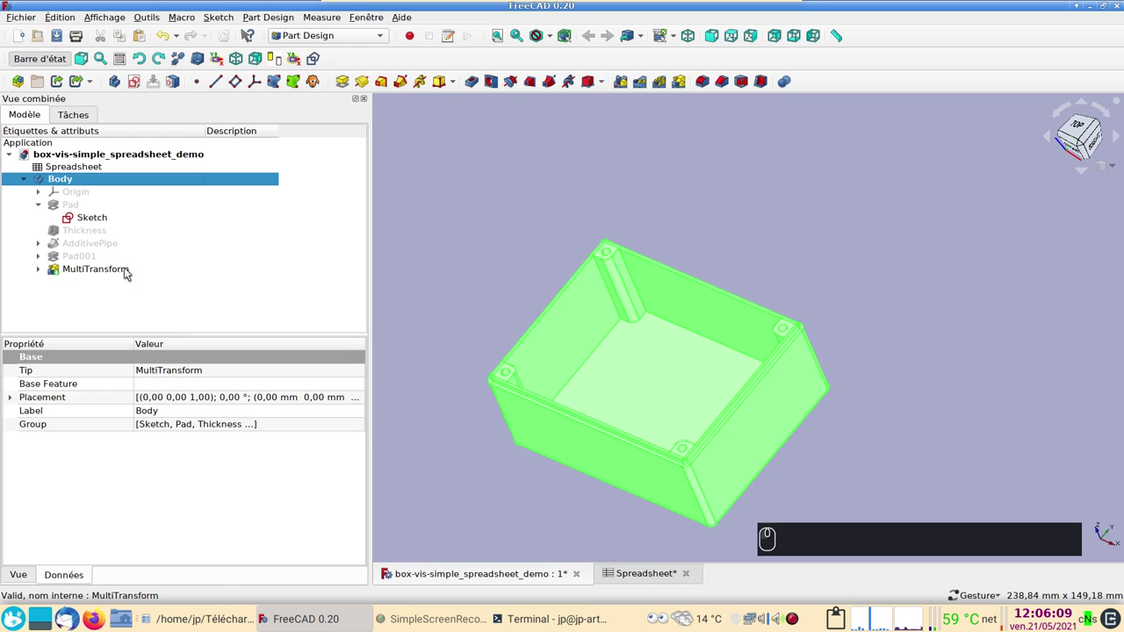
key(ctrl+v)
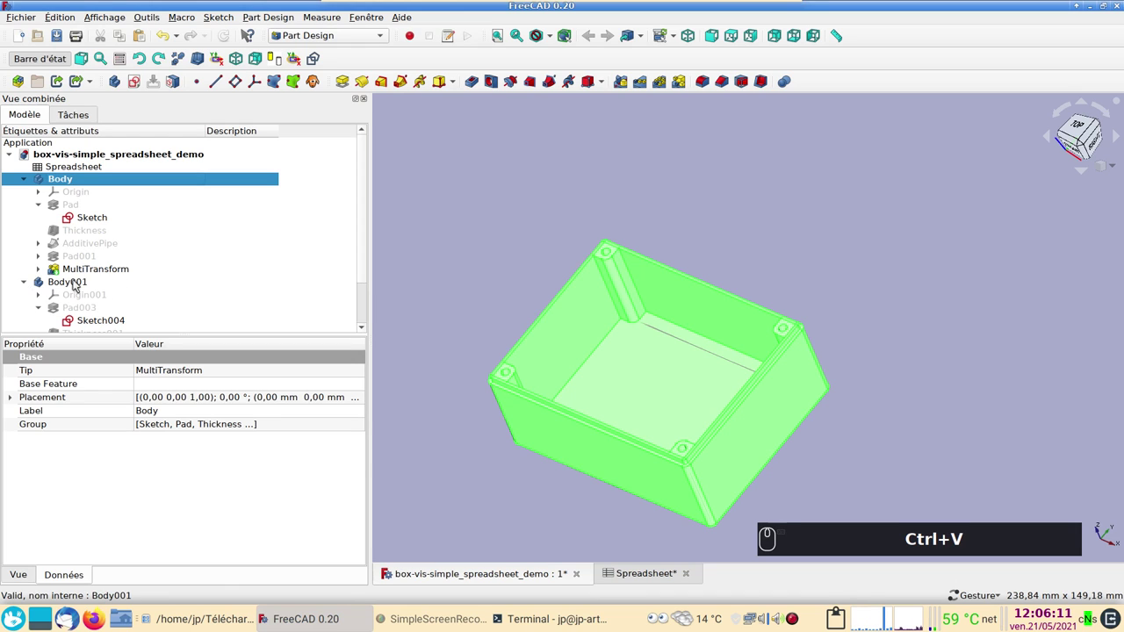
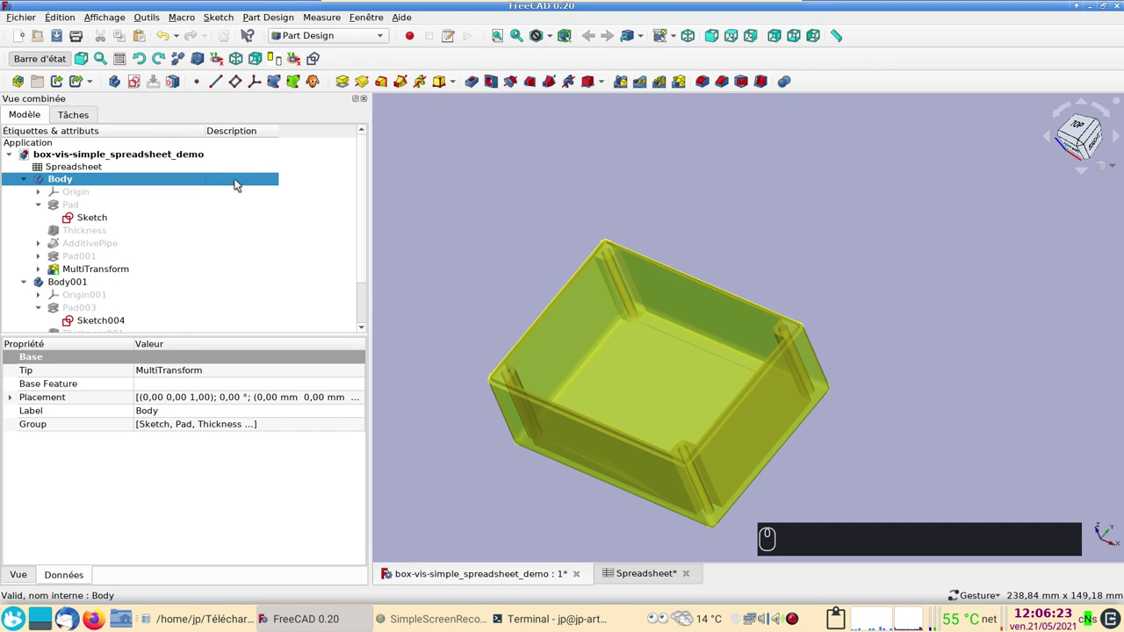
Set the original Body's description to 'fond'
key(F2)
text(fond)
key(Return)
key(Return)
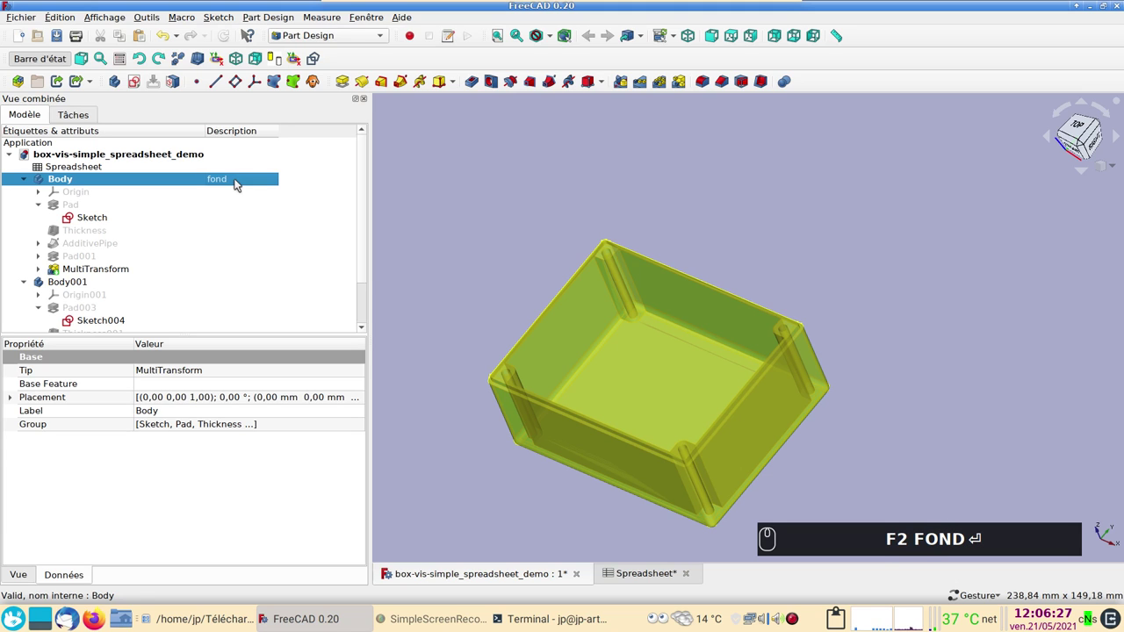
Set the copied Body001's description to 'couvercle'
click(95, 287)
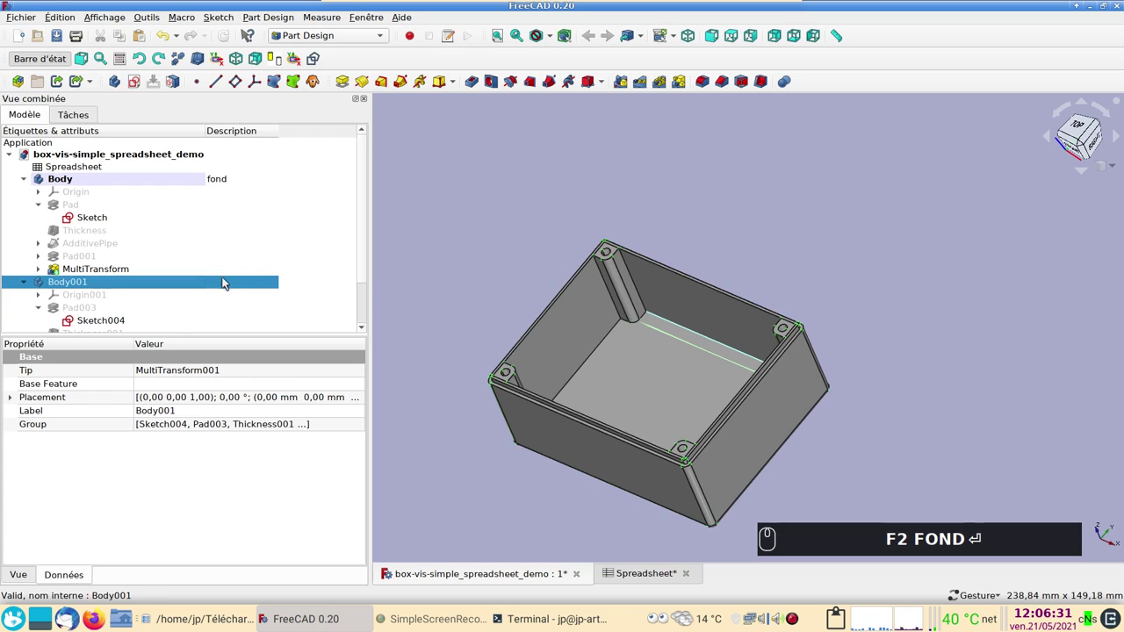
double_click(229, 282)
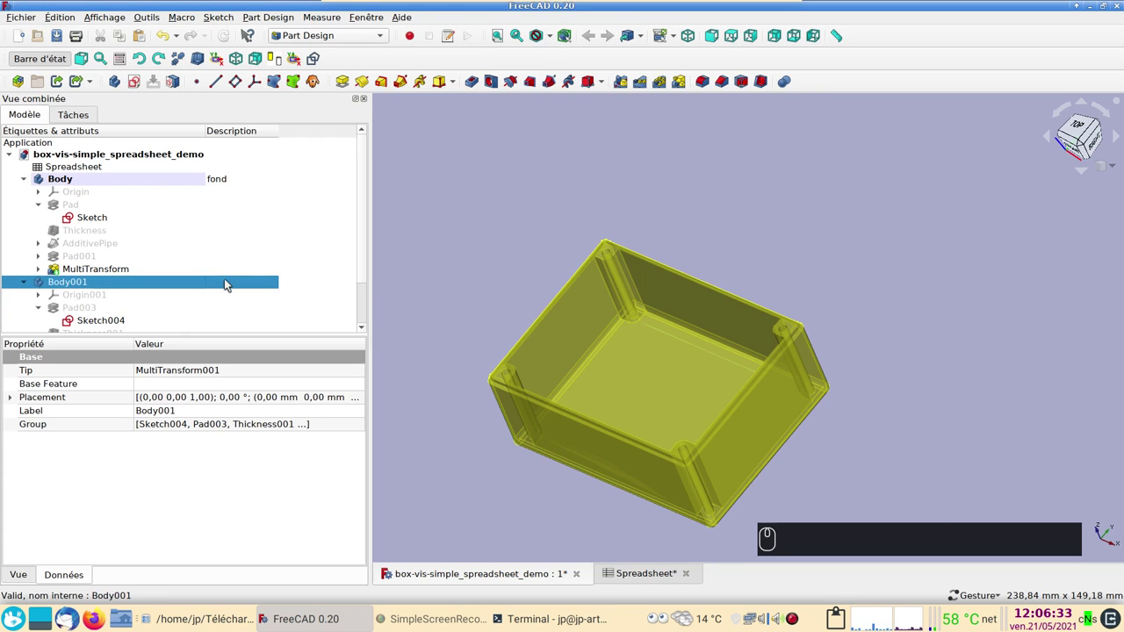
key(F2)
text(couverce)
key(Return)
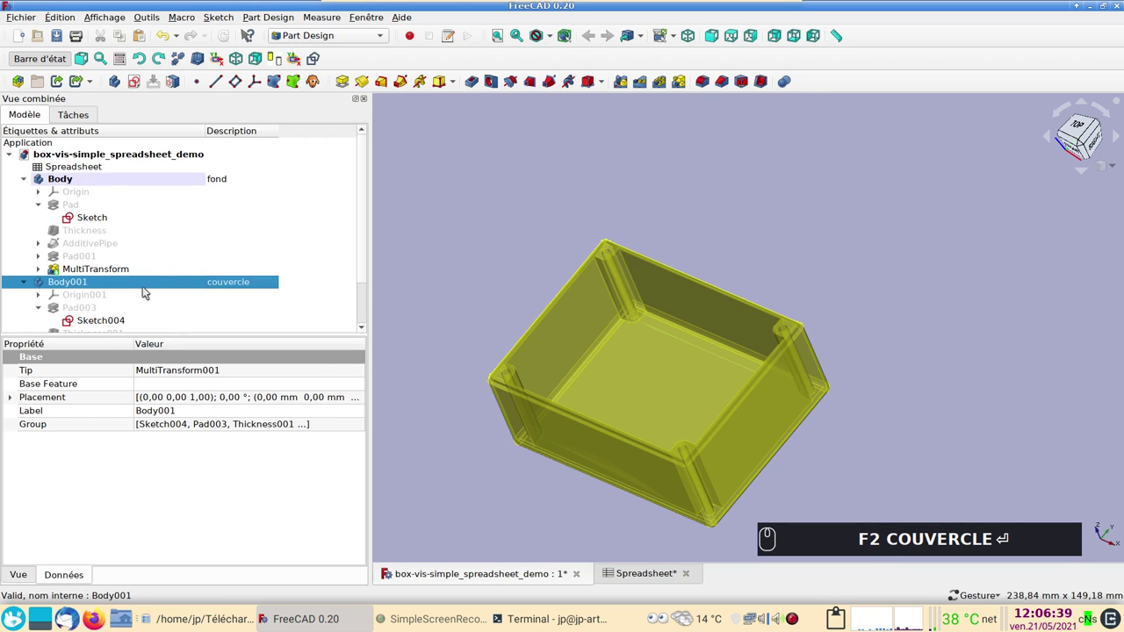
scroll(down, 3)
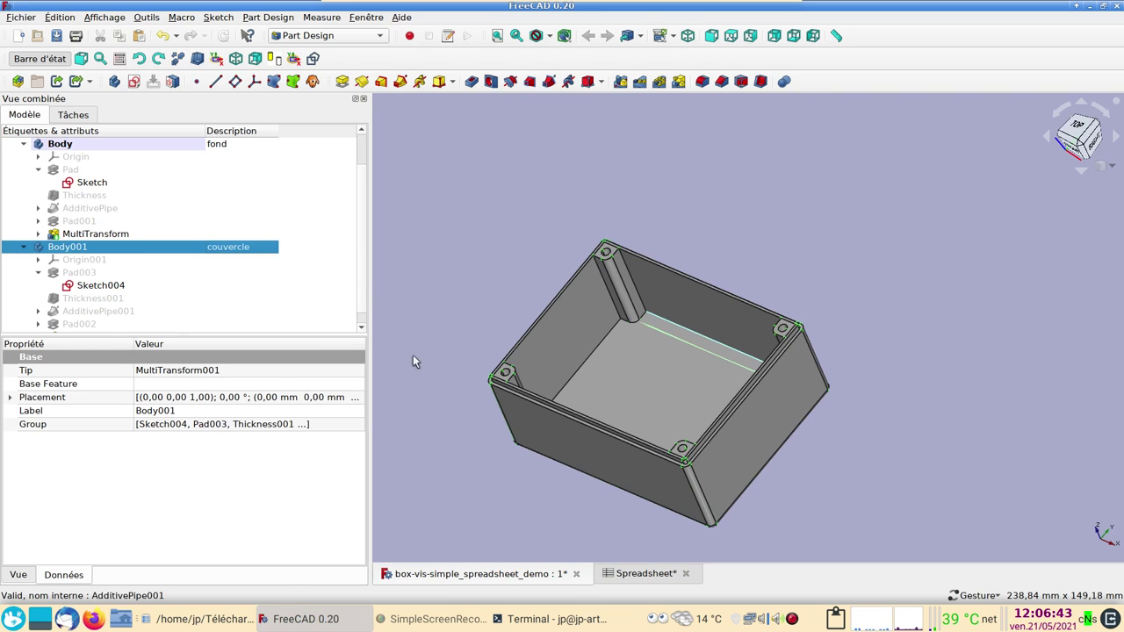
Transform Body001: flip it 180° and raise it about 122 mm above the base, then confirm
scroll(down, 3)
click(650, 479)
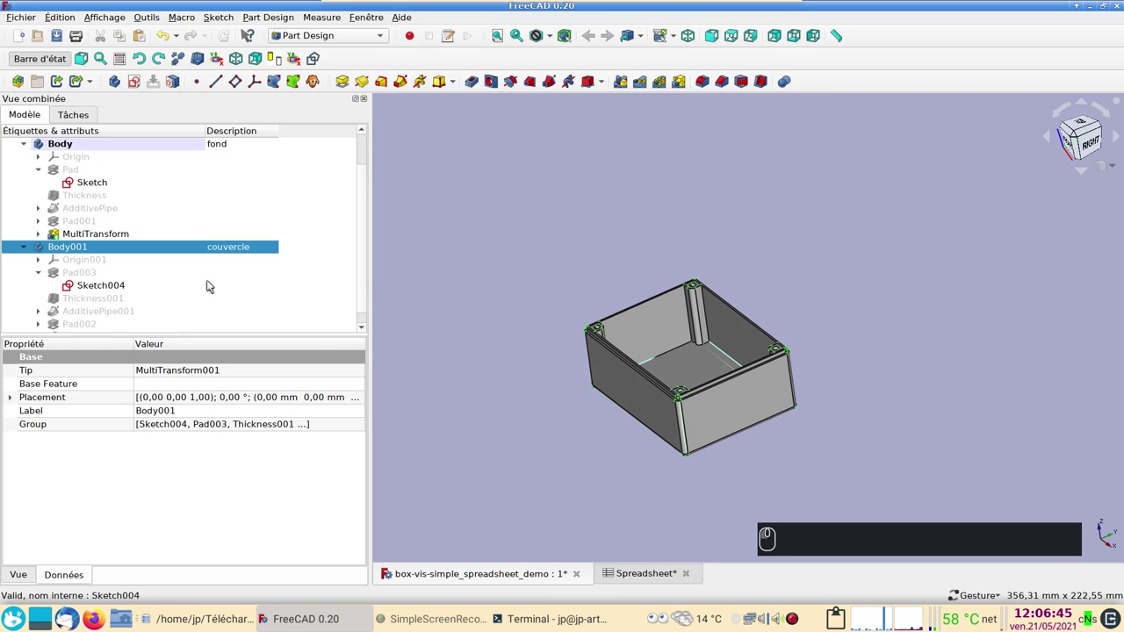
right_click(137, 250)
click(182, 271)
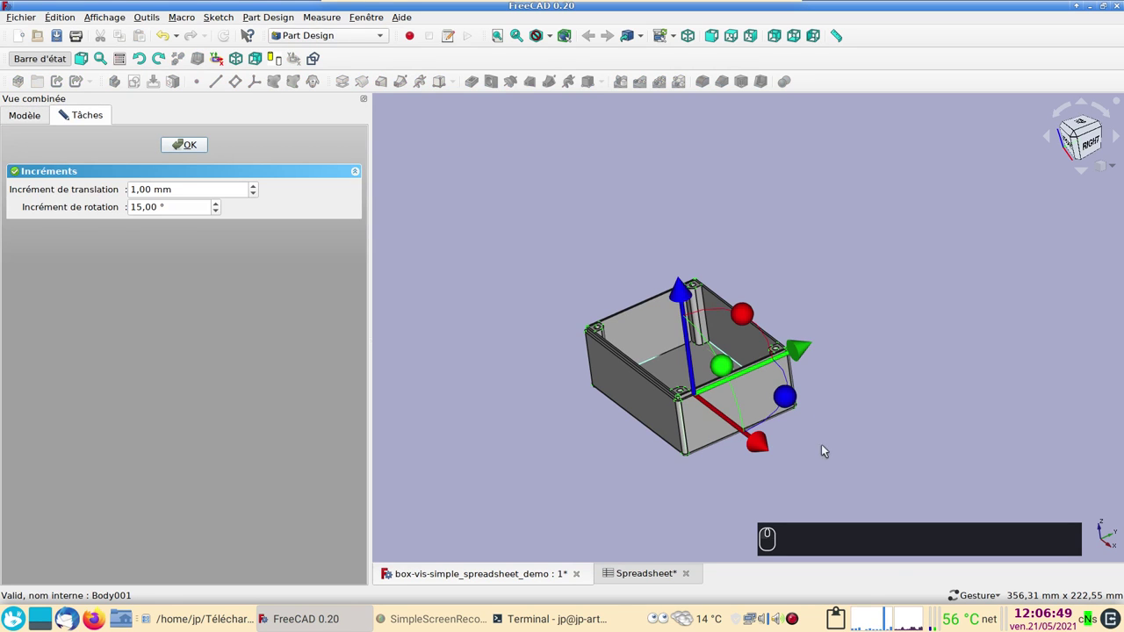
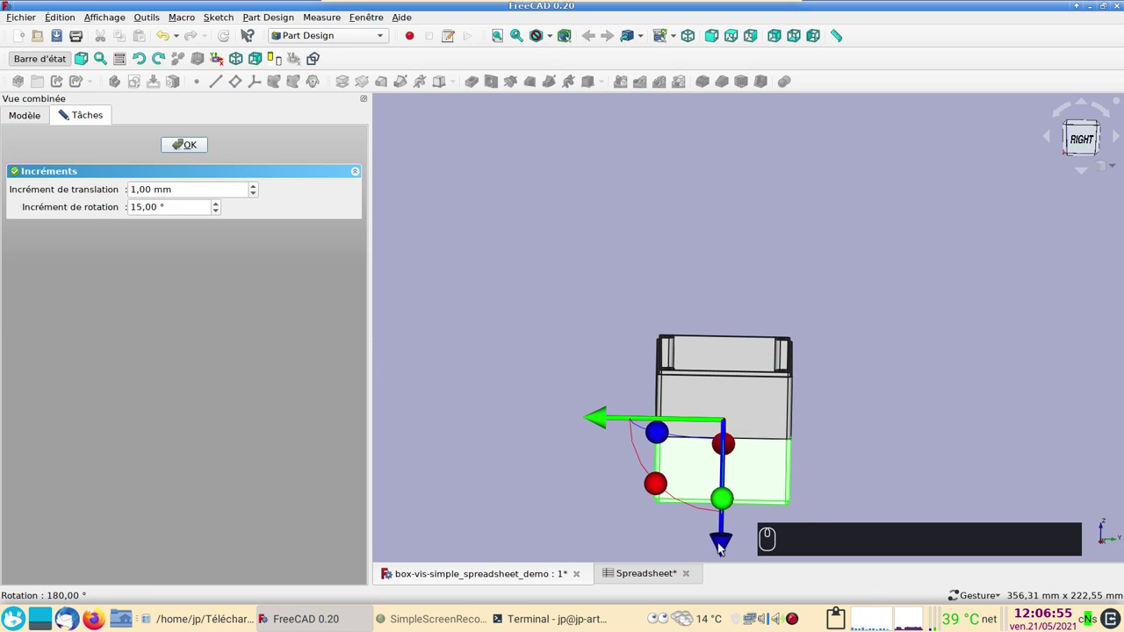
drag(725, 543, 430, 279)
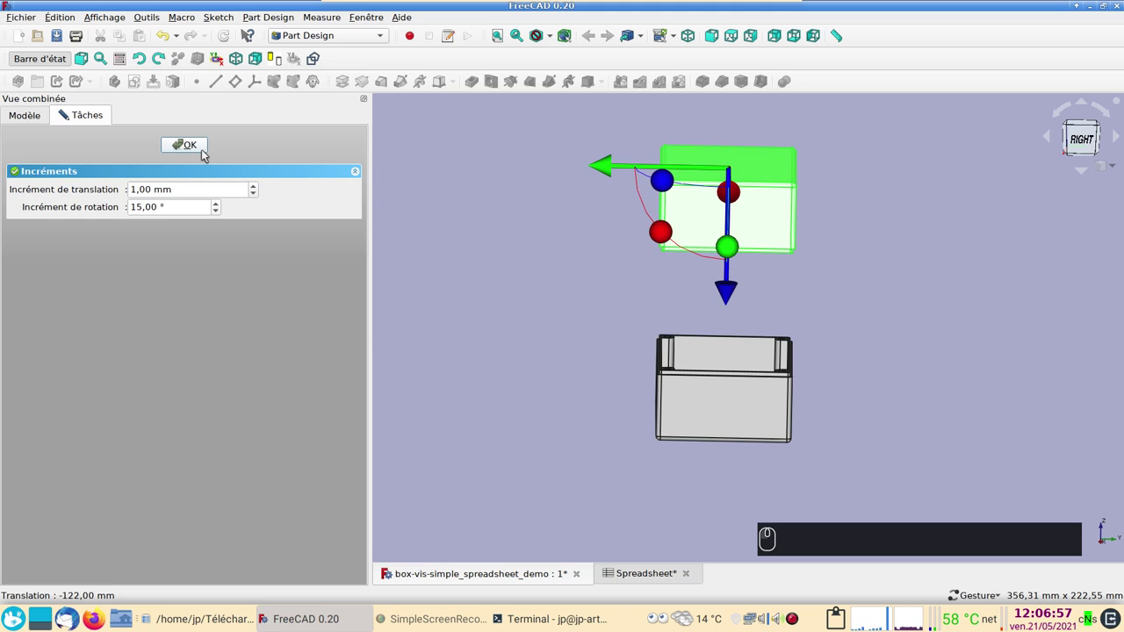
click(204, 151)
click(488, 383)
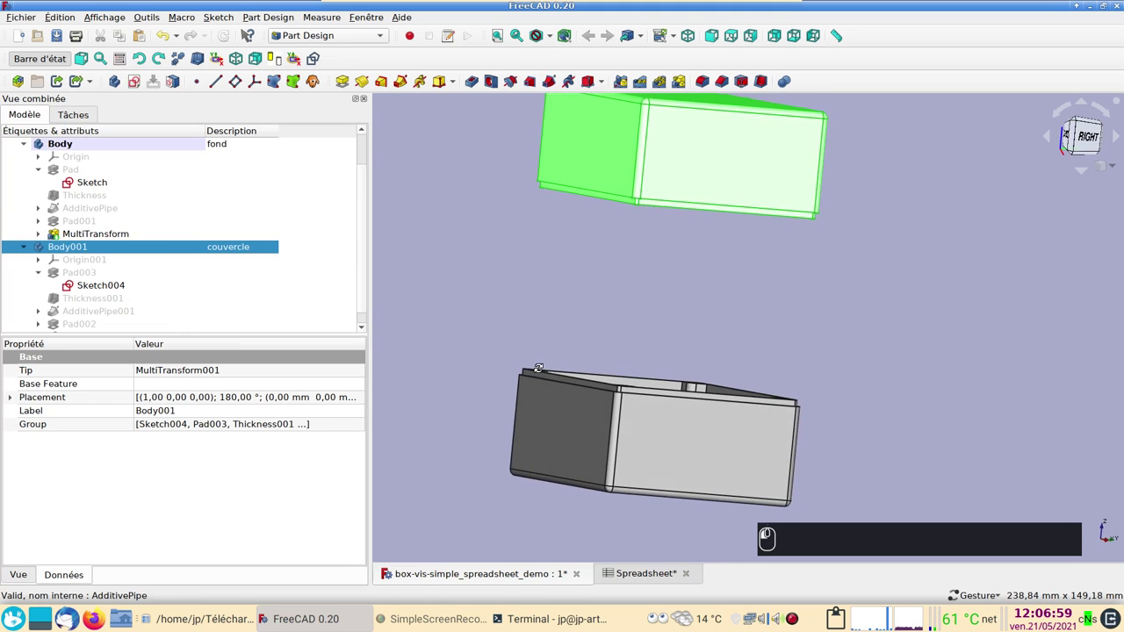
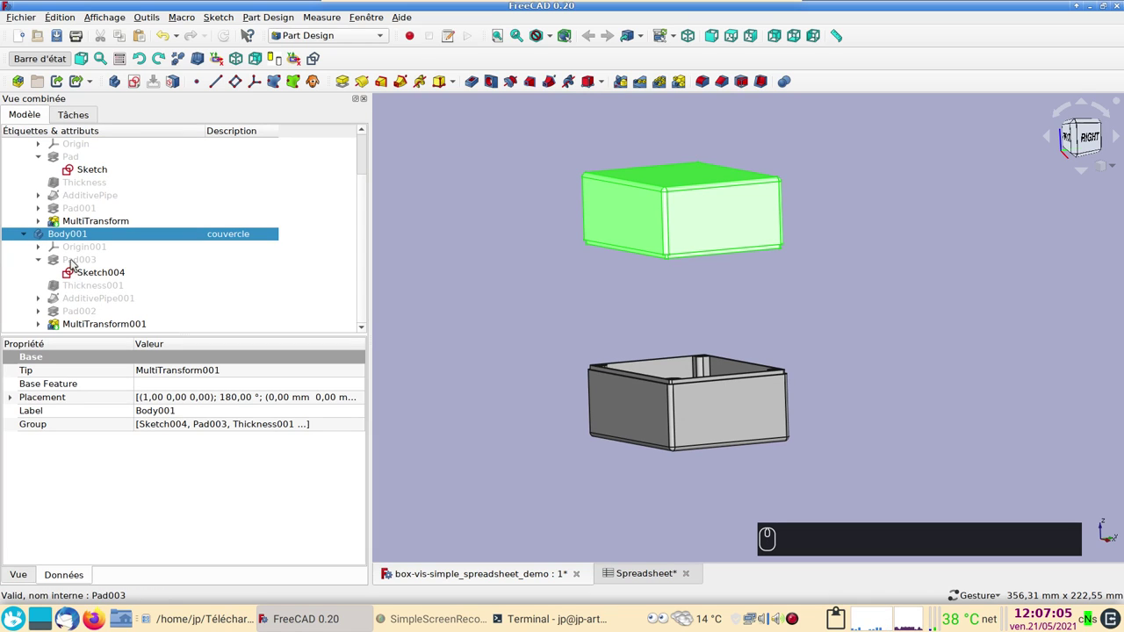
Replace Pad003's Spreadsheet.xxhaut length expression with a fixed 10 mm
click(75, 264)
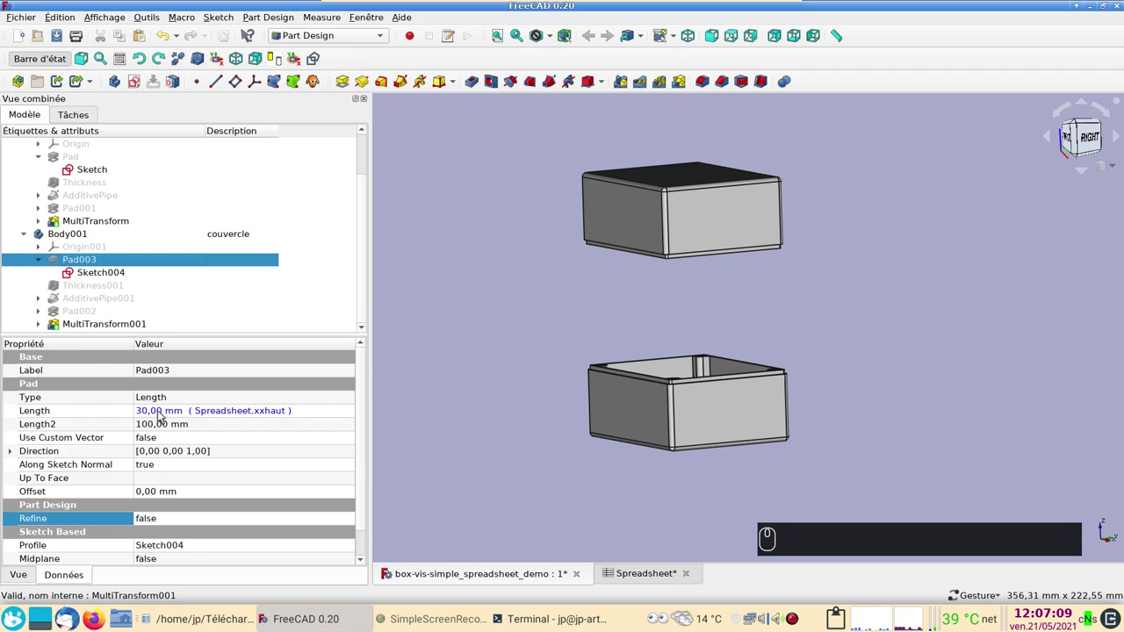
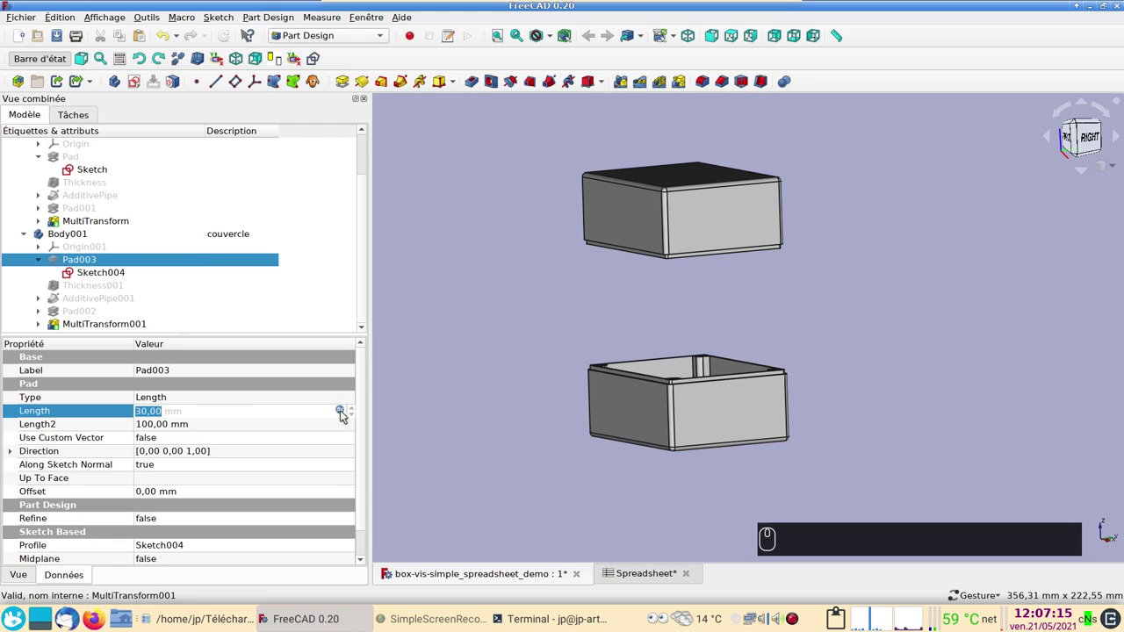
click(346, 413)
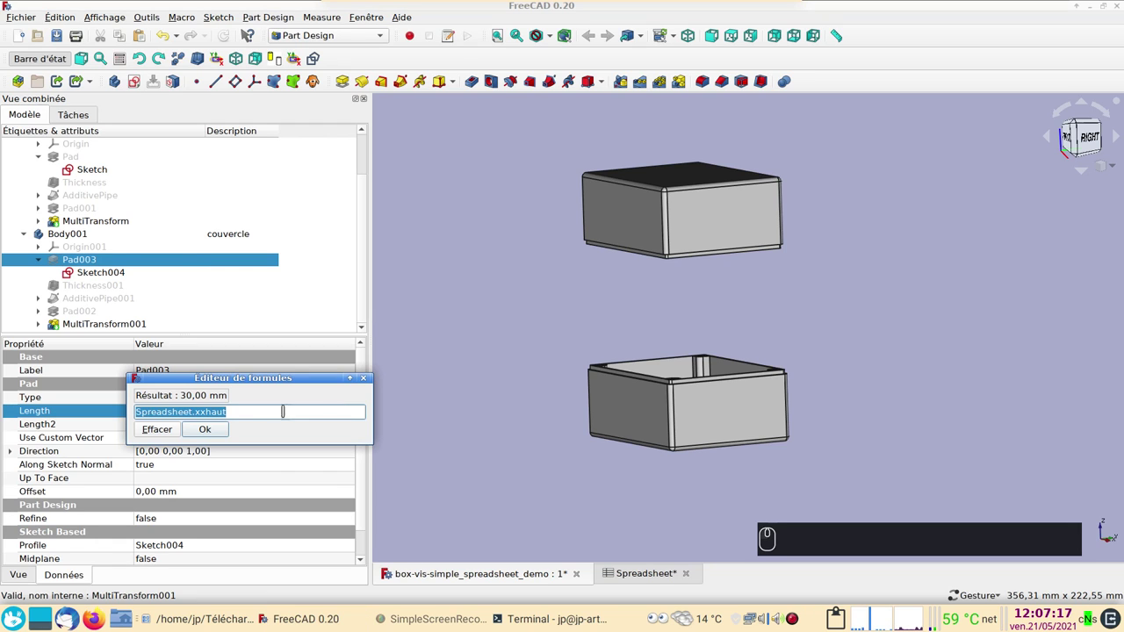
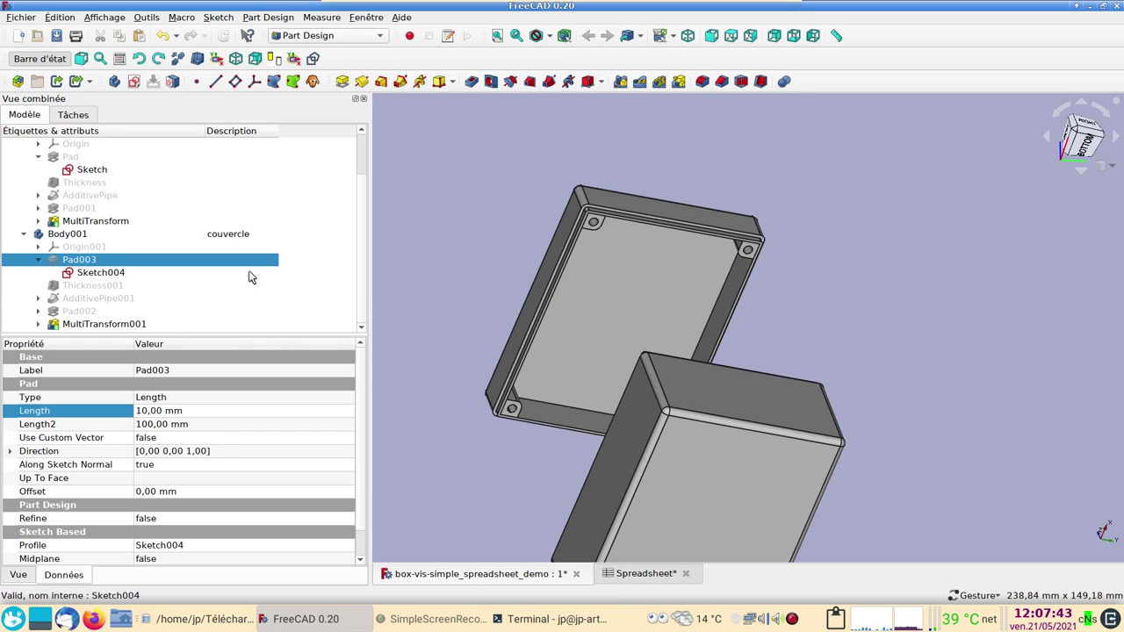
Orbit the model to inspect the shallow lid with its rim and screw posts
drag(371, 256, 228, 184)
key(space)
click(840, 446)
scroll(down, 3)
drag(744, 274, 747, 351)
scroll(up, 3)
scroll(up, 3)
drag(655, 361, 566, 294)
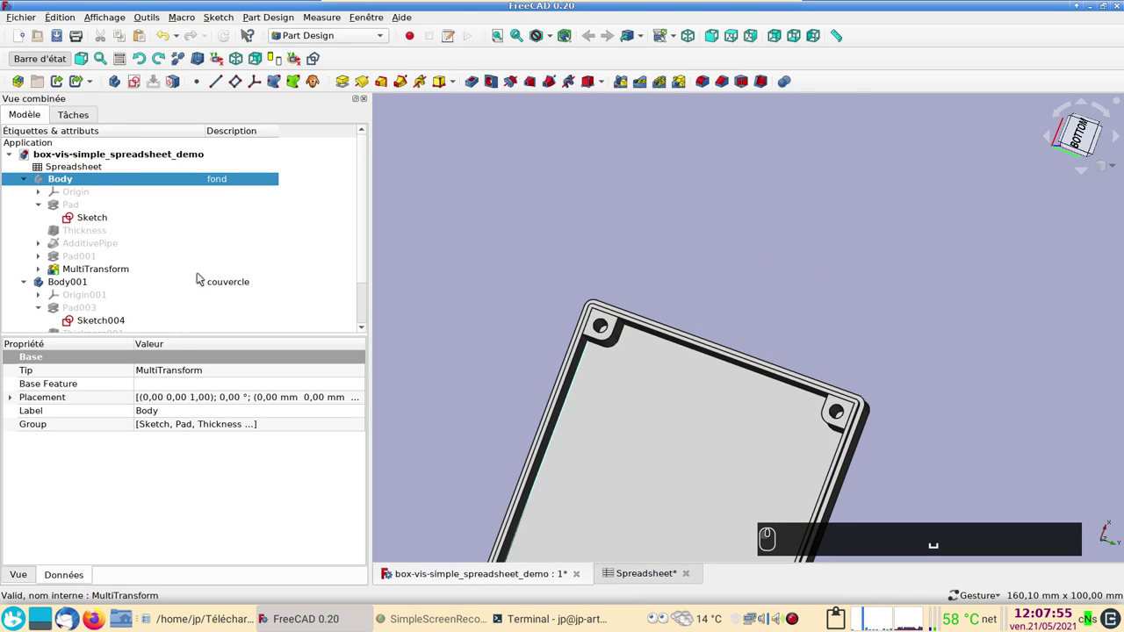
scroll(down, 3)
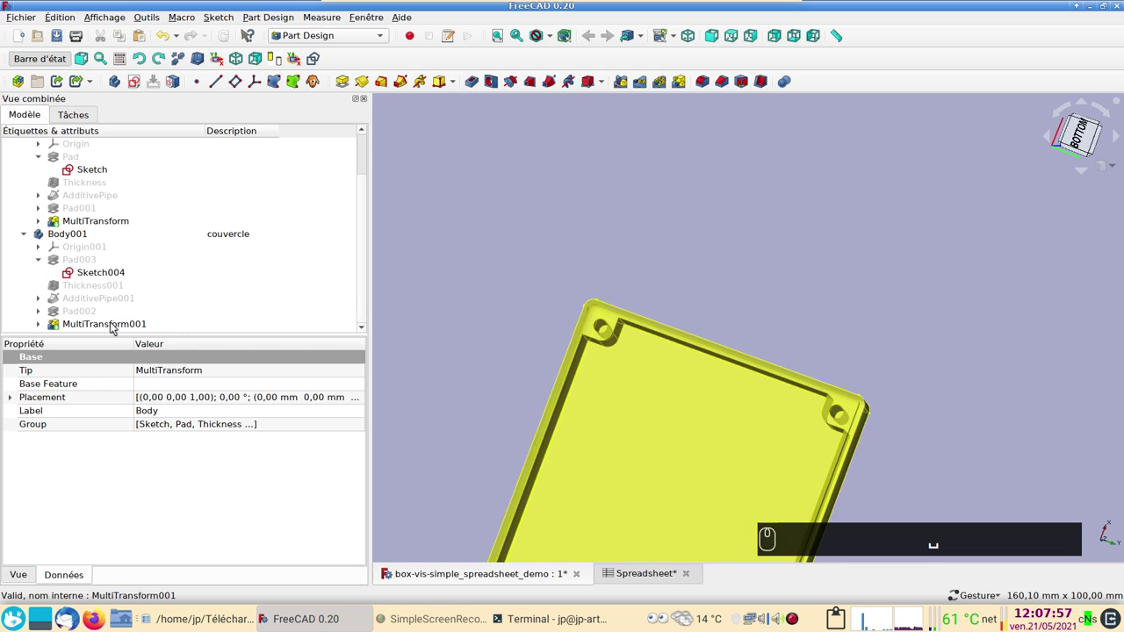
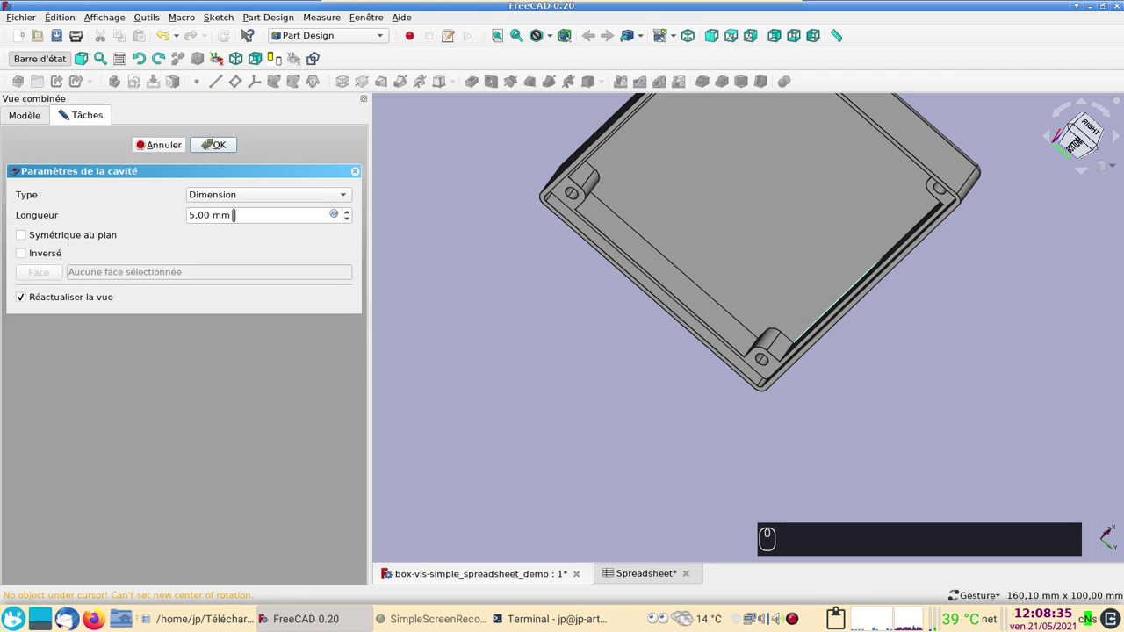
Orbit the view to check the 4 mm pocket on the lid
drag(563, 423, 685, 288)
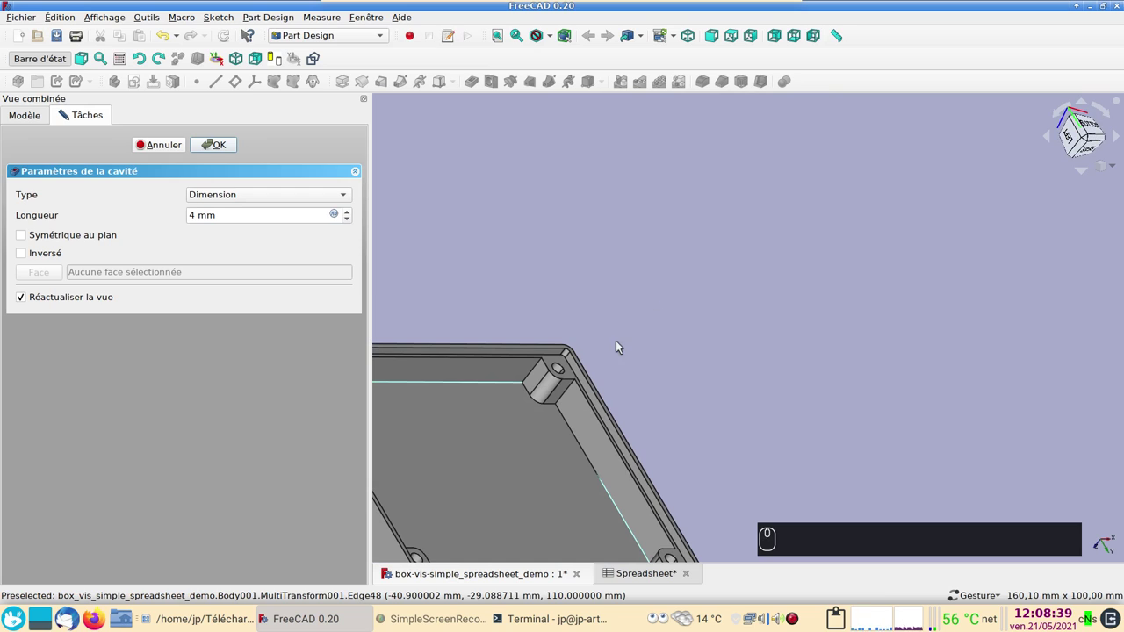
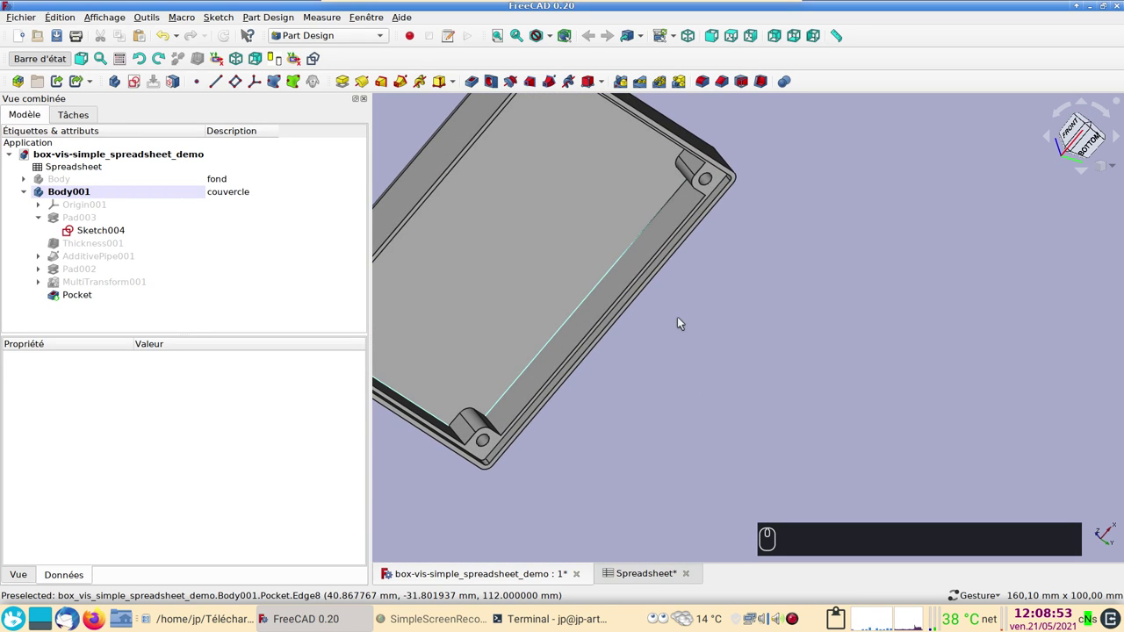
drag(785, 249, 417, 282)
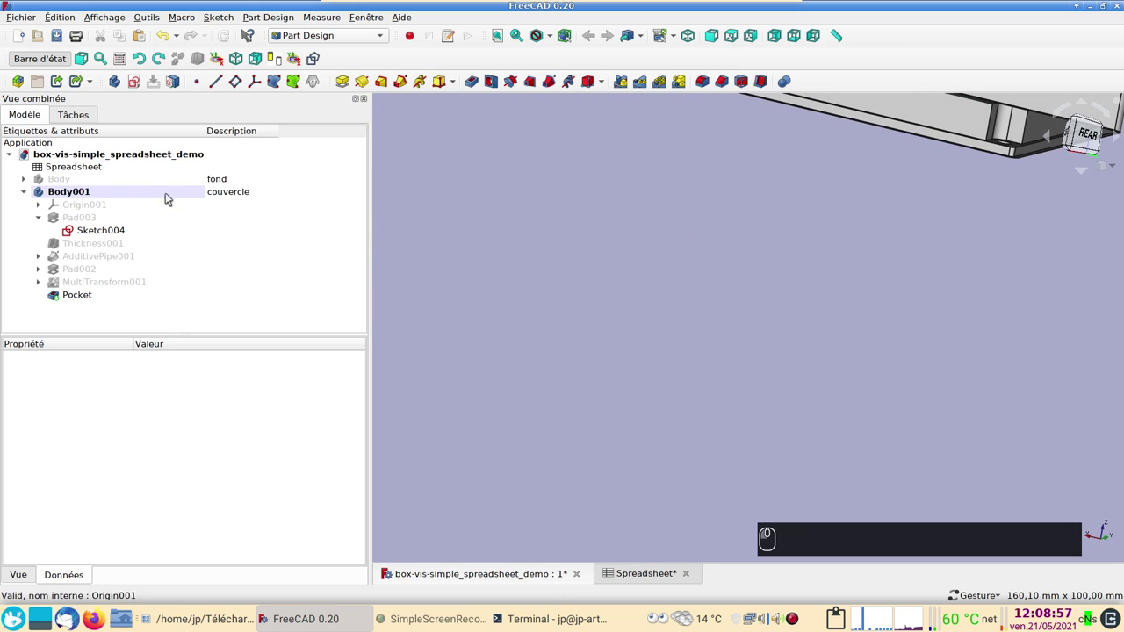
click(147, 183)
key(space)
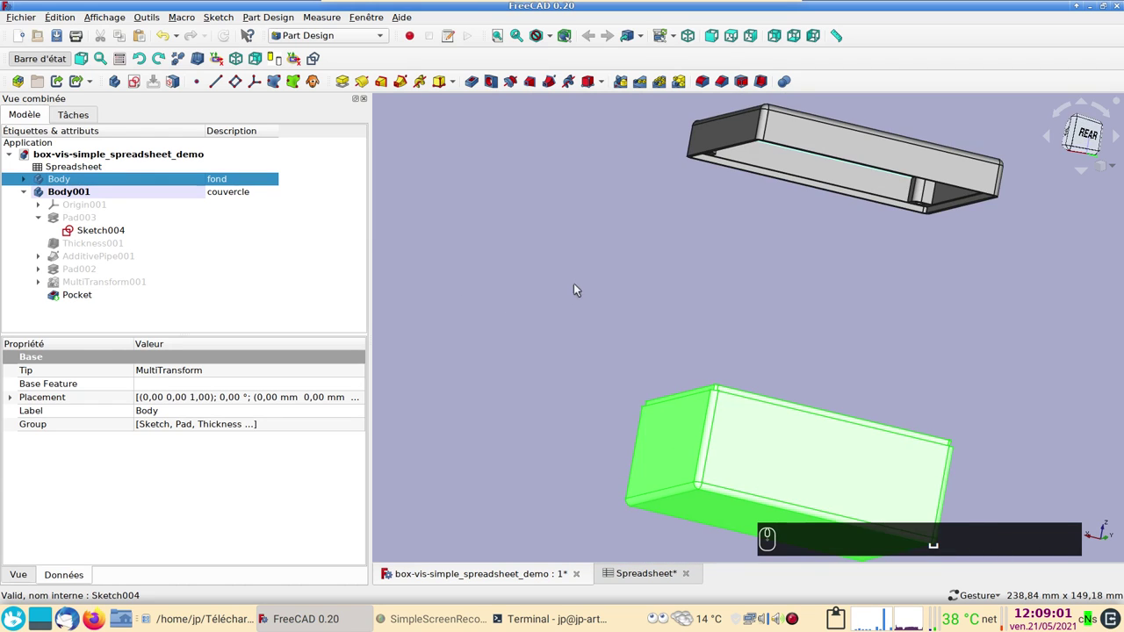
click(583, 283)
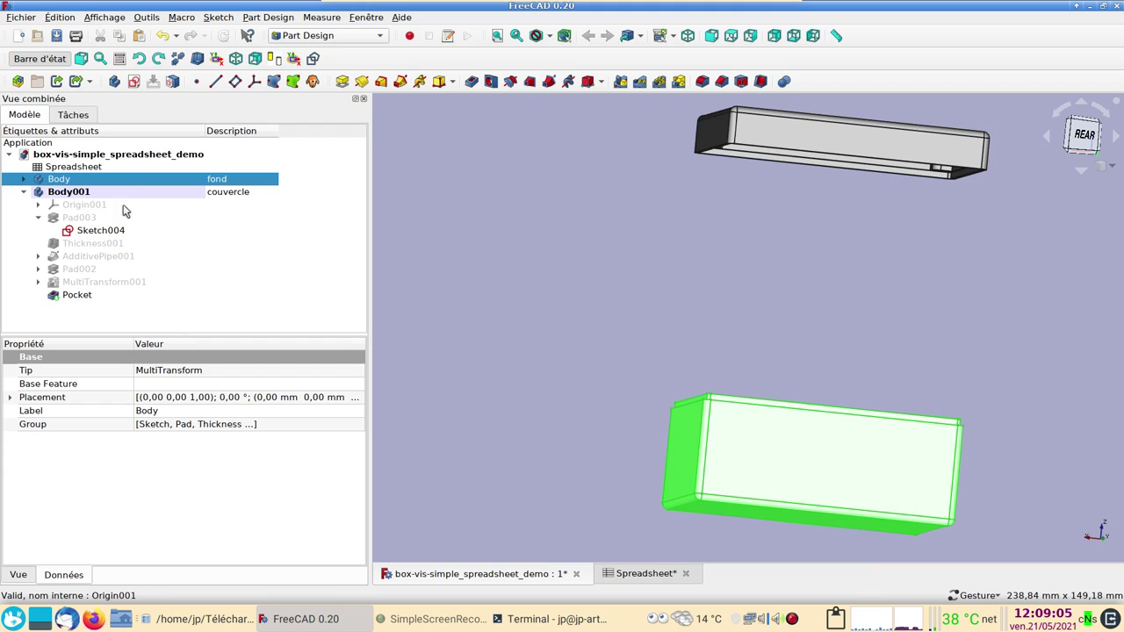
click(129, 193)
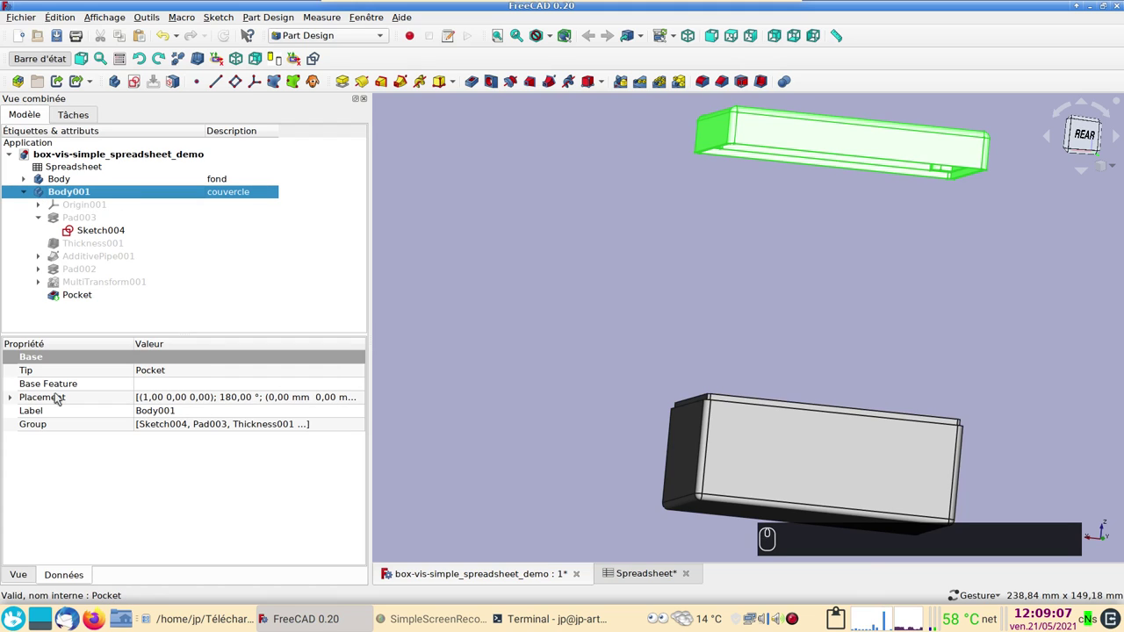
click(360, 400)
Clear the existing Z height value in Body001's placement editor
click(362, 400)
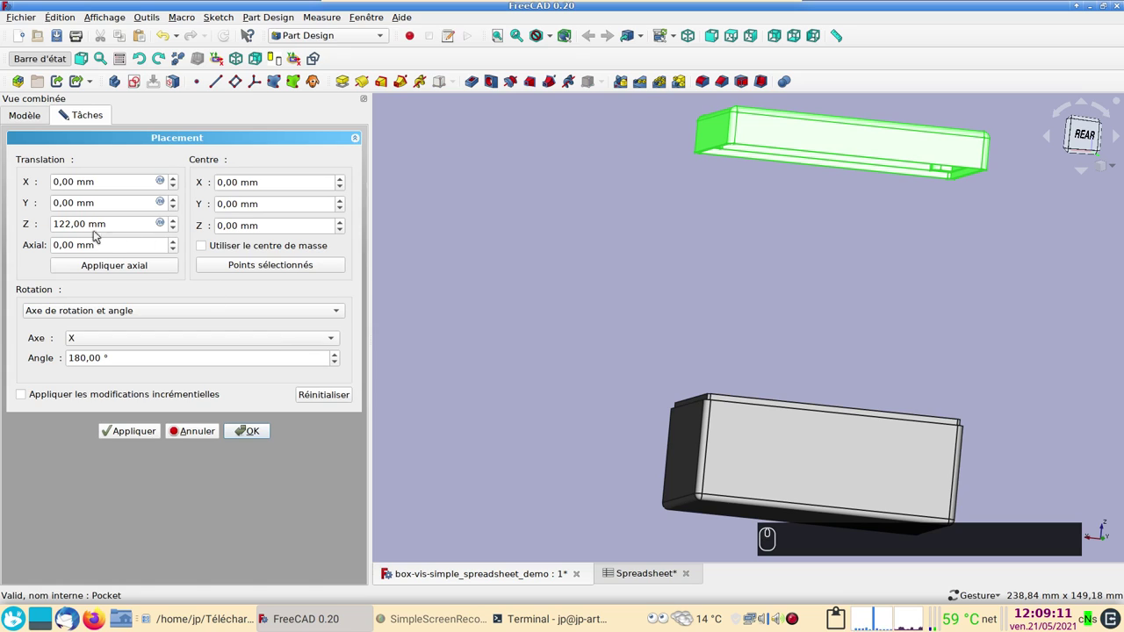
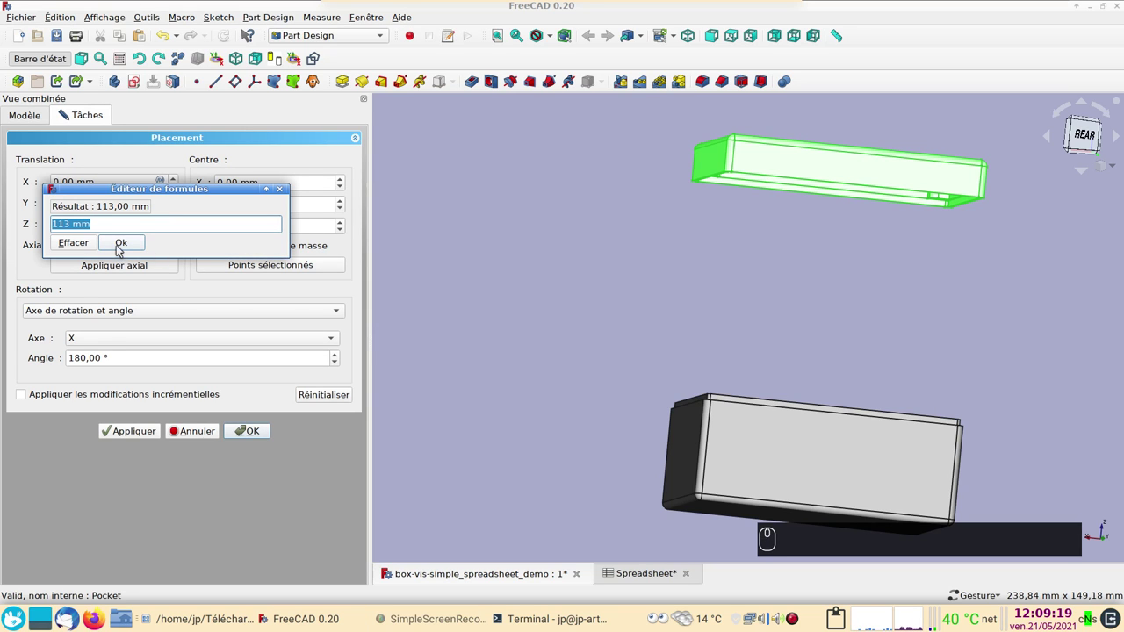
key(ctrl+v)
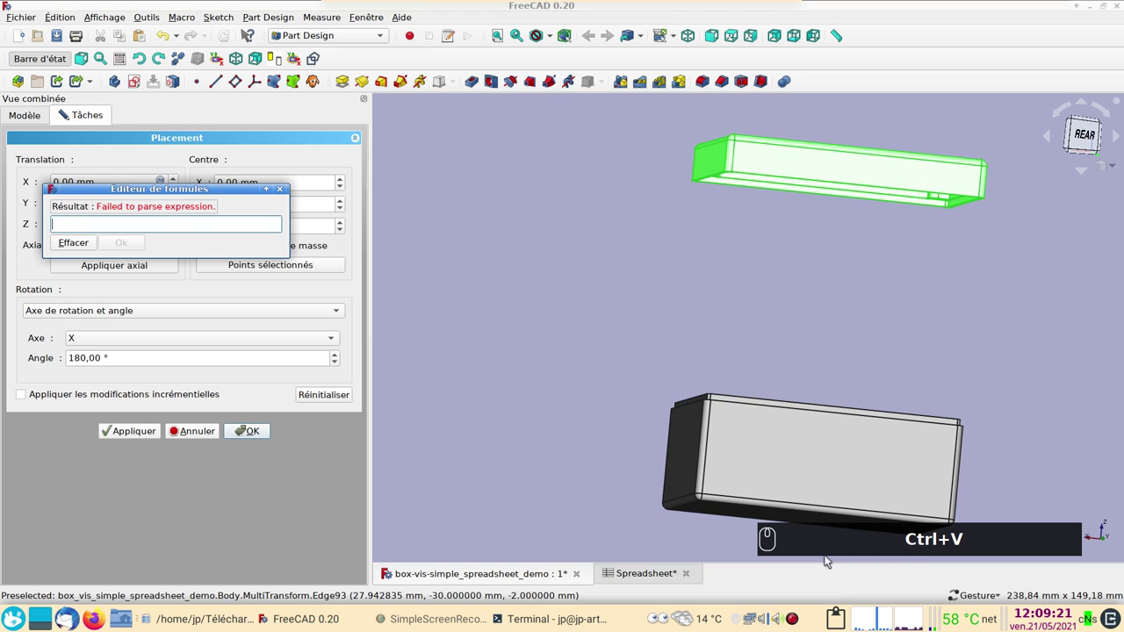
drag(836, 624, 116, 187)
key(ctrl+v)
key(ctrl+v)
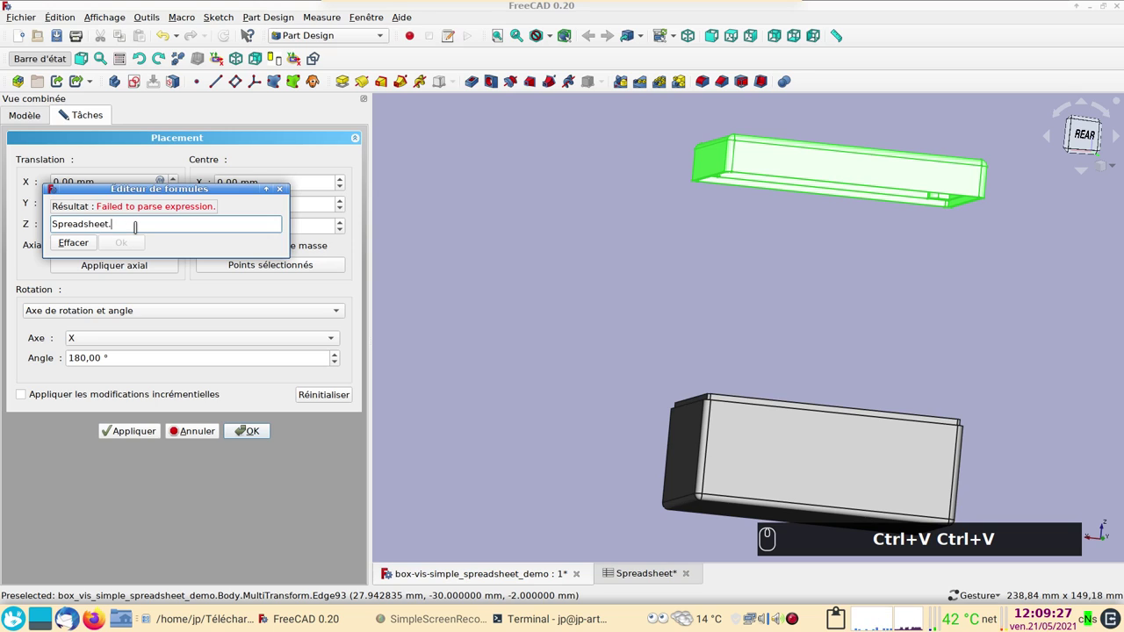
drag(116, 187, 80, 228)
Enter the Z formula Spreadsheet.xxhaut + 10 mm so the lid rests on the box
key(s)
text(p)
drag(110, 259, 141, 245)
text(xx)
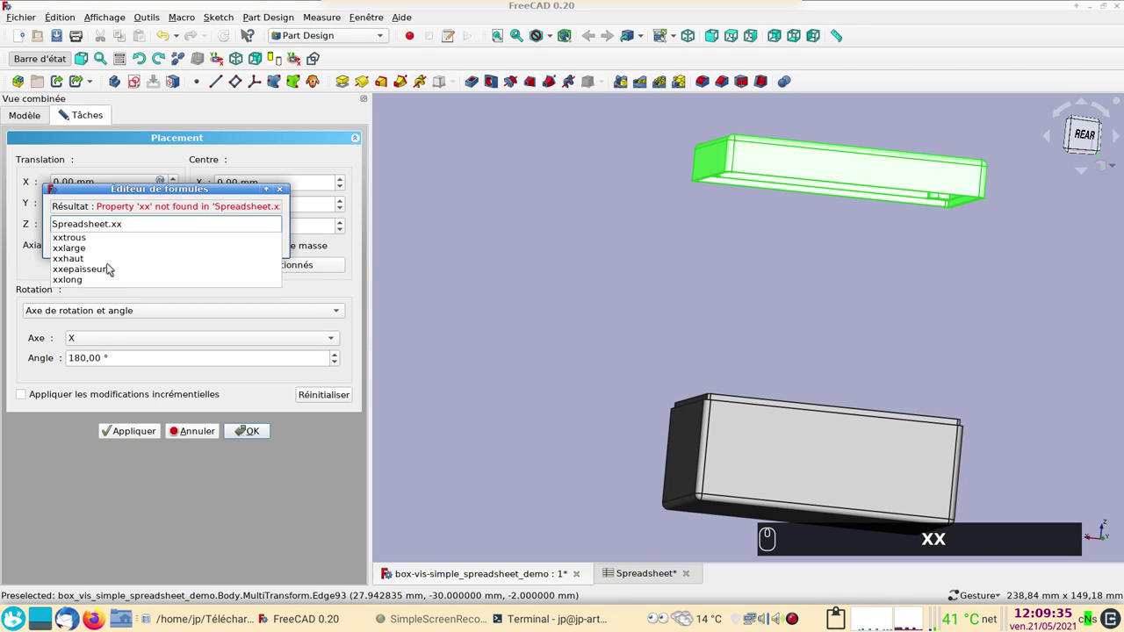
click(96, 262)
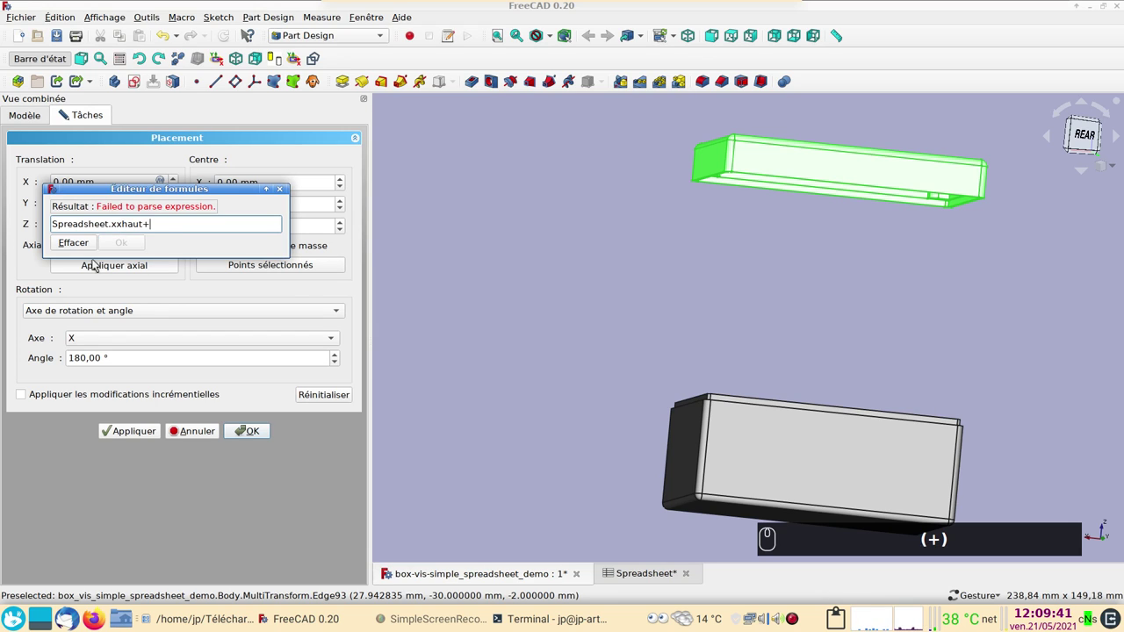
key(1)
key(0)
text(mm)
key(Return)
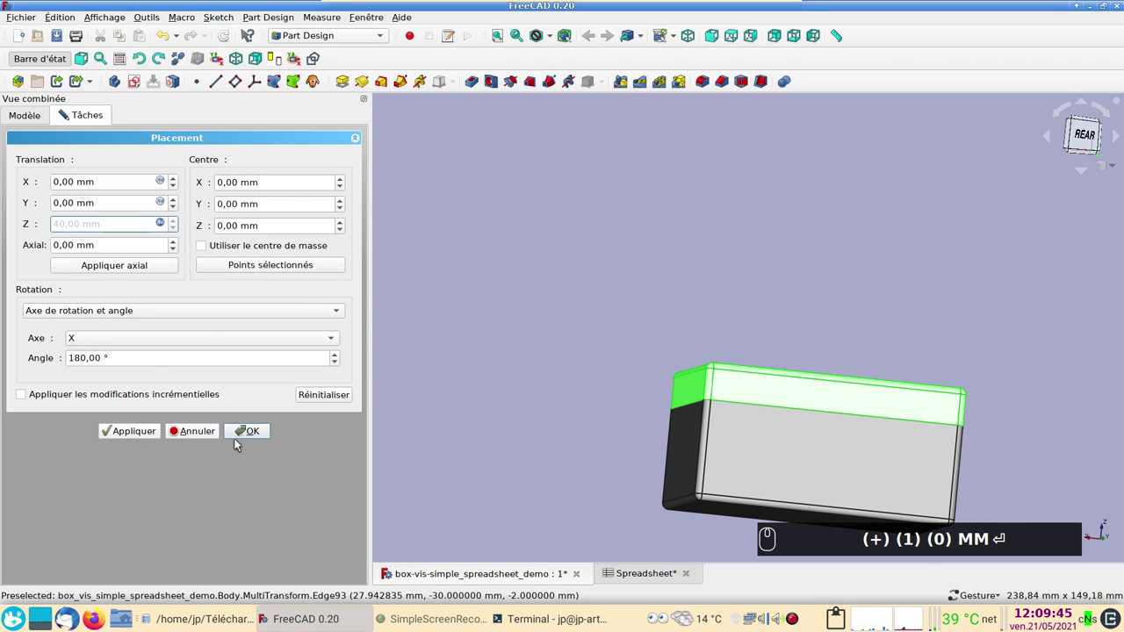
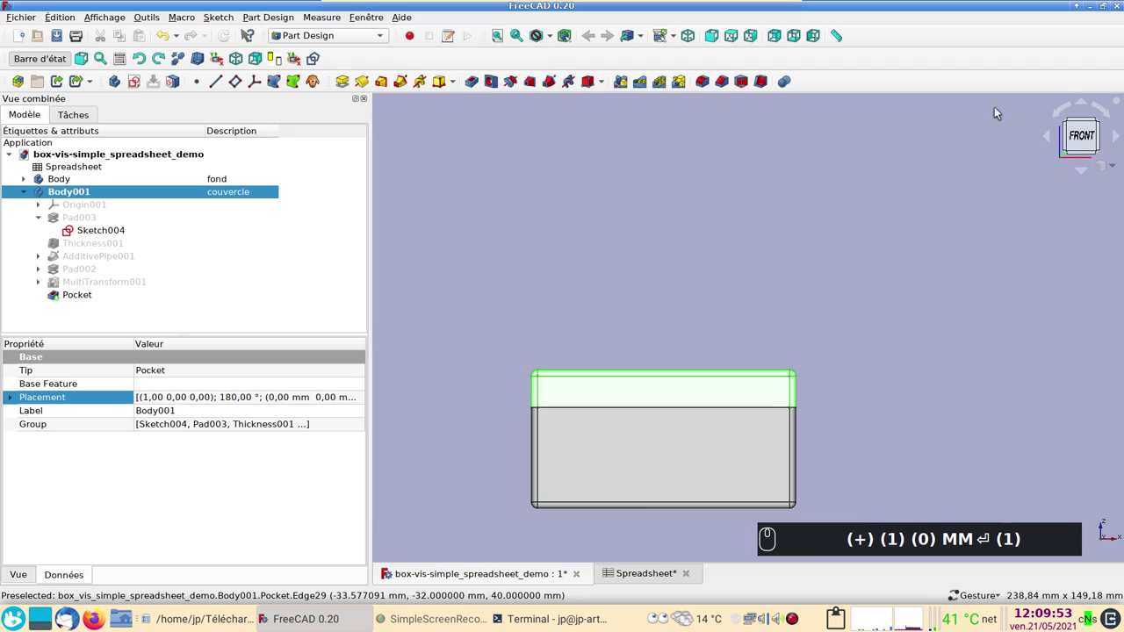
scroll(up, 3)
middle_click(543, 303)
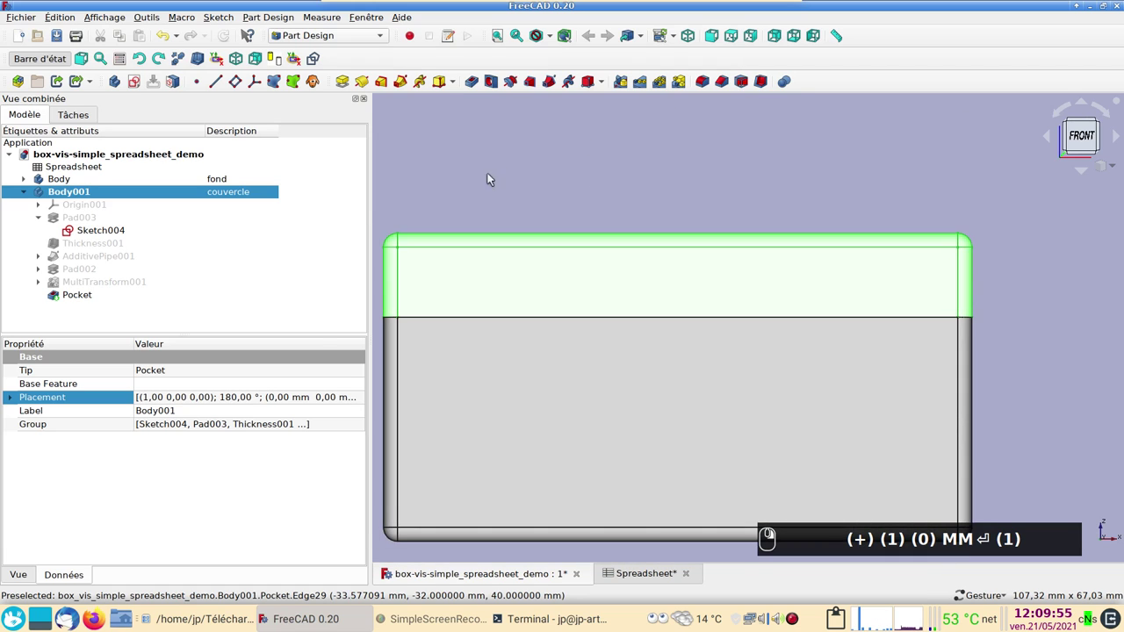
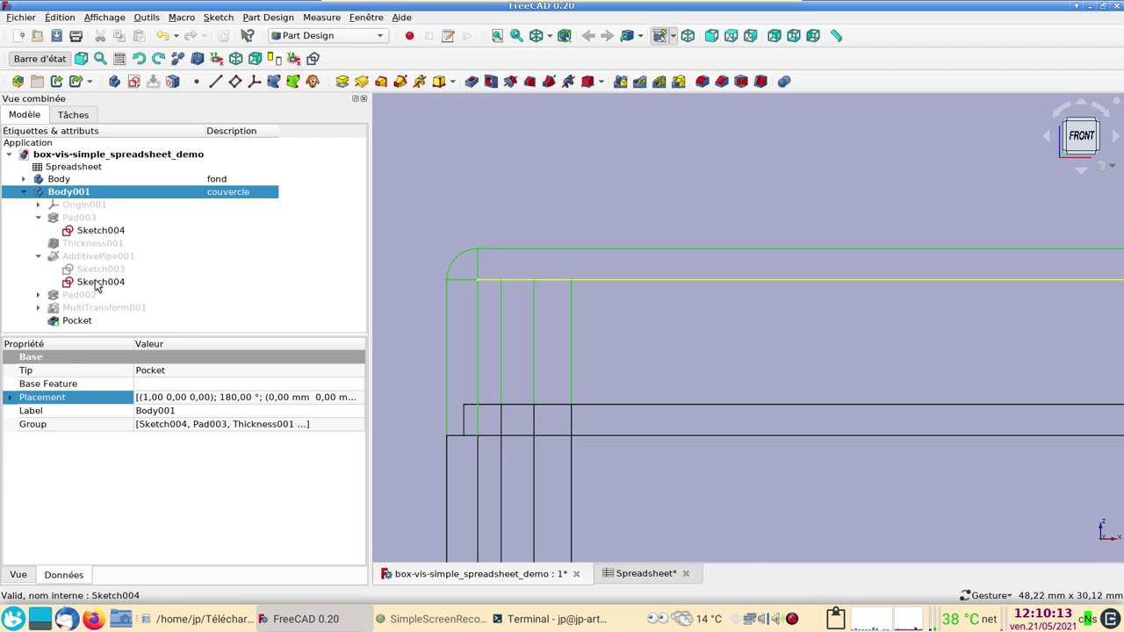
click(100, 283)
key(space)
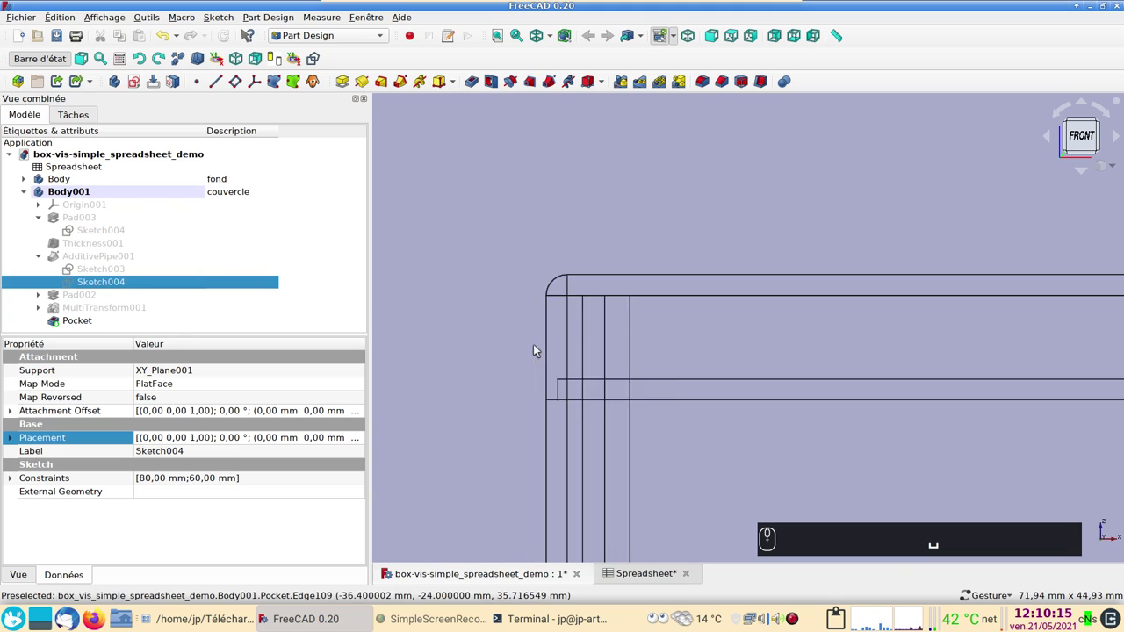
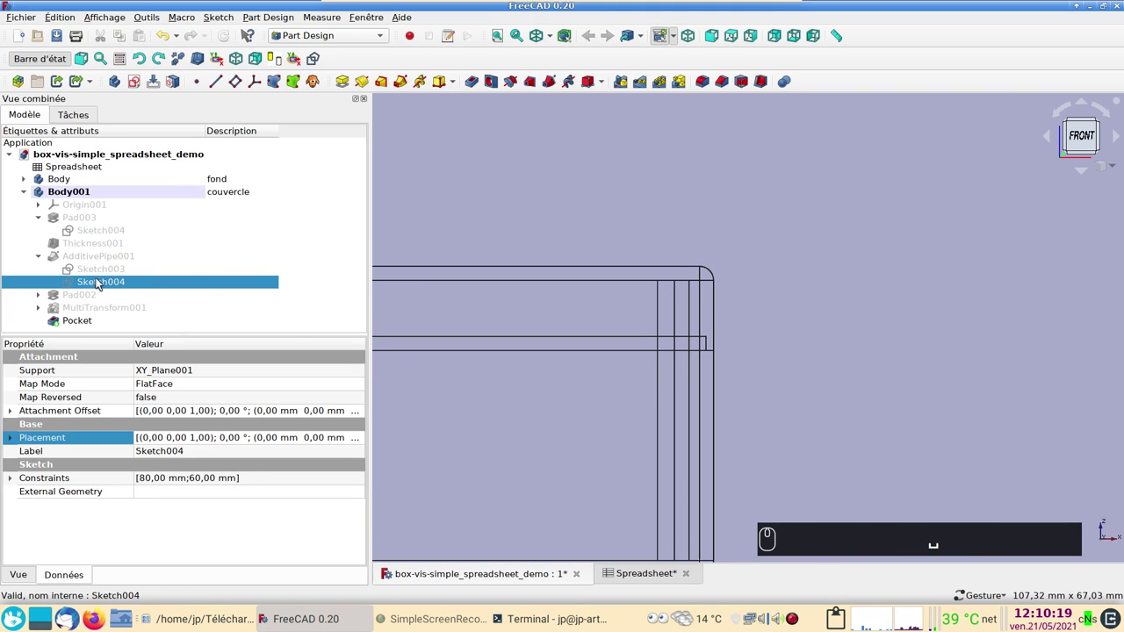
Leave the sweep path sketch and open the lip profile Sketch003 for editing
click(101, 282)
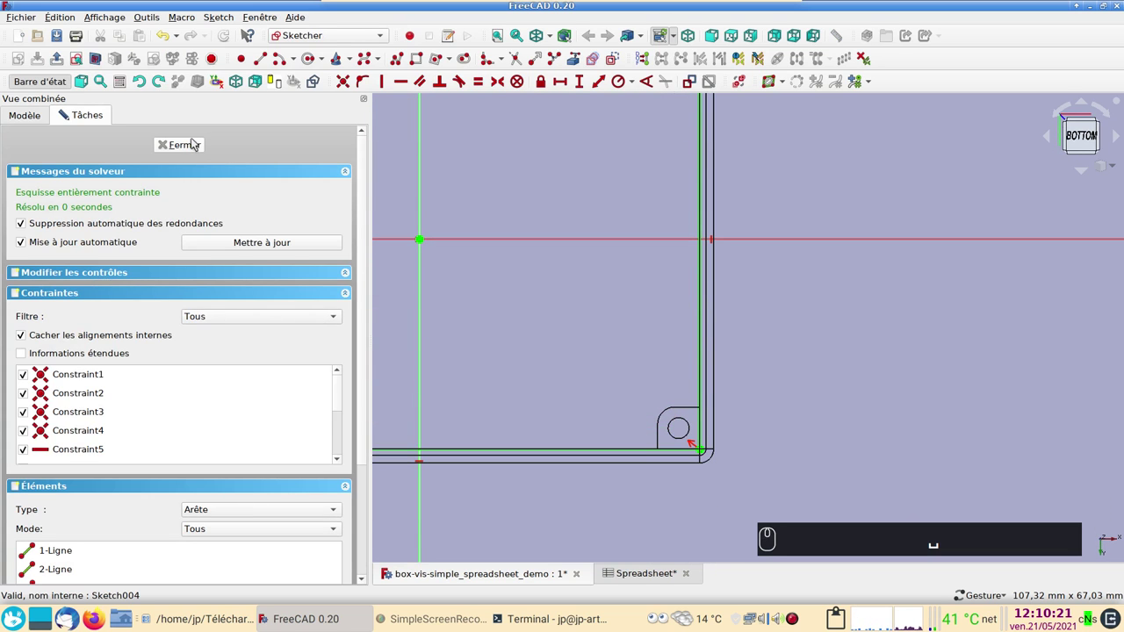
click(195, 141)
click(111, 269)
click(400, 313)
scroll(down, 3)
scroll(up, 3)
click(476, 370)
right_click(739, 388)
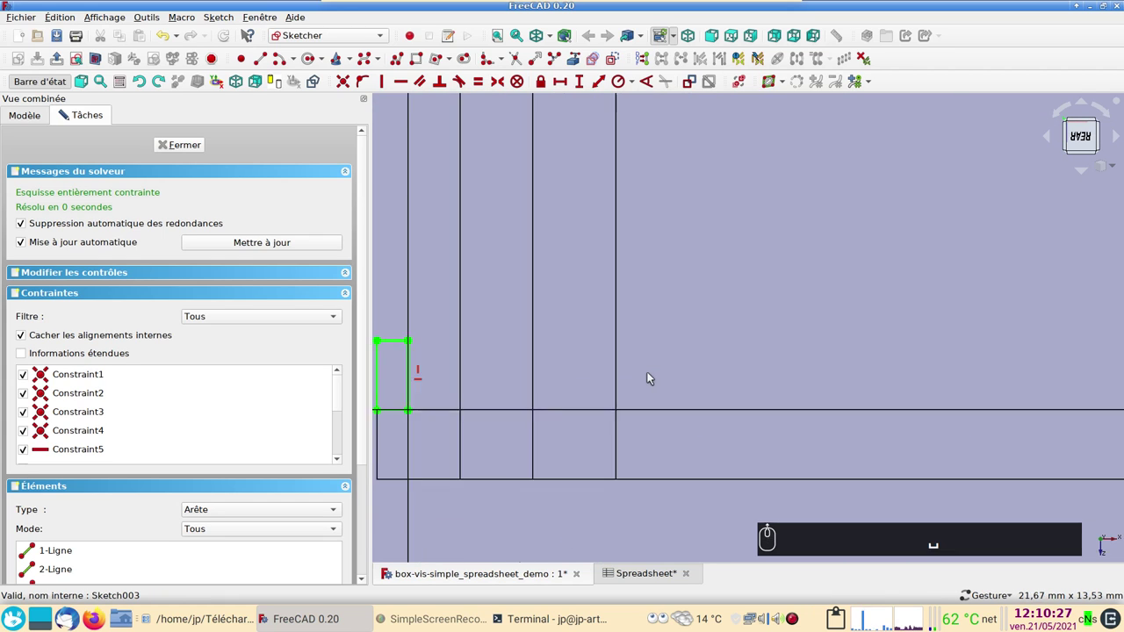
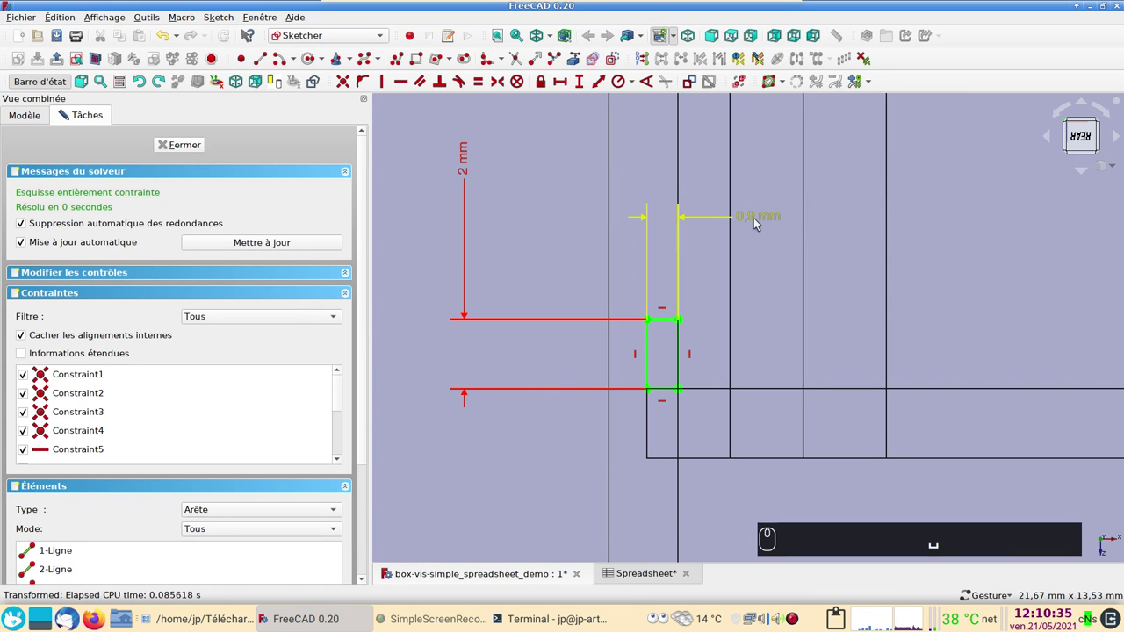
Change the lip profile's horizontal width constraint from 0.9 mm to 1.1 mm
drag(758, 222, 997, 252)
key(BackSpace)
key(BackSpace)
key(BackSpace)
text((5) (5))
key(Return)
key(Return)
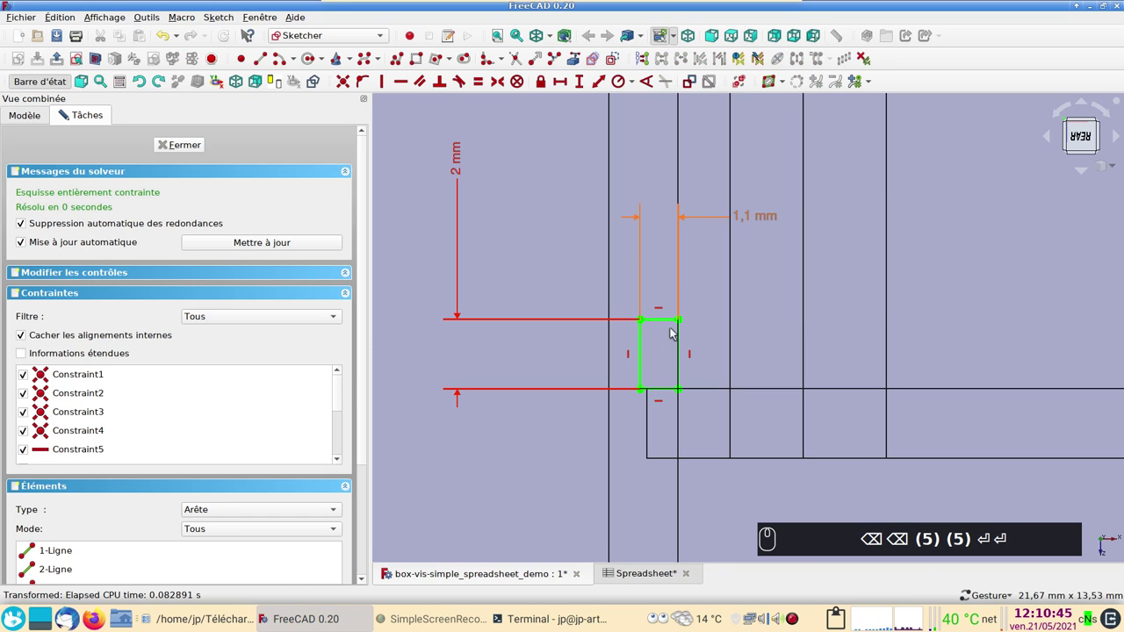
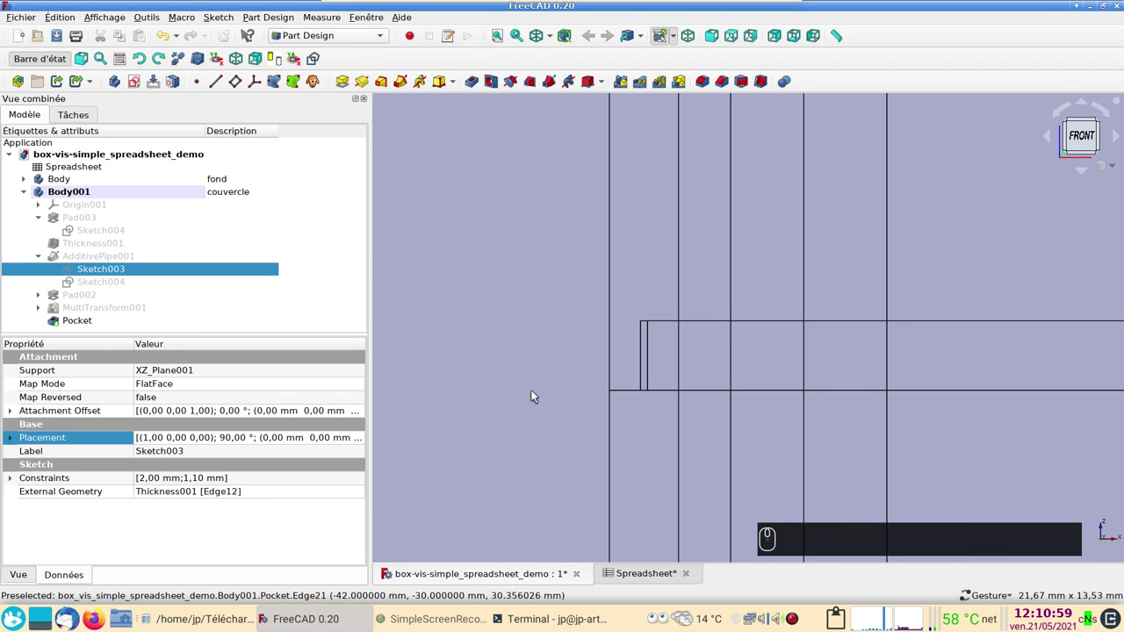
Switch to the bottom view and hide the base Body to see the lid's underside
key(2)
scroll(down, 3)
scroll(up, 3)
click(539, 306)
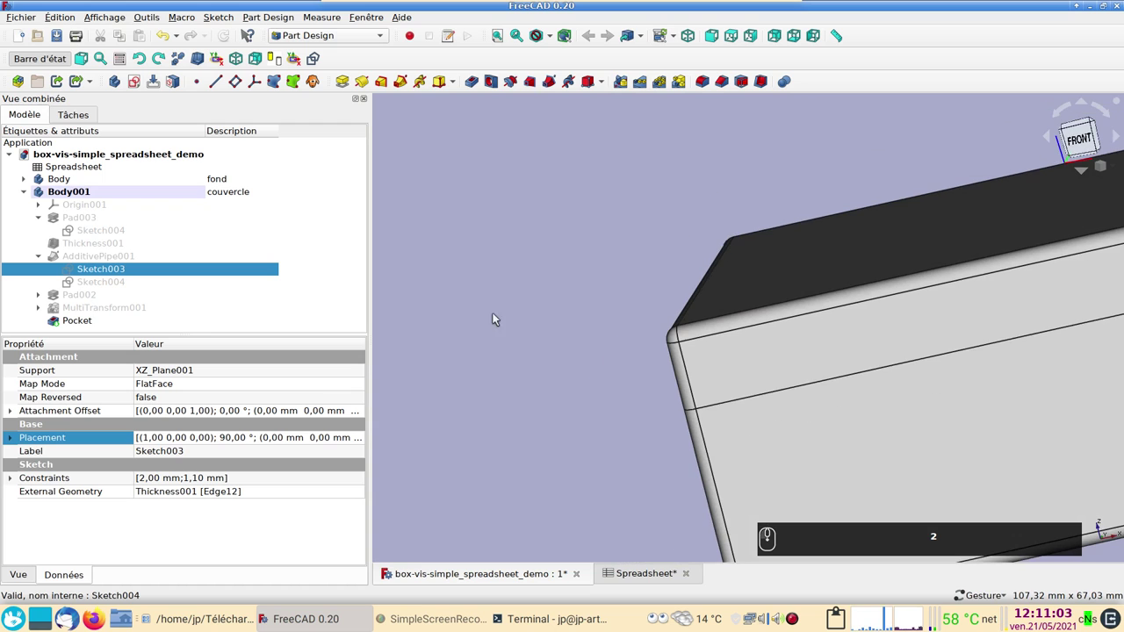
right_click(550, 359)
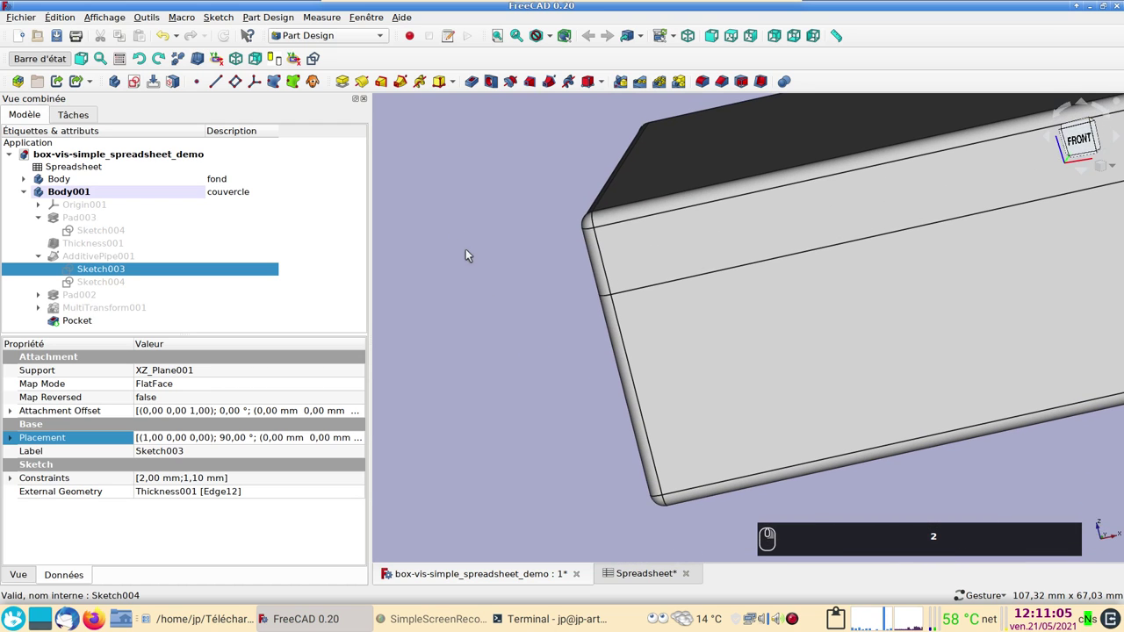
click(501, 297)
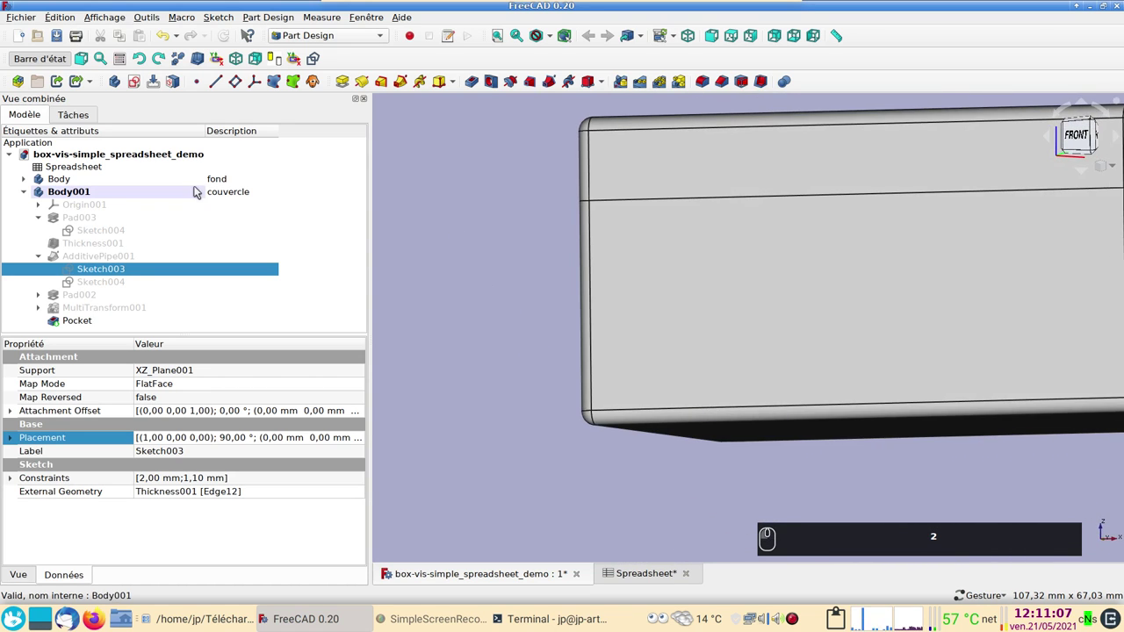
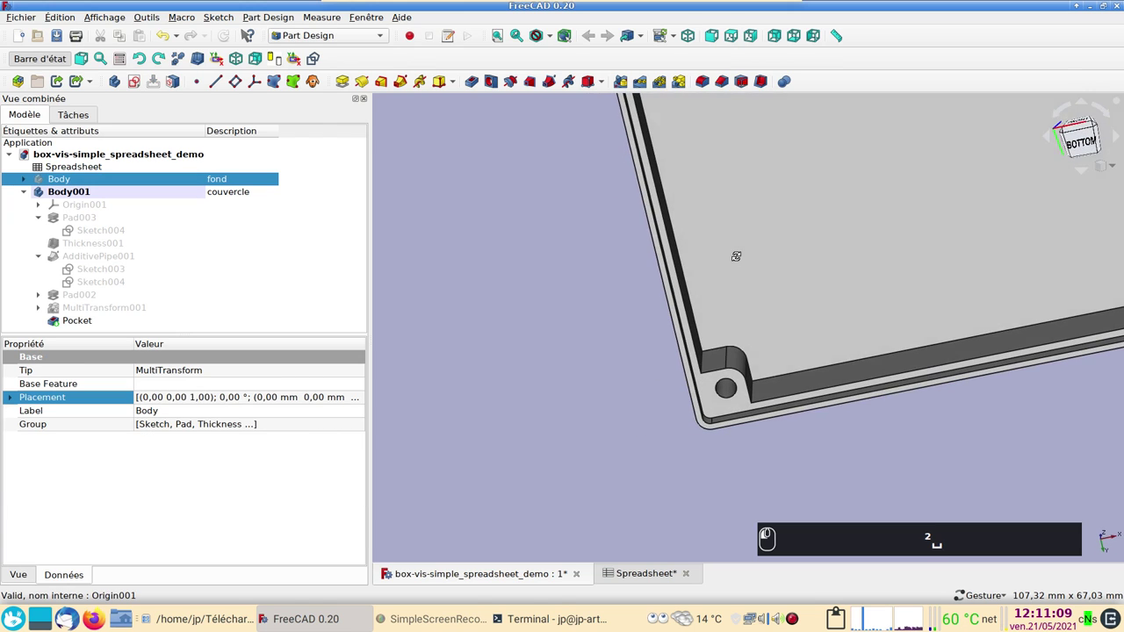
middle_click(787, 300)
scroll(up, 3)
click(683, 363)
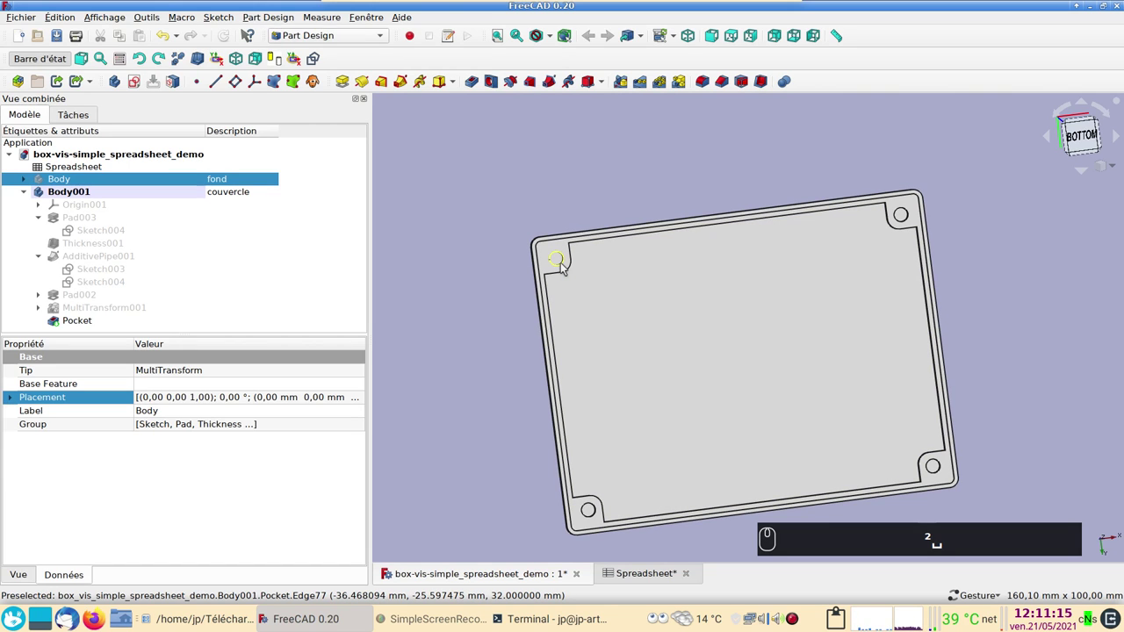
Ctrl-select the four corner hole circle faces of the lid's Pocket
click(565, 266)
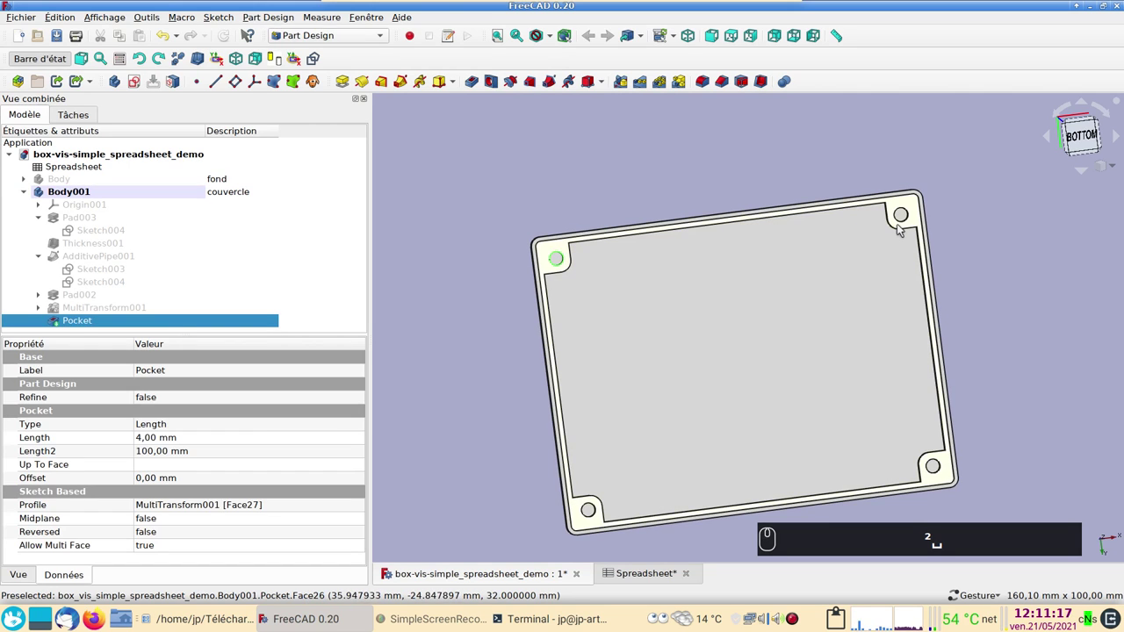
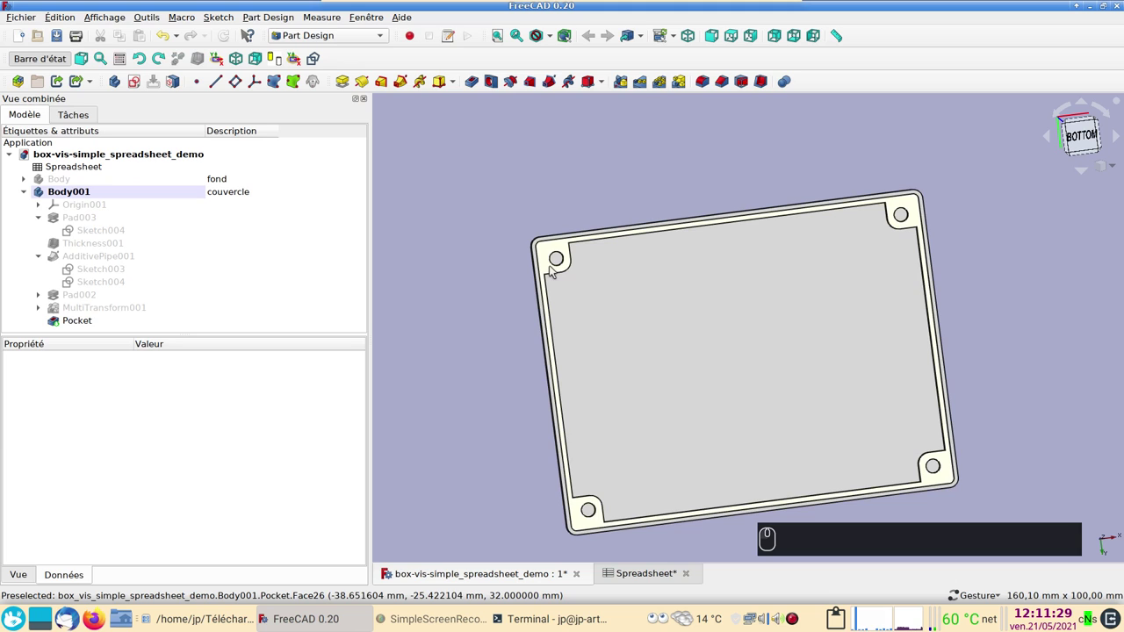
click(556, 267)
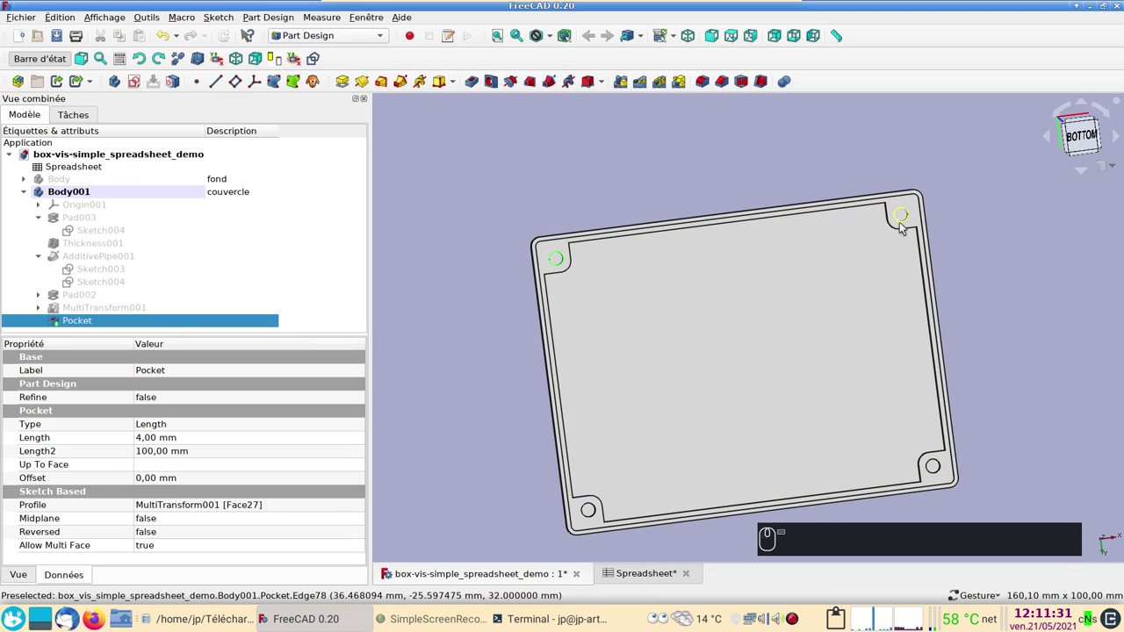
click(904, 225)
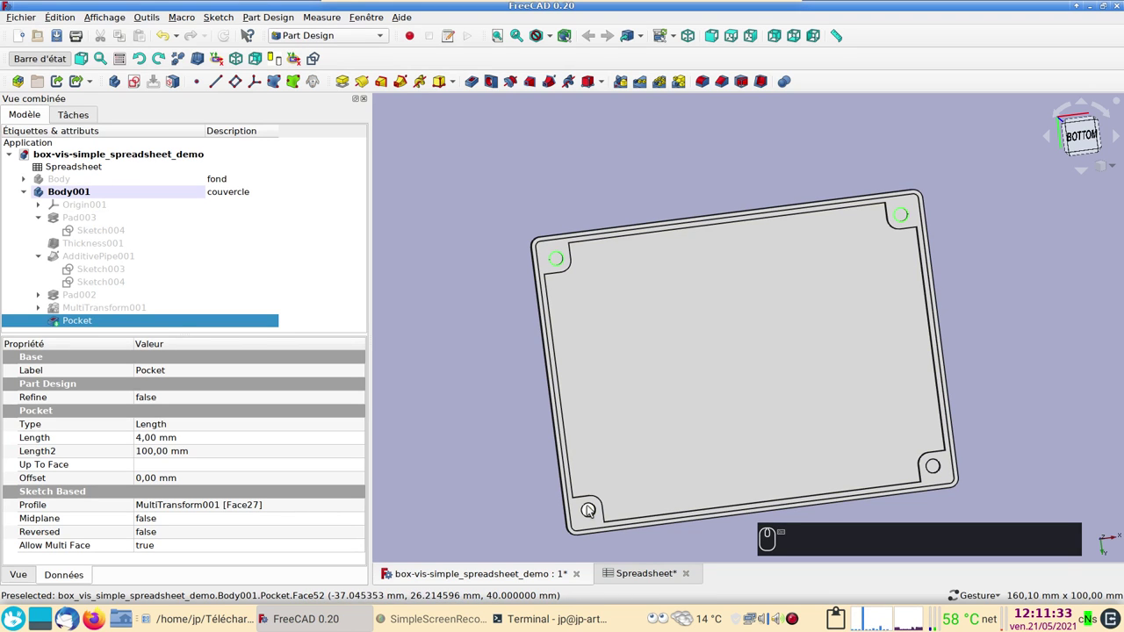
click(594, 504)
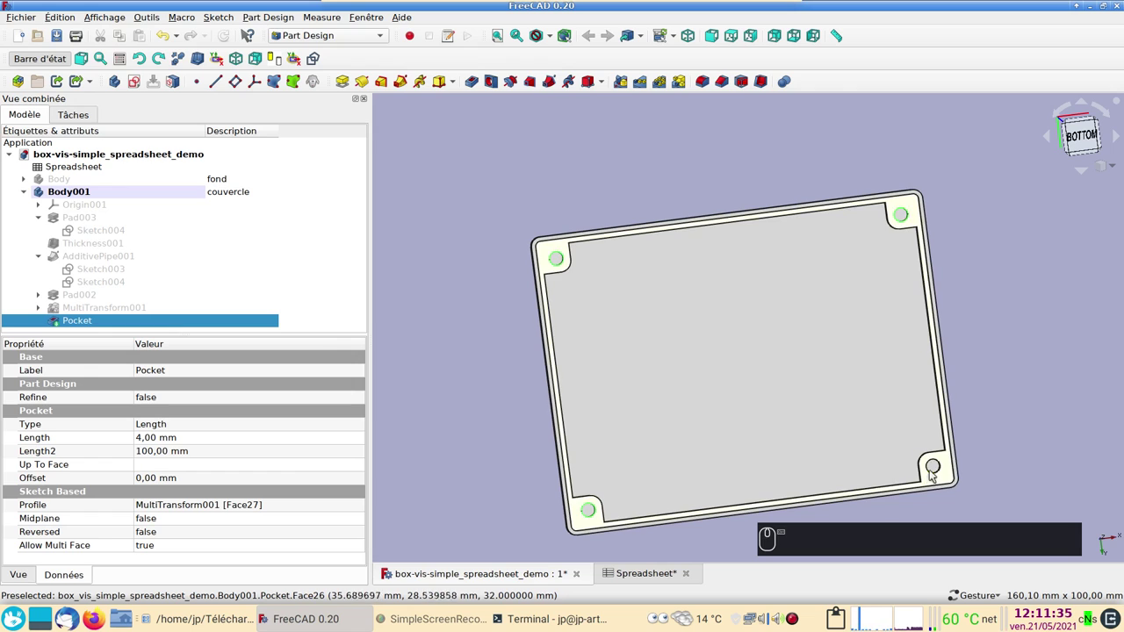
click(934, 474)
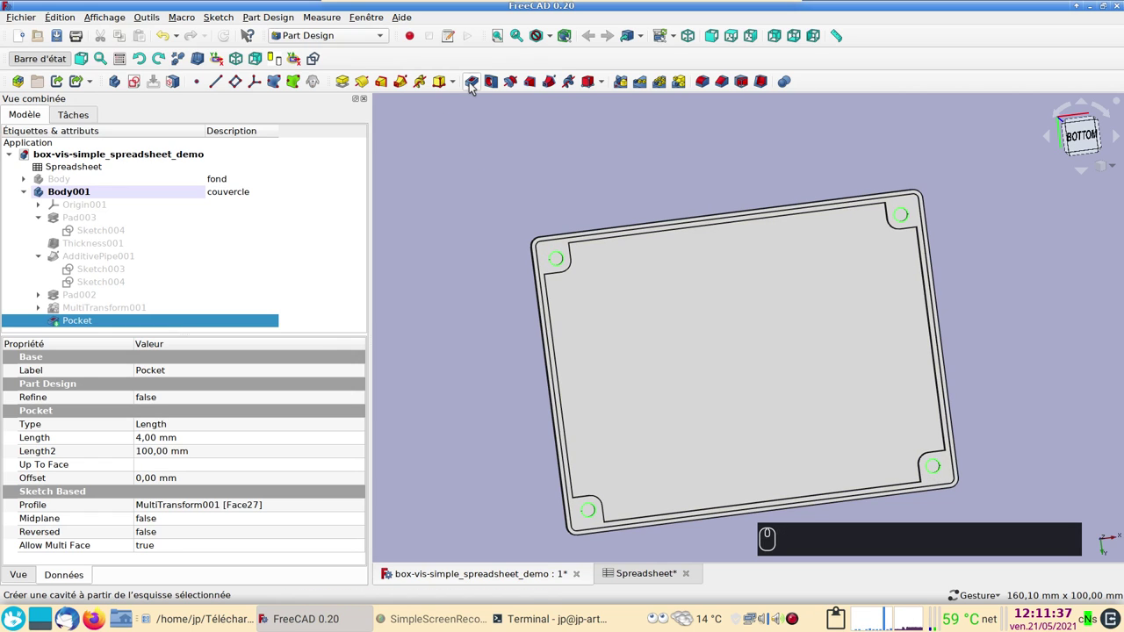
Pocket the four corner circles through all of the lid
click(474, 82)
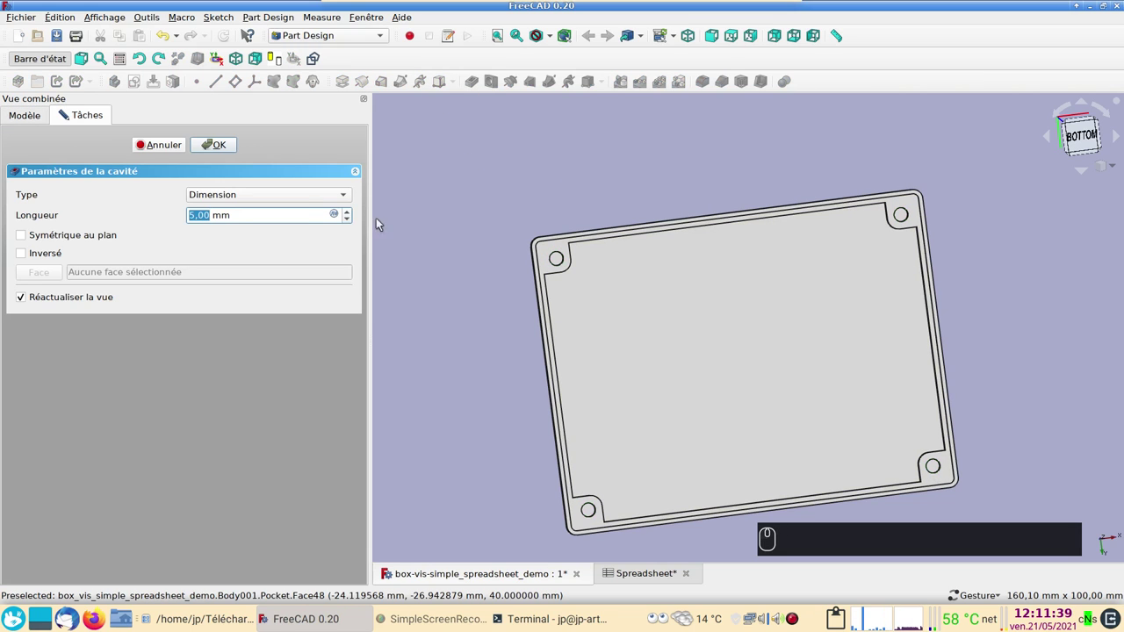
drag(681, 177, 582, 341)
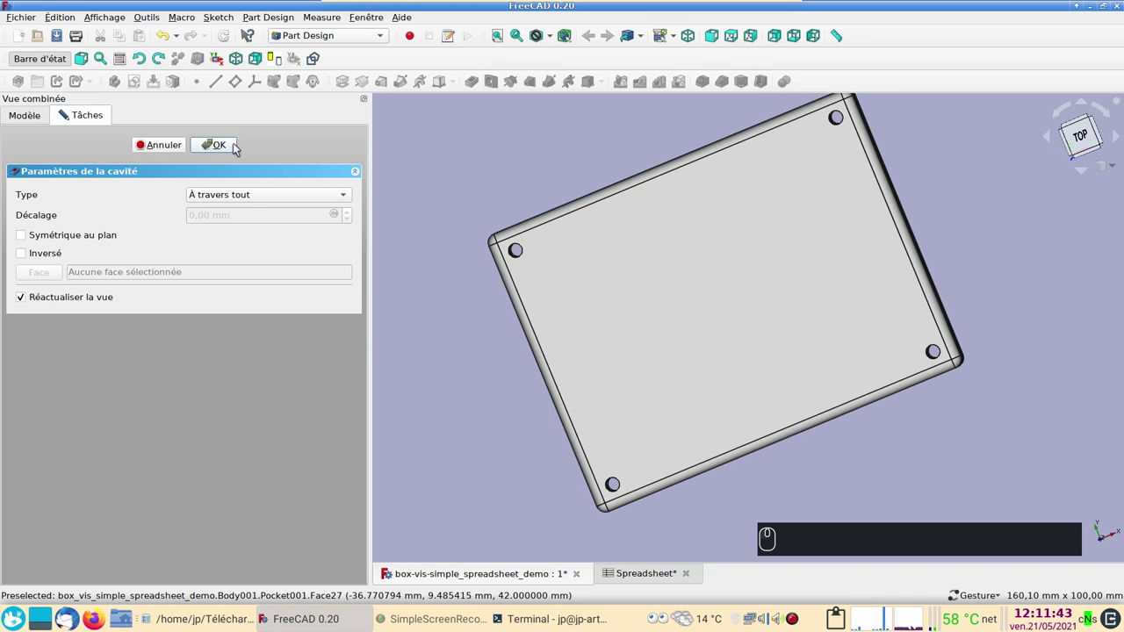
click(237, 144)
click(453, 399)
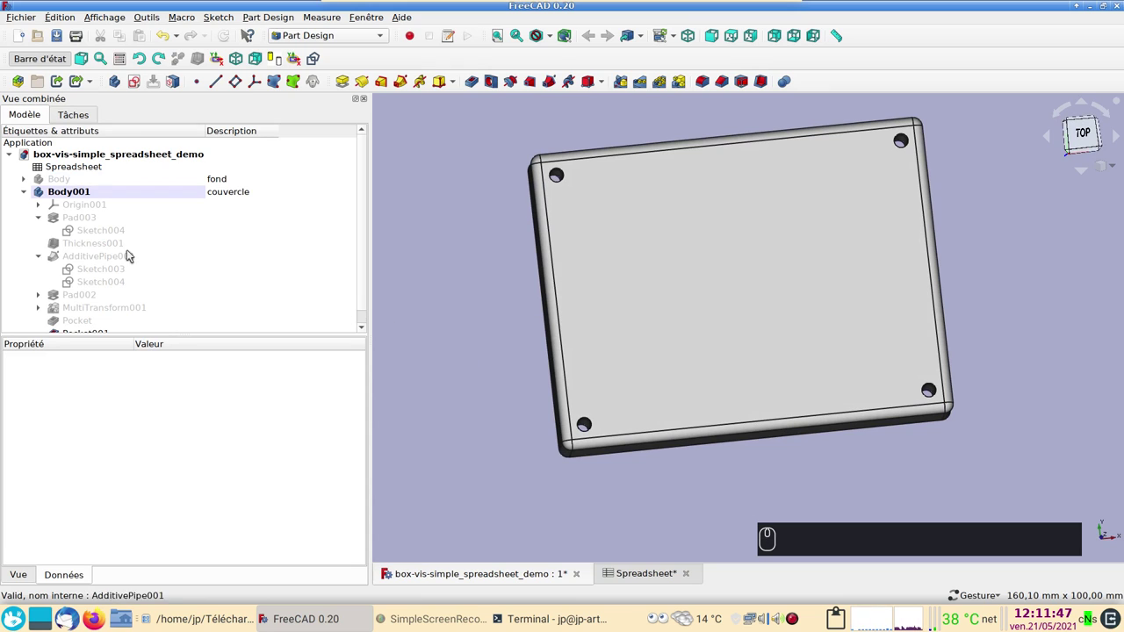
Select the edges of the lid's corner holes for the hole feature
scroll(down, 3)
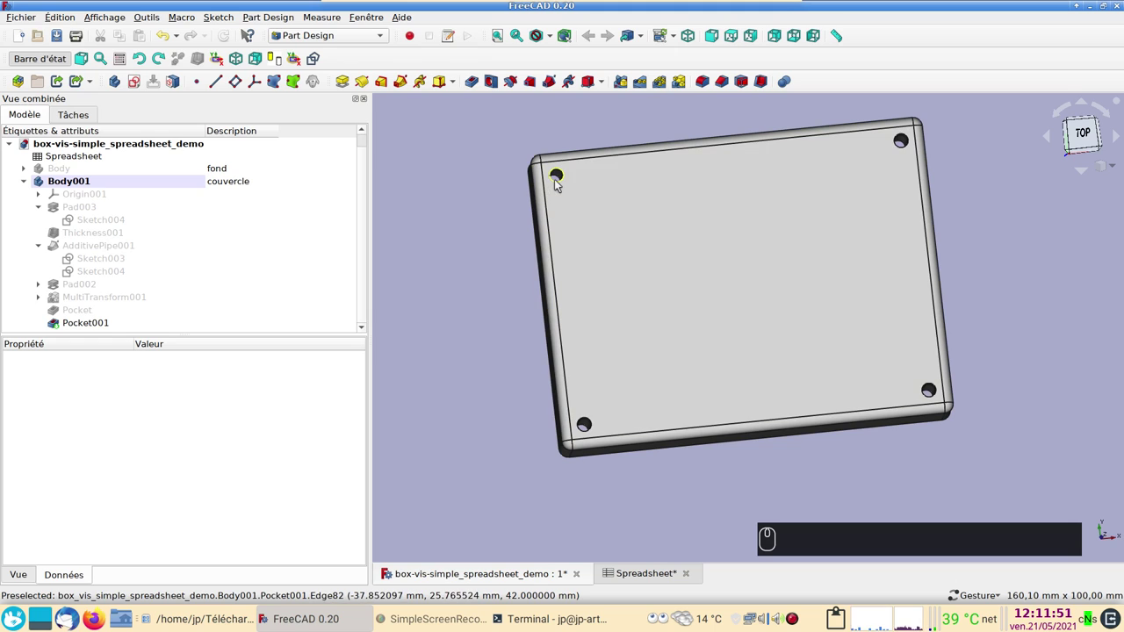
click(559, 183)
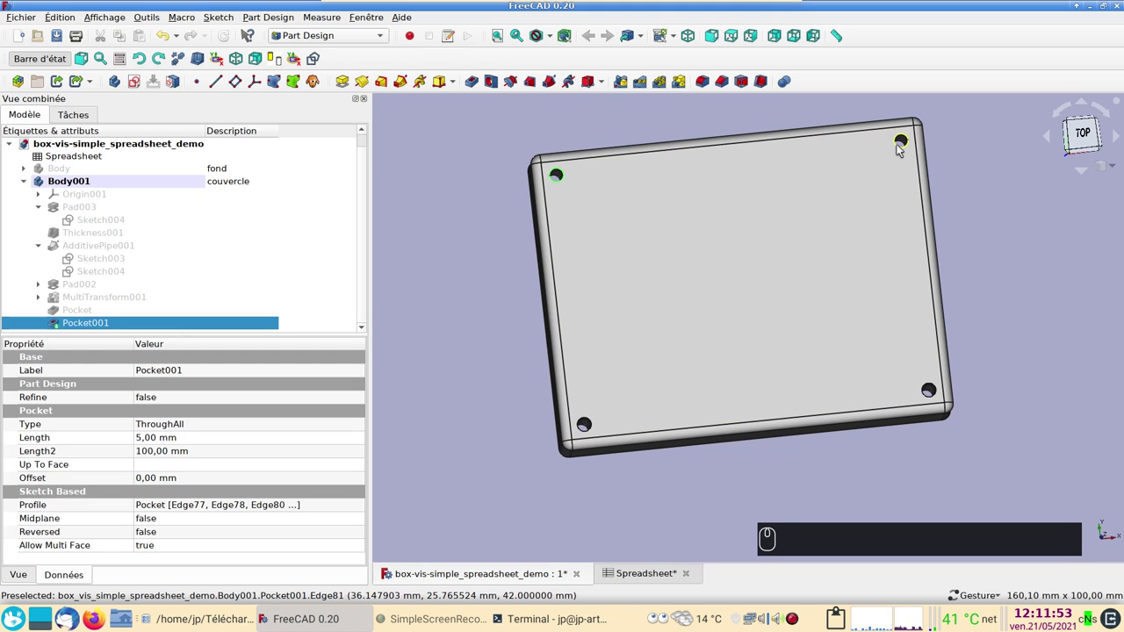
click(902, 147)
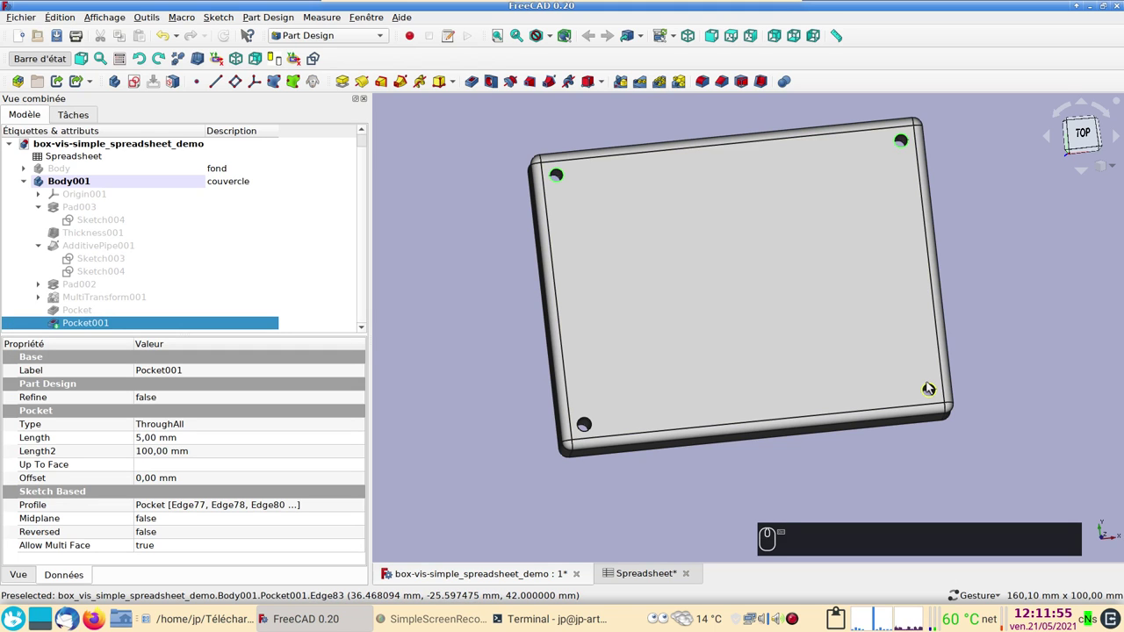
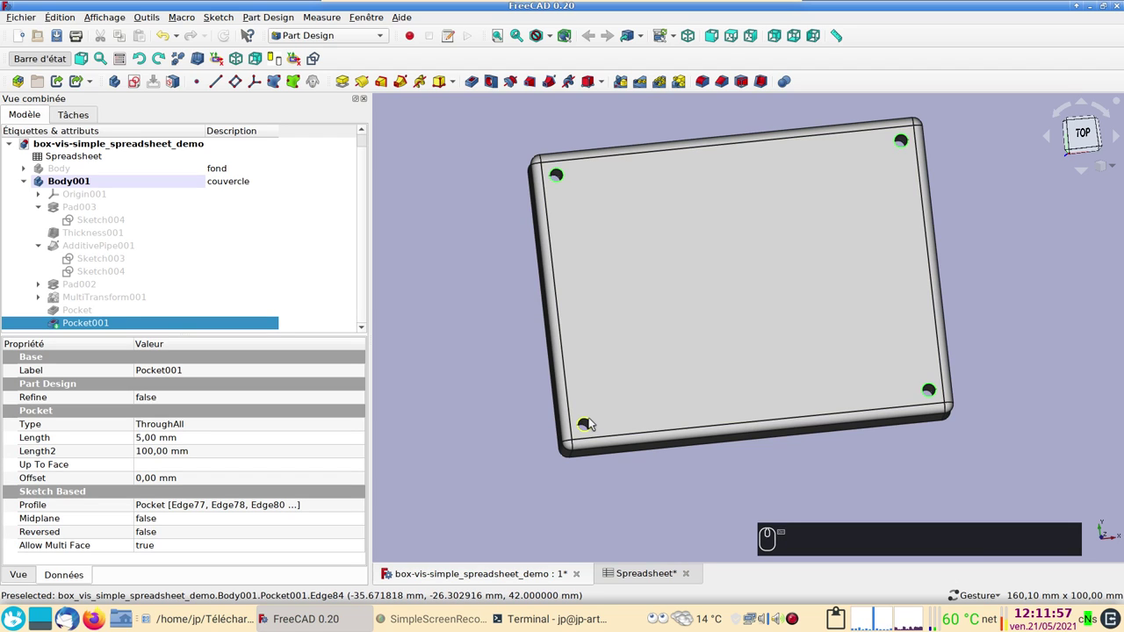
click(593, 422)
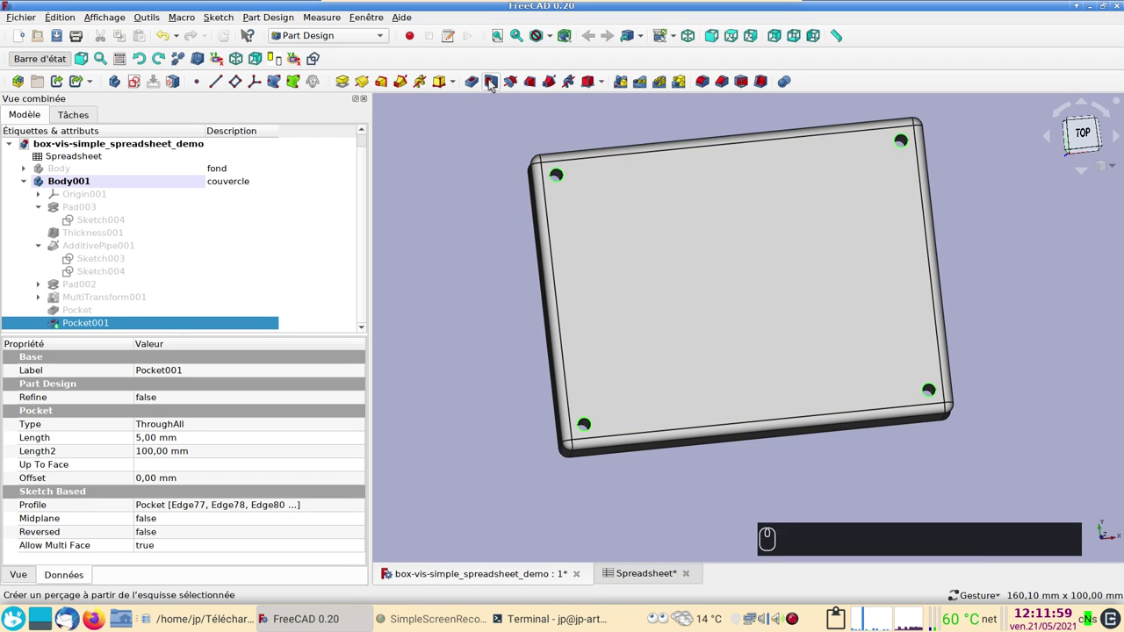
Start a Hole feature on the selected corner hole edges
click(490, 83)
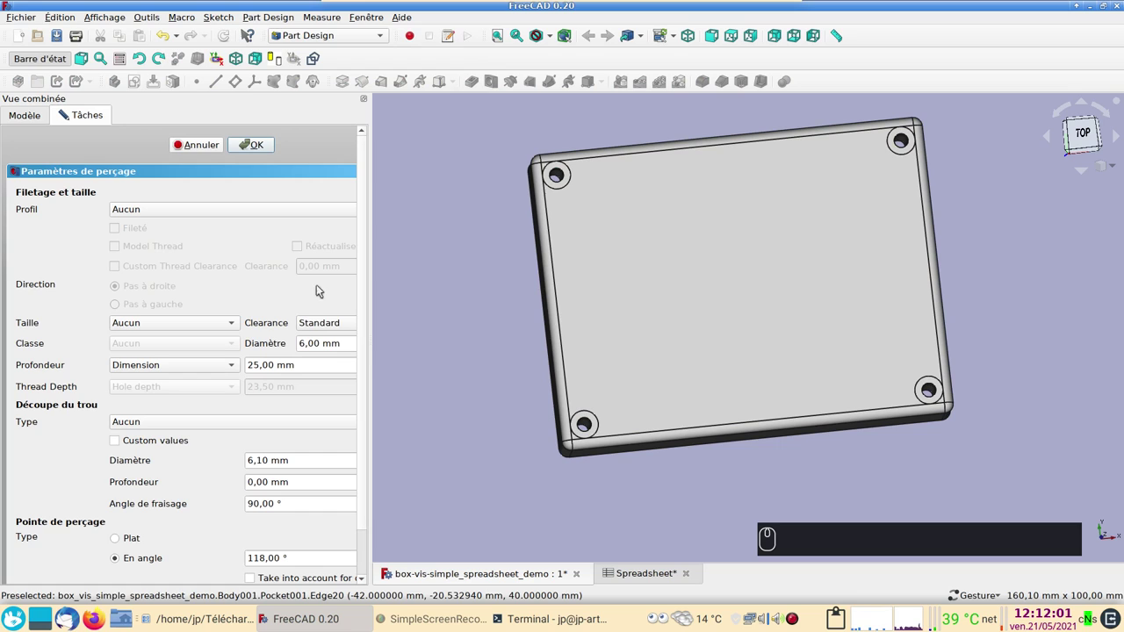
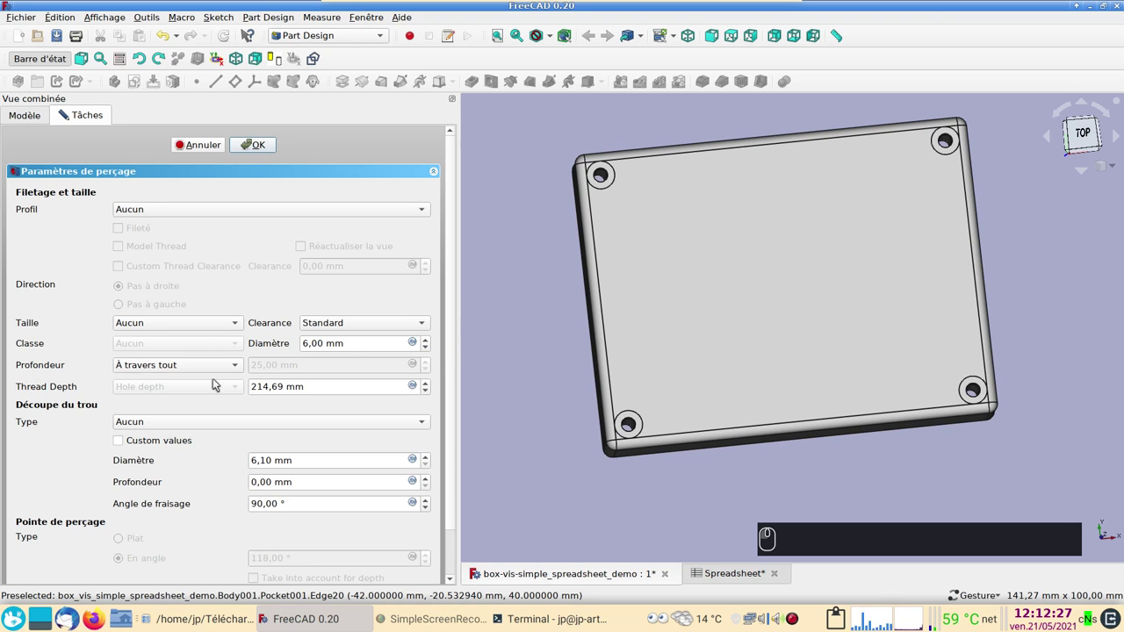
Drive the hole diameter with Spreadsheet.xxtrous*1.2, giving 3.6 mm
click(416, 345)
key(ctrl+v)
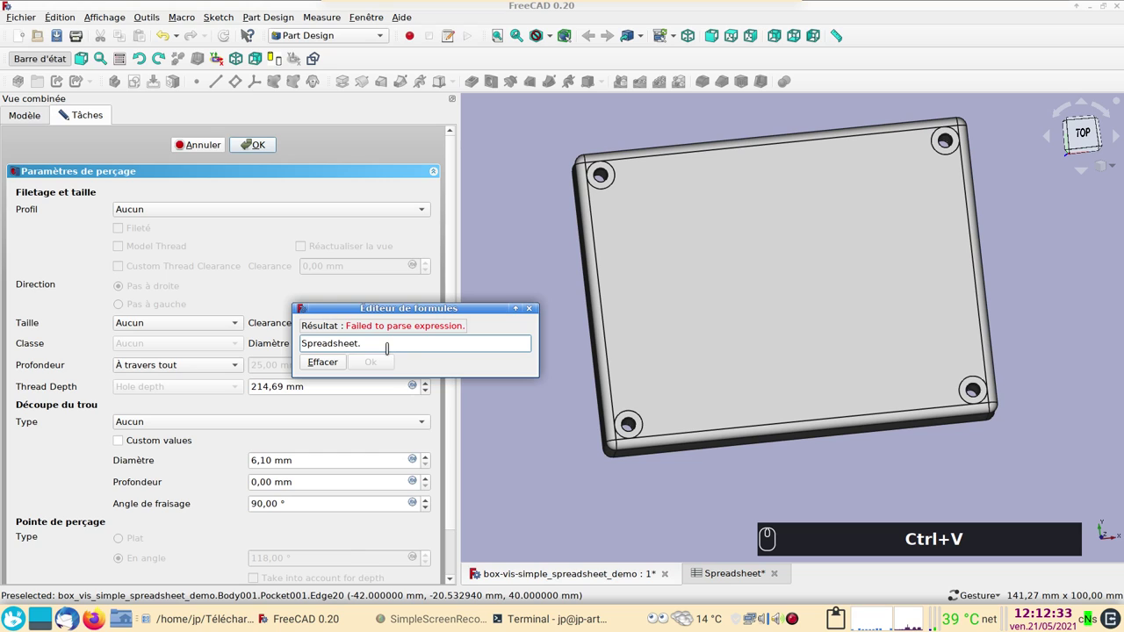
text(xx)
click(345, 358)
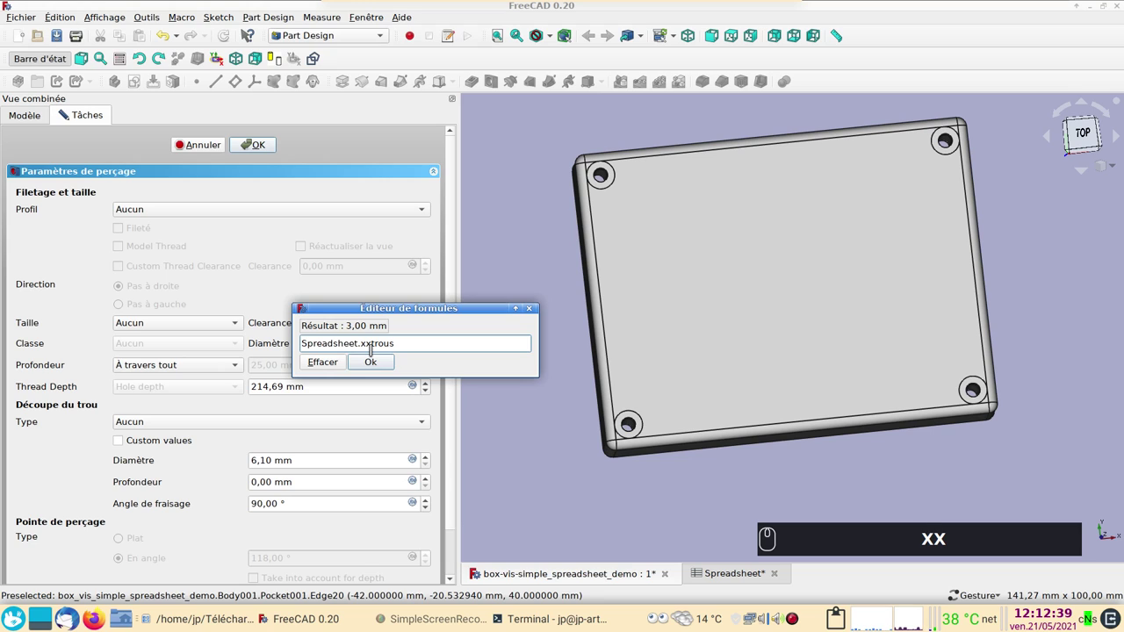
key(KP_Multiply)
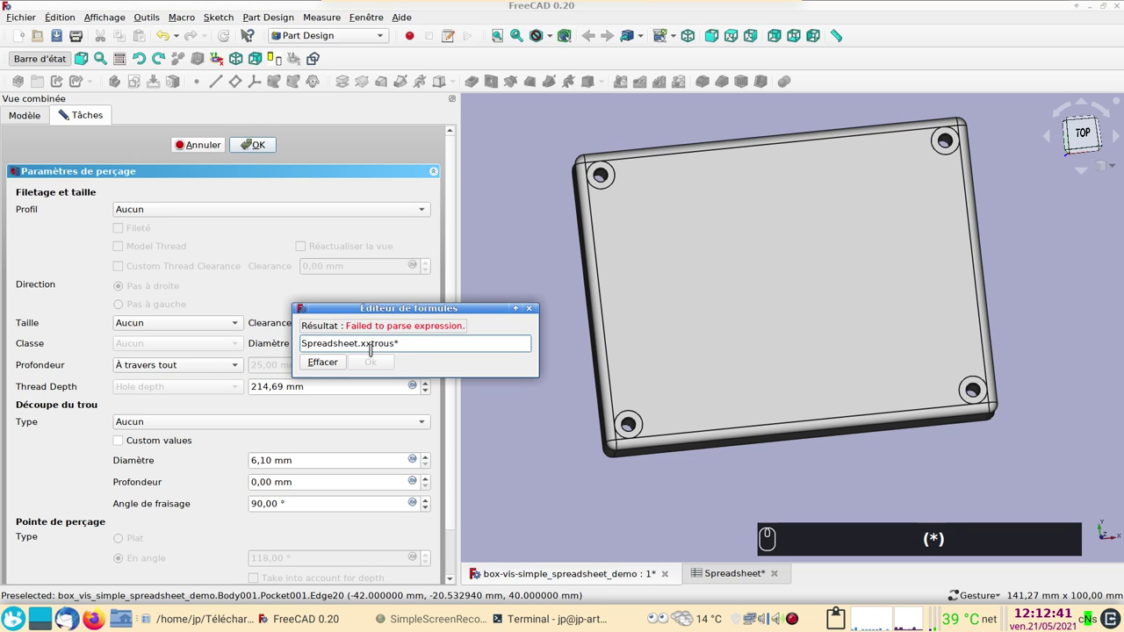
key(KP_1)
key(KP_Decimal)
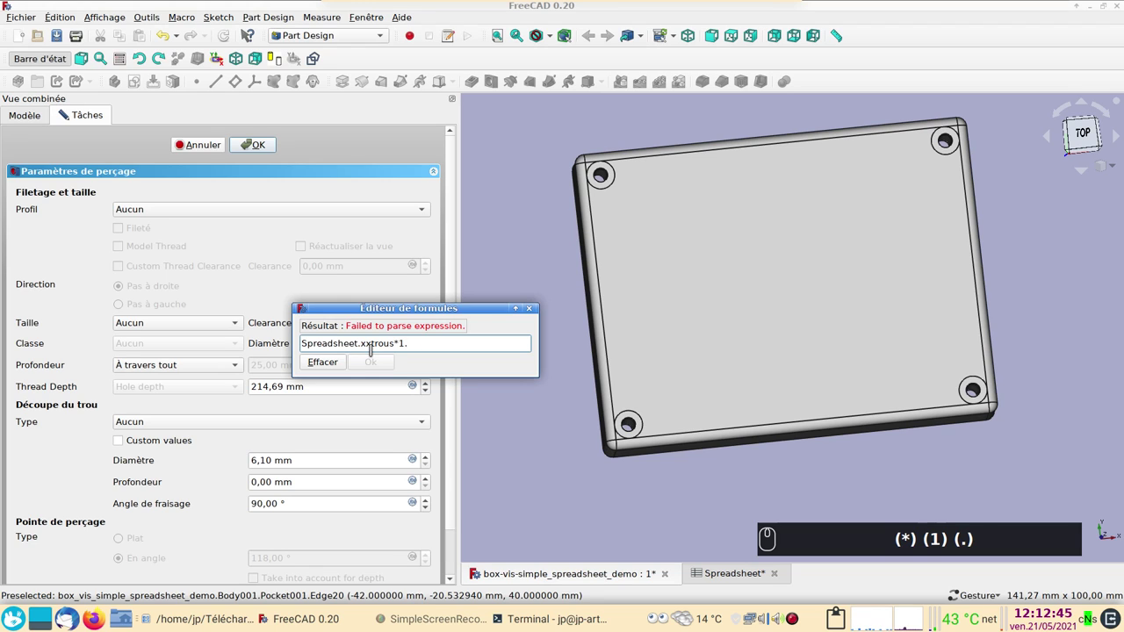
key(2)
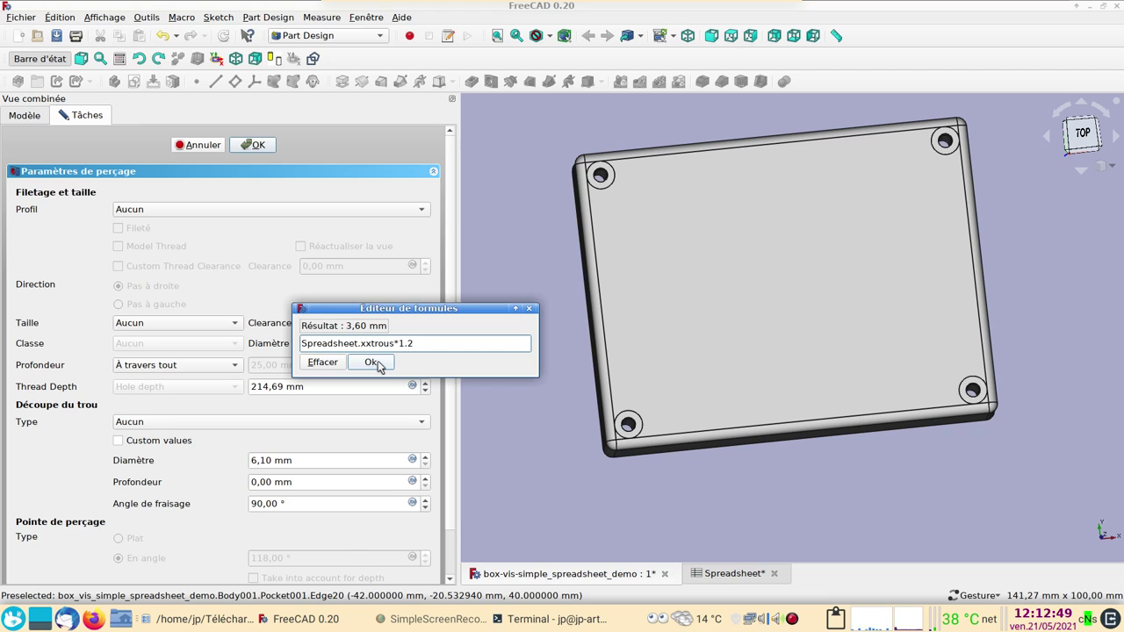
click(383, 364)
scroll(up, 3)
scroll(down, 3)
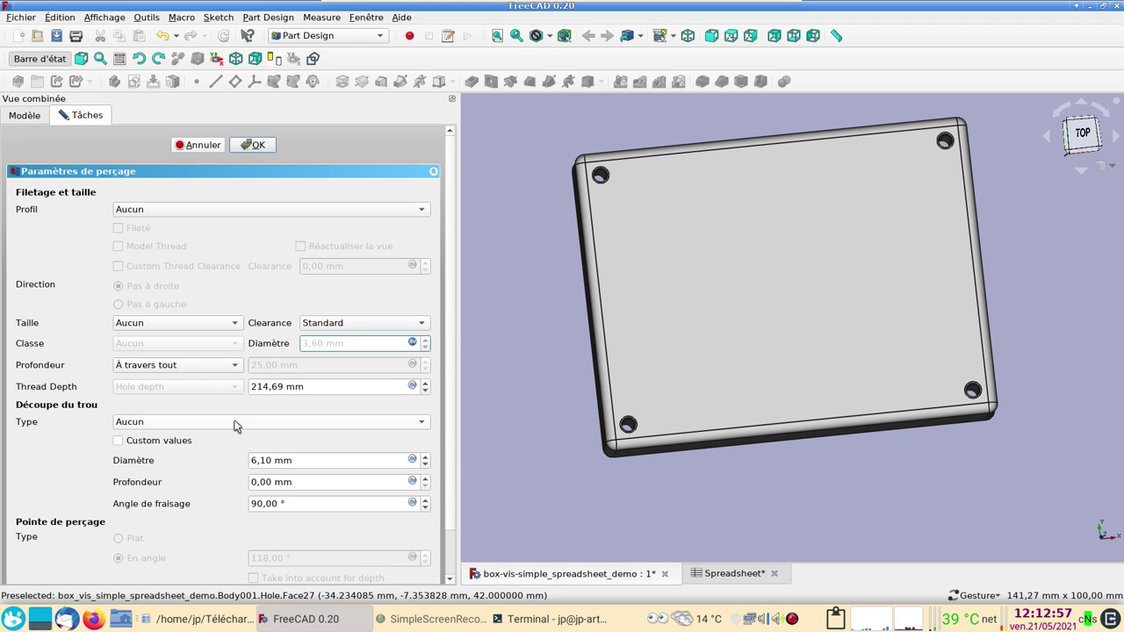
Switch the hole cut type to a 90° countersink and inspect it on the lid
click(242, 421)
drag(203, 444, 686, 353)
click(452, 480)
click(308, 563)
drag(617, 323, 539, 474)
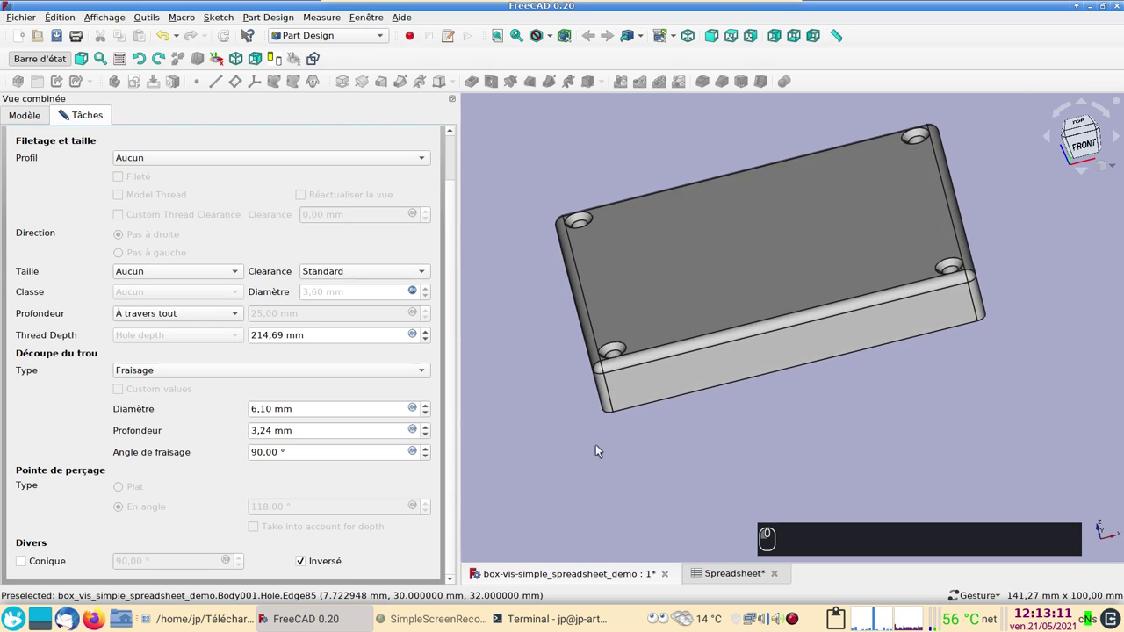
right_click(823, 424)
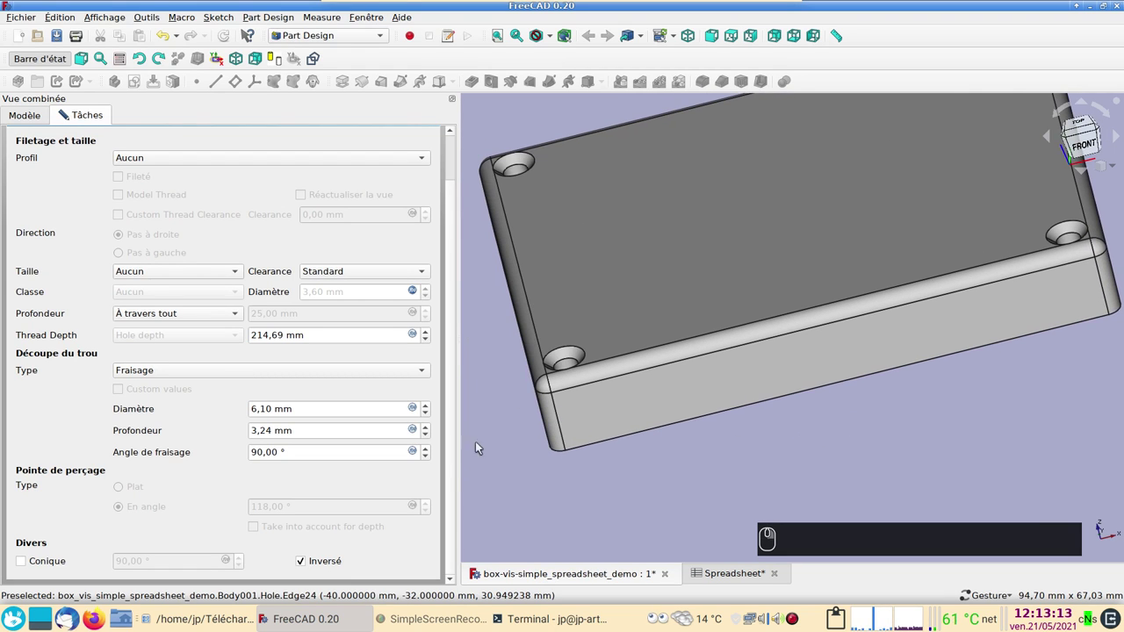
Tie the countersink diameter to the spreadsheet's xxtrous value
click(417, 410)
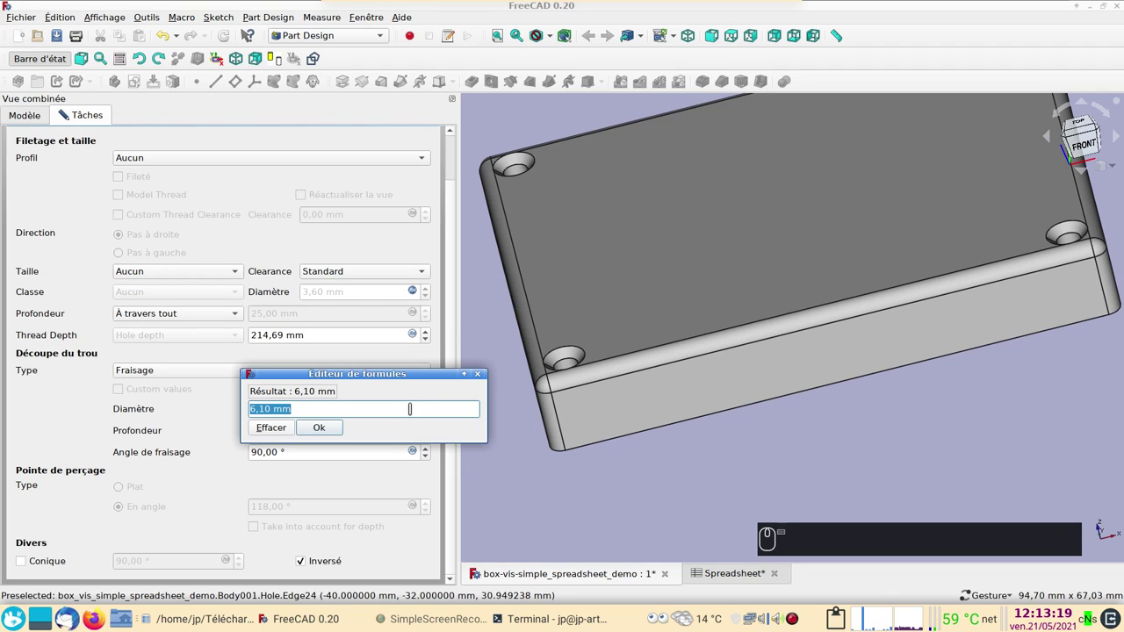
key(ctrl+v)
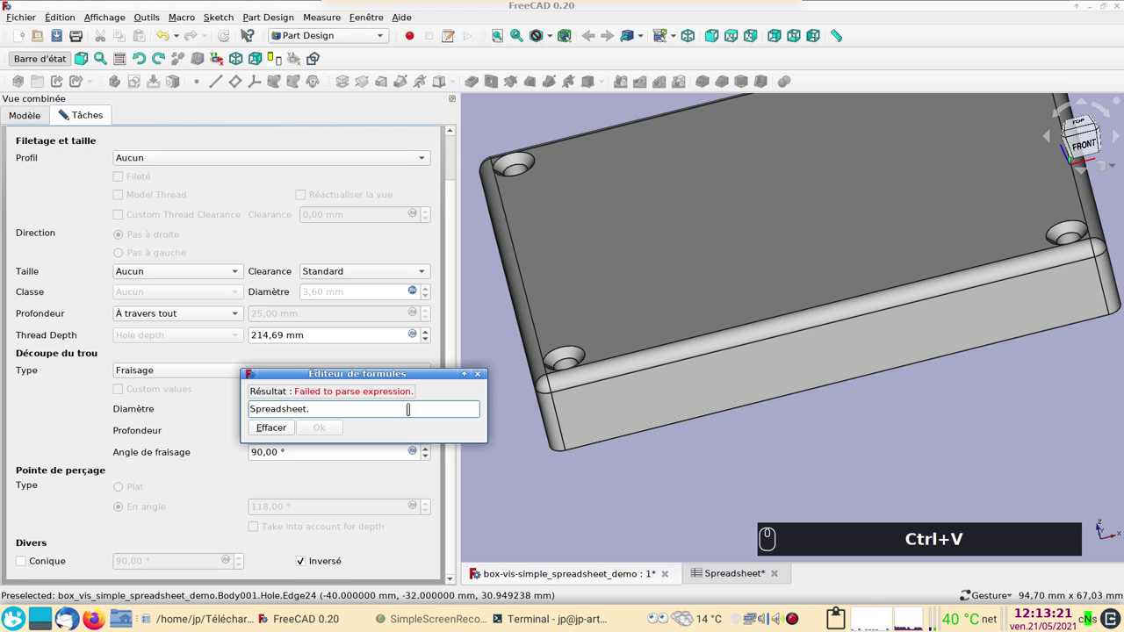
text(xx)
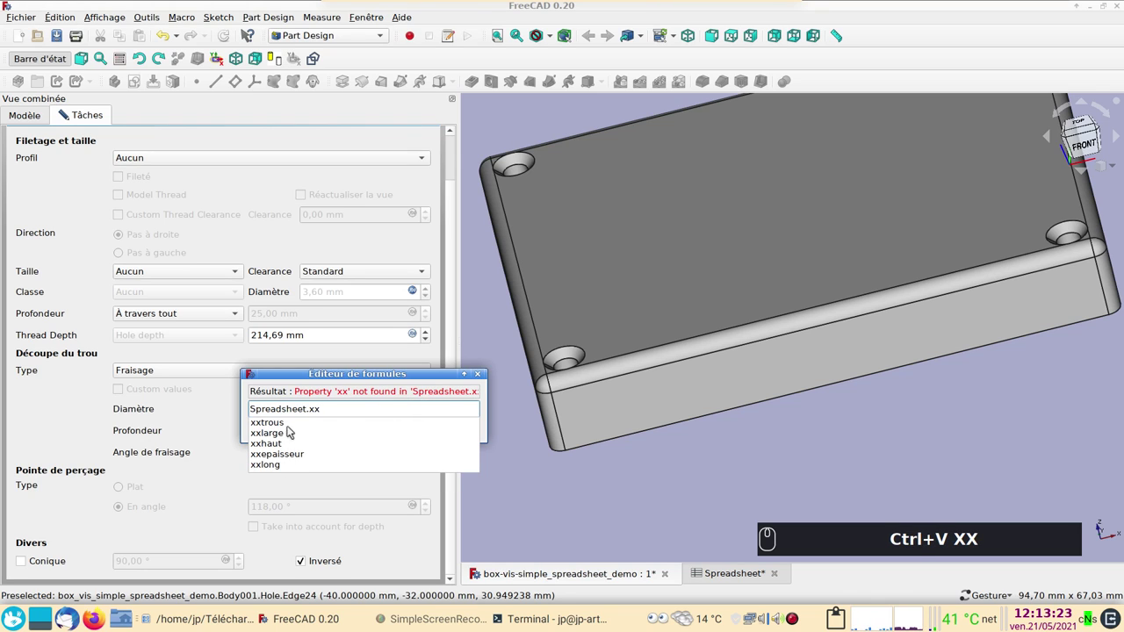
click(292, 424)
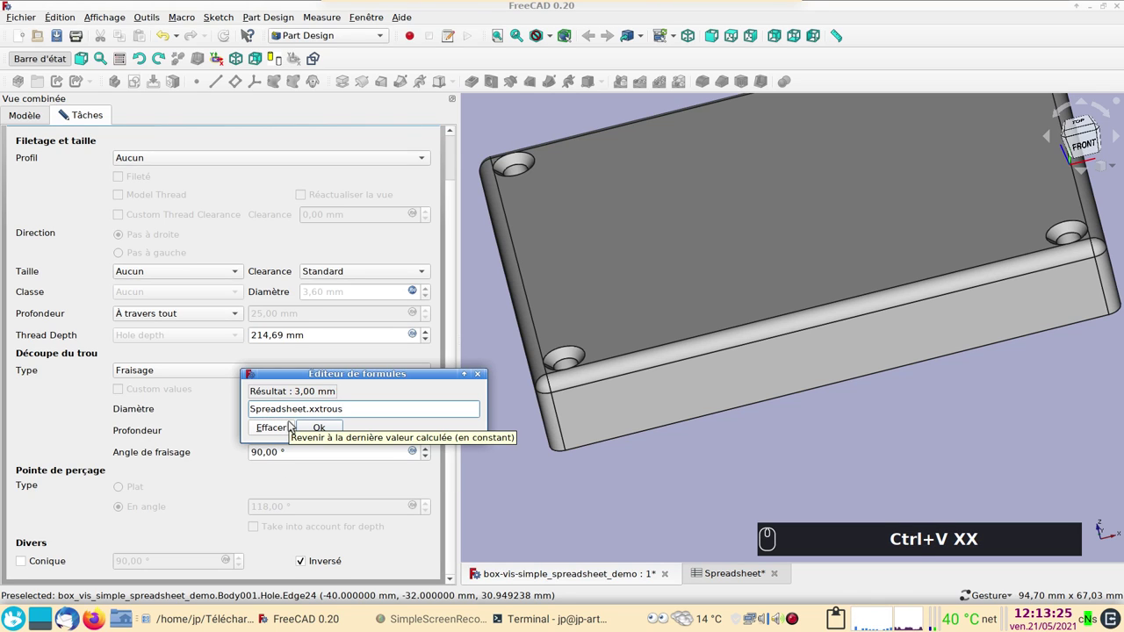
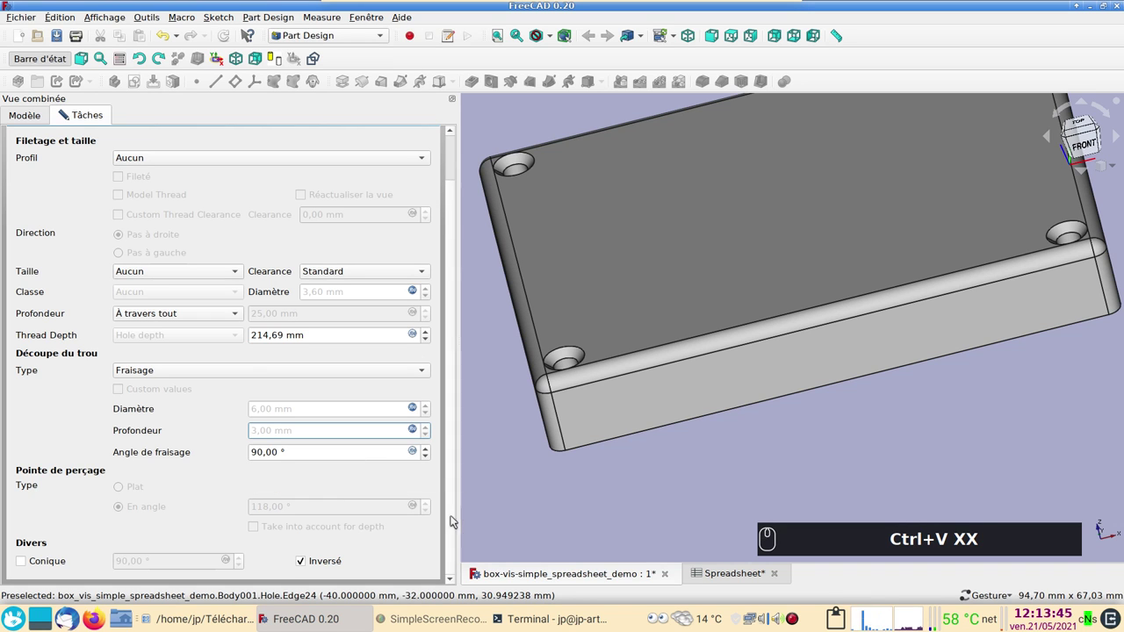
View the lid from the top and orbit around the finished countersunk holes
click(489, 494)
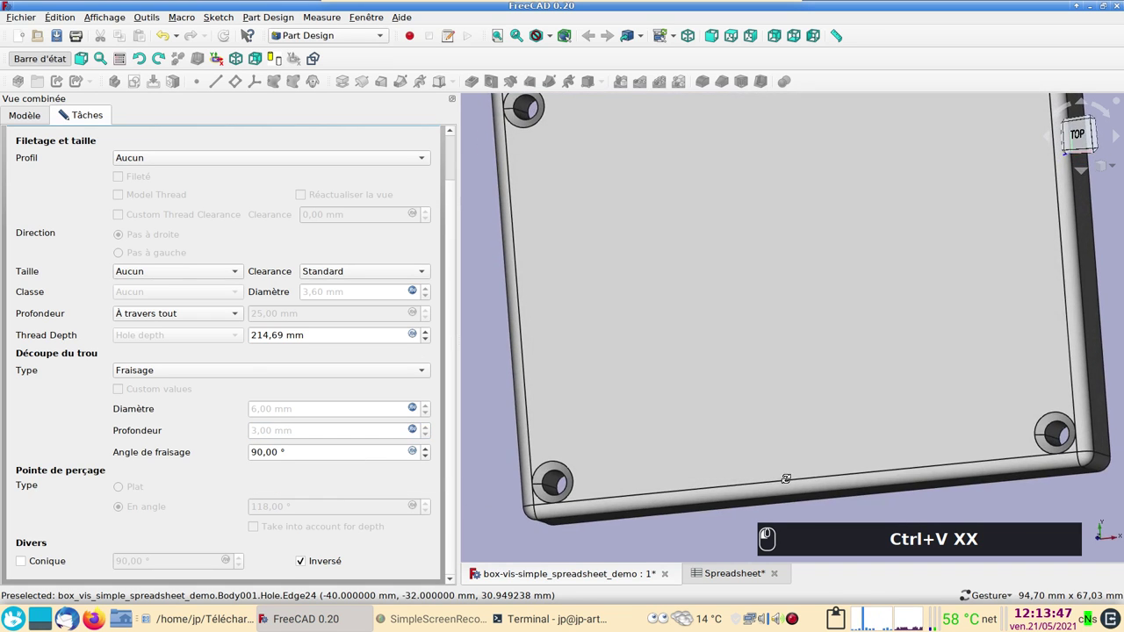
drag(748, 334, 739, 569)
drag(746, 575, 615, 238)
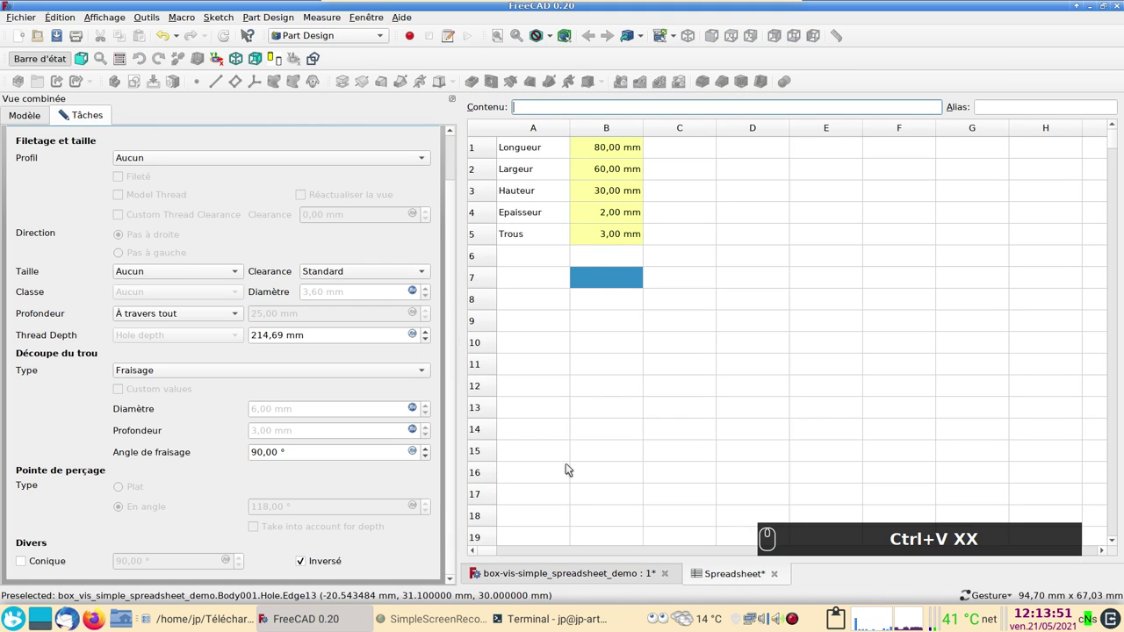
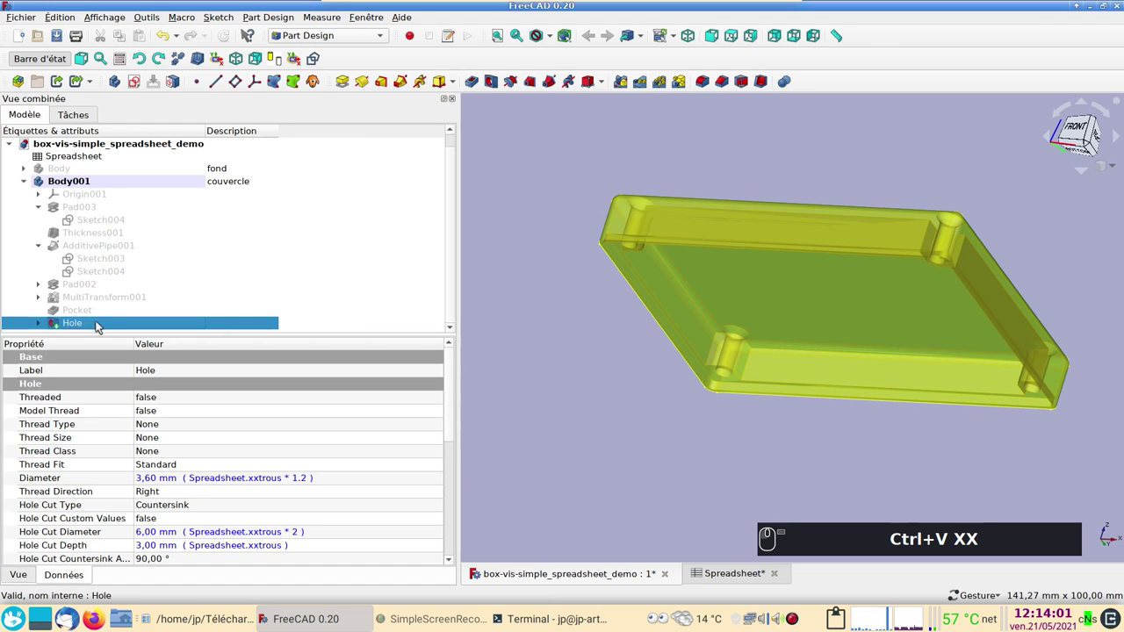
Set the lid body's transparency to 71 in its display properties
key(ctrl+d)
click(334, 261)
click(337, 266)
drag(339, 267, 448, 260)
drag(447, 260, 715, 395)
drag(555, 408, 34, 388)
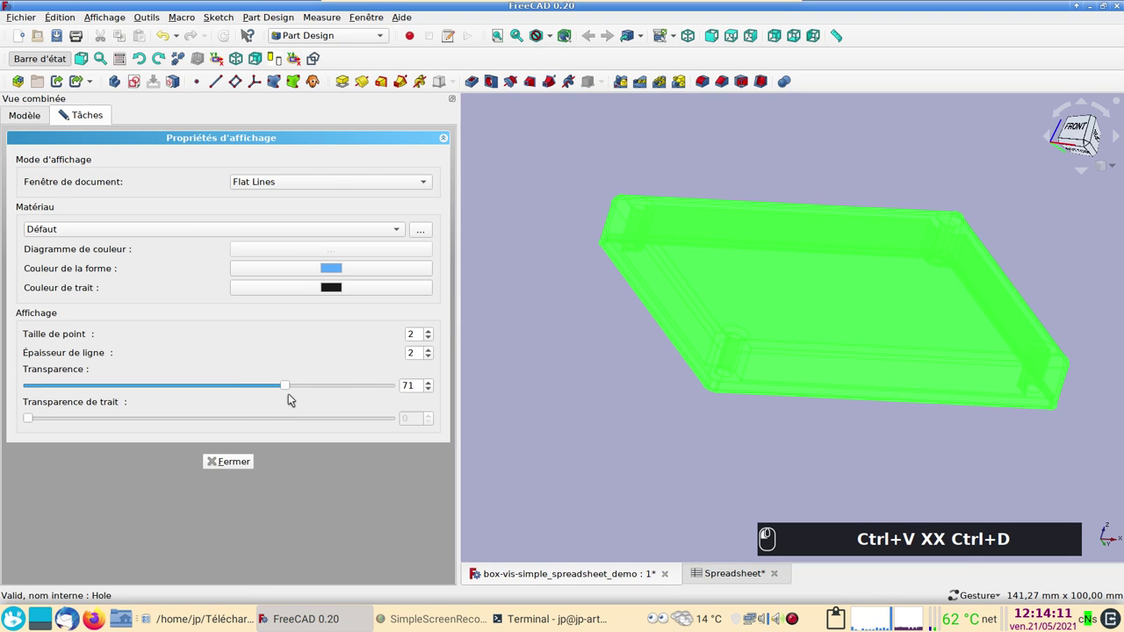
drag(290, 402, 183, 276)
key(space)
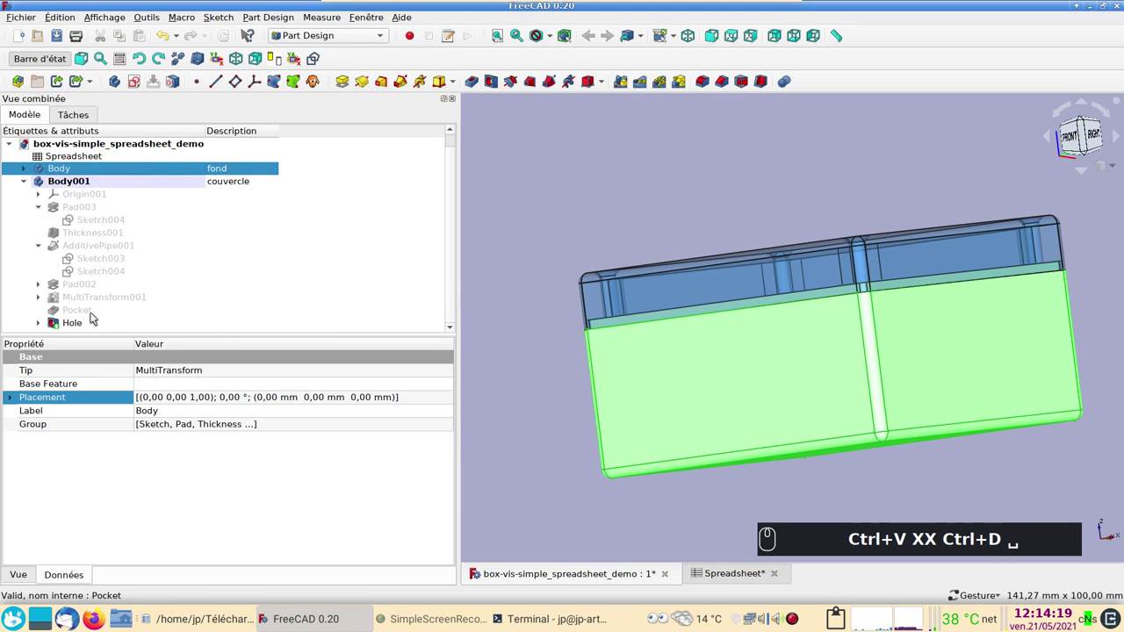
Bring up the base body's display properties and its shape colour chooser
click(25, 163)
drag(30, 174, 92, 259)
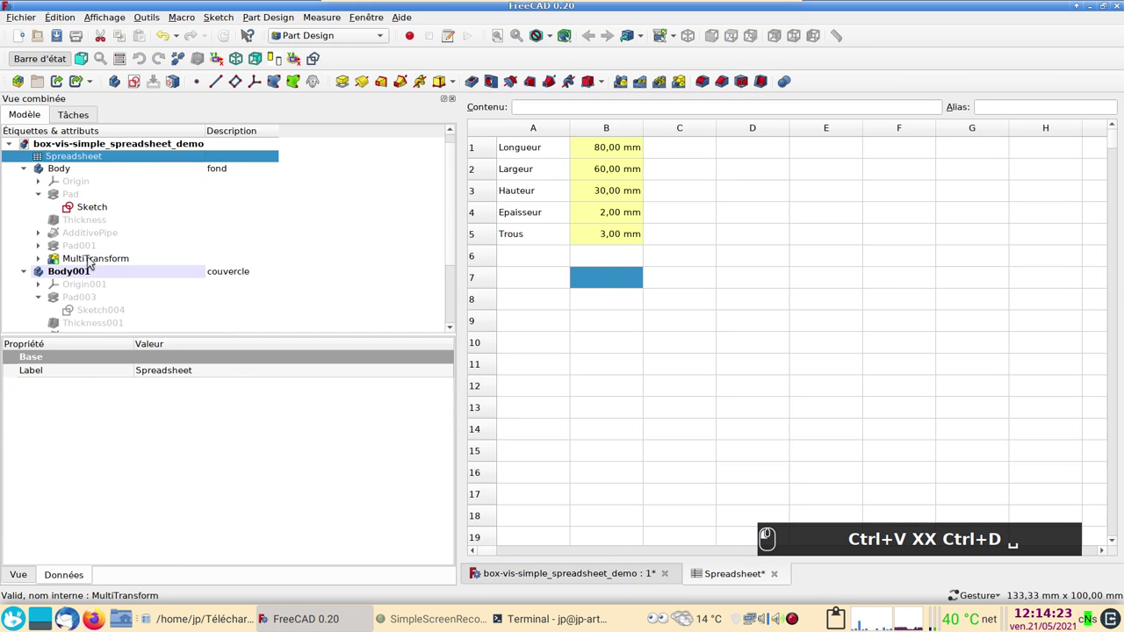
drag(95, 262, 109, 263)
key(ctrl+d)
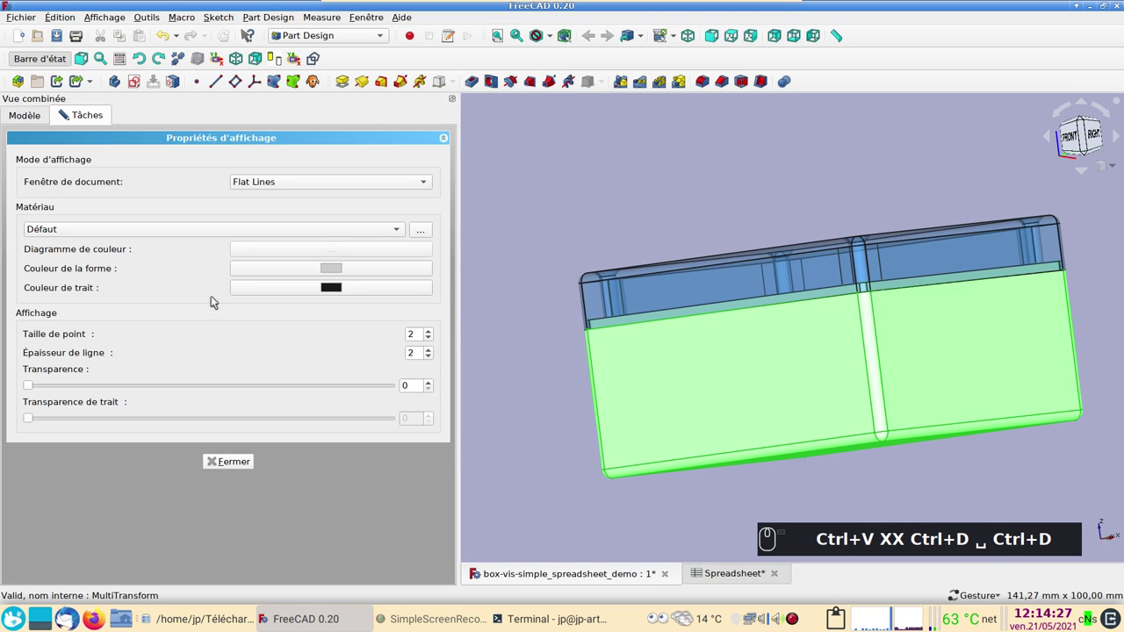
click(336, 268)
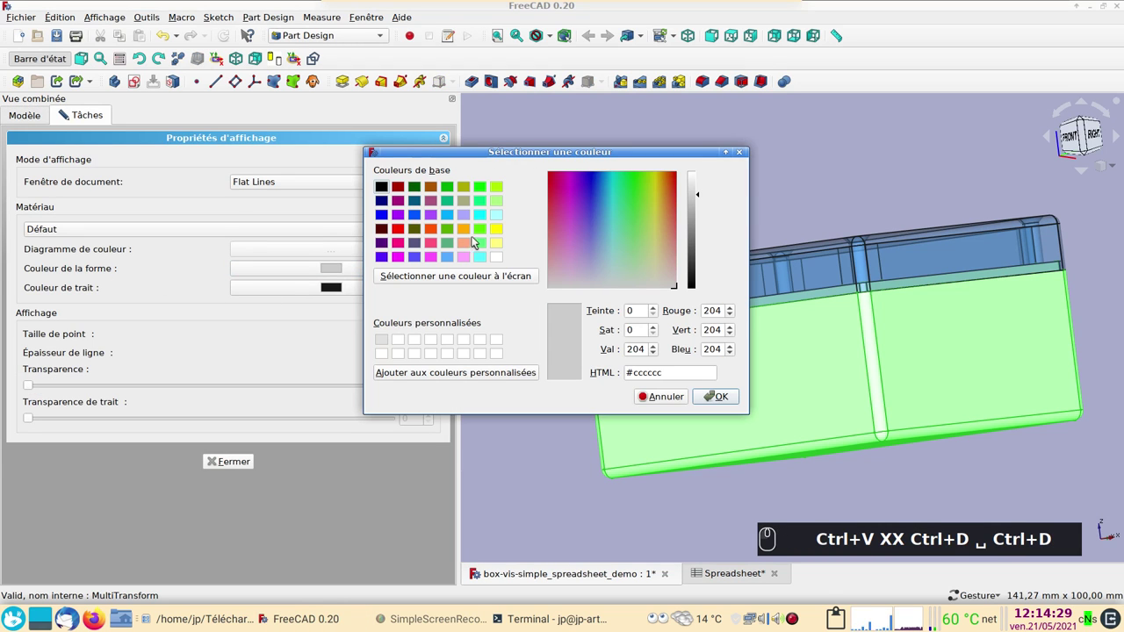
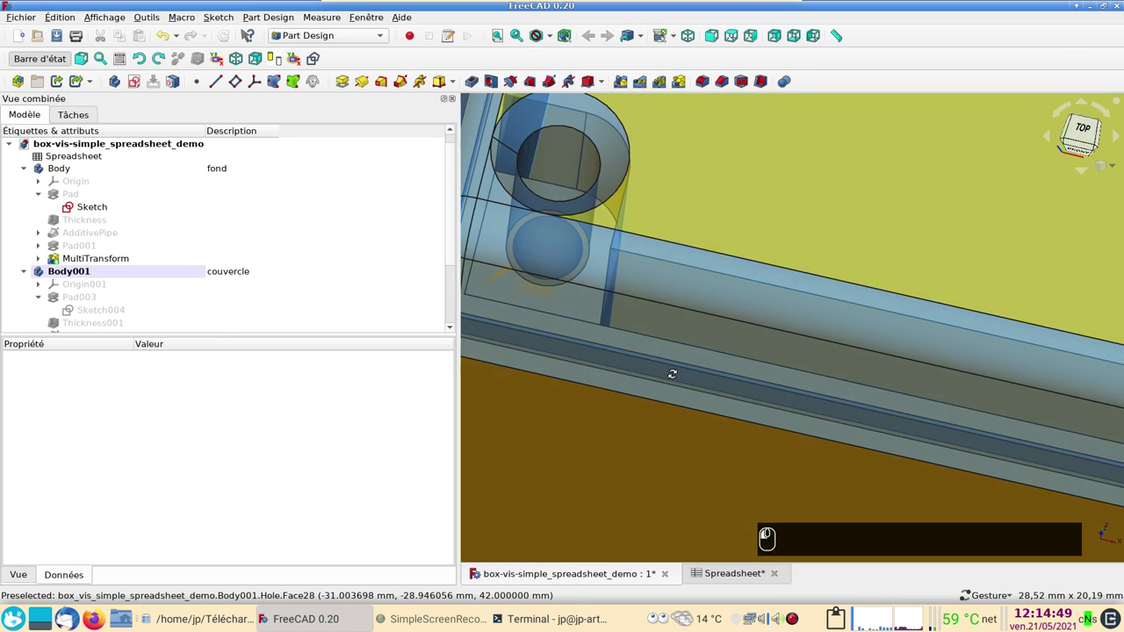
Inspect a countersunk corner hole up close, then reopen the dimensions spreadsheet
scroll(down, 3)
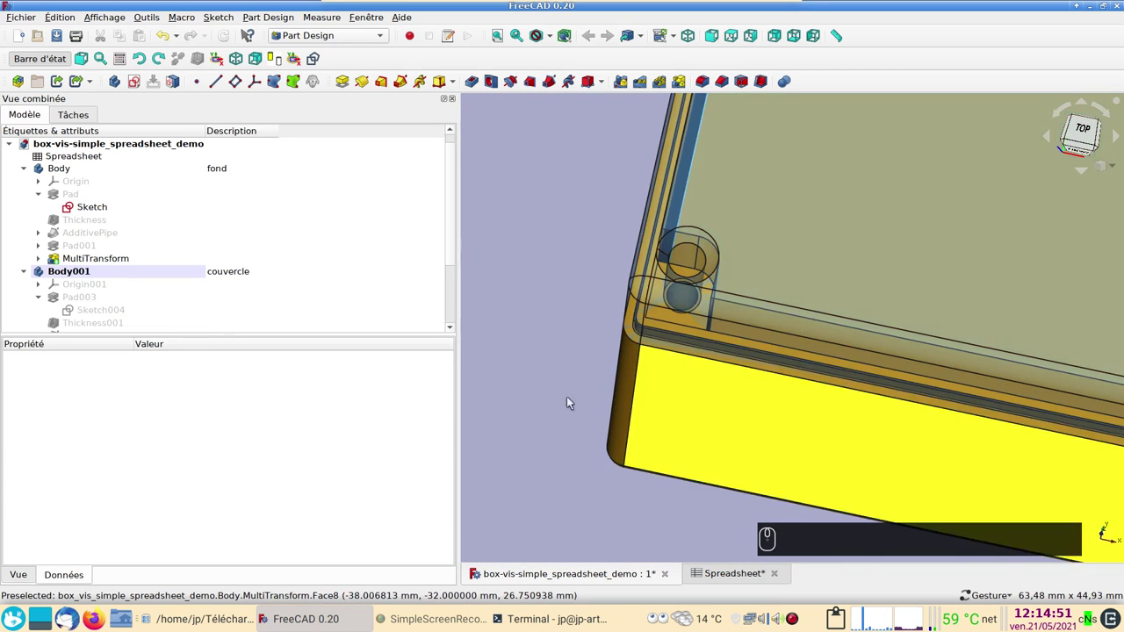
drag(534, 414, 523, 473)
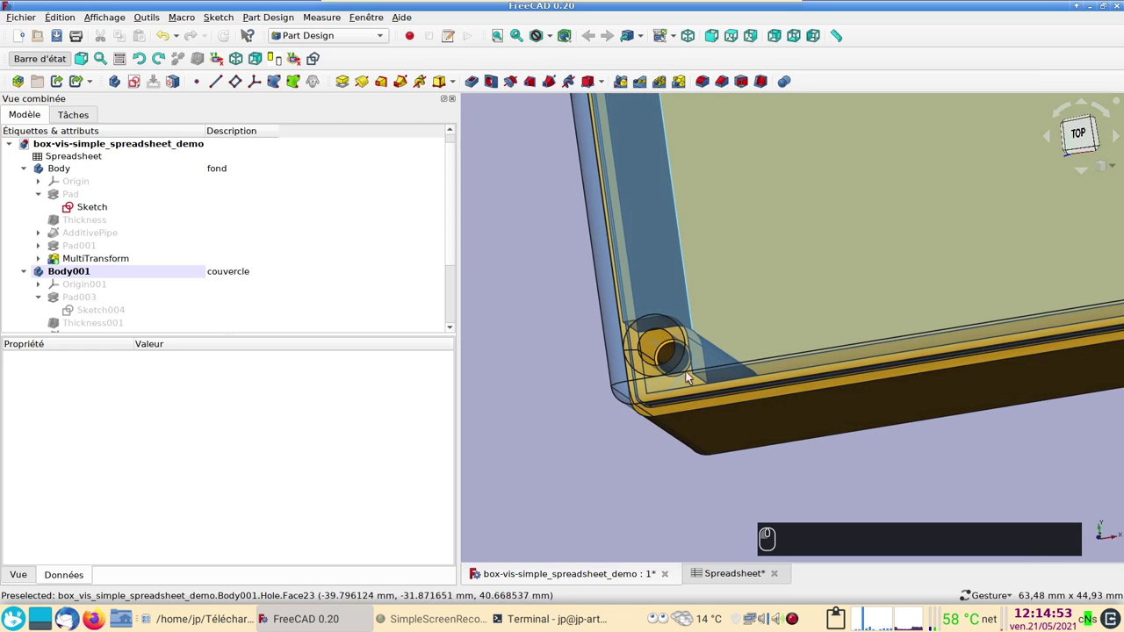
click(817, 318)
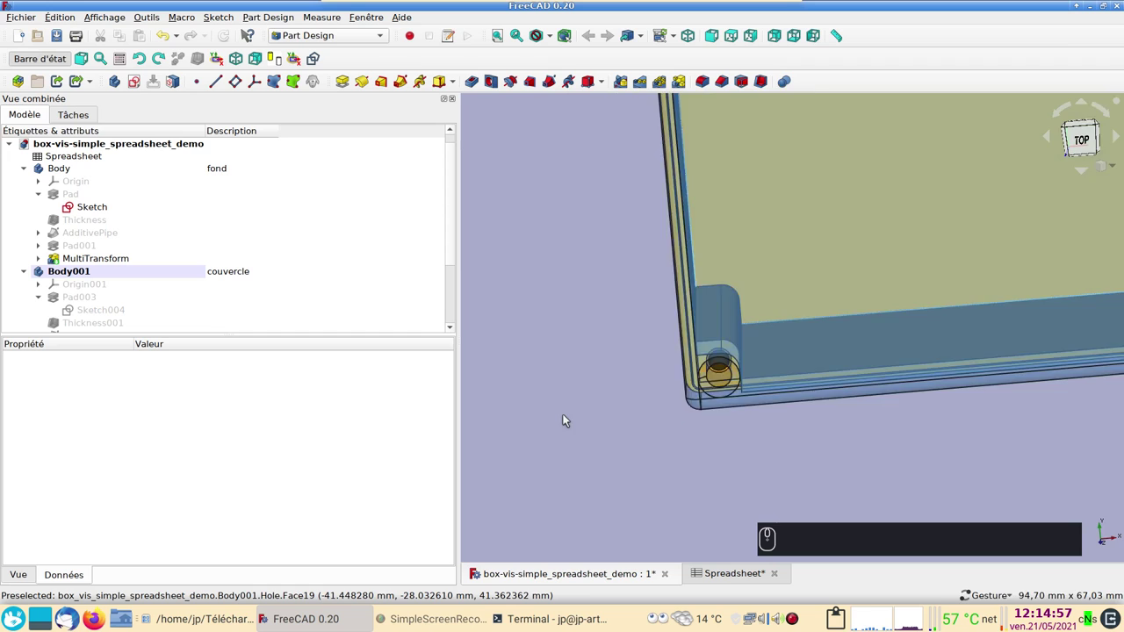
click(659, 462)
click(587, 335)
click(722, 577)
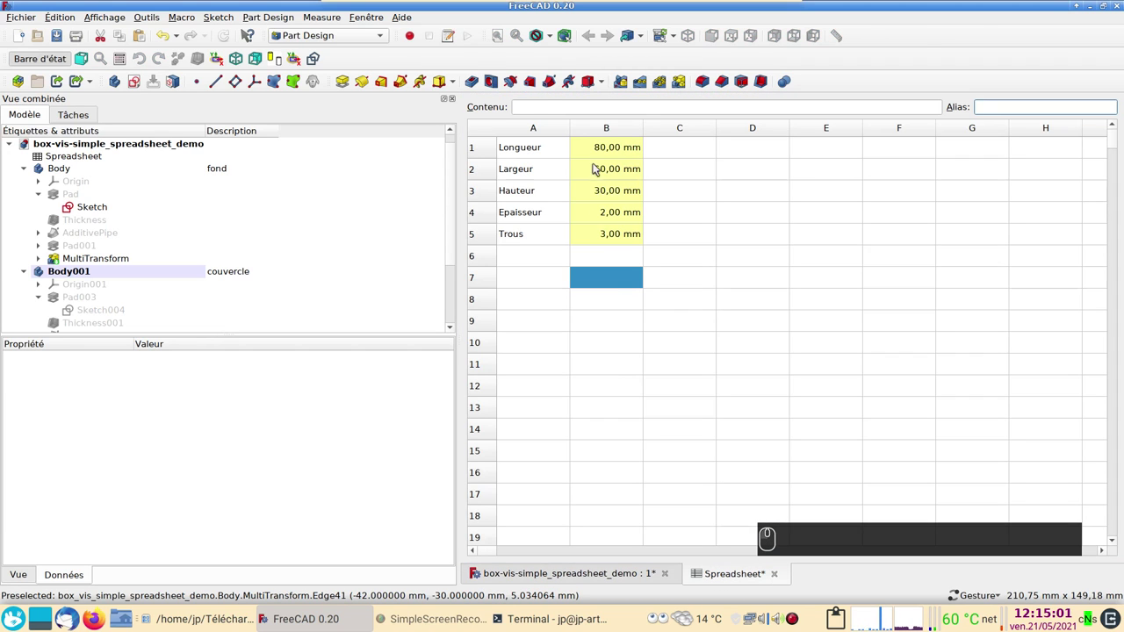
Set Longueur to 150 mm and Largeur to 100 mm in the spreadsheet
drag(598, 156, 644, 162)
text((1) (5) (0) mm)
drag(599, 169, 597, 164)
text((1) (0) (0) mm)
key(Return)
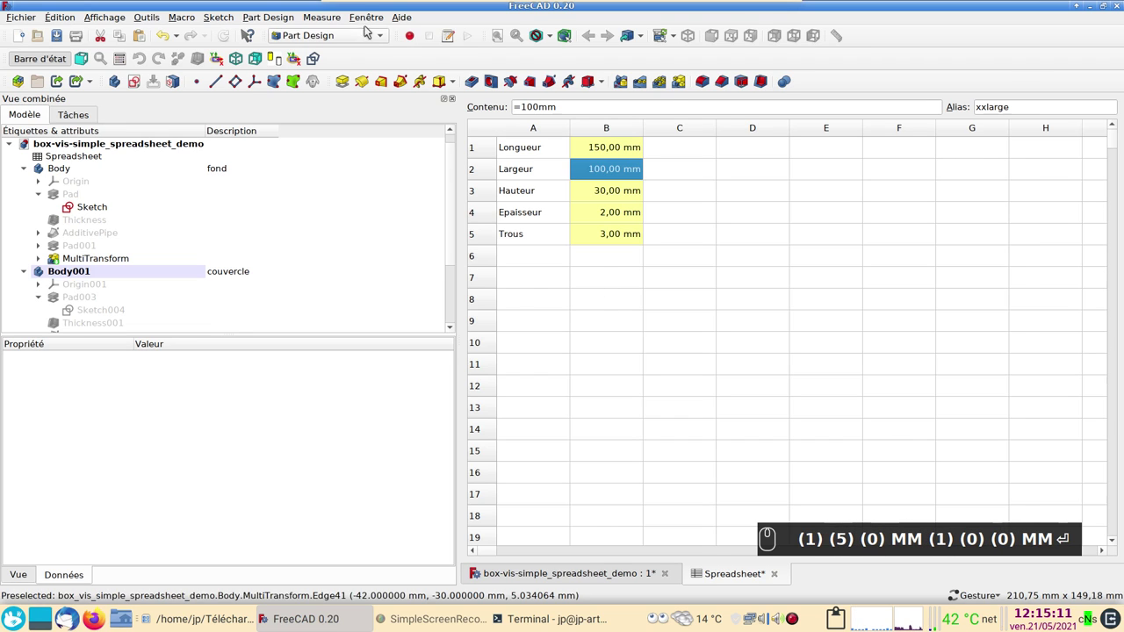
drag(368, 17, 400, 63)
key(Return)
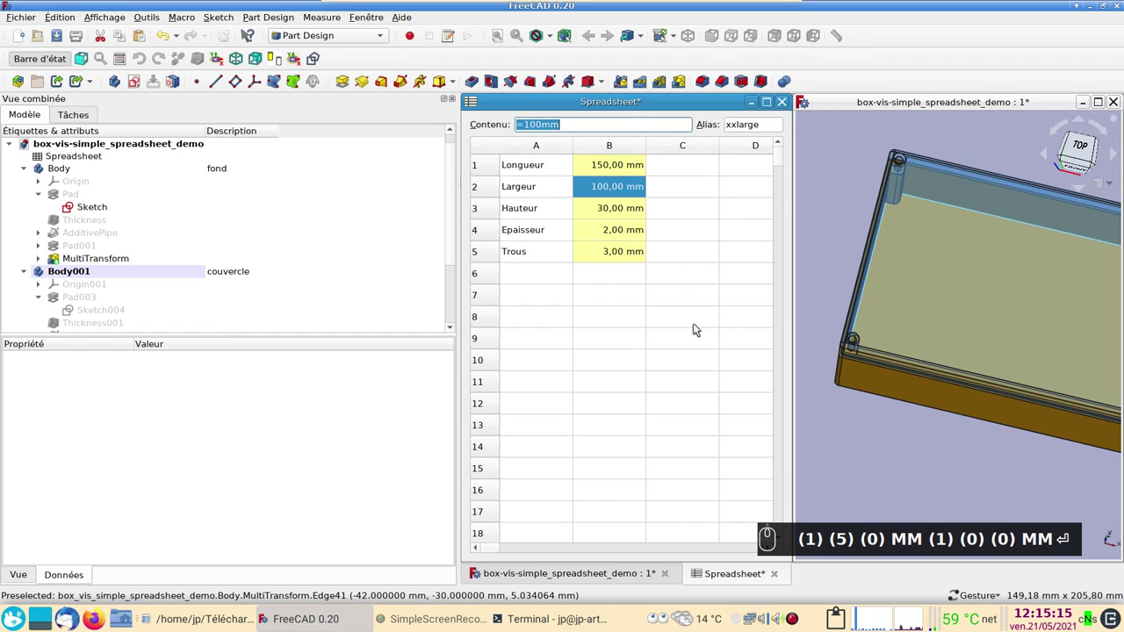
Set Hauteur to 80 mm so the box and lid resize to match
scroll(down, 3)
scroll(up, 3)
click(610, 213)
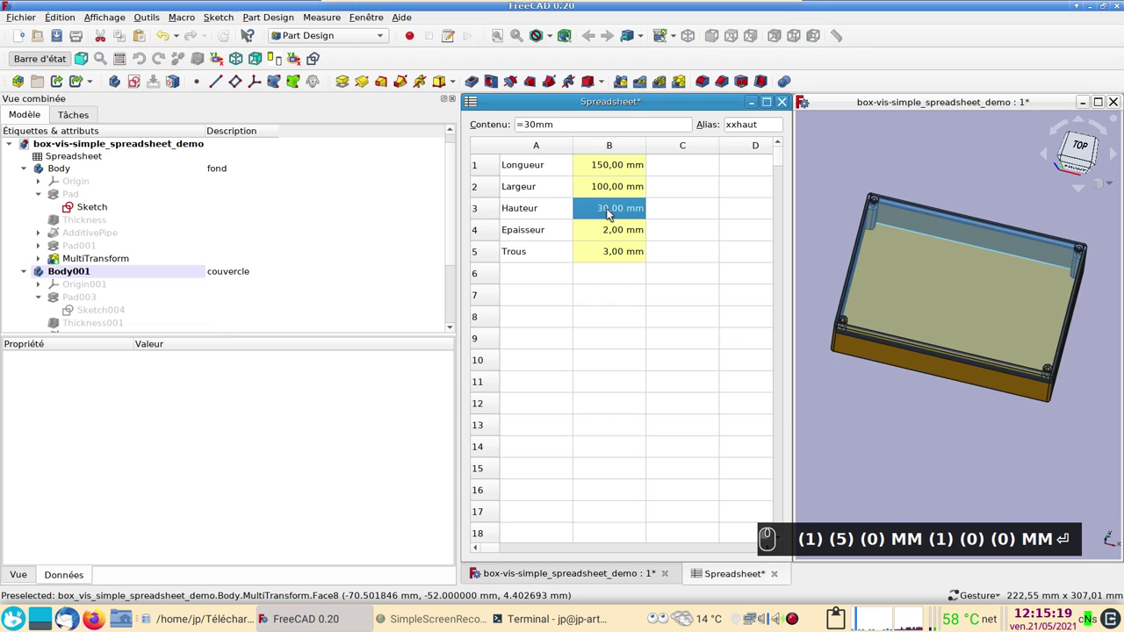
text((8) (0) mm)
key(Return)
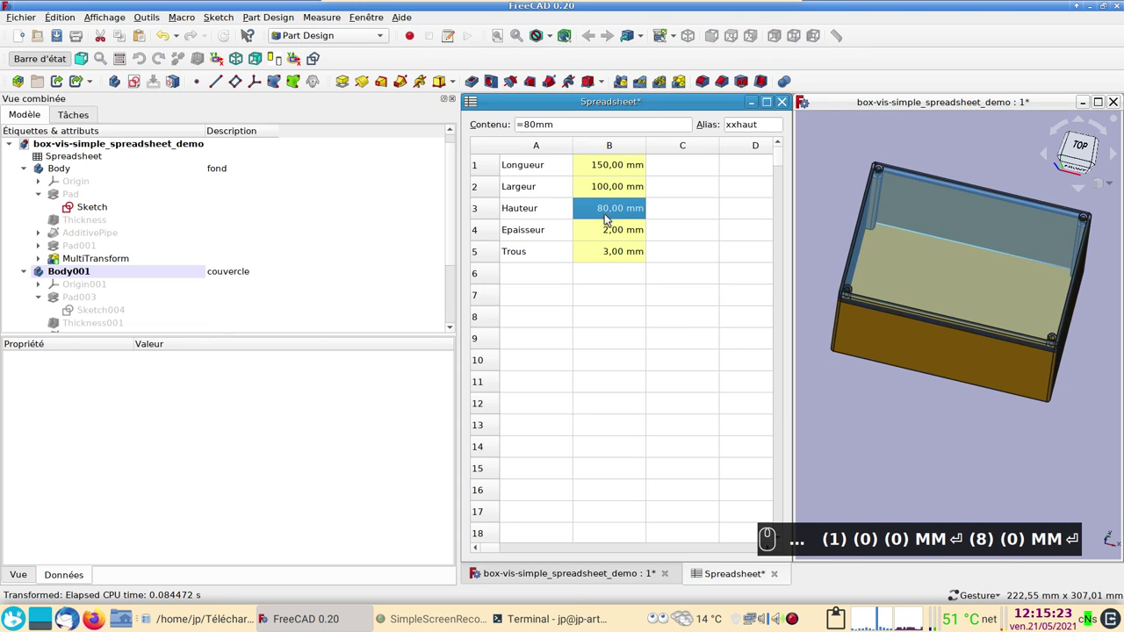
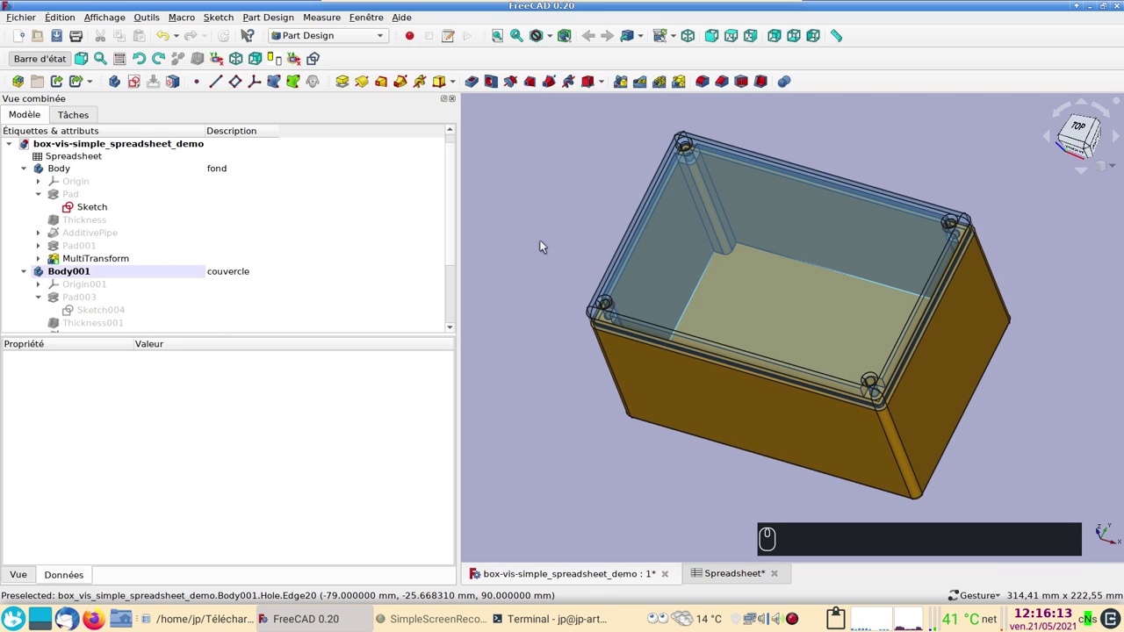
drag(669, 472, 617, 422)
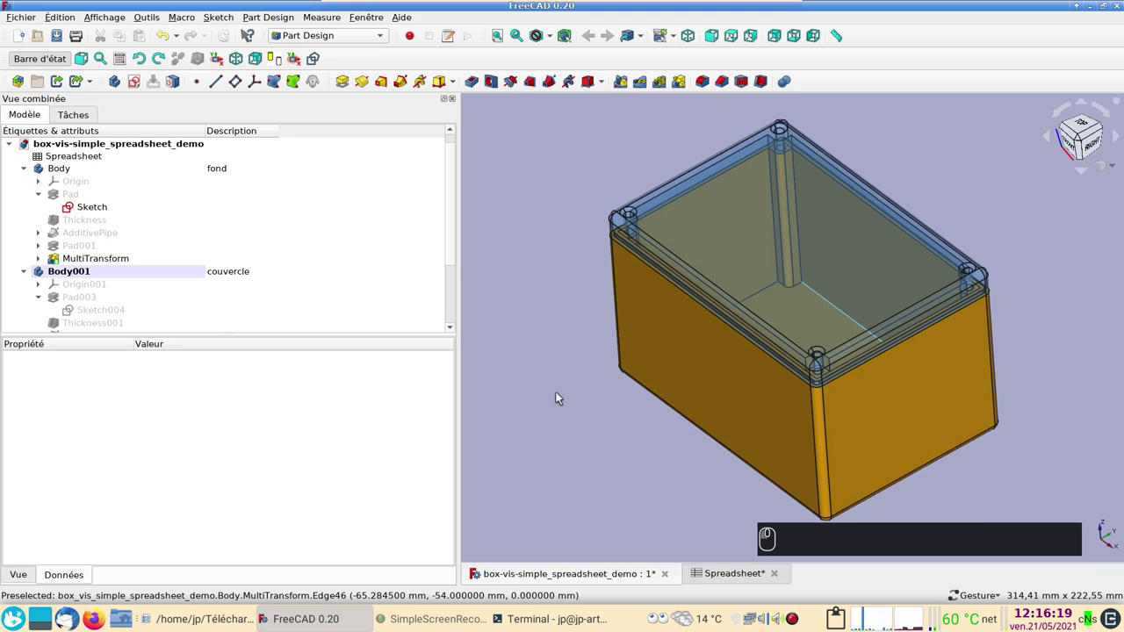
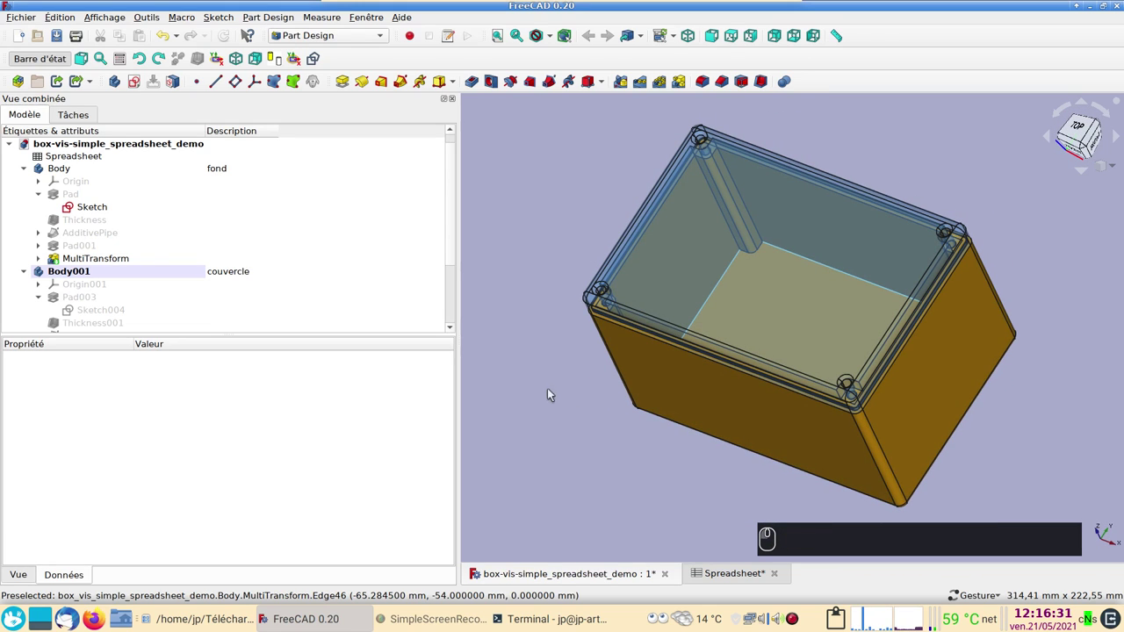
middle_click(552, 386)
right_click(520, 372)
drag(606, 457, 594, 407)
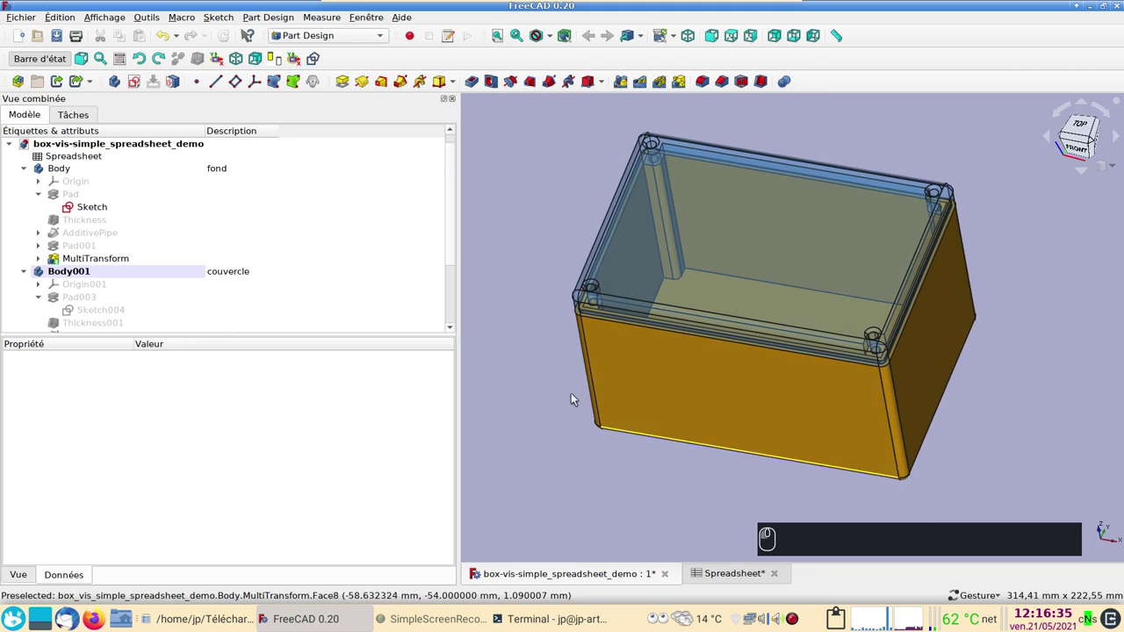